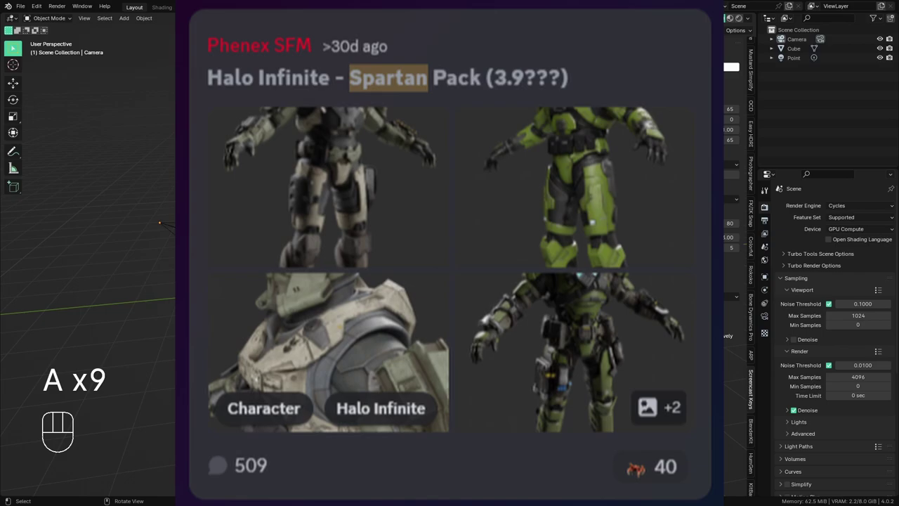
# - Select all and delete the default Camera, Cube and Light, leaving an empty grid
pyautogui.press('a')
pyautogui.press('x')
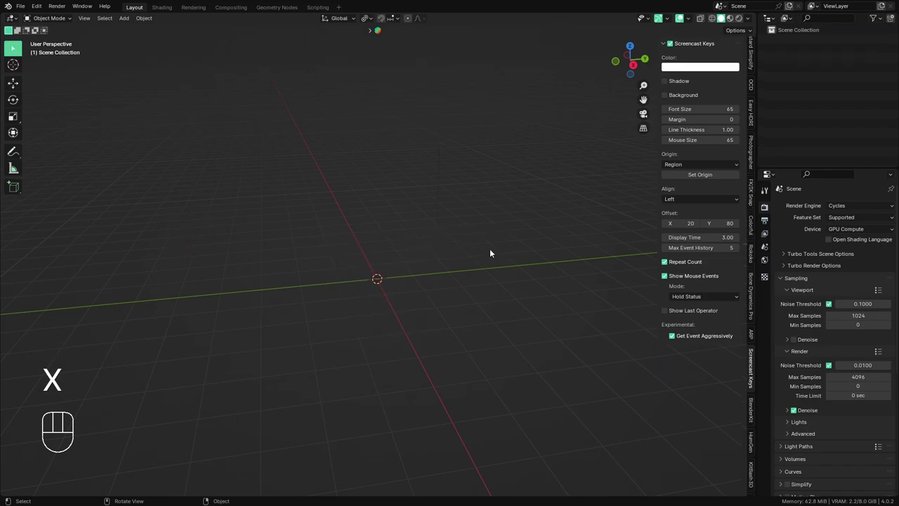
pyautogui.middleClick(464, 242)
pyautogui.middleClick(424, 253)
pyautogui.middleClick(414, 256)
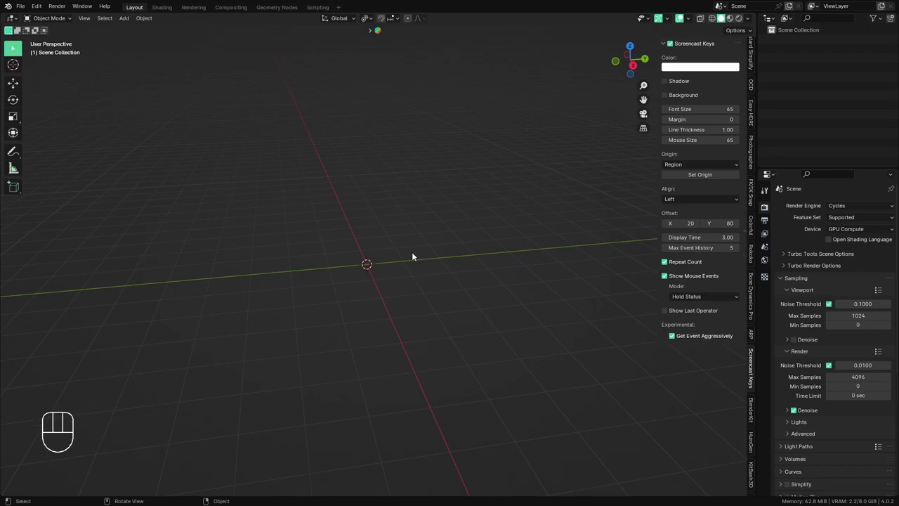
# - Append the Mark VII collection from the Spartan pack .blend via Quick Favorites
pyautogui.press('q')
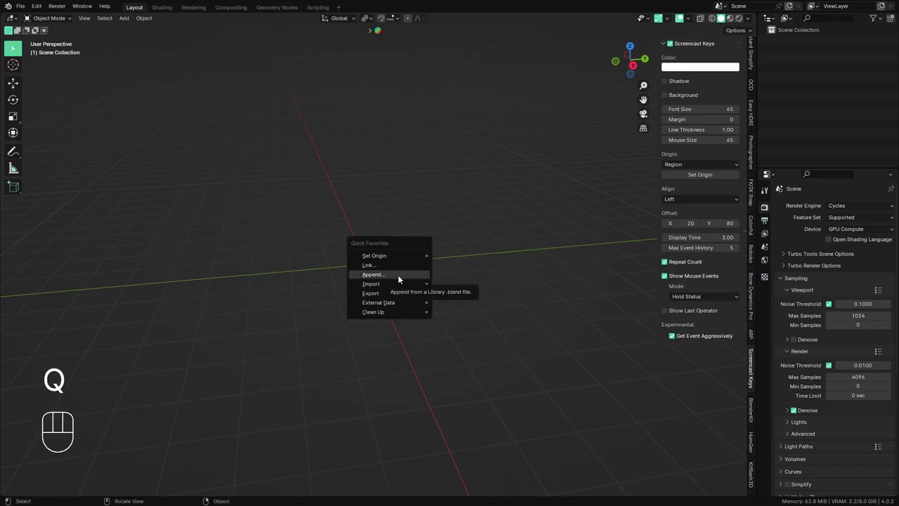
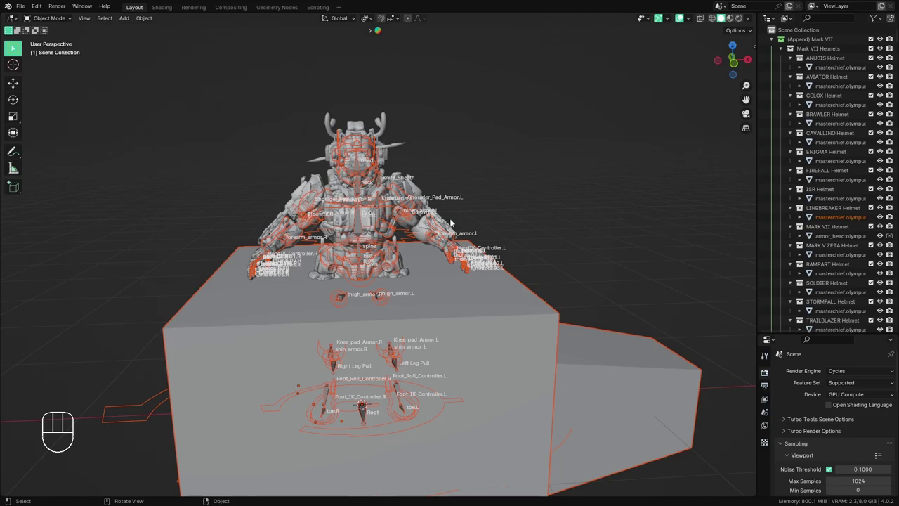
pyautogui.press('q')
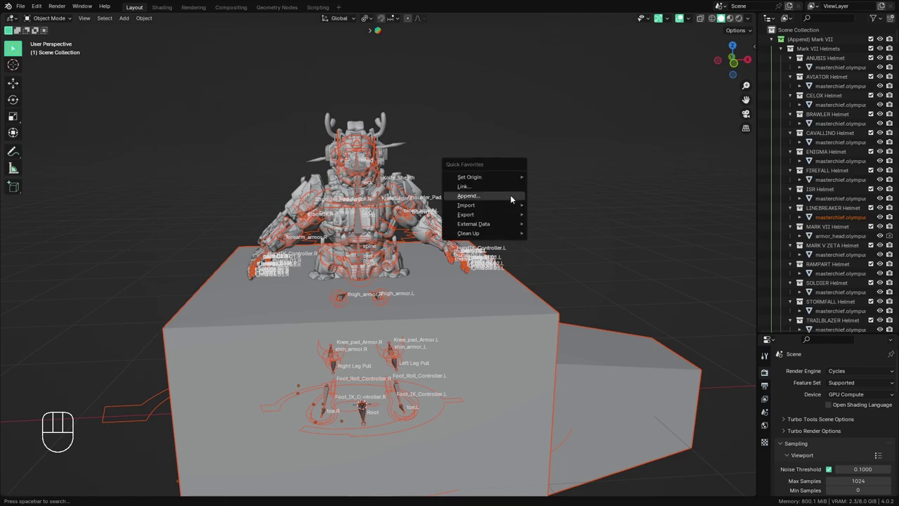
pyautogui.moveTo(27, 9); pyautogui.dragTo(389, 265)
pyautogui.moveTo(19, 10); pyautogui.dragTo(516, 155)
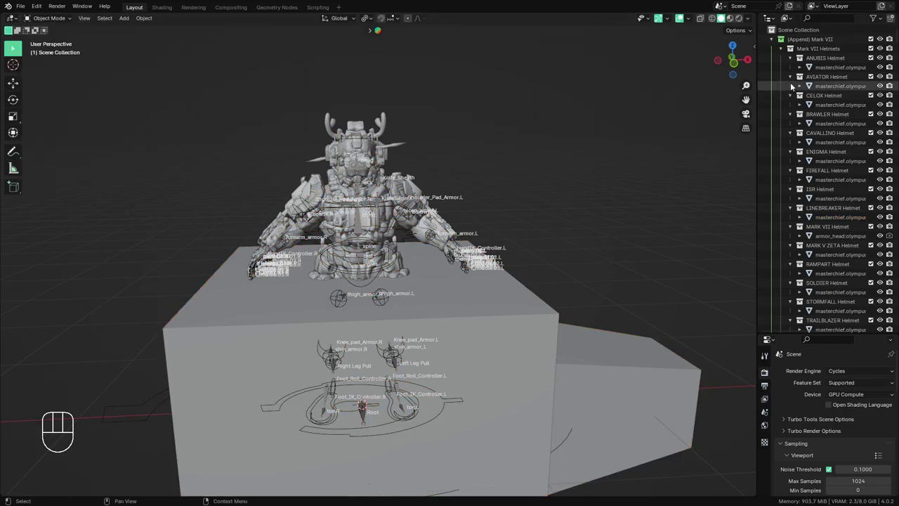
# - Collapse the Mark VII armour collections and delete the Annotations object
pyautogui.moveTo(786, 58); pyautogui.dragTo(785, 173)
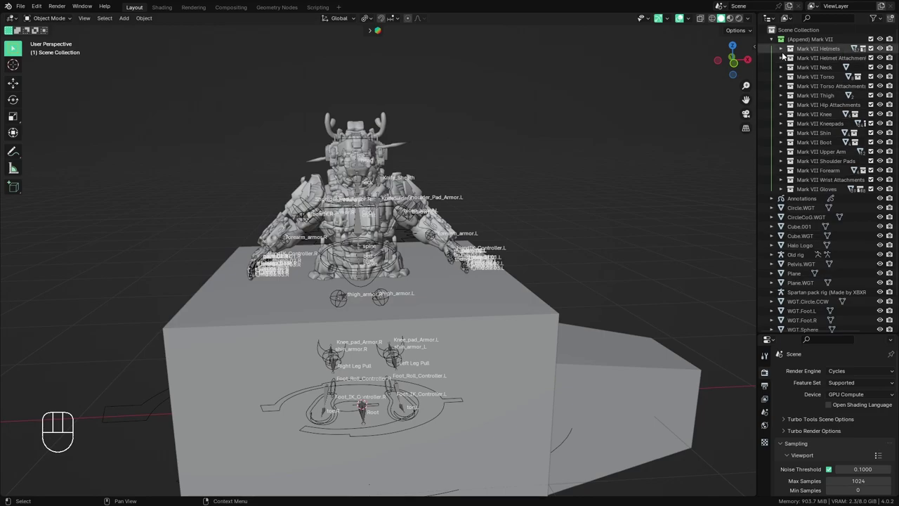
pyautogui.moveTo(784, 51); pyautogui.dragTo(794, 88)
pyautogui.moveTo(794, 64); pyautogui.dragTo(796, 239)
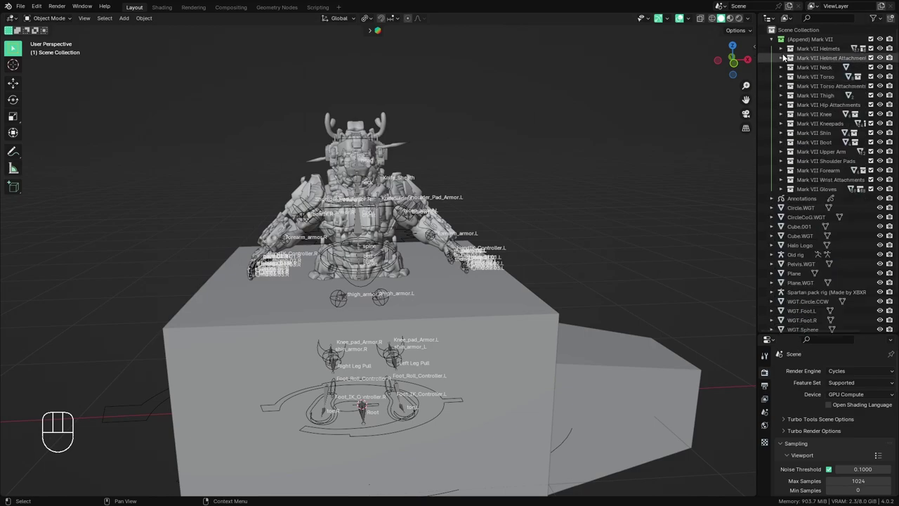
pyautogui.click(802, 202)
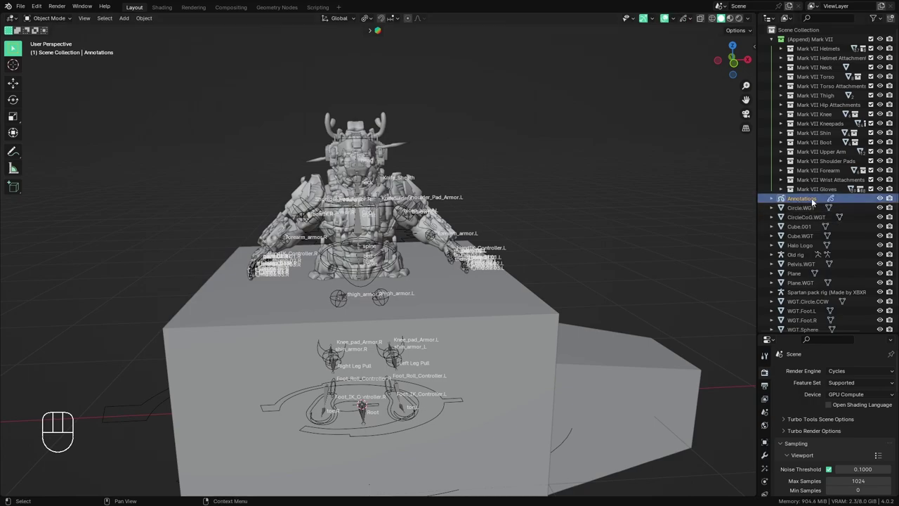
pyautogui.press('x')
# - Move the loose objects from Circle.WGT to the last widget into a new WGT collection
pyautogui.click(806, 203)
pyautogui.click(816, 325)
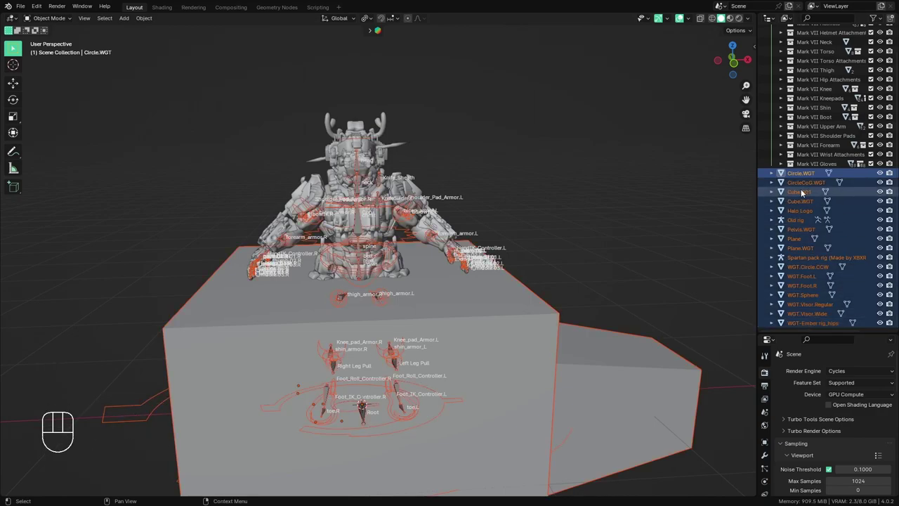
pyautogui.click(795, 175)
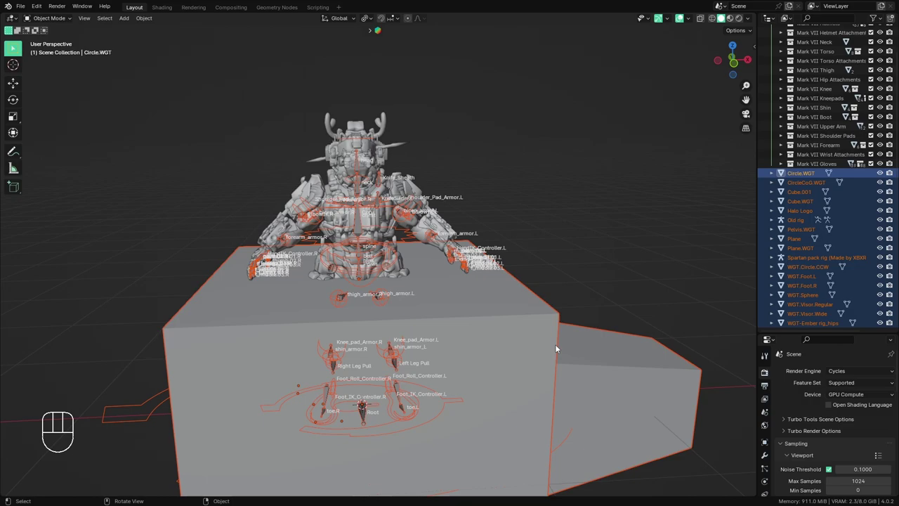
pyautogui.press('m')
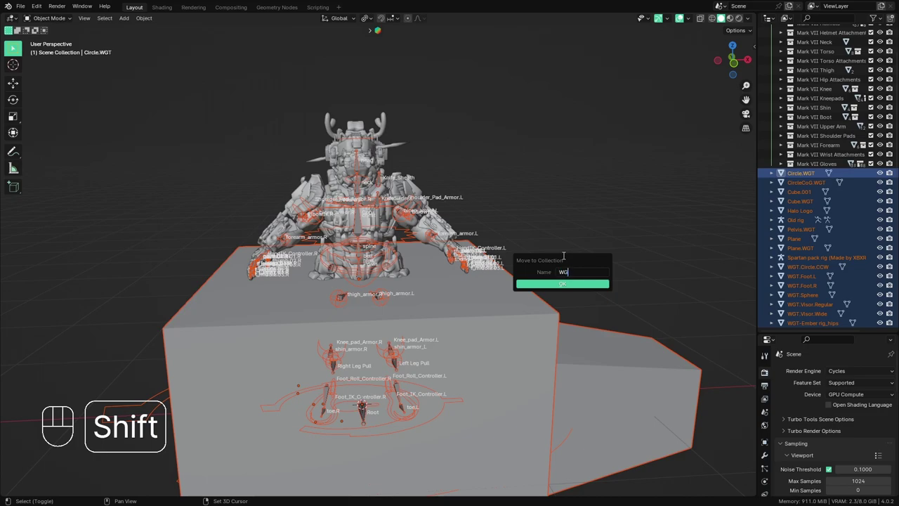
pyautogui.press('Return')
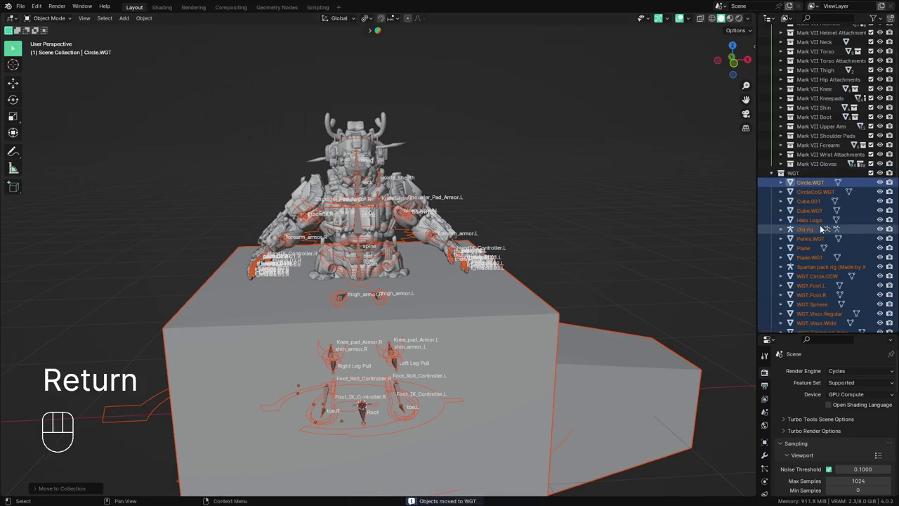
pyautogui.click(814, 231)
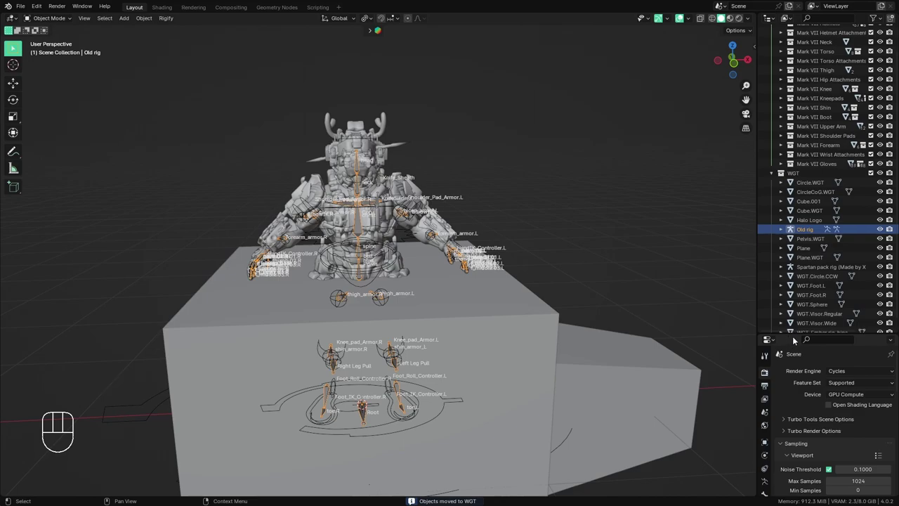
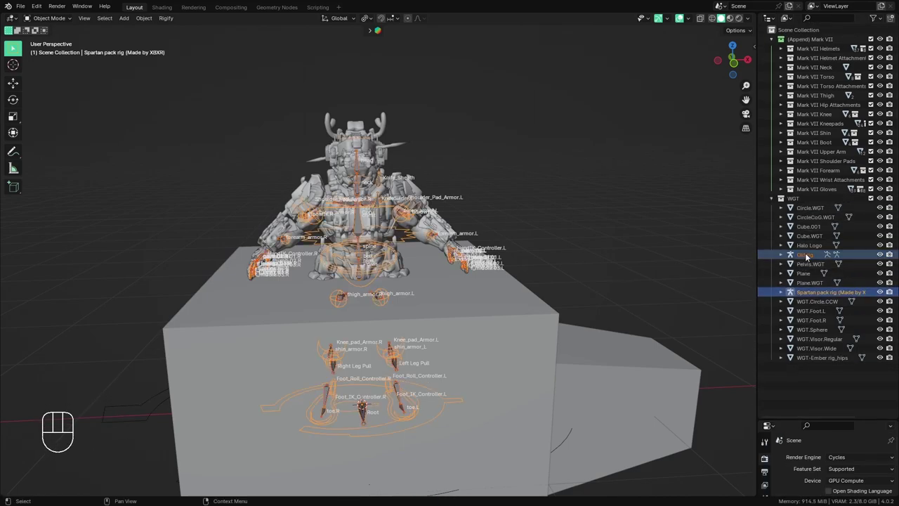
# - Move the Old rig and Spartan pack rig to the Scene Collection and exclude WGT
pyautogui.click(812, 347)
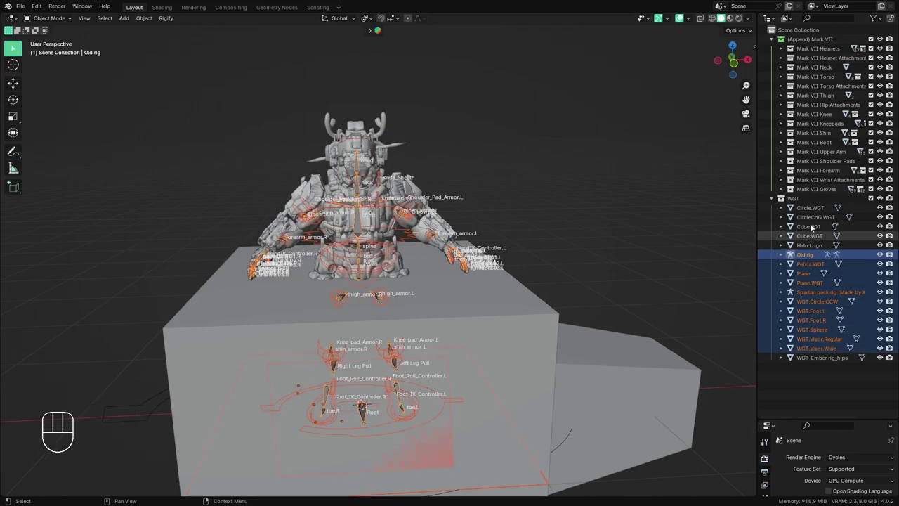
pyautogui.click(816, 318)
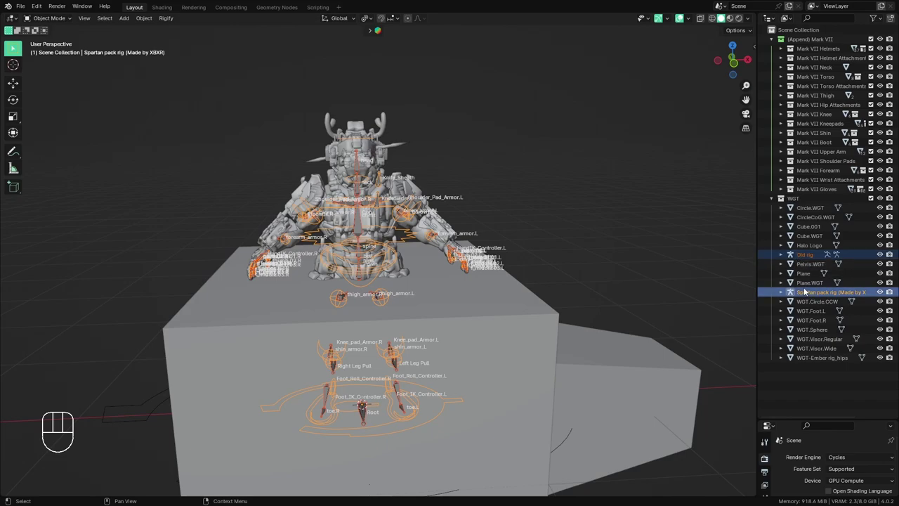
pyautogui.click(814, 294)
pyautogui.click(815, 297)
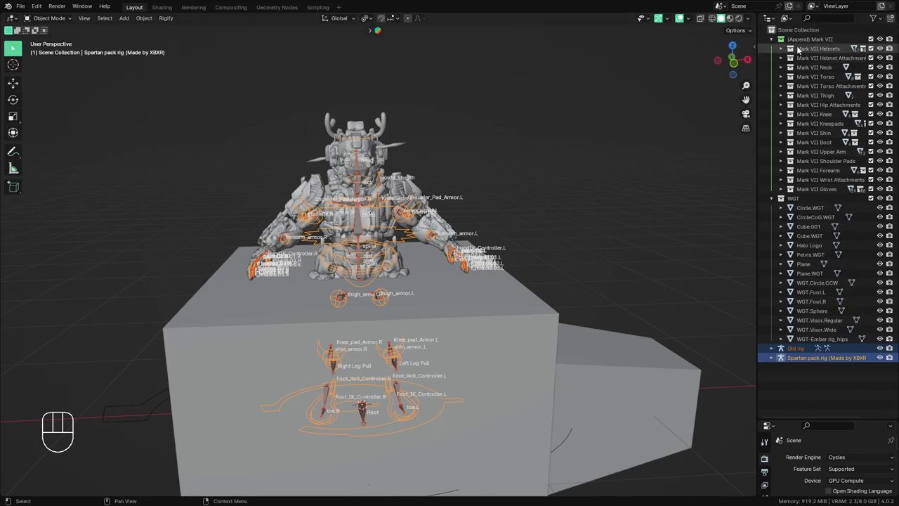
pyautogui.click(875, 202)
pyautogui.click(796, 214)
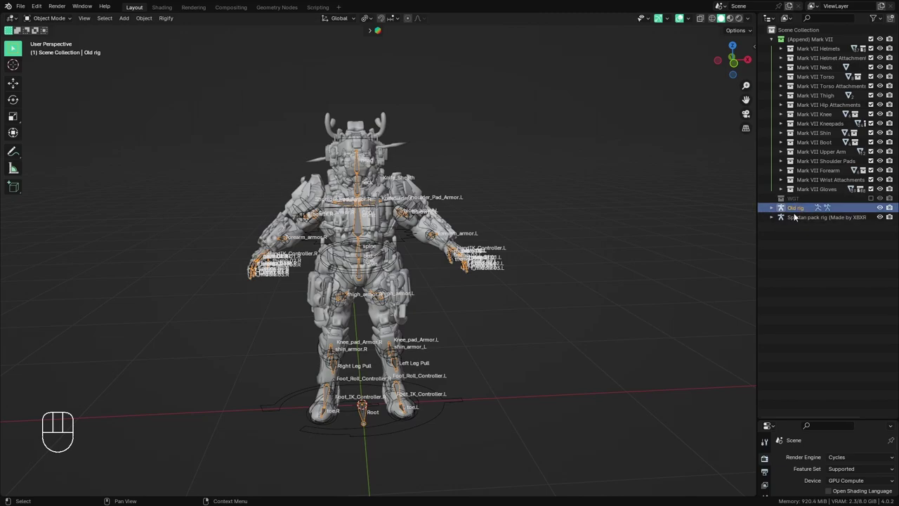
# - Delete the Old rig and orbit around the Spartan's torso to inspect the armour
pyautogui.press('x')
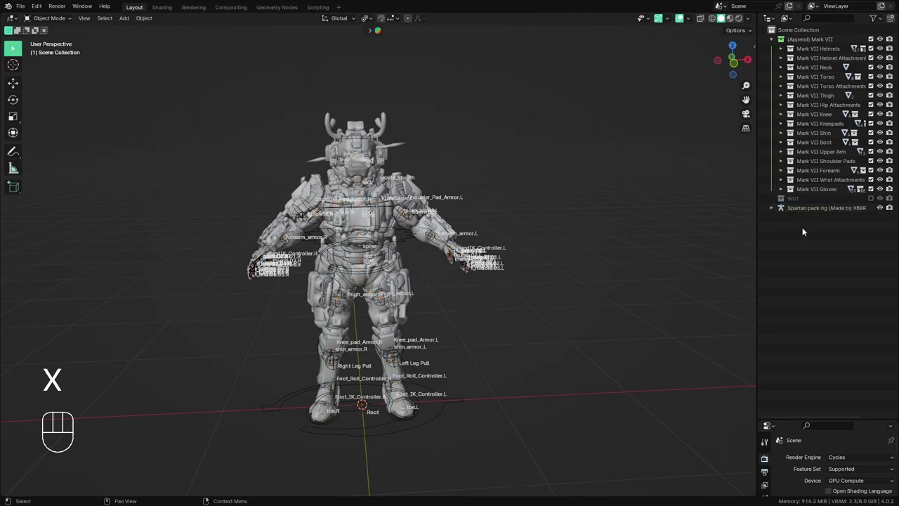
pyautogui.middleClick(466, 267)
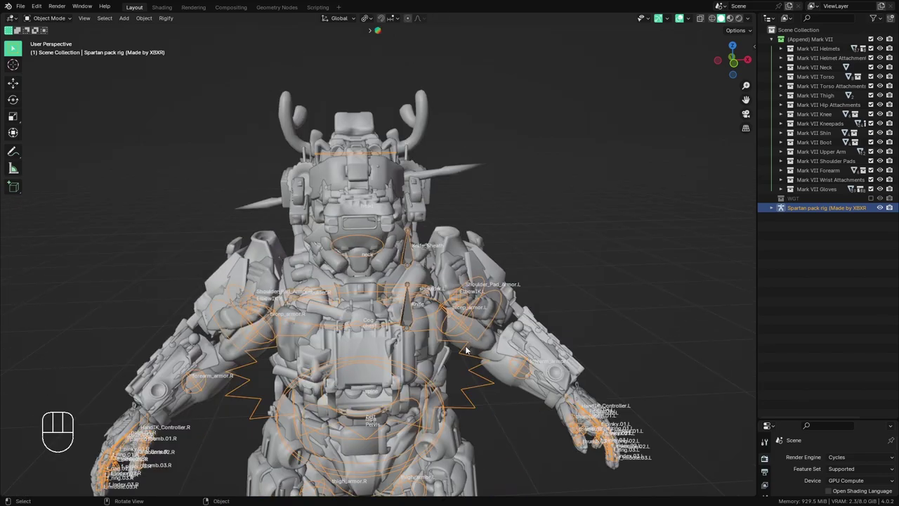
pyautogui.moveTo(475, 358); pyautogui.dragTo(484, 326)
pyautogui.middleClick(492, 339)
pyautogui.moveTo(479, 302); pyautogui.dragTo(482, 332)
pyautogui.moveTo(503, 317); pyautogui.dragTo(529, 311)
pyautogui.moveTo(524, 318); pyautogui.dragTo(444, 356)
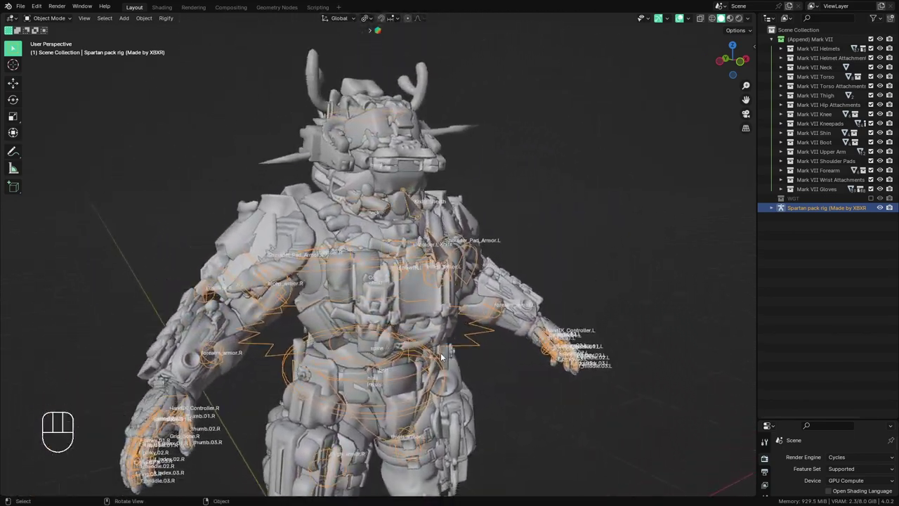
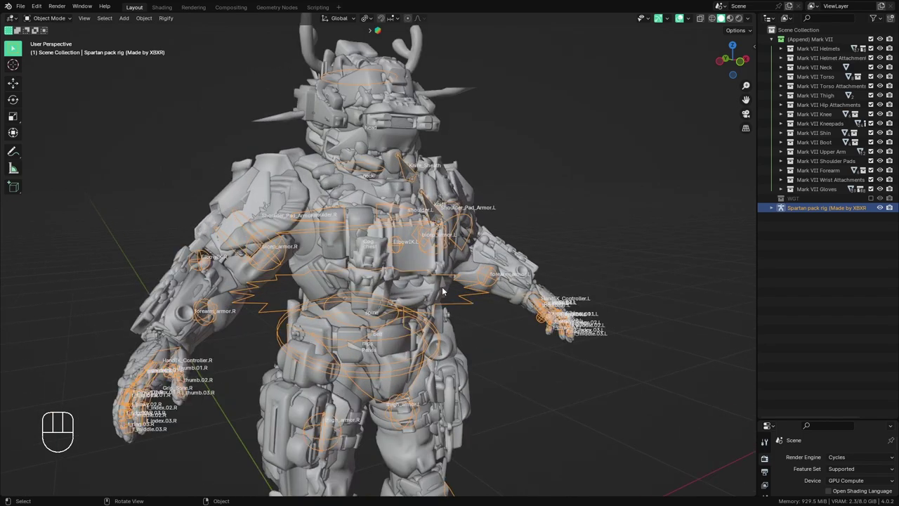
# - Frame the whole Spartan in view and zoom back onto its upper body
pyautogui.press('KP_Decimal')
pyautogui.middleClick(449, 261)
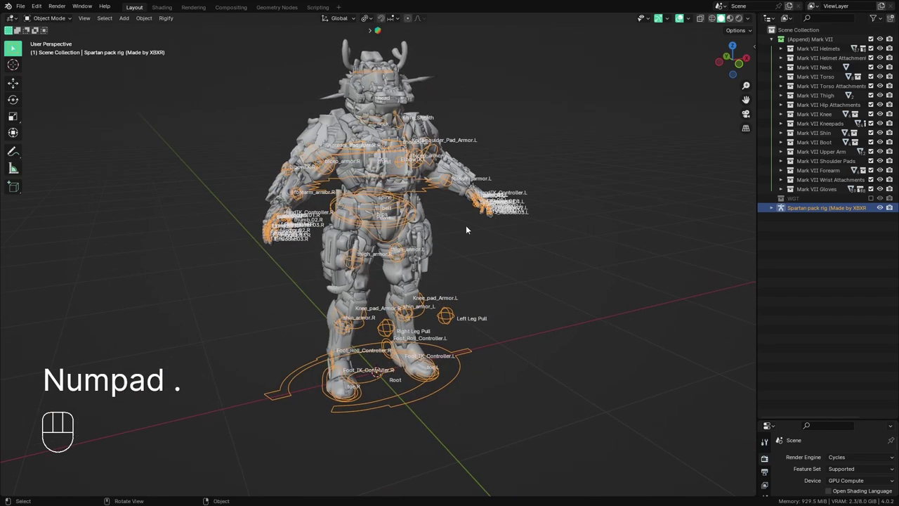
pyautogui.moveTo(432, 221); pyautogui.dragTo(422, 225)
pyautogui.moveTo(421, 247); pyautogui.dragTo(440, 276)
pyautogui.moveTo(428, 313); pyautogui.dragTo(414, 294)
pyautogui.middleClick(462, 308)
pyautogui.middleClick(459, 309)
pyautogui.middleClick(478, 307)
pyautogui.moveTo(472, 311); pyautogui.dragTo(434, 315)
pyautogui.middleClick(449, 323)
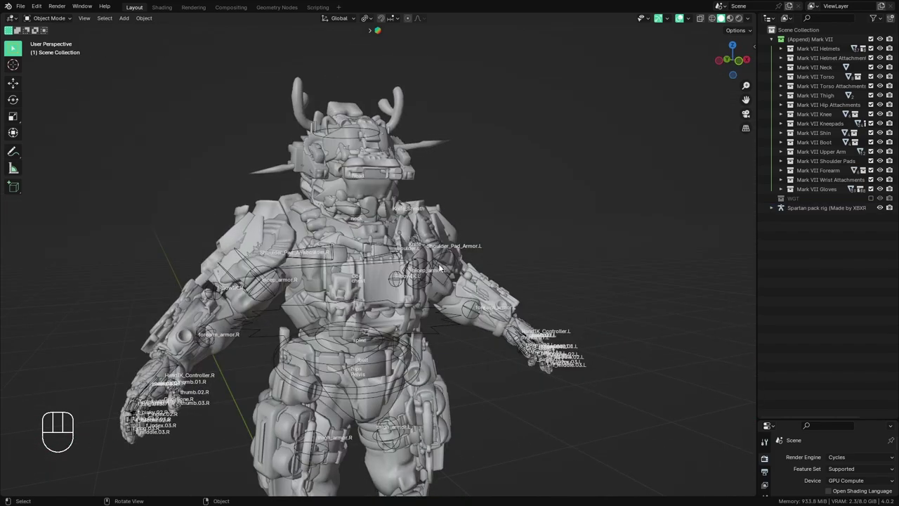
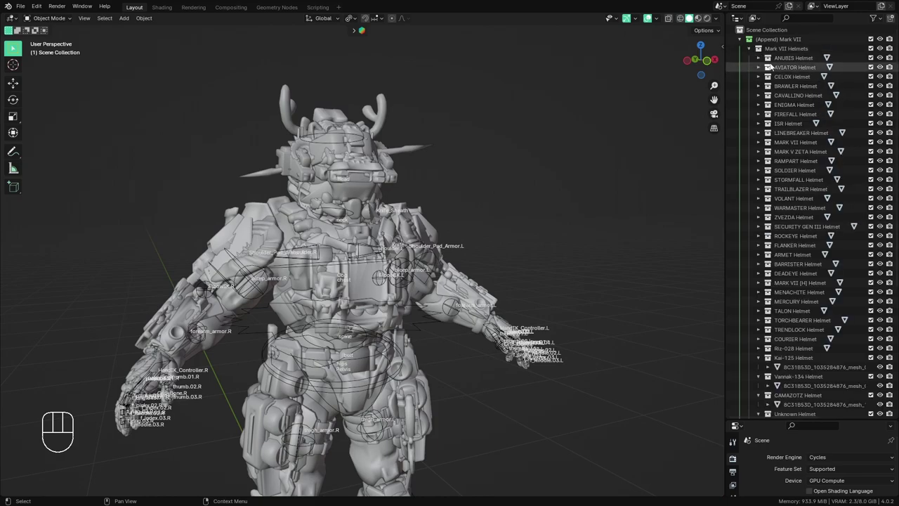
# - Exclude the helmet variant collections from the scene and check the Spartan's head
pyautogui.click(872, 60)
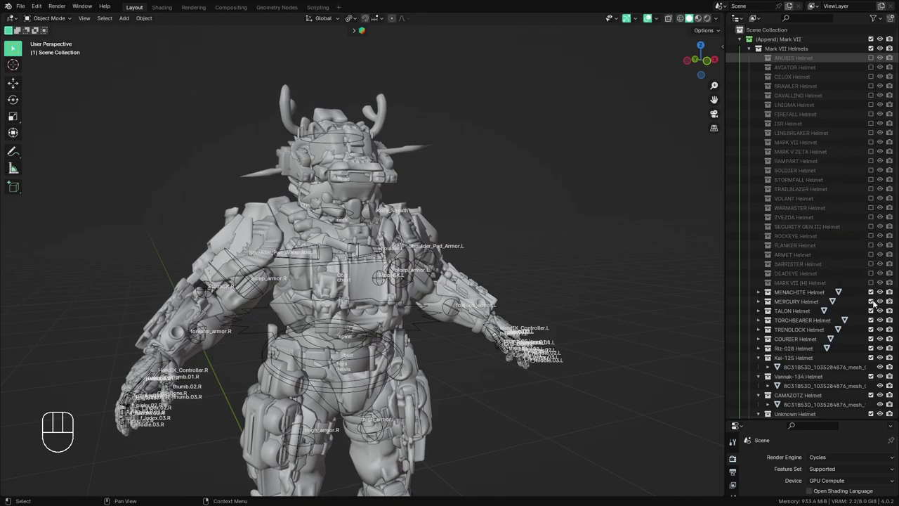
pyautogui.click(763, 387)
pyautogui.moveTo(762, 383); pyautogui.dragTo(767, 406)
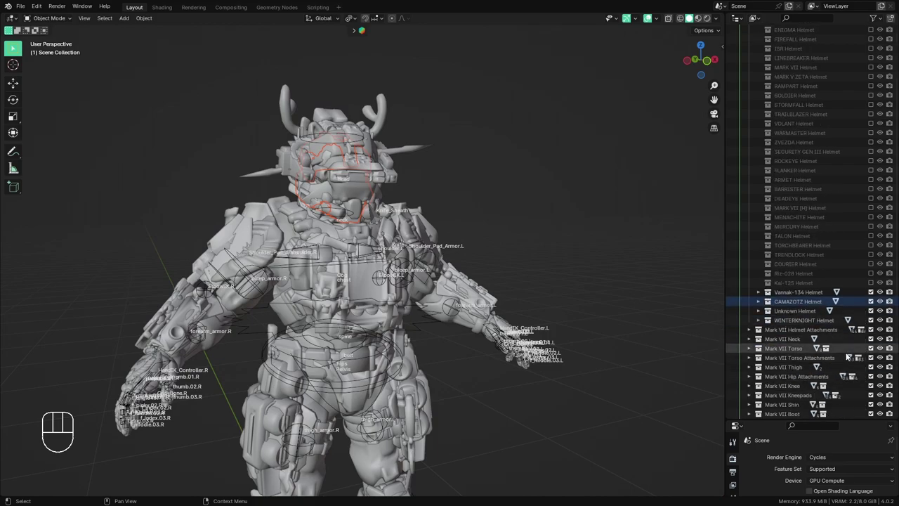
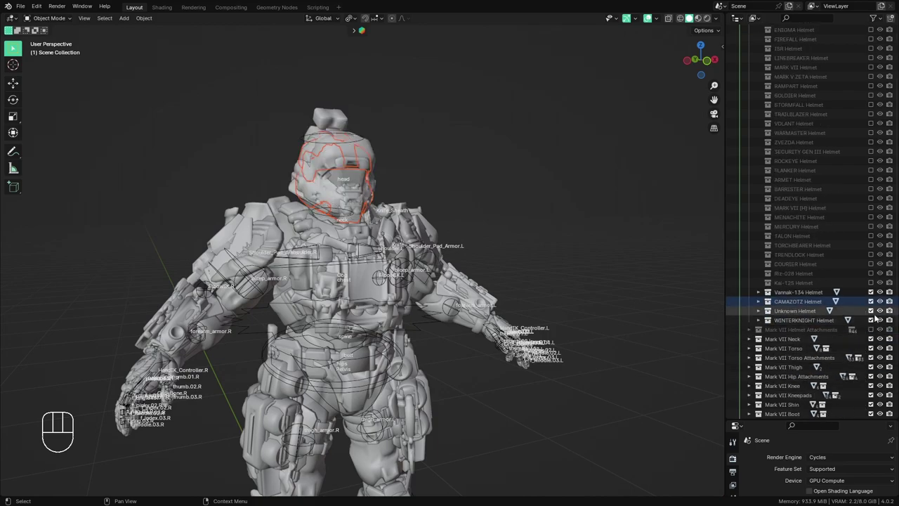
pyautogui.click(875, 318)
pyautogui.moveTo(532, 246); pyautogui.dragTo(527, 290)
pyautogui.moveTo(529, 309); pyautogui.dragTo(606, 329)
pyautogui.click(876, 291)
pyautogui.click(874, 332)
pyautogui.click(874, 332)
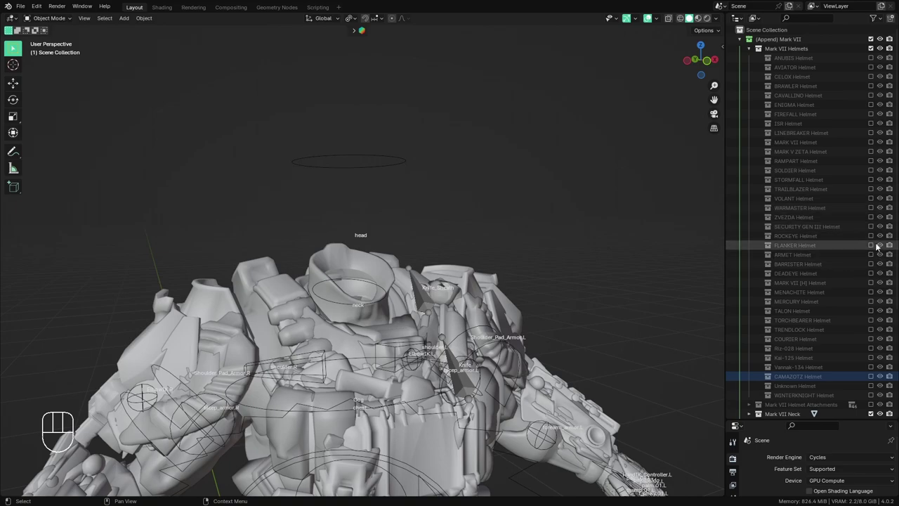
# - Try several helmet variants, then leave only the MARK V ZETA Helmet enabled
pyautogui.click(878, 288)
pyautogui.click(874, 284)
pyautogui.click(874, 299)
pyautogui.click(875, 299)
pyautogui.click(875, 141)
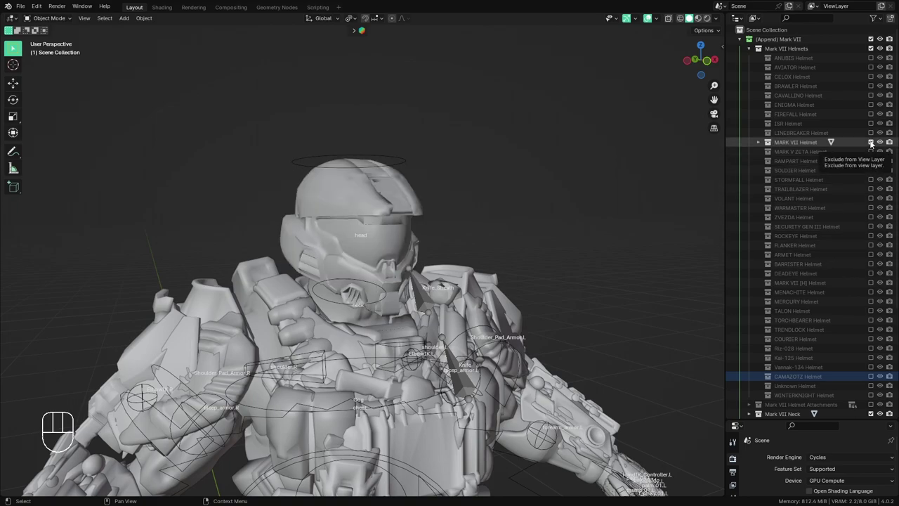
pyautogui.click(875, 141)
pyautogui.click(870, 155)
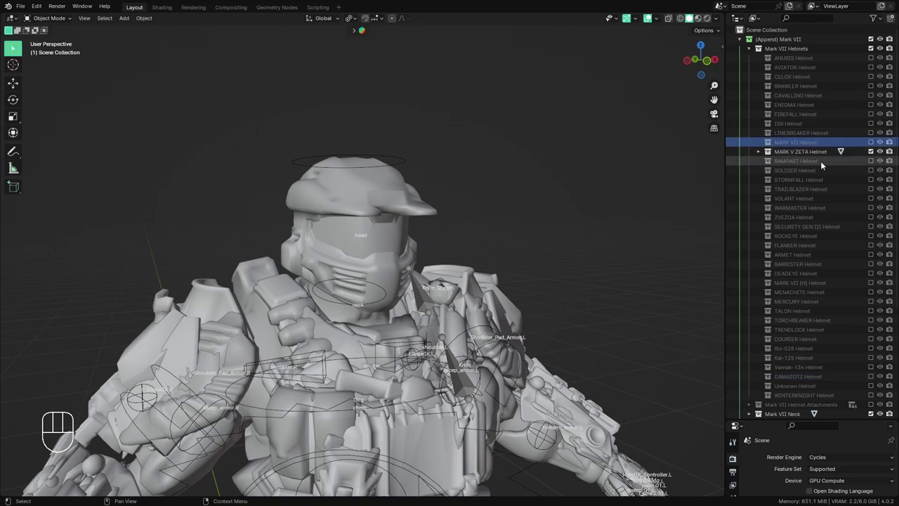
# - Select every helmet collection except MARK V ZETA and delete them from Mark VII Helmets
pyautogui.click(806, 64)
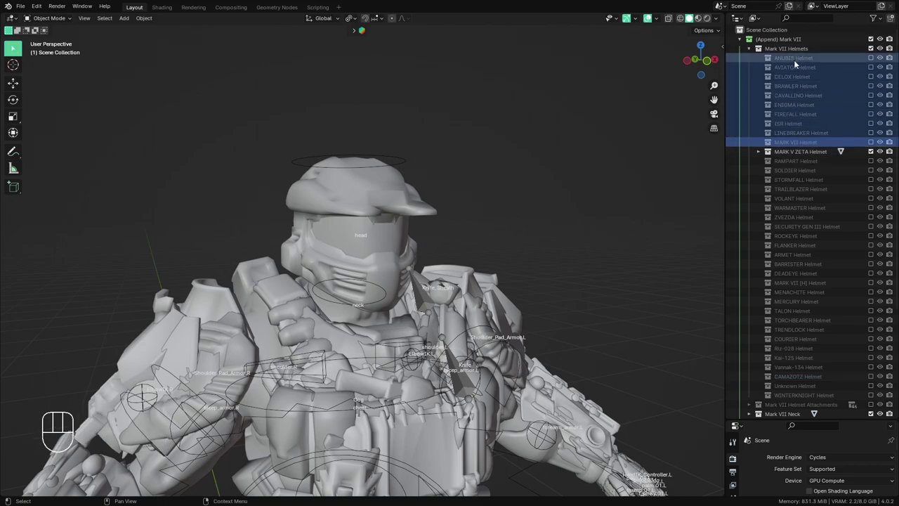
pyautogui.click(798, 64)
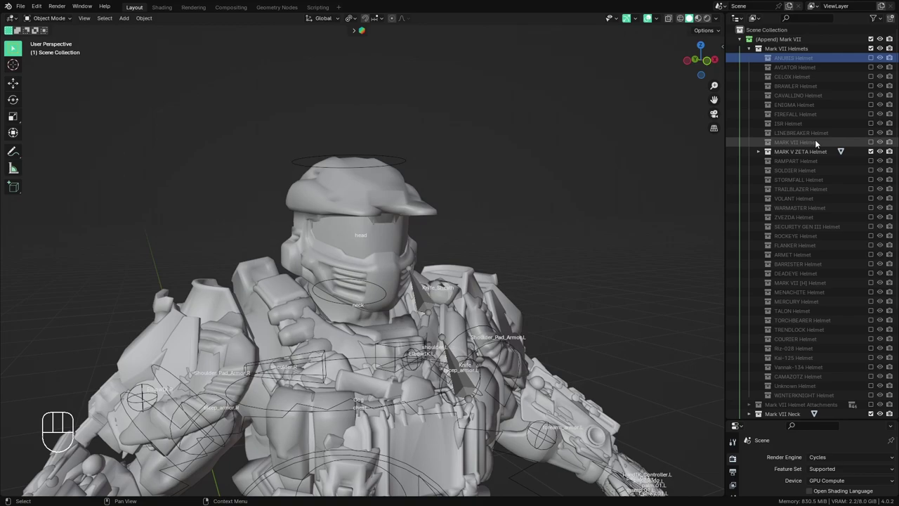
pyautogui.click(791, 55)
pyautogui.moveTo(806, 140); pyautogui.dragTo(800, 153)
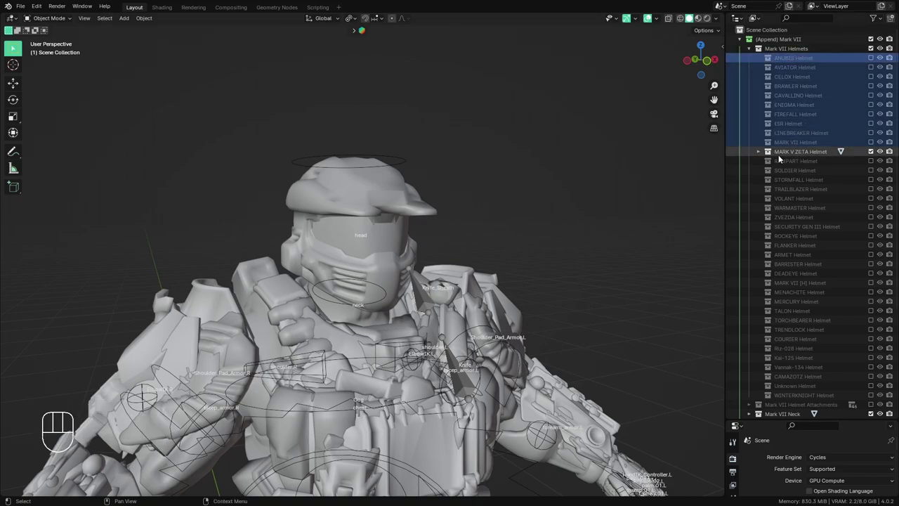
pyautogui.moveTo(797, 146); pyautogui.dragTo(780, 147)
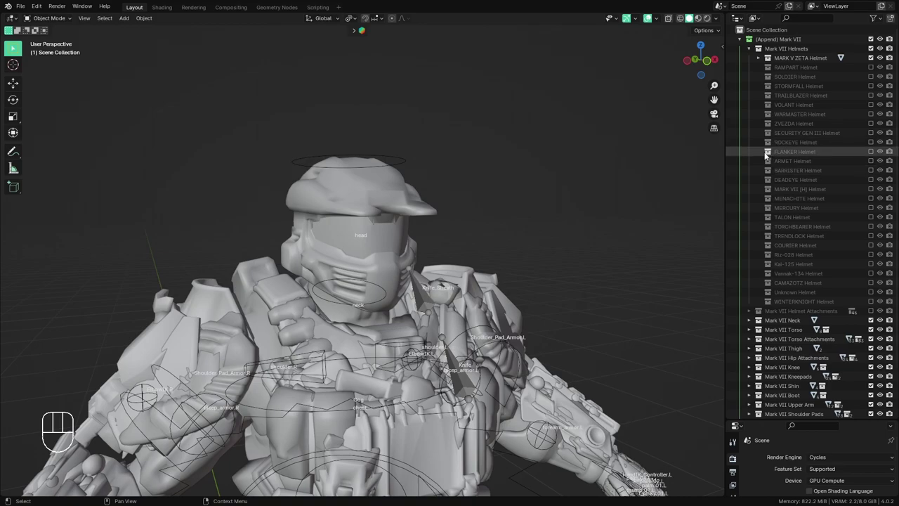
pyautogui.click(818, 74)
pyautogui.click(832, 303)
pyautogui.moveTo(831, 303); pyautogui.dragTo(835, 183)
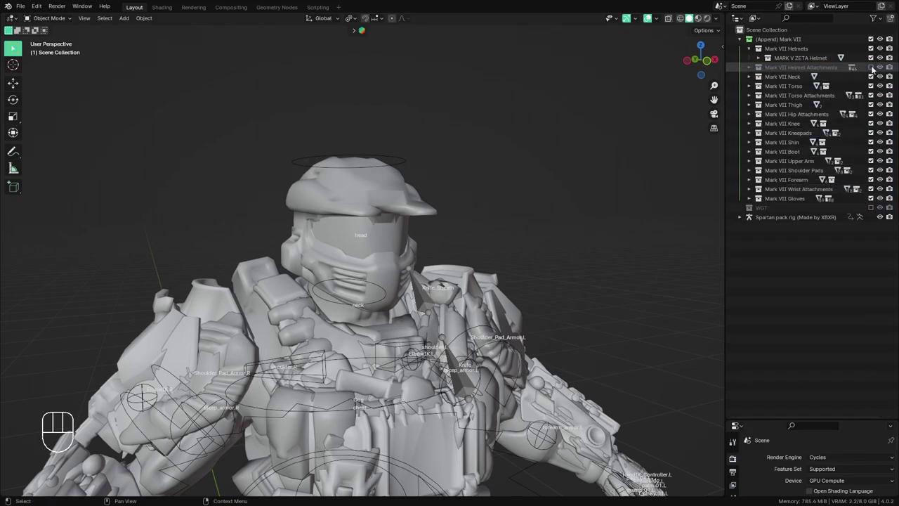
# - Enable Mark VII Helmet Attachments and exclude the attachments from MK62 CBRN/ISES onward
pyautogui.click(871, 70)
pyautogui.click(750, 69)
pyautogui.moveTo(764, 80); pyautogui.dragTo(764, 385)
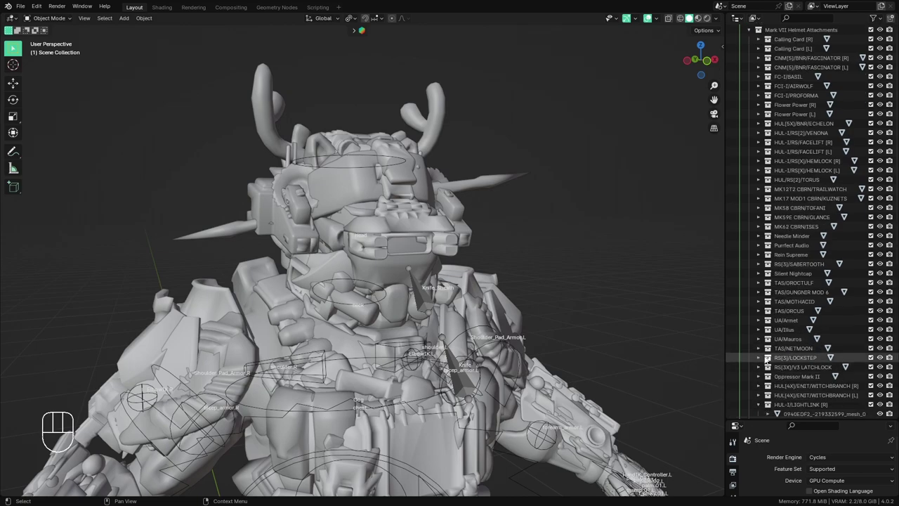
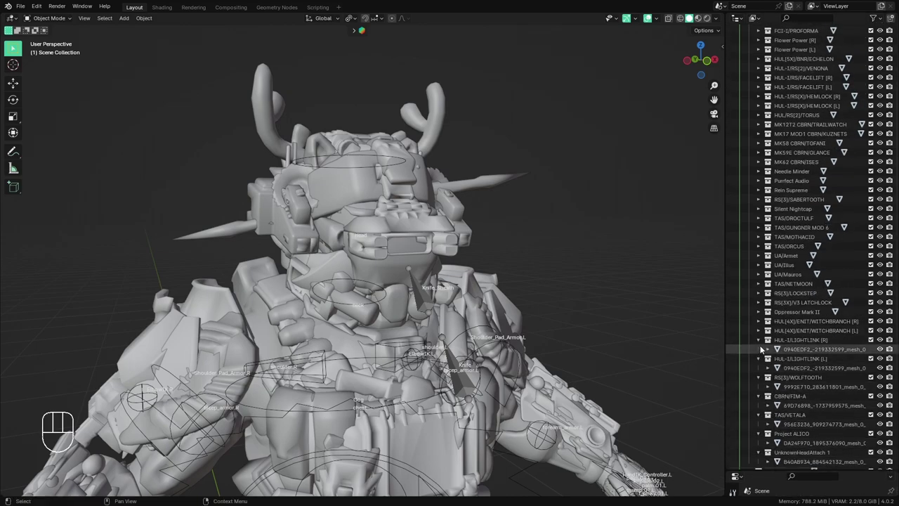
pyautogui.moveTo(767, 375); pyautogui.dragTo(773, 438)
pyautogui.click(876, 385)
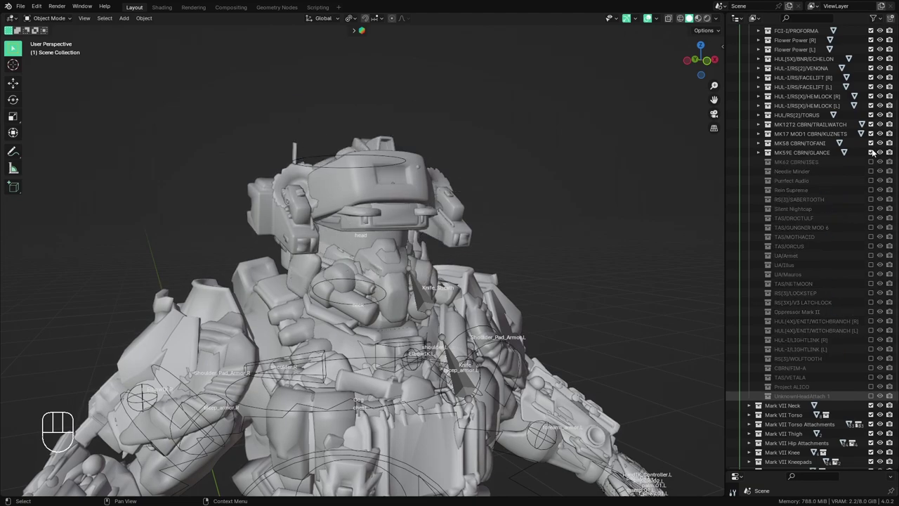
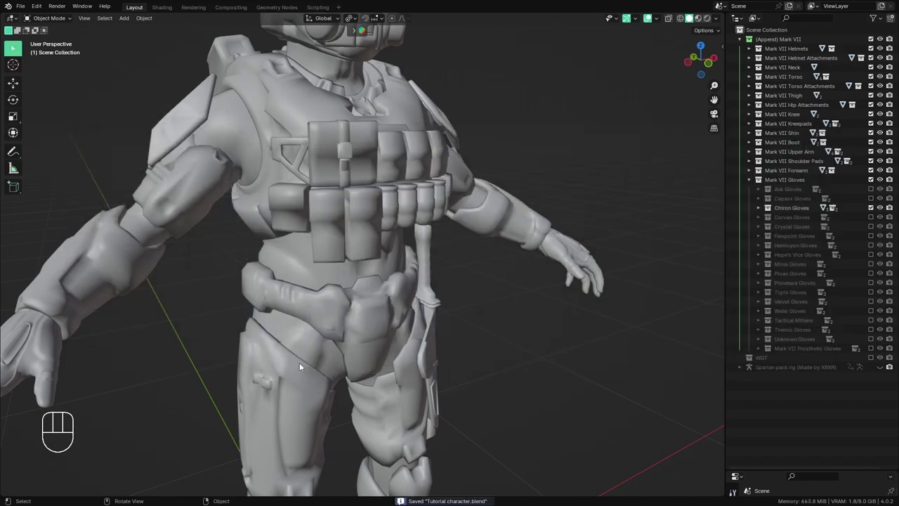
# - Switch the viewport shading to Material Preview to show the Spartan's textures
pyautogui.moveTo(398, 326); pyautogui.dragTo(367, 361)
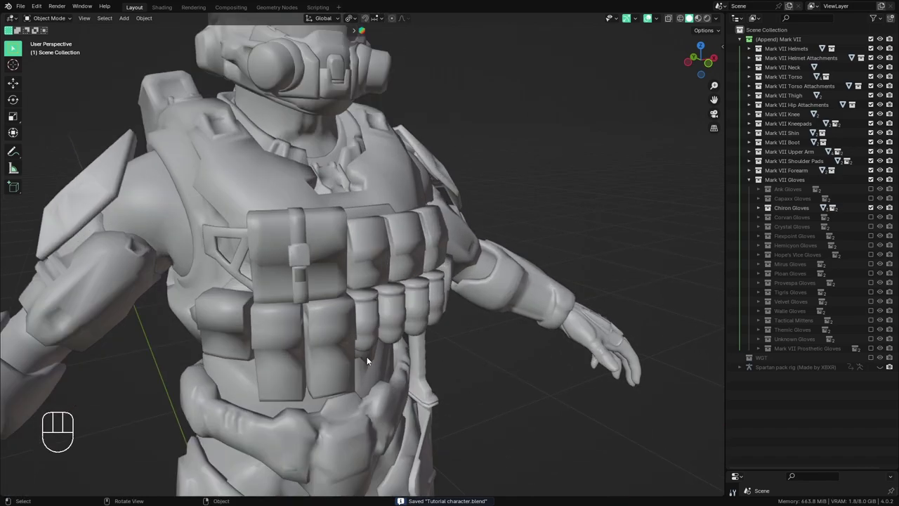
pyautogui.middleClick(430, 309)
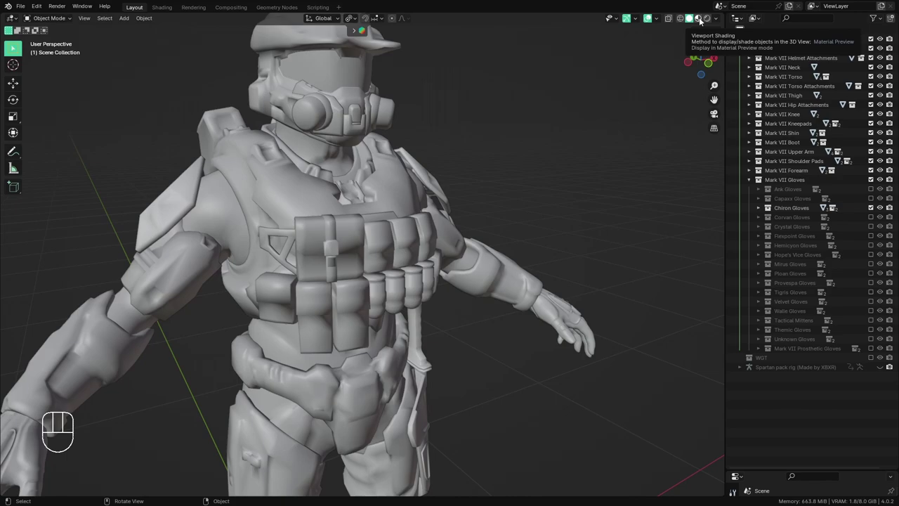
pyautogui.moveTo(704, 21); pyautogui.dragTo(470, 368)
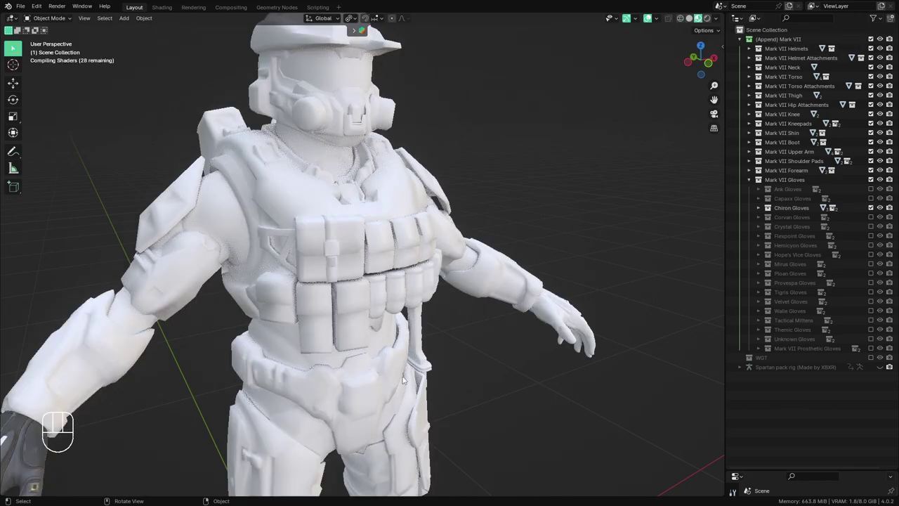
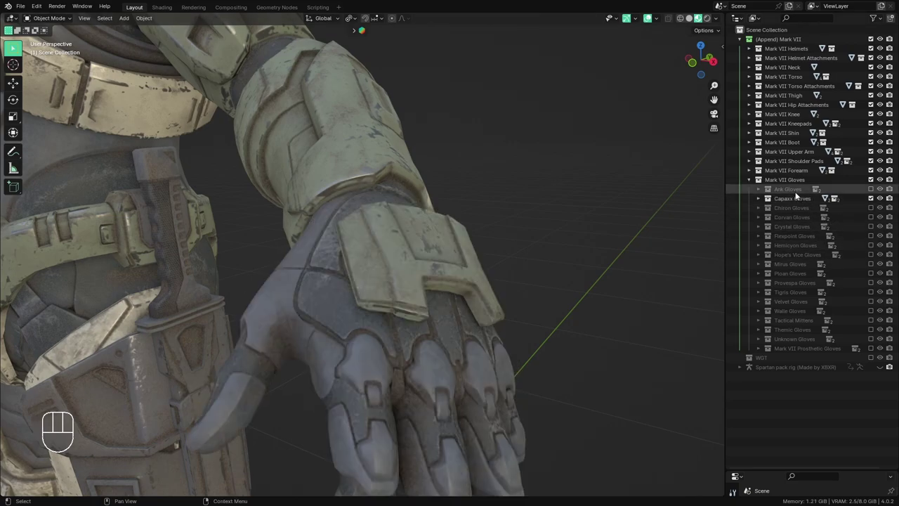
# - Keep Capaxx Gloves, delete the other glove variants and collapse the Mark VII collections
pyautogui.press('q')
pyautogui.click(799, 197)
pyautogui.press('q')
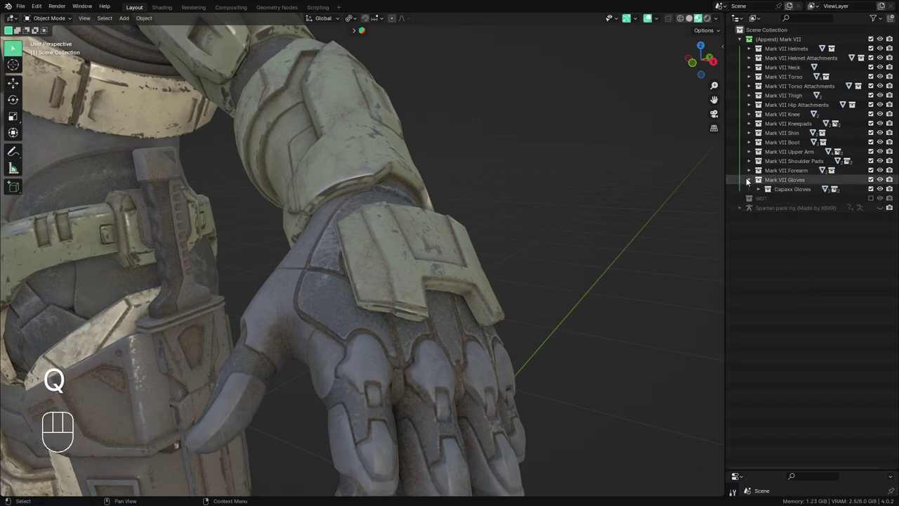
pyautogui.click(752, 180)
pyautogui.click(741, 44)
# - Frame the view on the helmet and select it
pyautogui.moveTo(355, 270); pyautogui.dragTo(372, 269)
pyautogui.moveTo(379, 290); pyautogui.dragTo(436, 363)
pyautogui.middleClick(463, 362)
pyautogui.moveTo(468, 371); pyautogui.dragTo(462, 402)
pyautogui.click(438, 202)
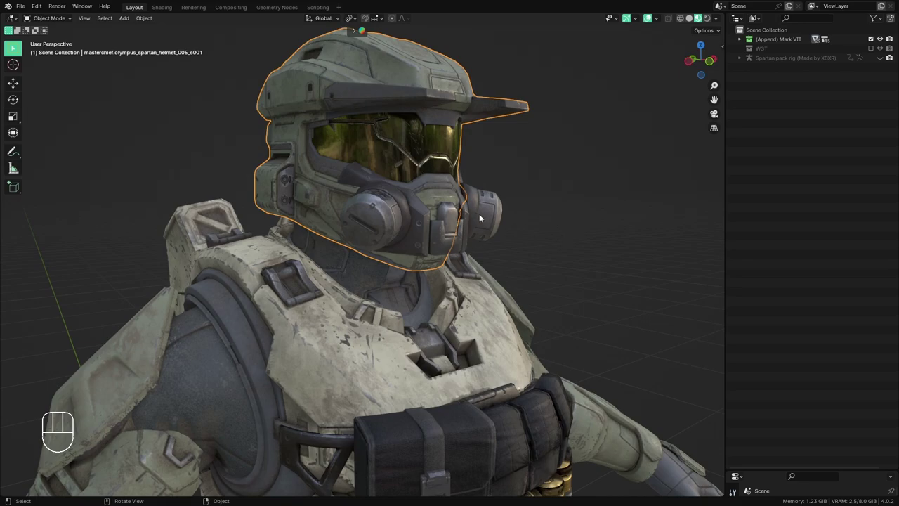
# - Enter Edit Mode on the helmet's breather gear to delete it, then pull back to the torso
pyautogui.press('Tab')
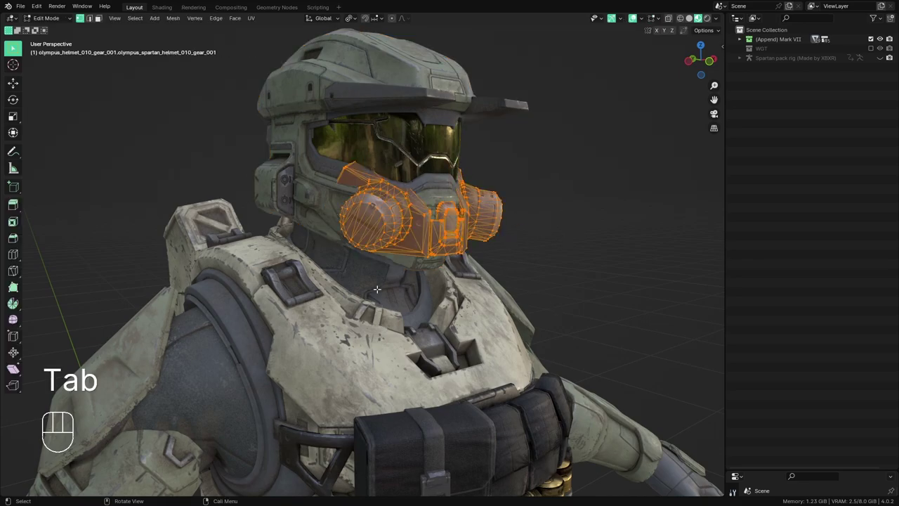
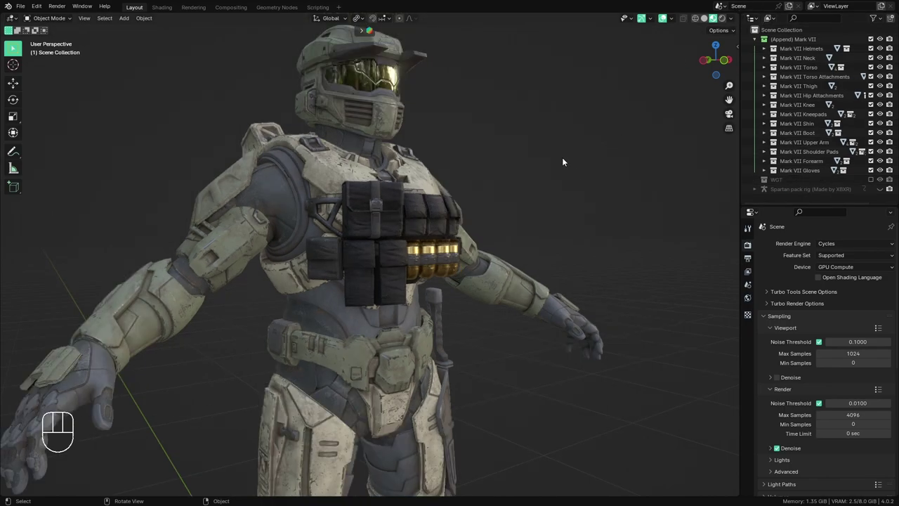
pyautogui.moveTo(479, 201); pyautogui.dragTo(461, 194)
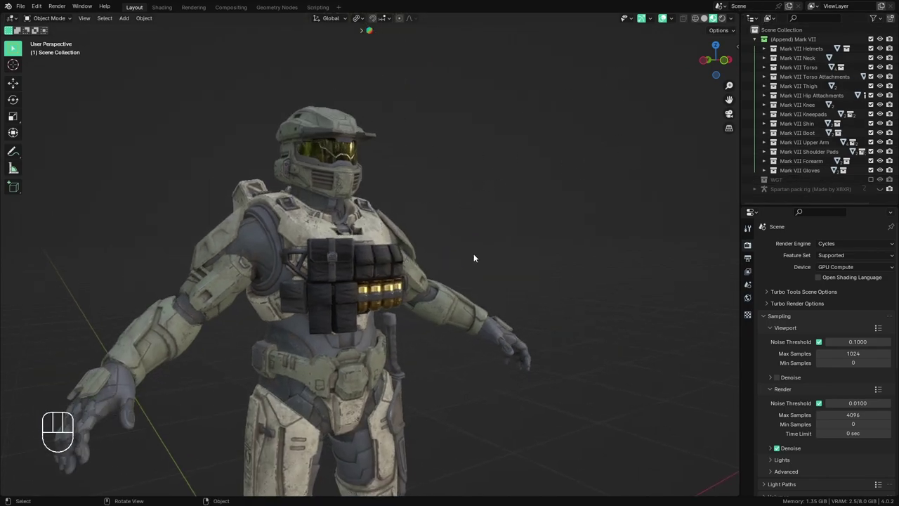
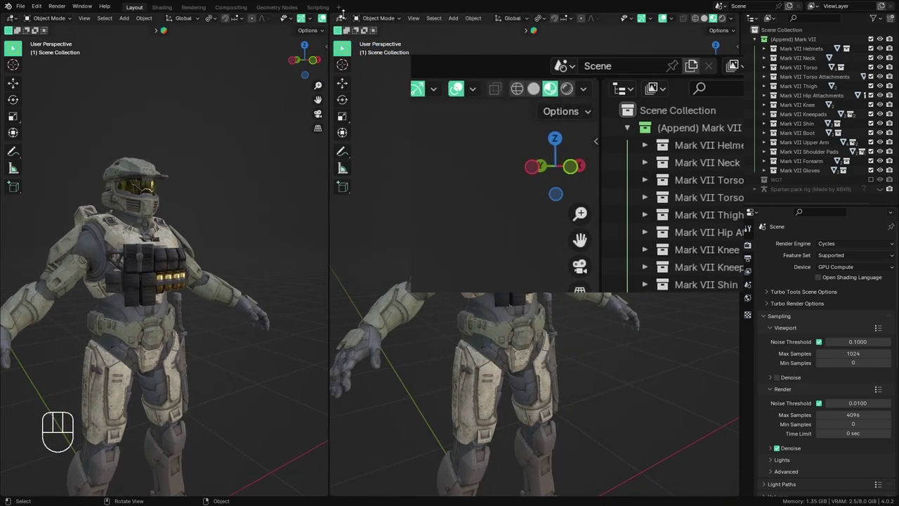
# - Set the right area to Shader Editor, hide its sidebar and face the view onto the helmet
pyautogui.moveTo(342, 22); pyautogui.dragTo(345, 108)
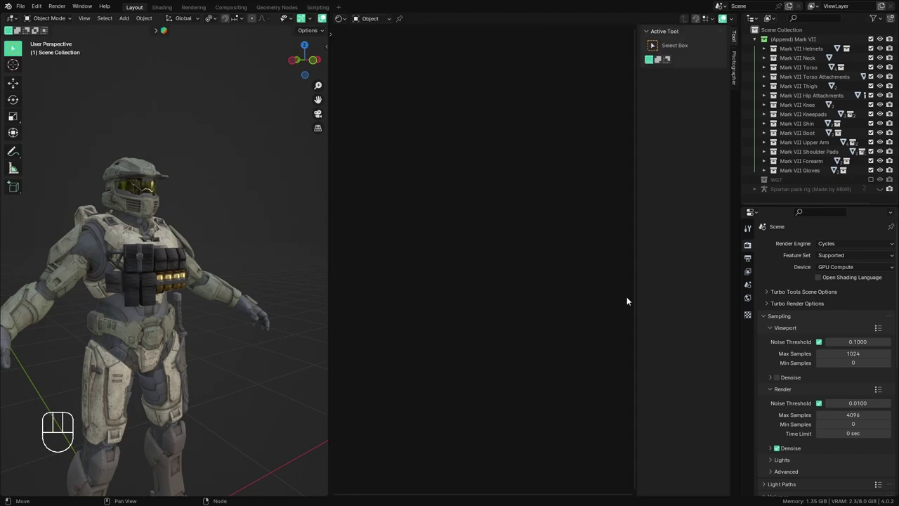
pyautogui.press('n')
pyautogui.press('n')
pyautogui.press('n')
pyautogui.moveTo(163, 310); pyautogui.dragTo(185, 296)
pyautogui.middleClick(184, 298)
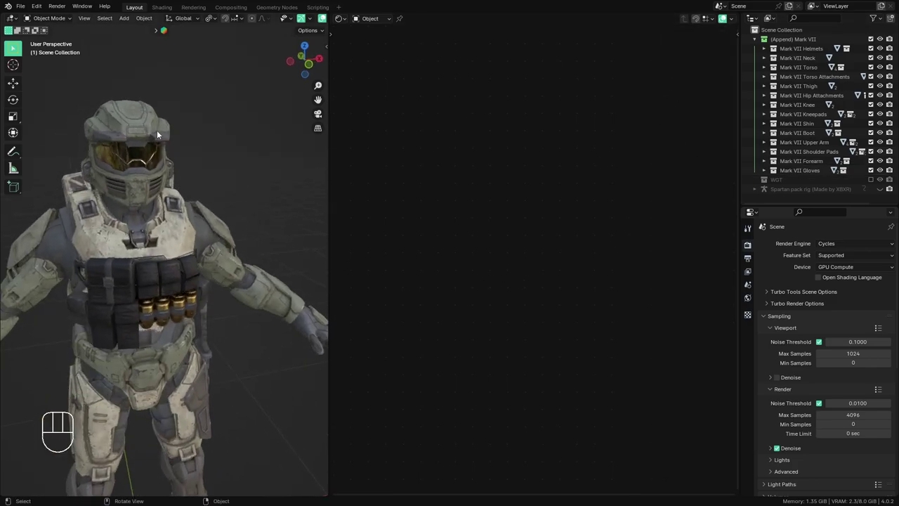
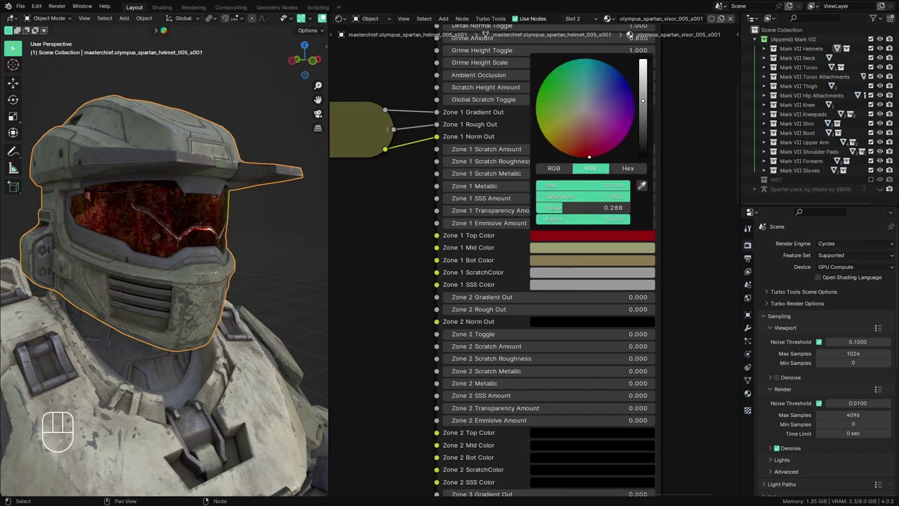
# - Experiment with red and other shades on the visor's Zone 1 Top Color picker
pyautogui.moveTo(708, 179); pyautogui.dragTo(566, 248)
pyautogui.click(569, 250)
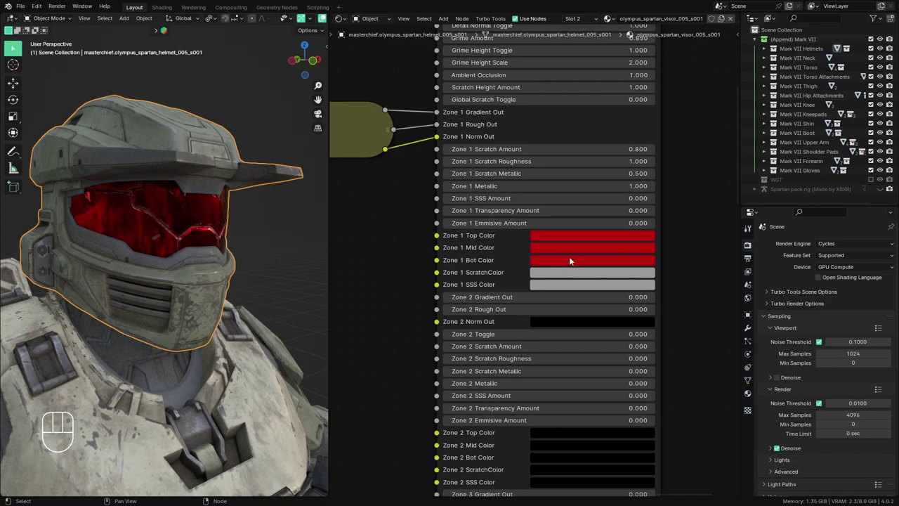
pyautogui.middleClick(240, 265)
pyautogui.click(557, 237)
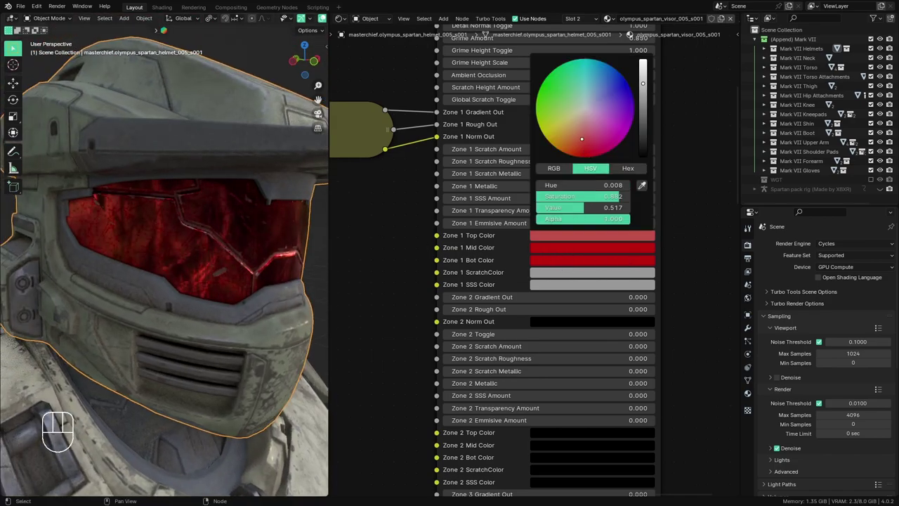
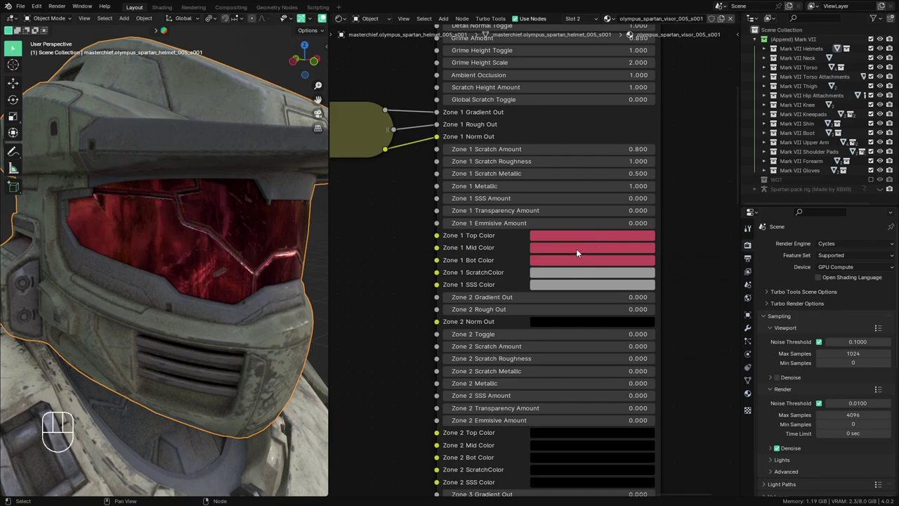
pyautogui.click(555, 240)
pyautogui.click(554, 241)
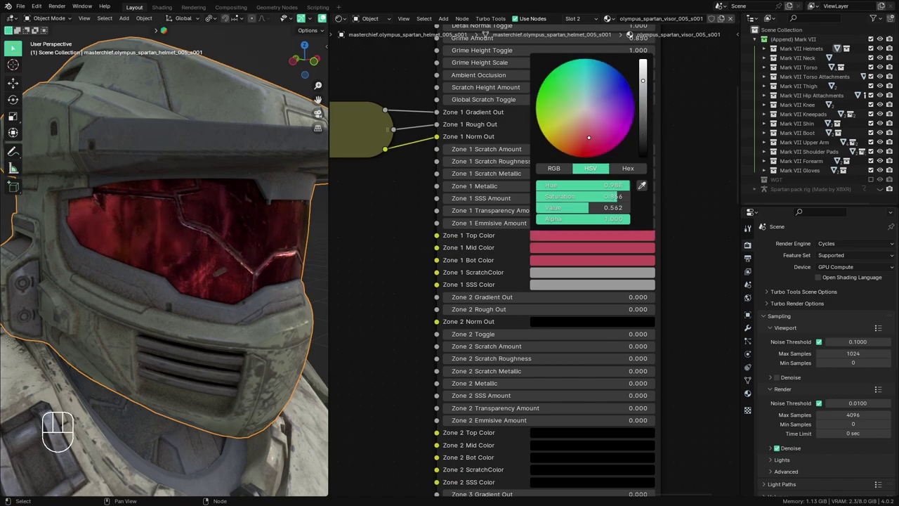
pyautogui.click(571, 237)
pyautogui.click(564, 257)
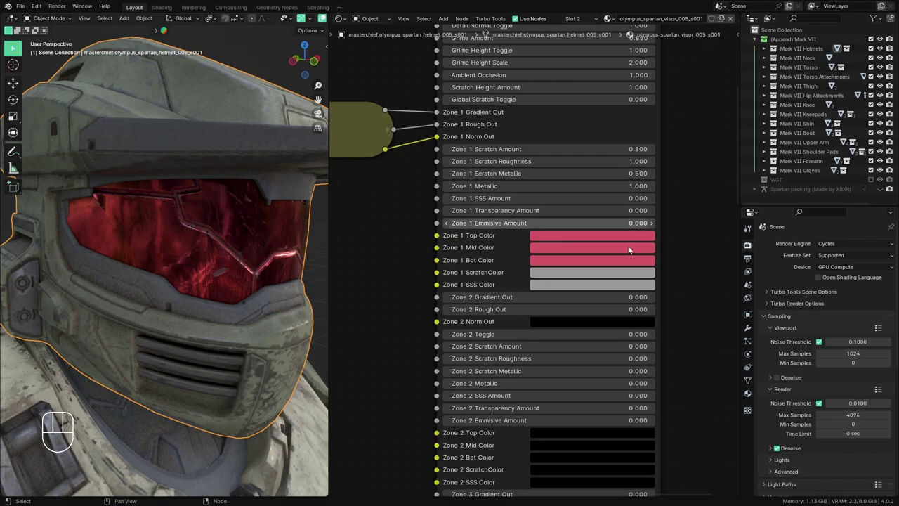
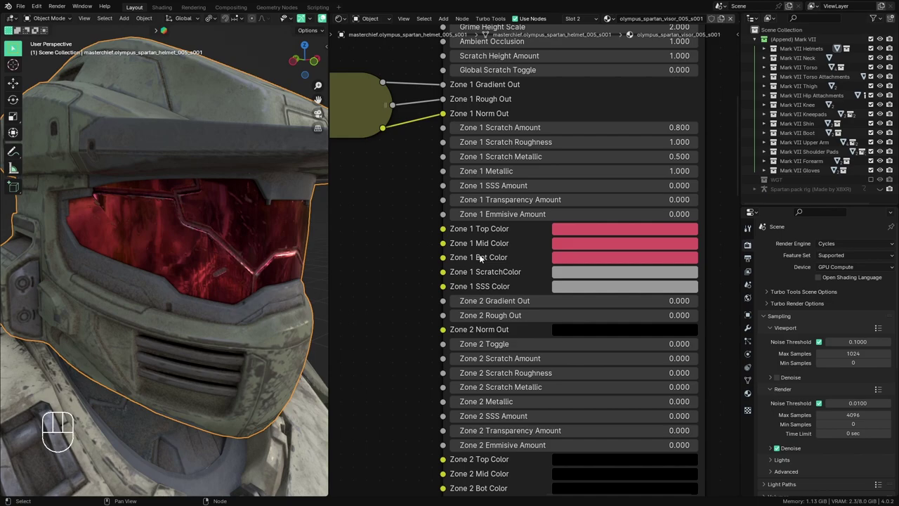
# - Settle the Zone 1 Top Color on a bright pale blue after trying green hues
pyautogui.click(587, 227)
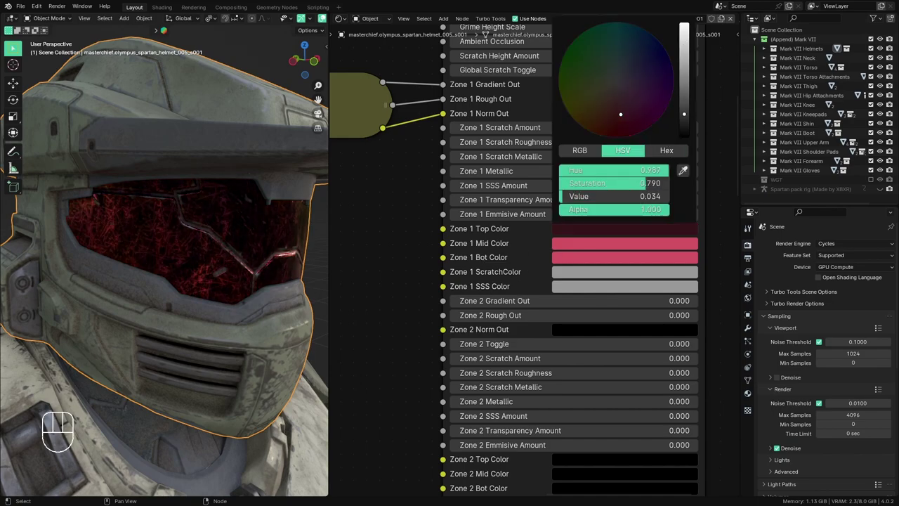
pyautogui.middleClick(188, 237)
pyautogui.moveTo(184, 235); pyautogui.dragTo(235, 235)
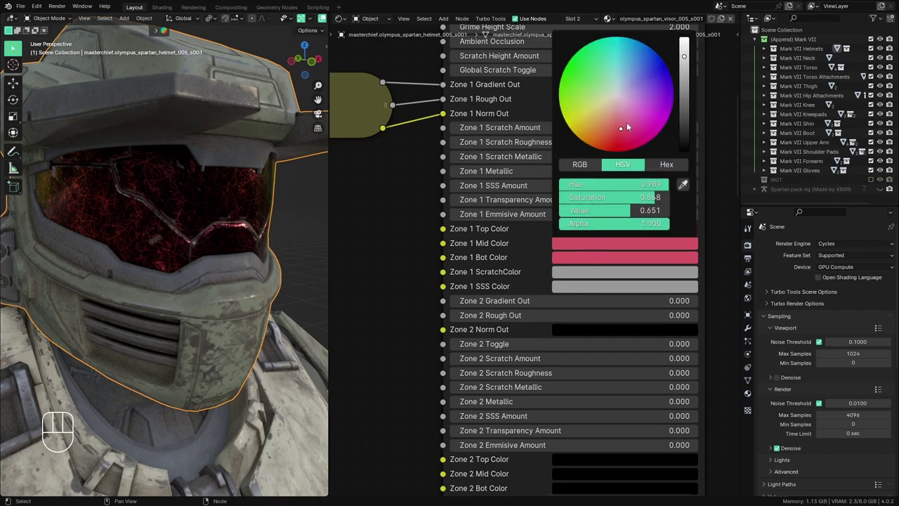
pyautogui.moveTo(229, 216); pyautogui.dragTo(228, 227)
pyautogui.middleClick(225, 226)
pyautogui.middleClick(224, 221)
pyautogui.click(588, 235)
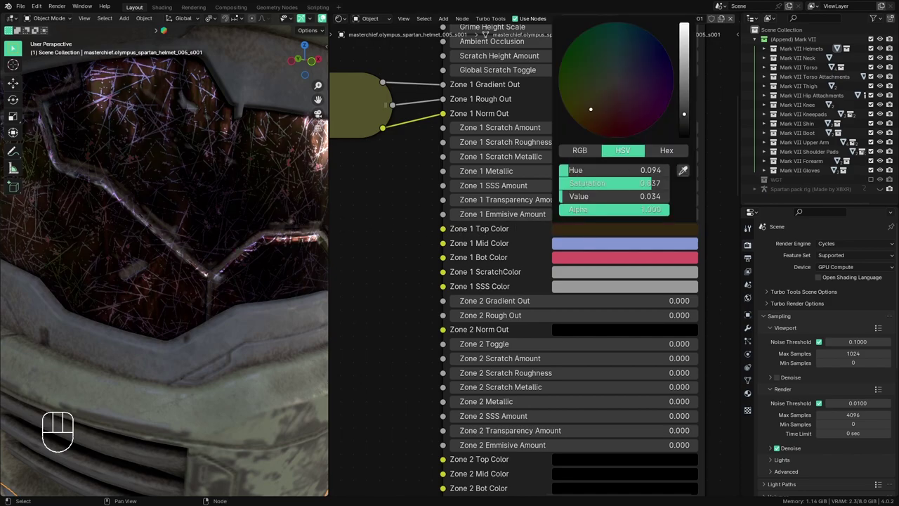
pyautogui.moveTo(223, 177); pyautogui.dragTo(224, 160)
pyautogui.moveTo(223, 182); pyautogui.dragTo(219, 207)
pyautogui.middleClick(212, 215)
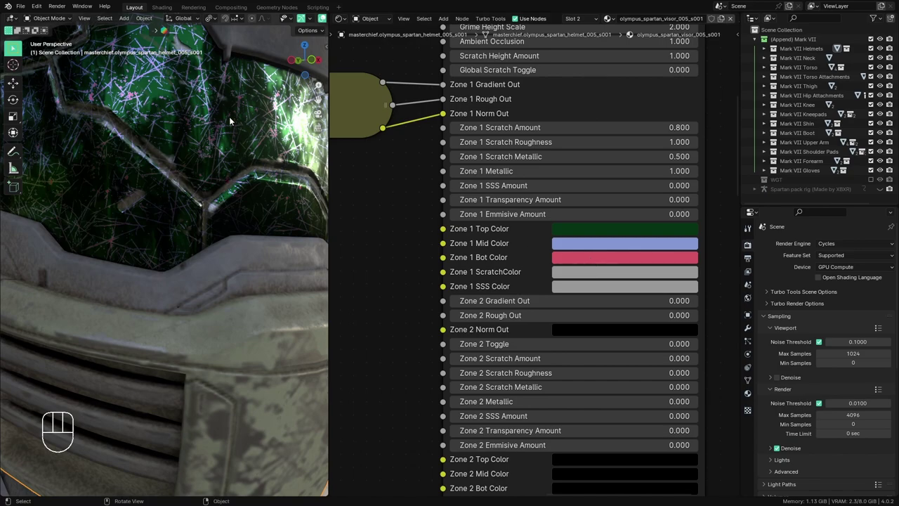
pyautogui.middleClick(175, 138)
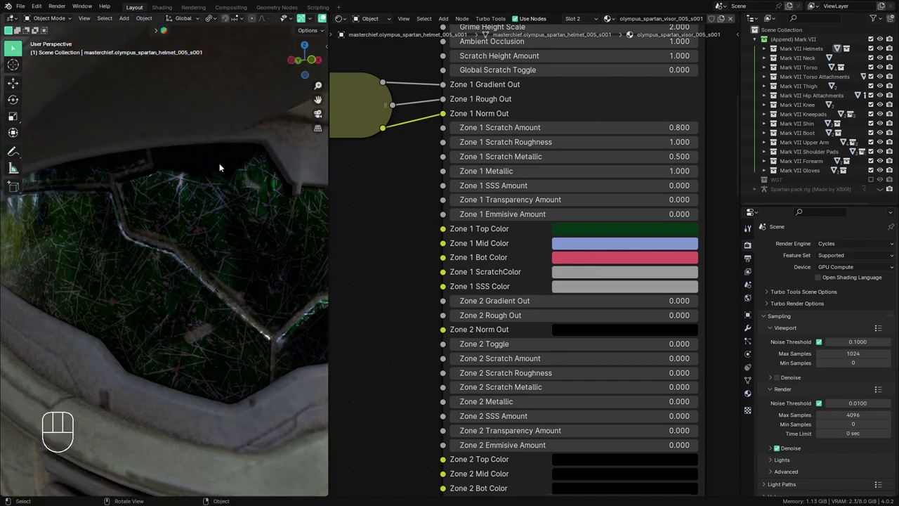
pyautogui.moveTo(218, 221); pyautogui.dragTo(212, 209)
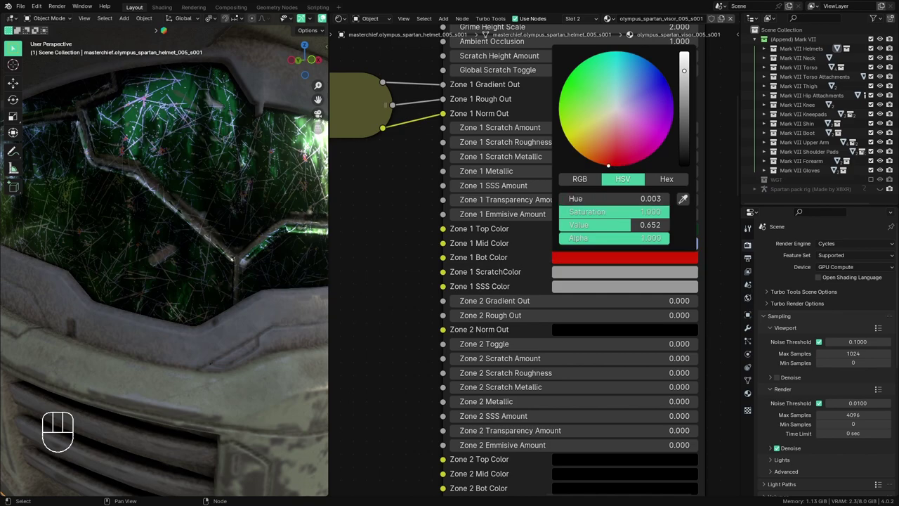
# - Copy the pale blue onto the Zone 1 Mid and Bot colours
pyautogui.click(585, 246)
pyautogui.click(589, 243)
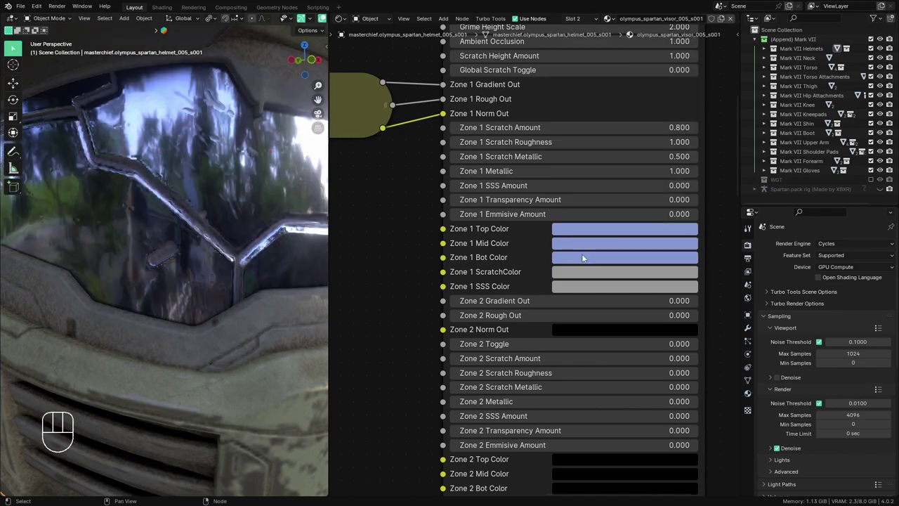
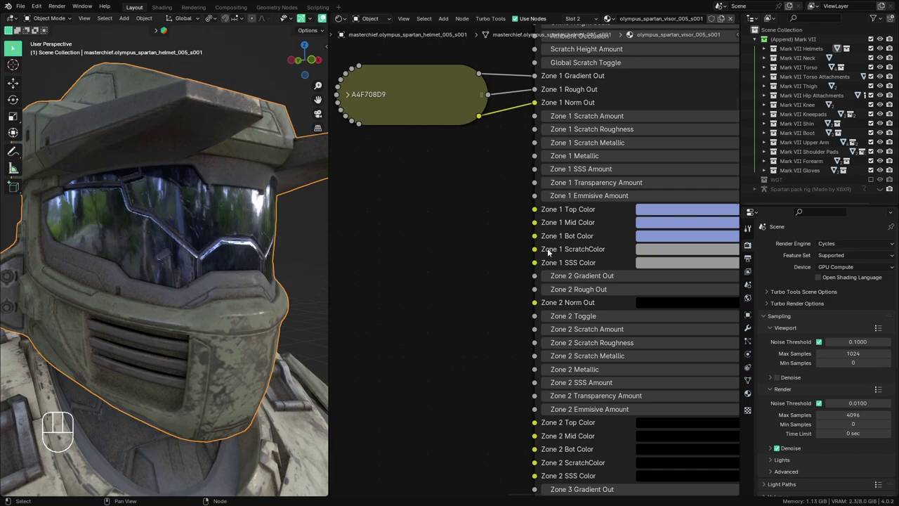
# - Pan the visor node tree to reveal the A4F708D9 group's Zone 2 inputs
pyautogui.middleClick(489, 273)
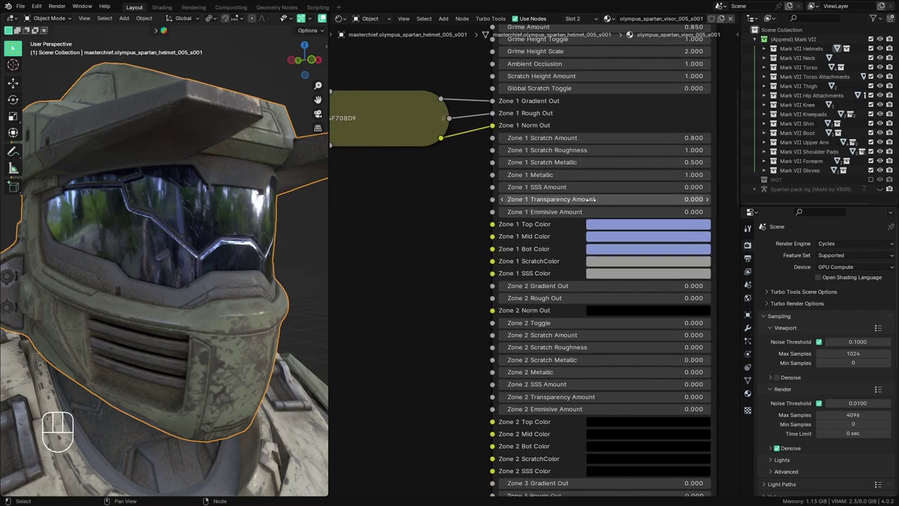
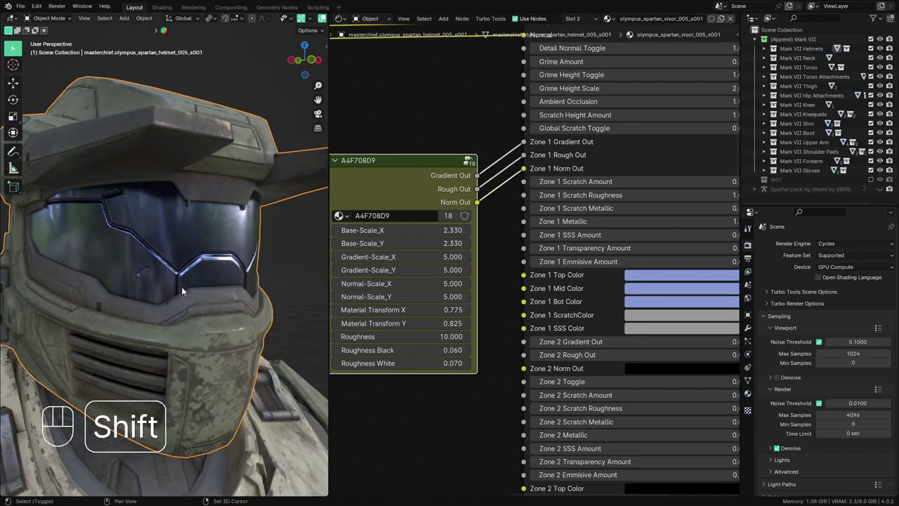
# - Zoom out the Shader Editor to see the whole visor node tree and material output
pyautogui.middleClick(185, 295)
pyautogui.middleClick(198, 292)
pyautogui.middleClick(208, 287)
pyautogui.moveTo(189, 297); pyautogui.dragTo(150, 272)
pyautogui.middleClick(198, 316)
pyautogui.moveTo(206, 323); pyautogui.dragTo(215, 306)
pyautogui.moveTo(206, 323); pyautogui.dragTo(196, 325)
pyautogui.moveTo(198, 325); pyautogui.dragTo(259, 327)
pyautogui.middleClick(254, 325)
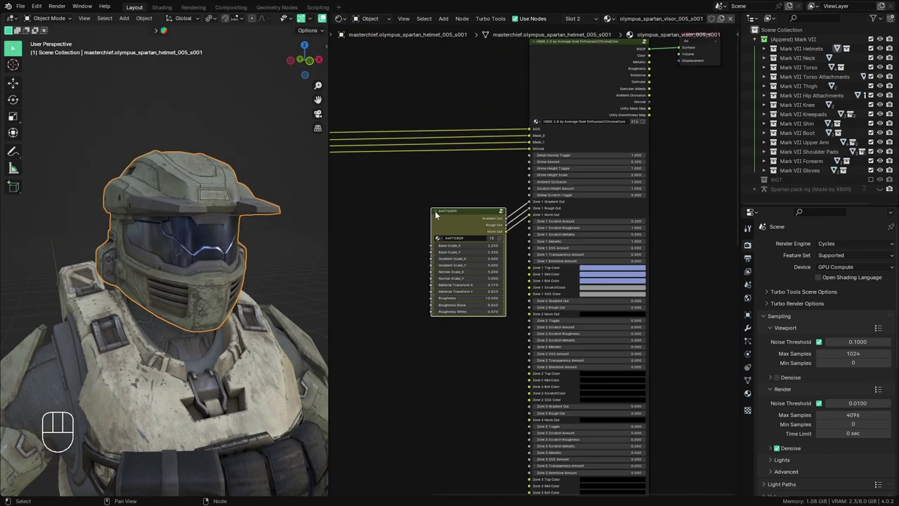
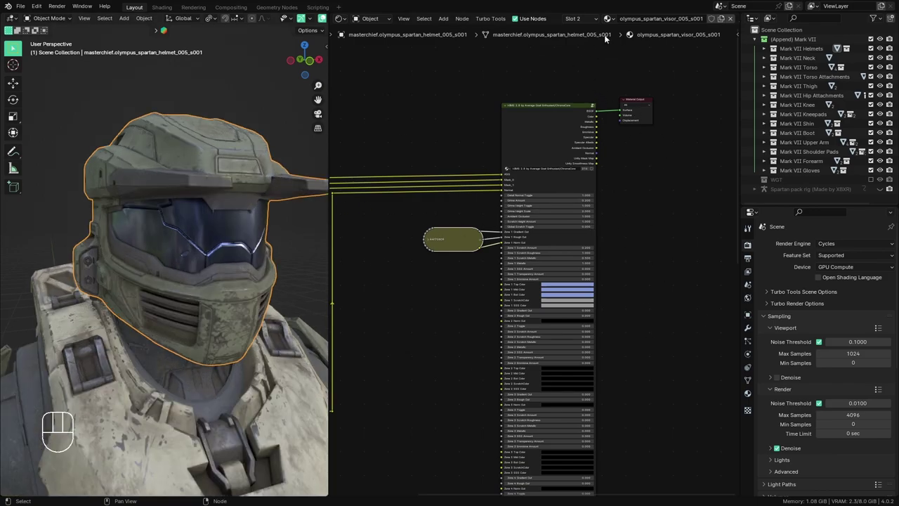
pyautogui.moveTo(598, 19); pyautogui.dragTo(675, 24)
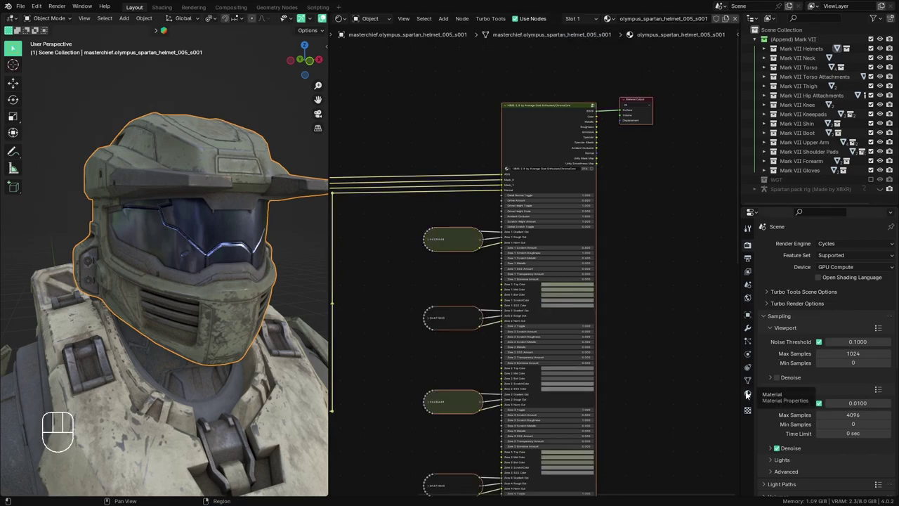
# - Select the olympus_spartan_helmet_005_s001 material slot and frame its zone nodes
pyautogui.click(747, 396)
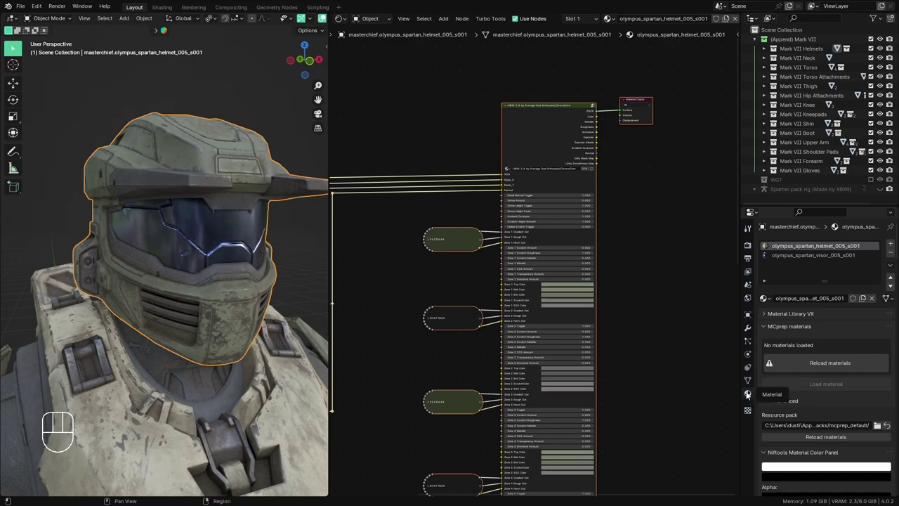
pyautogui.moveTo(831, 261); pyautogui.dragTo(828, 254)
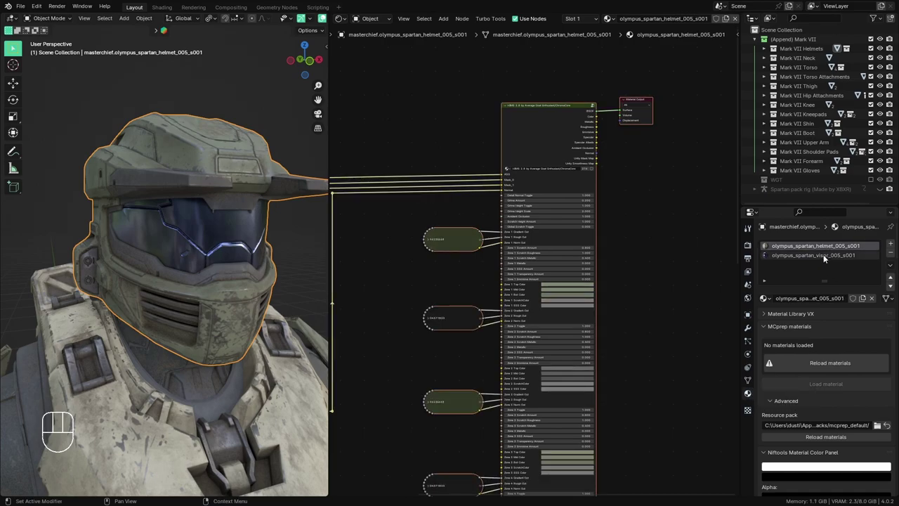
pyautogui.click(824, 261)
pyautogui.click(830, 245)
pyautogui.click(826, 257)
pyautogui.click(829, 241)
pyautogui.click(827, 248)
pyautogui.click(829, 245)
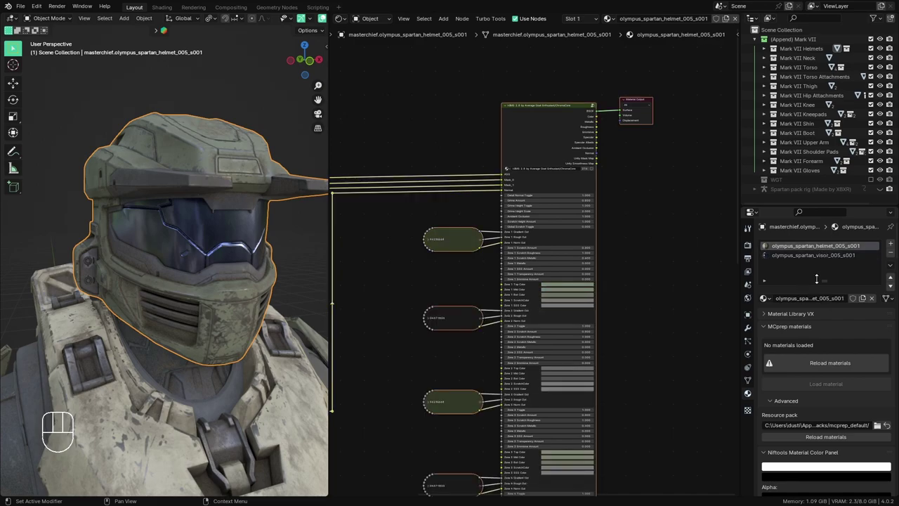
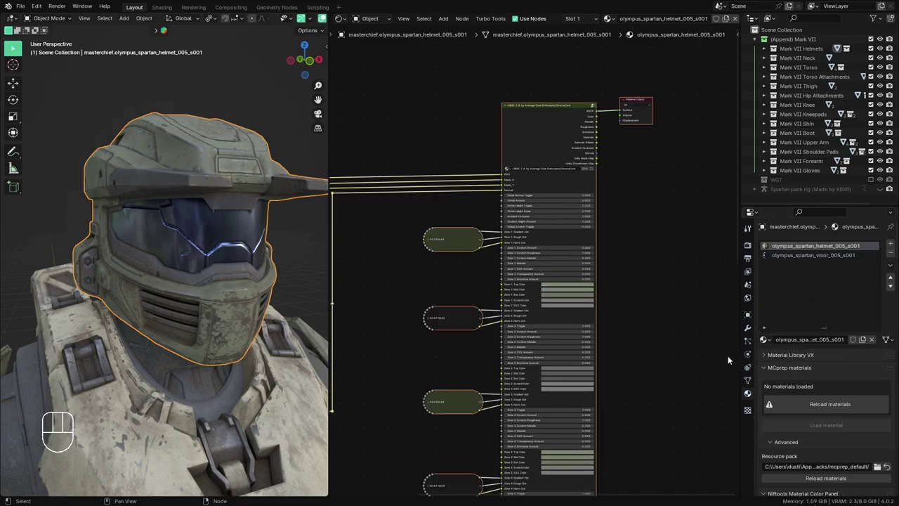
pyautogui.click(795, 260)
pyautogui.click(804, 249)
pyautogui.click(801, 258)
pyautogui.click(818, 247)
pyautogui.doubleClick(820, 255)
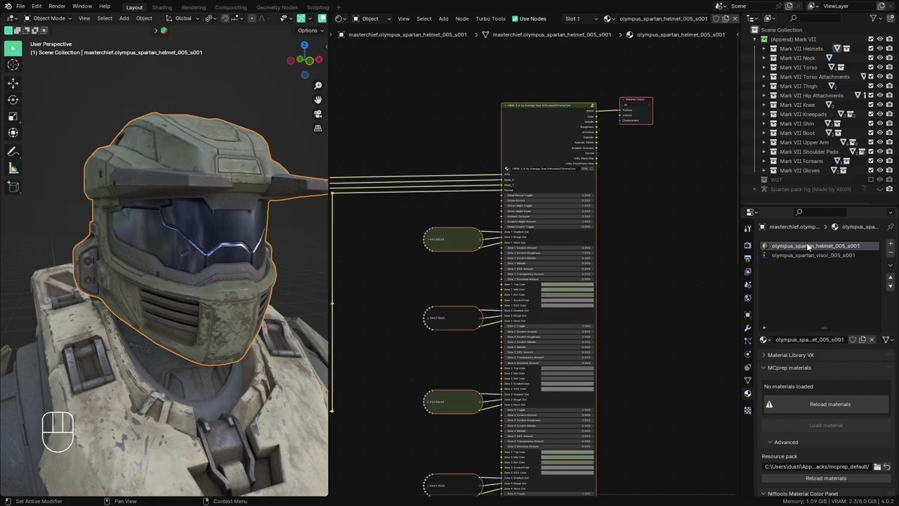
pyautogui.moveTo(577, 25); pyautogui.dragTo(666, 189)
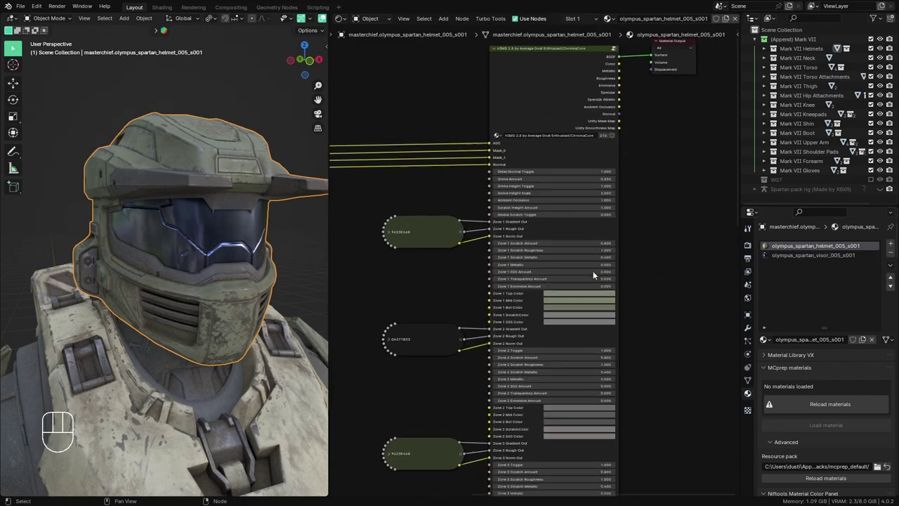
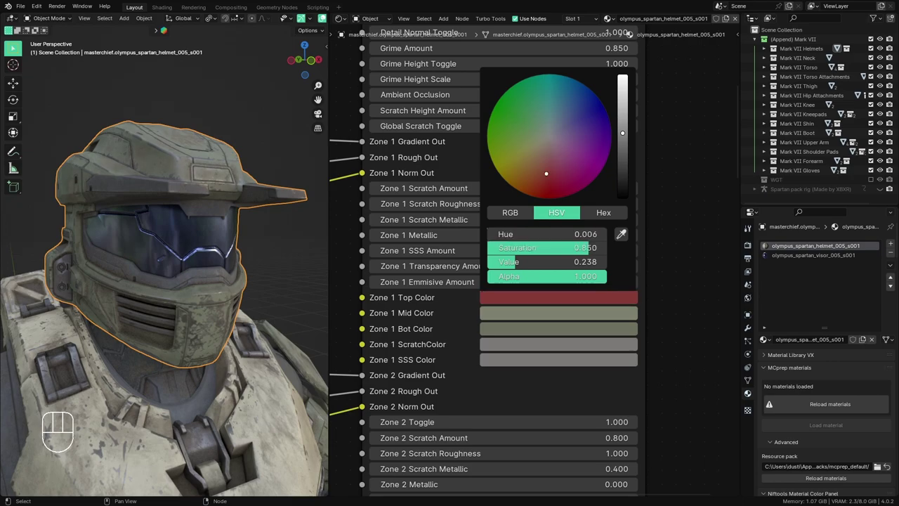
# - Copy the dark colour across the helmet's Zone 1 and near-black onto Zone 5 colours
pyautogui.moveTo(524, 319); pyautogui.dragTo(565, 318)
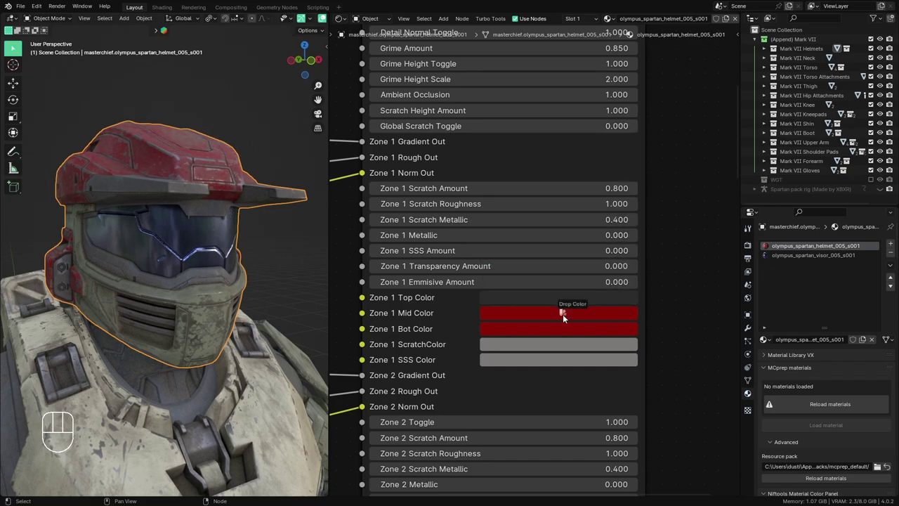
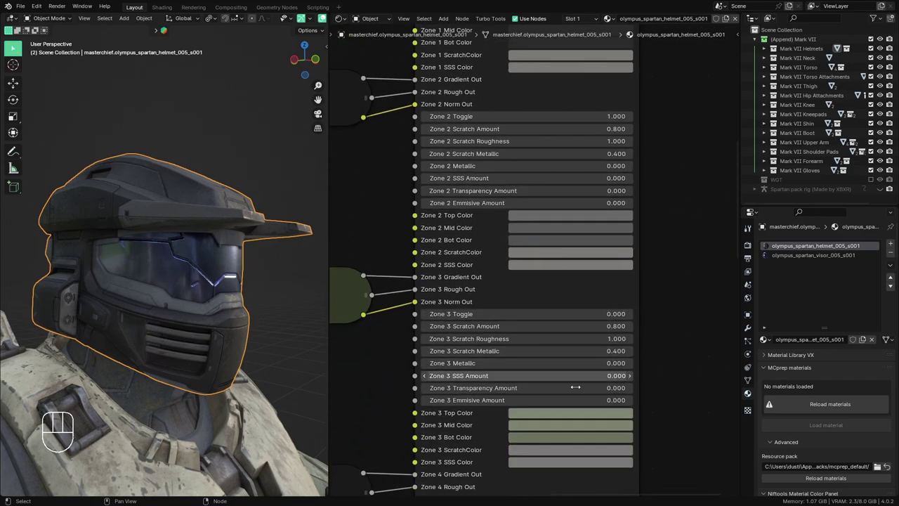
pyautogui.middleClick(601, 272)
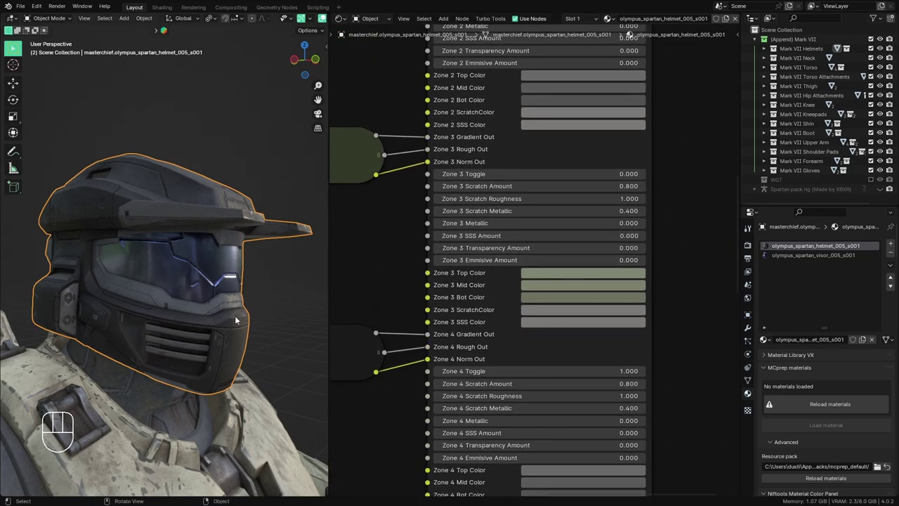
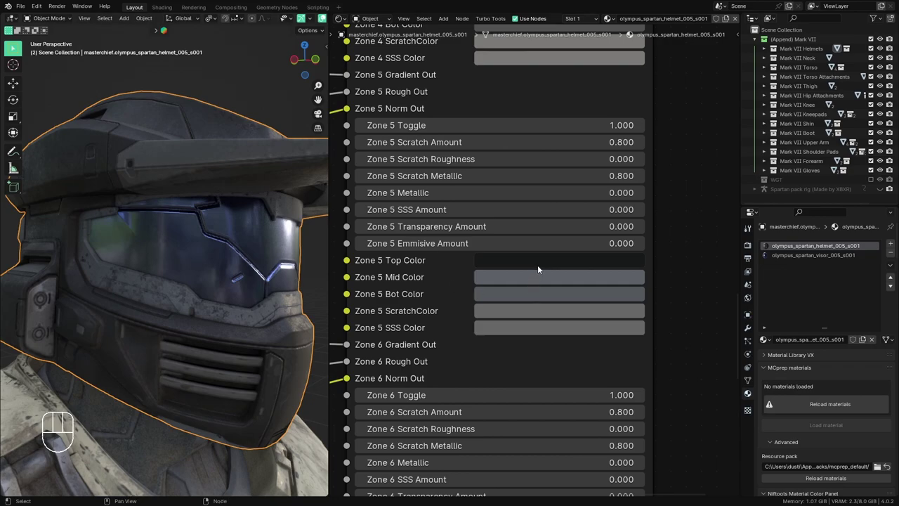
pyautogui.click(537, 279)
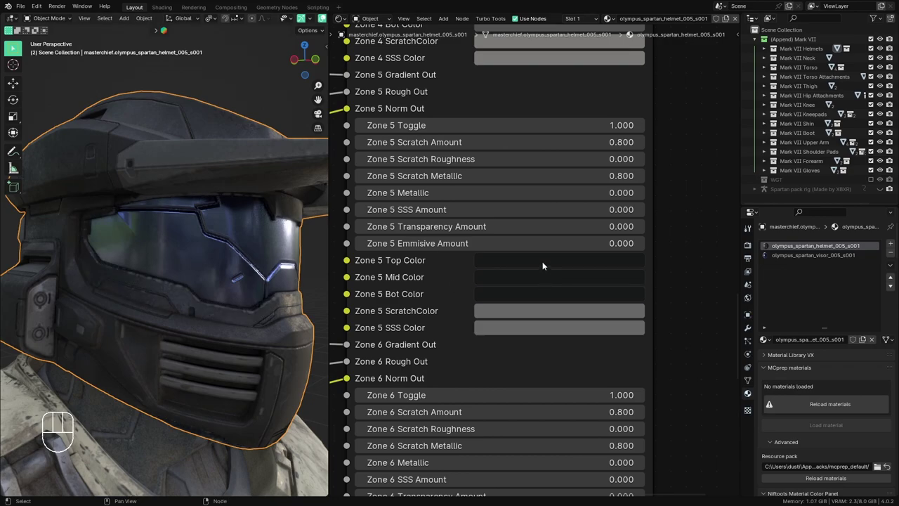
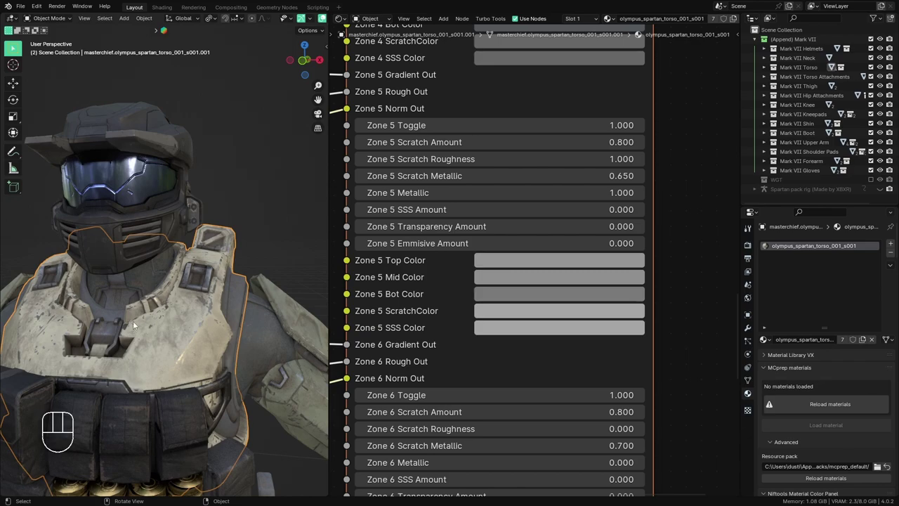
pyautogui.middleClick(177, 308)
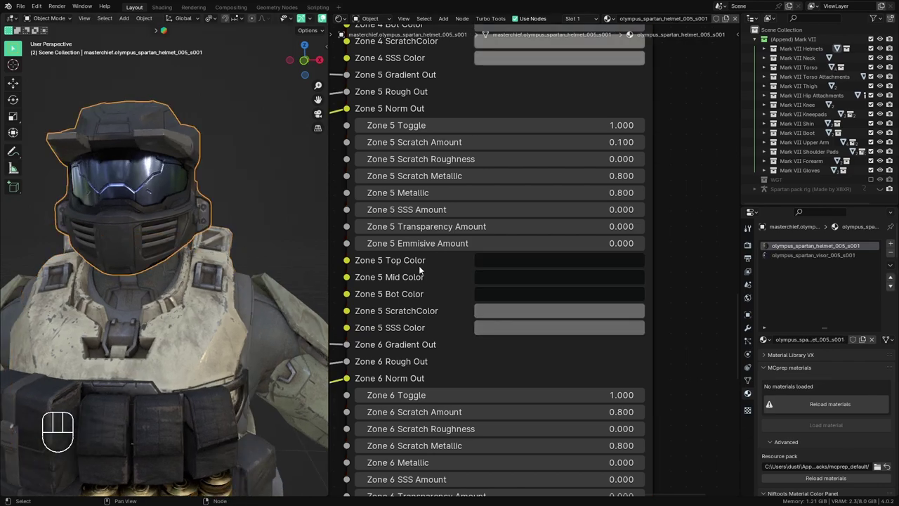
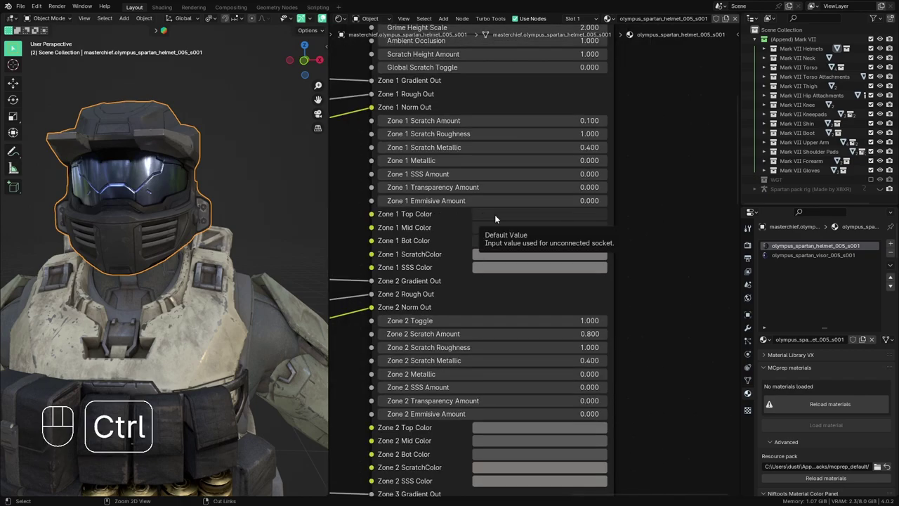
pyautogui.press('ctrl+c')
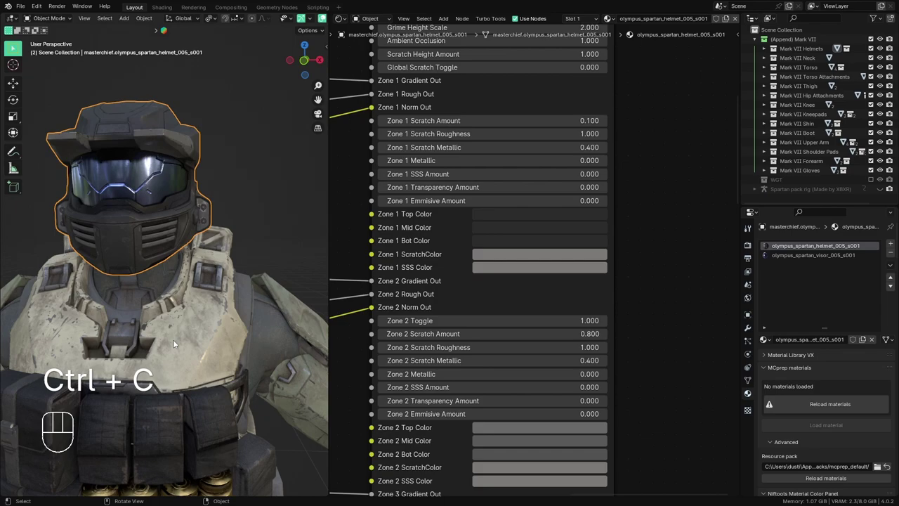
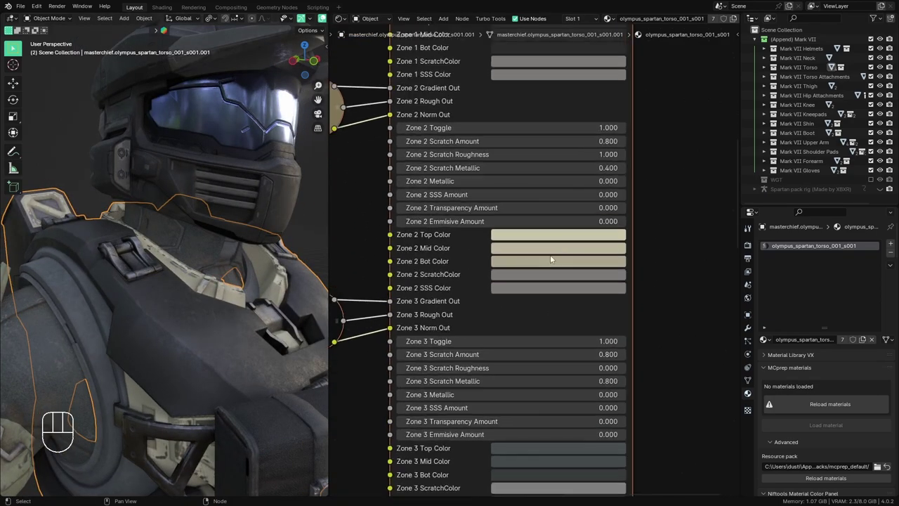
# - Paste the dark colour into the torso's Zone 2 Top, Mid and Bot colours
pyautogui.press('ctrl+v')
pyautogui.press('ctrl+v')
pyautogui.press('ctrl+v')
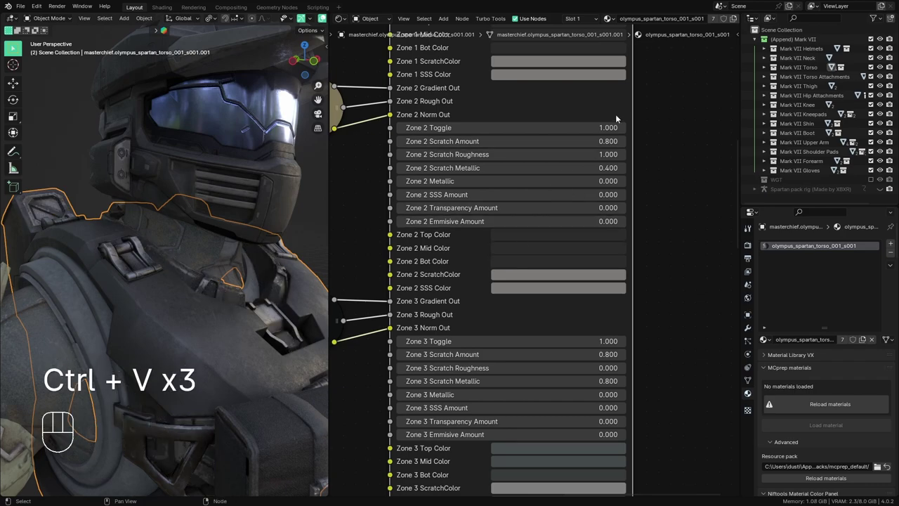
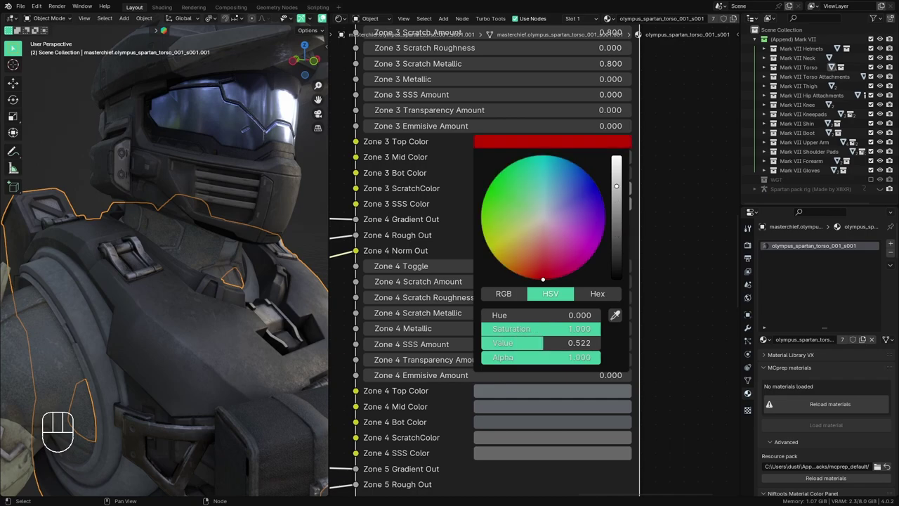
# - Set the torso's Zone 3 Top Color to a deep red and inspect the chest pouches
pyautogui.moveTo(218, 292); pyautogui.dragTo(173, 245)
pyautogui.moveTo(215, 248); pyautogui.dragTo(253, 235)
pyautogui.moveTo(261, 222); pyautogui.dragTo(281, 217)
pyautogui.moveTo(256, 219); pyautogui.dragTo(246, 175)
pyautogui.moveTo(236, 235); pyautogui.dragTo(193, 273)
pyautogui.middleClick(216, 254)
pyautogui.middleClick(221, 274)
pyautogui.middleClick(230, 300)
pyautogui.moveTo(153, 406); pyautogui.dragTo(147, 373)
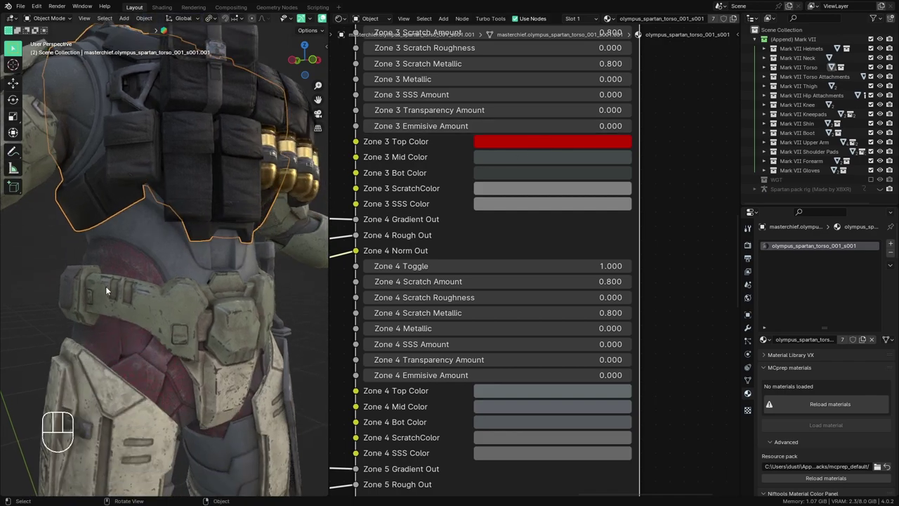
pyautogui.click(561, 146)
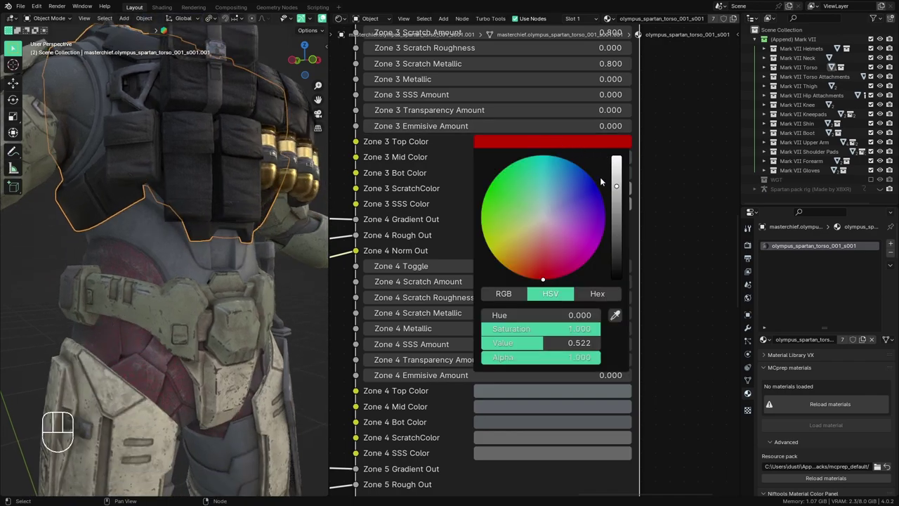
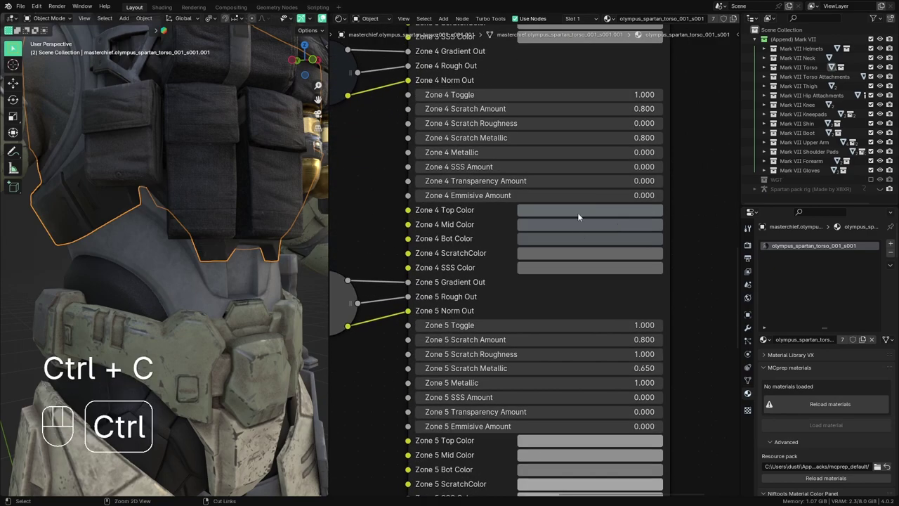
# - Paste the dark colour into the torso's Zone 4 Top, Mid and Bot colours
pyautogui.press('ctrl+v')
pyautogui.press('ctrl+v')
pyautogui.press('ctrl+v')
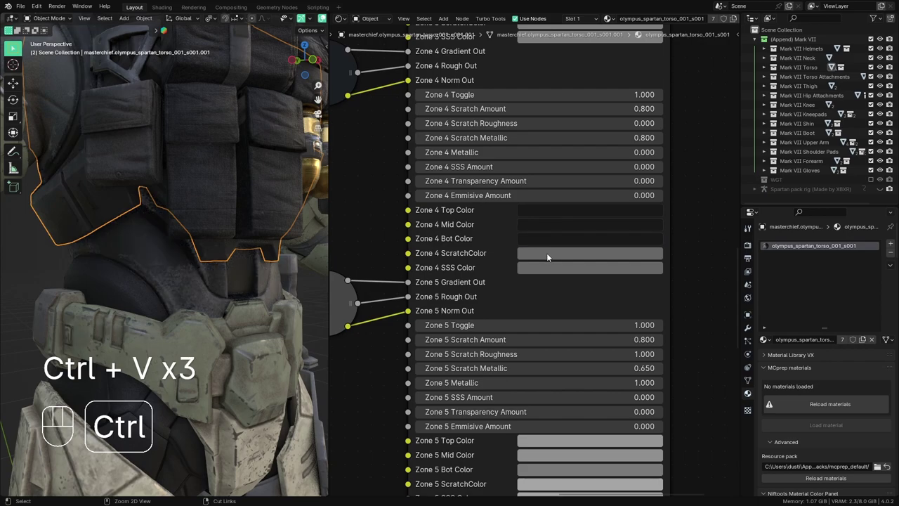
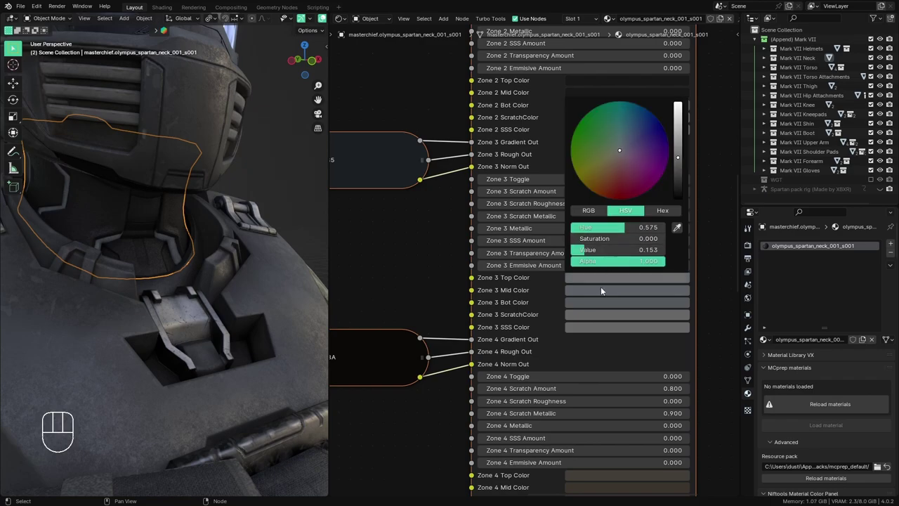
# - Tint the neck's Zone 3 Top and Mid colours pale blue-violet
pyautogui.click(583, 295)
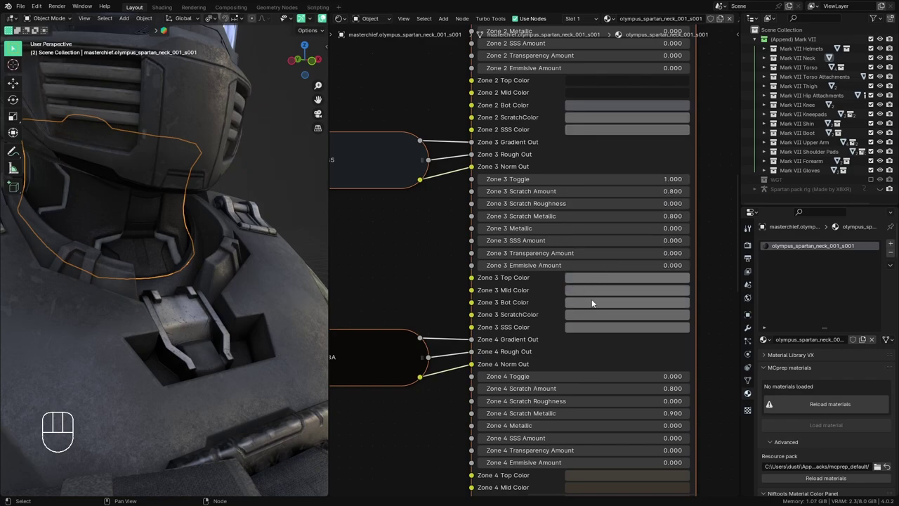
pyautogui.click(606, 279)
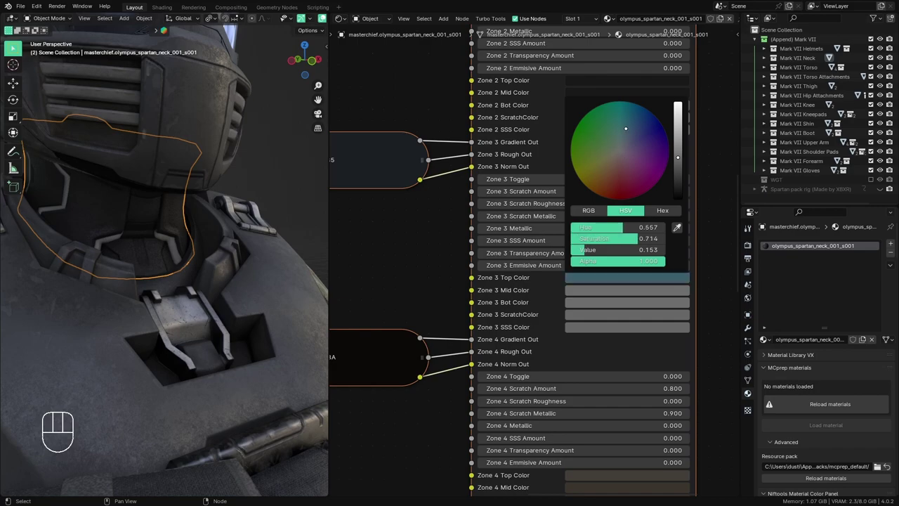
pyautogui.moveTo(218, 215); pyautogui.dragTo(179, 147)
pyautogui.click(180, 147)
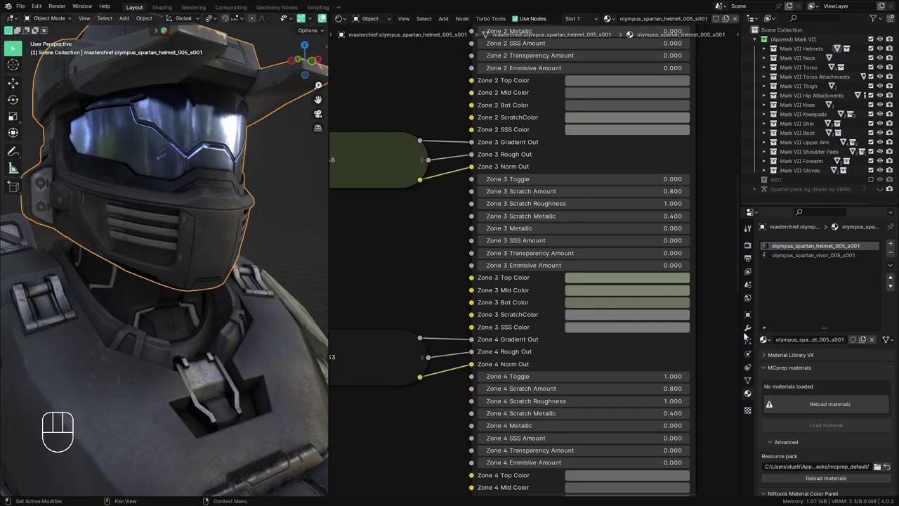
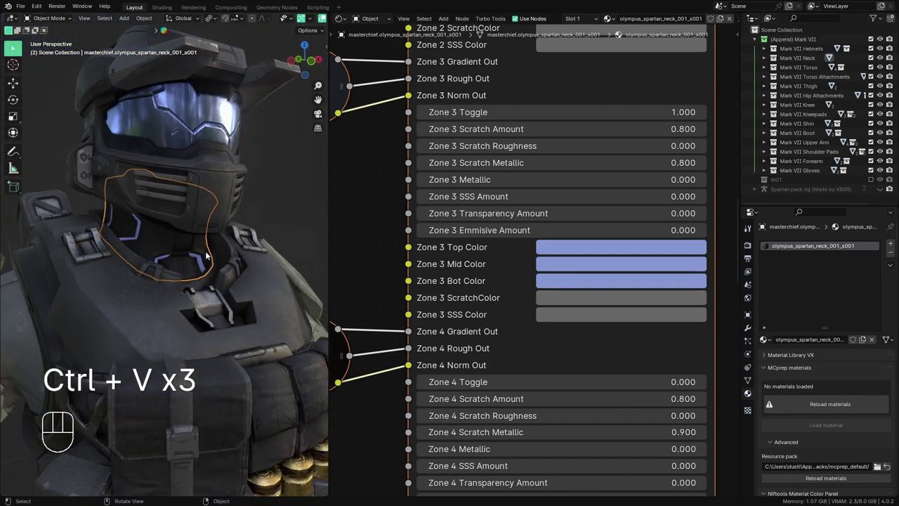
# - Orbit toward the shoulder and select the torso armour to show its material
pyautogui.moveTo(202, 288); pyautogui.dragTo(205, 316)
pyautogui.moveTo(214, 316); pyautogui.dragTo(242, 328)
pyautogui.moveTo(238, 331); pyautogui.dragTo(231, 318)
pyautogui.moveTo(206, 328); pyautogui.dragTo(175, 323)
pyautogui.moveTo(205, 315); pyautogui.dragTo(135, 283)
pyautogui.moveTo(153, 287); pyautogui.dragTo(111, 288)
pyautogui.moveTo(150, 288); pyautogui.dragTo(148, 212)
pyautogui.moveTo(167, 331); pyautogui.dragTo(167, 324)
pyautogui.click(148, 349)
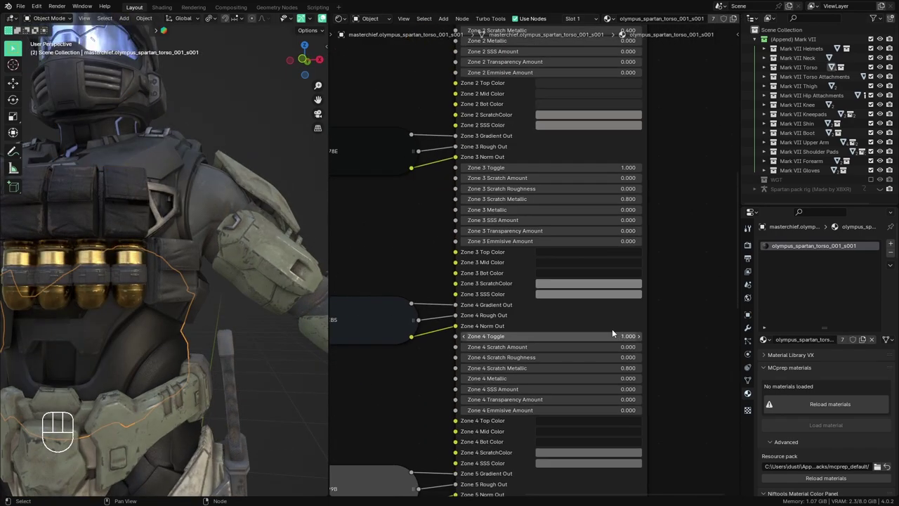
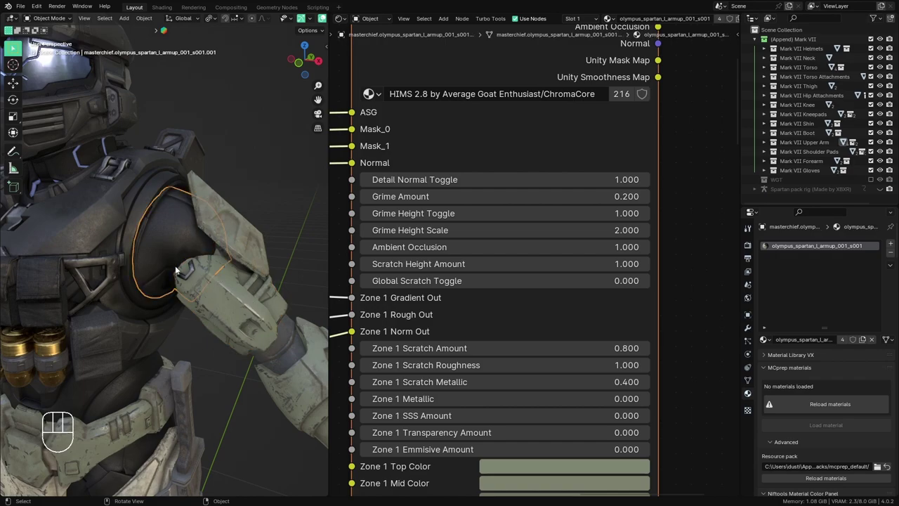
# - Orbit around the left upper arm and select the shoulder pad's MKVIGen1 L material
pyautogui.middleClick(204, 307)
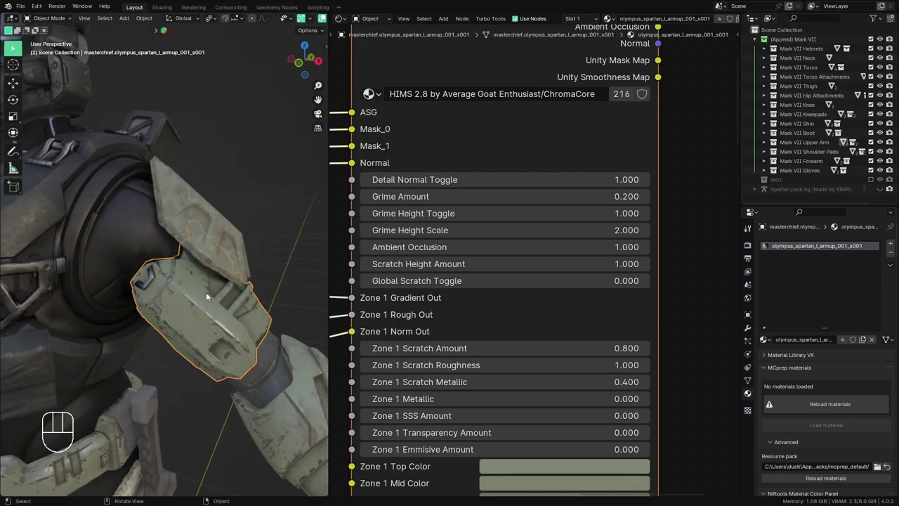
pyautogui.moveTo(122, 243); pyautogui.dragTo(157, 273)
pyautogui.click(149, 267)
pyautogui.moveTo(196, 318); pyautogui.dragTo(171, 291)
pyautogui.click(127, 239)
pyautogui.moveTo(196, 316); pyautogui.dragTo(250, 261)
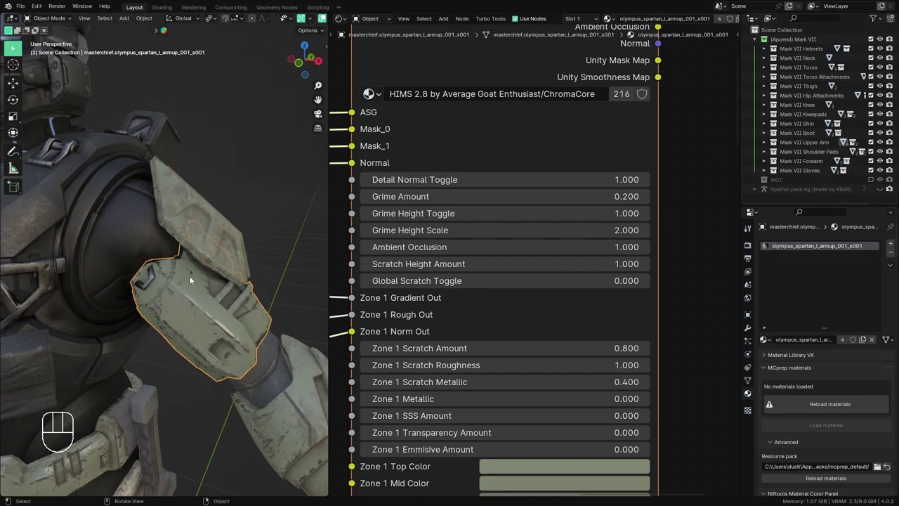
pyautogui.moveTo(199, 301); pyautogui.dragTo(196, 249)
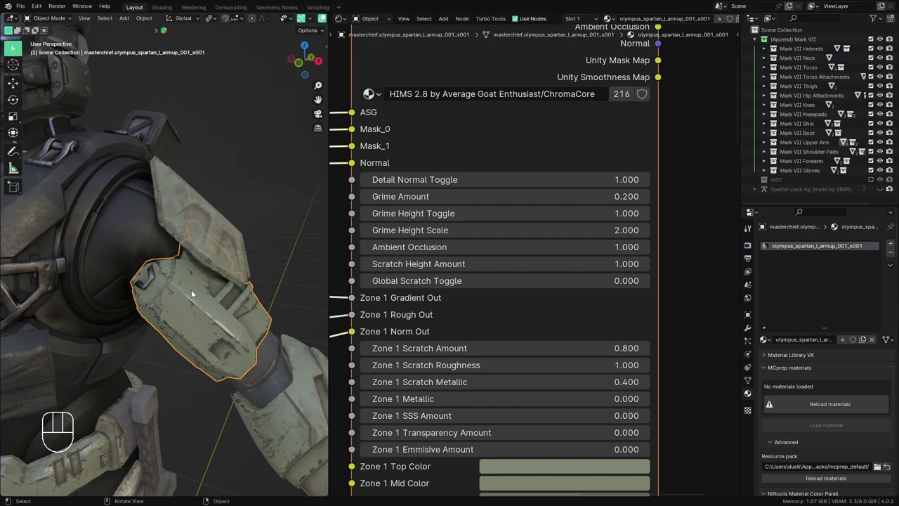
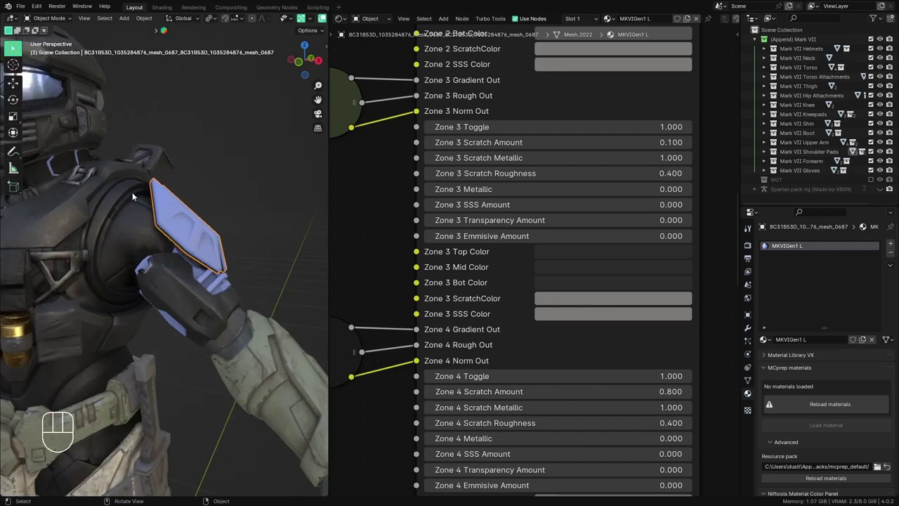
# - Pull the viewport back to the upper body and select the left forearm armour
pyautogui.middleClick(162, 203)
pyautogui.moveTo(169, 234); pyautogui.dragTo(257, 348)
pyautogui.moveTo(241, 326); pyautogui.dragTo(145, 235)
pyautogui.middleClick(178, 257)
pyautogui.moveTo(177, 249); pyautogui.dragTo(200, 235)
pyautogui.middleClick(226, 282)
pyautogui.moveTo(174, 309); pyautogui.dragTo(200, 318)
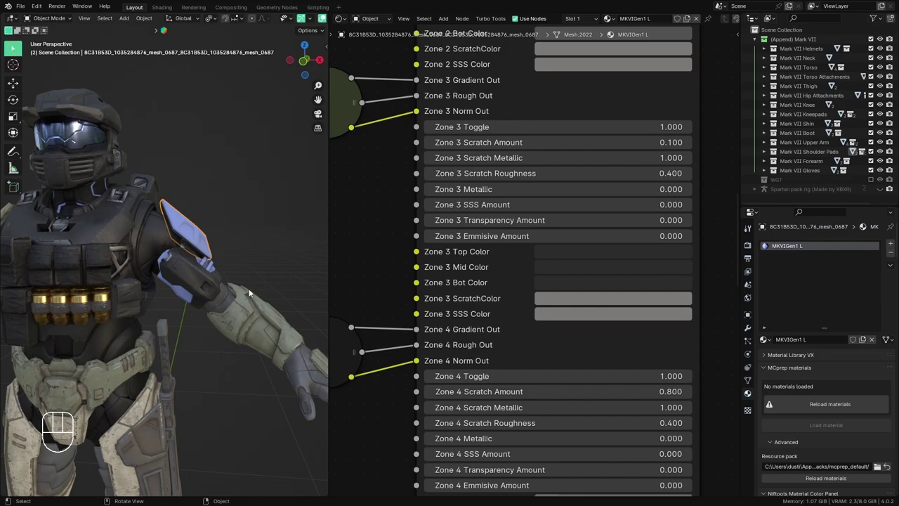
pyautogui.click(270, 341)
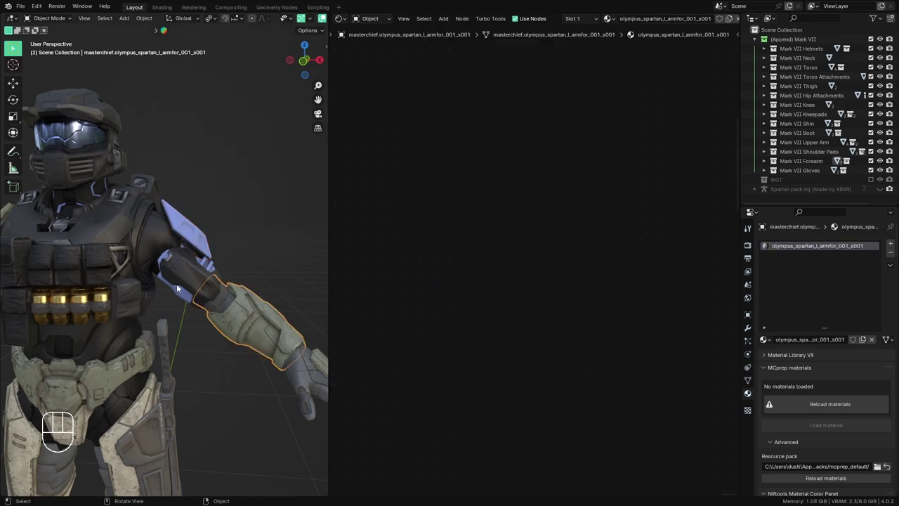
# - Frame the forearm's material nodes and bring its zone colour settings into view
pyautogui.press('a')
pyautogui.press('KP_Decimal')
pyautogui.moveTo(579, 245); pyautogui.dragTo(572, 320)
pyautogui.middleClick(541, 320)
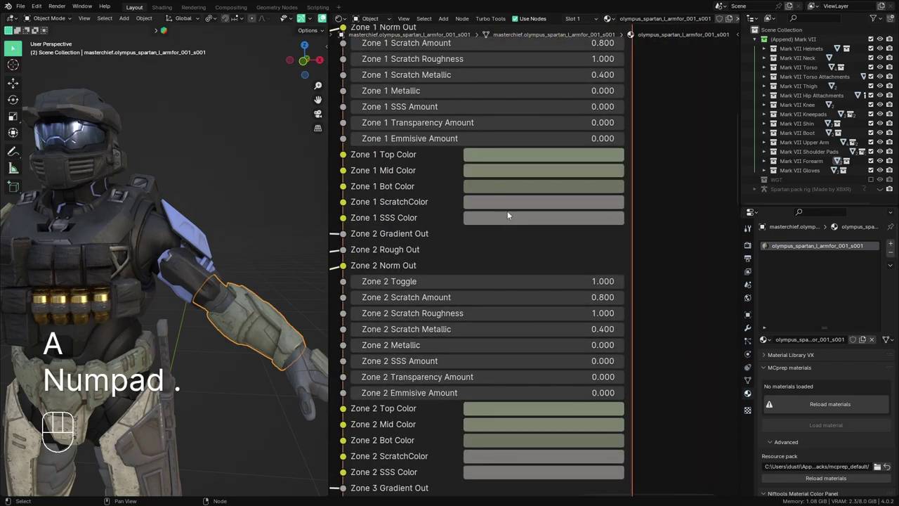
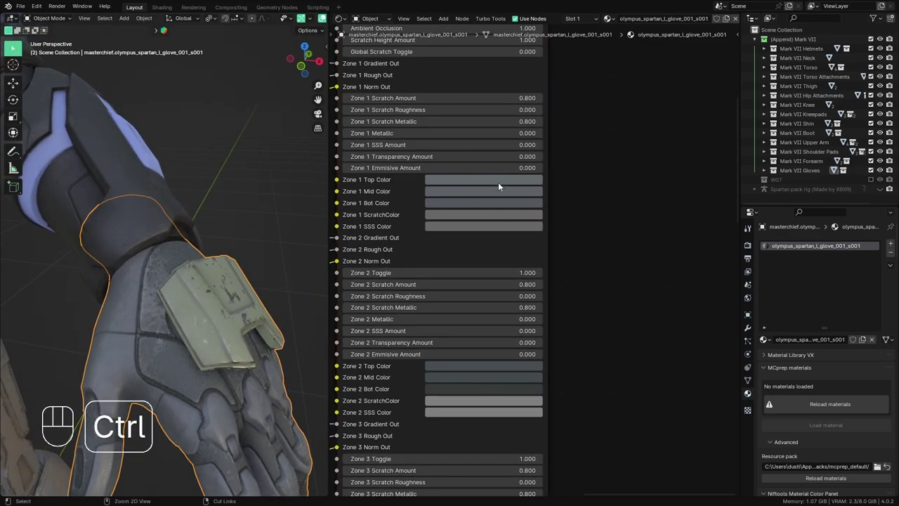
# - Paste the dark colour into the glove's Zone 1 Top, Mid and Bot colours
pyautogui.press('ctrl+v')
pyautogui.press('ctrl+v')
pyautogui.press('ctrl+v')
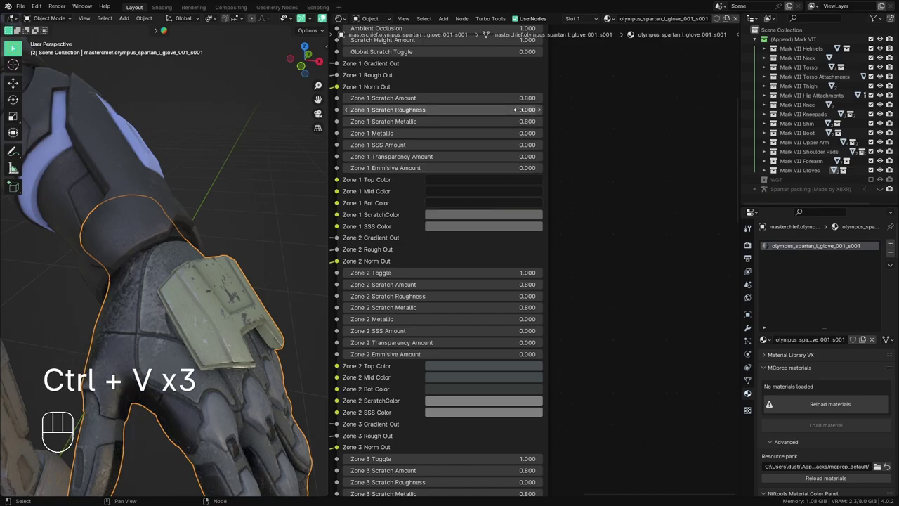
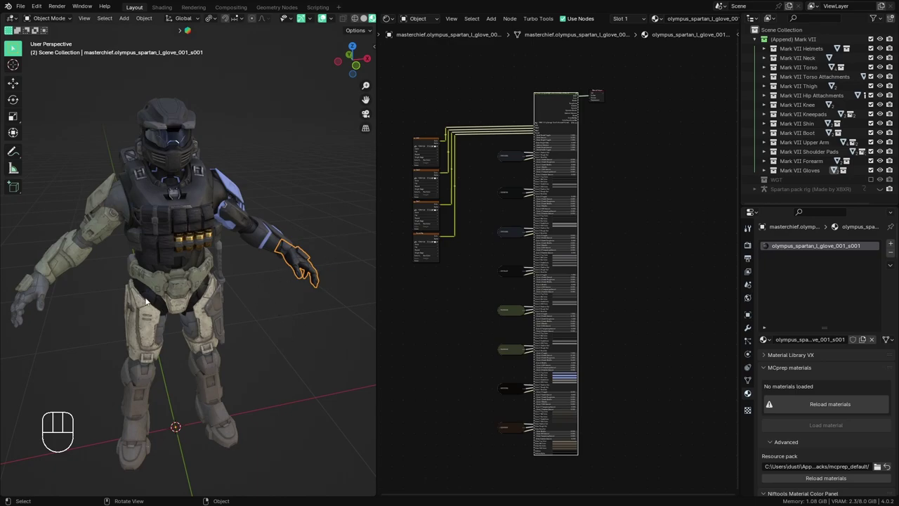
# - Copy all nodes of the glove material and paste them in place of the right glove's nodes
pyautogui.click(24, 286)
pyautogui.click(315, 265)
pyautogui.click(664, 317)
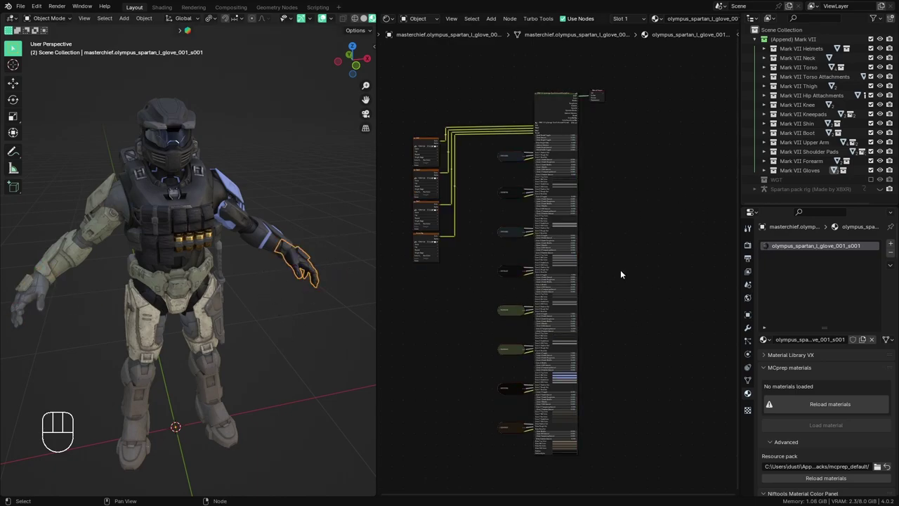
pyautogui.press('a')
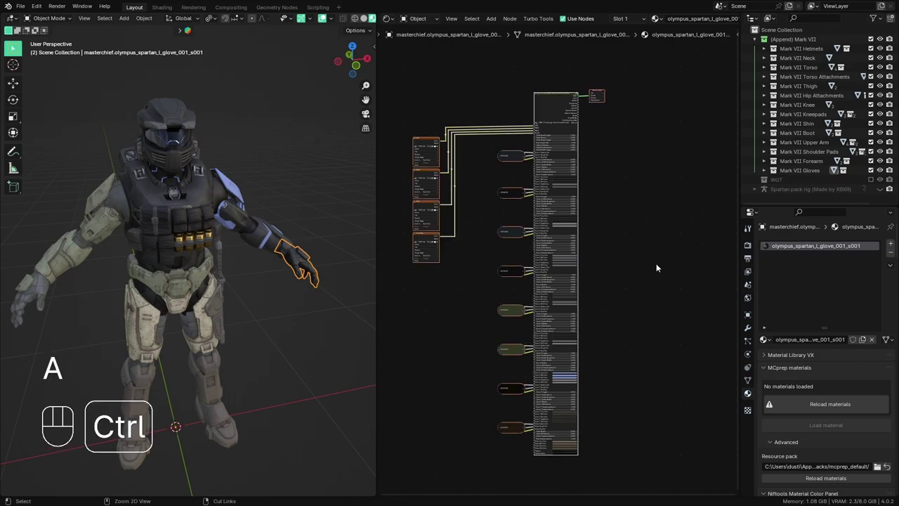
pyautogui.press('ctrl+c')
pyautogui.click(37, 299)
pyautogui.press('a')
pyautogui.press('x')
pyautogui.press('ctrl+v')
pyautogui.press('g')
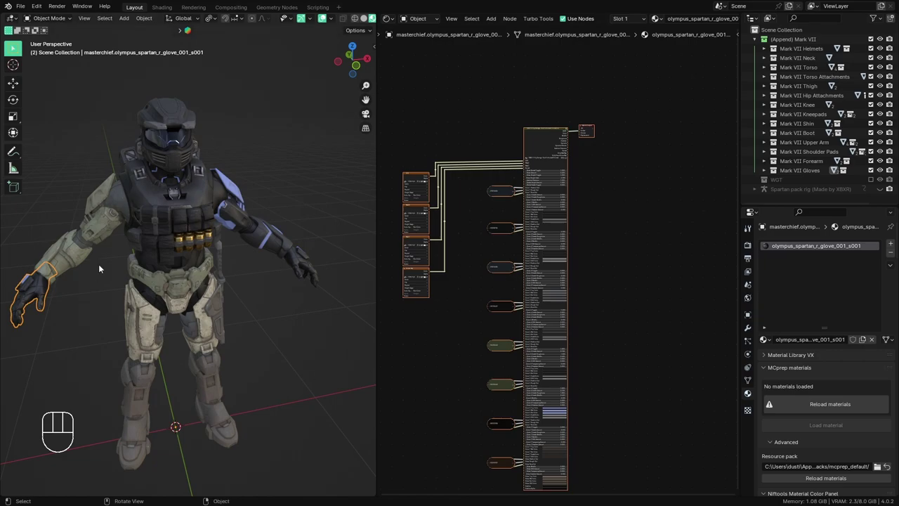
# - Zoom to the chest and gloves, then replace another piece's material nodes with the copied setup
pyautogui.middleClick(145, 304)
pyautogui.moveTo(285, 302); pyautogui.dragTo(196, 309)
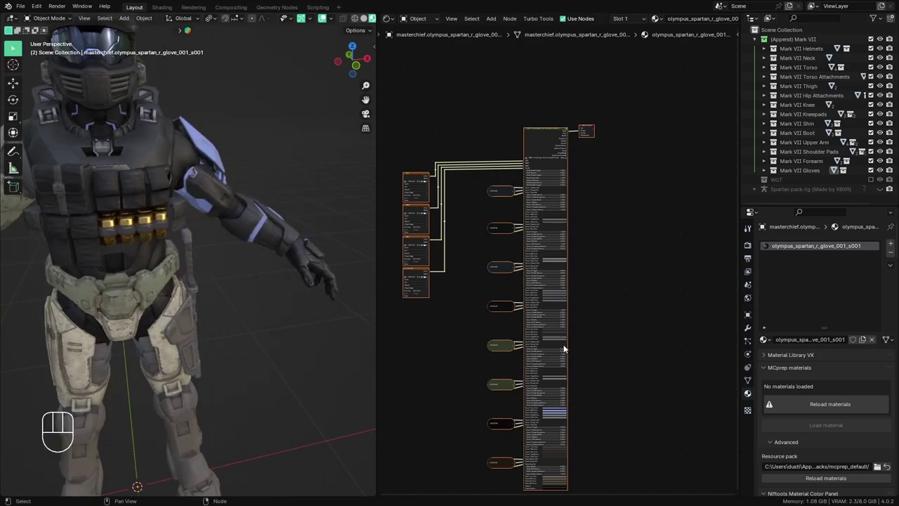
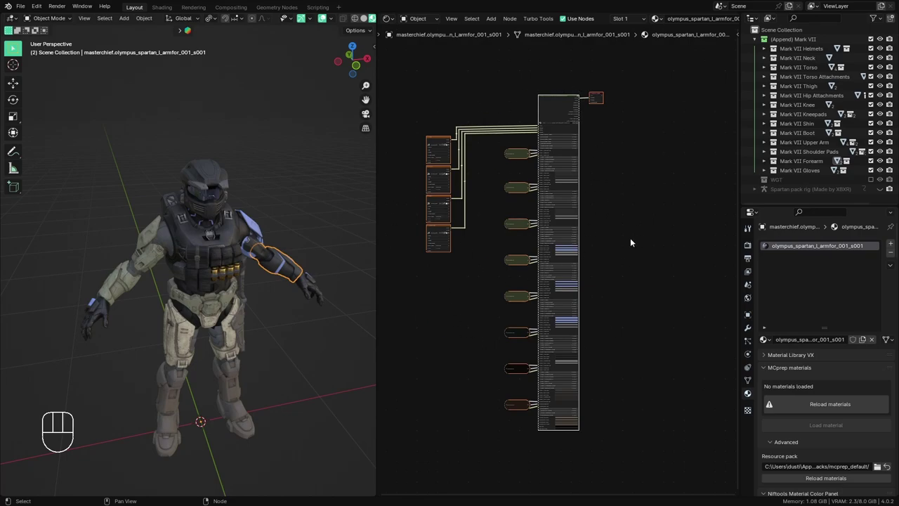
pyautogui.press('ctrl+c')
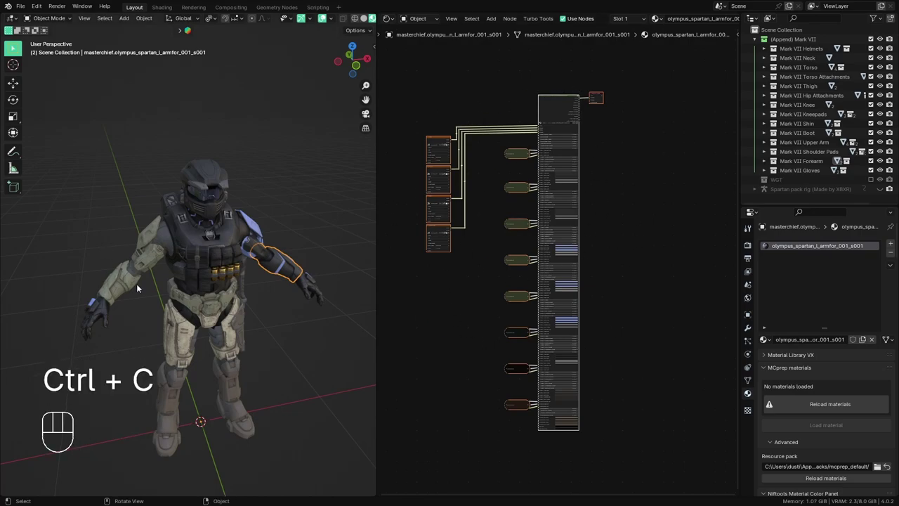
pyautogui.click(141, 286)
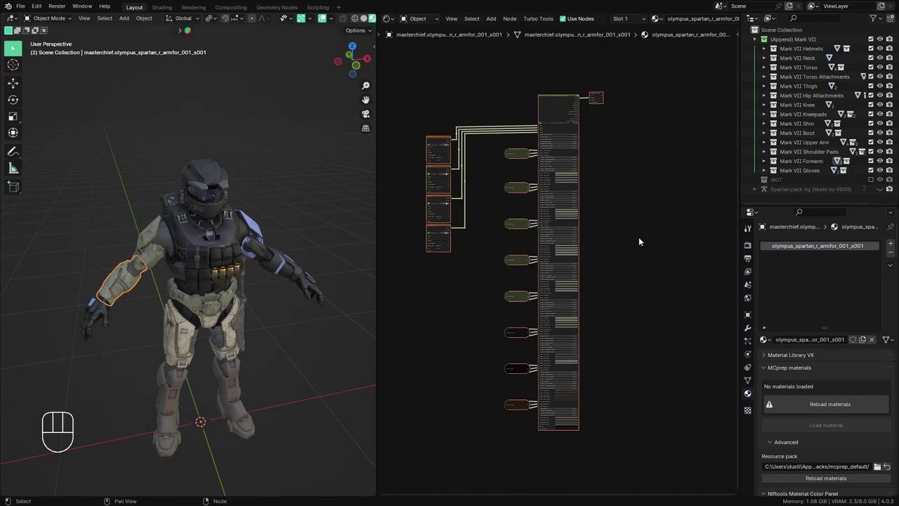
pyautogui.press('a')
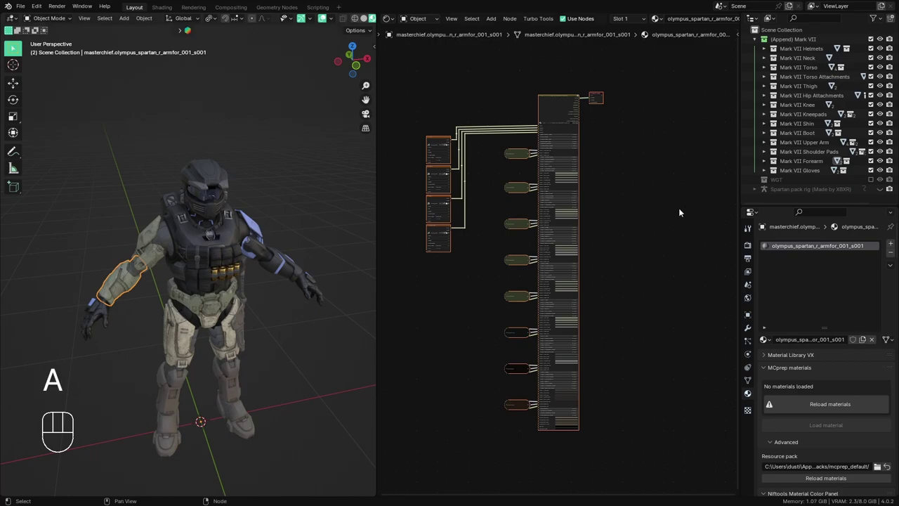
pyautogui.press('x')
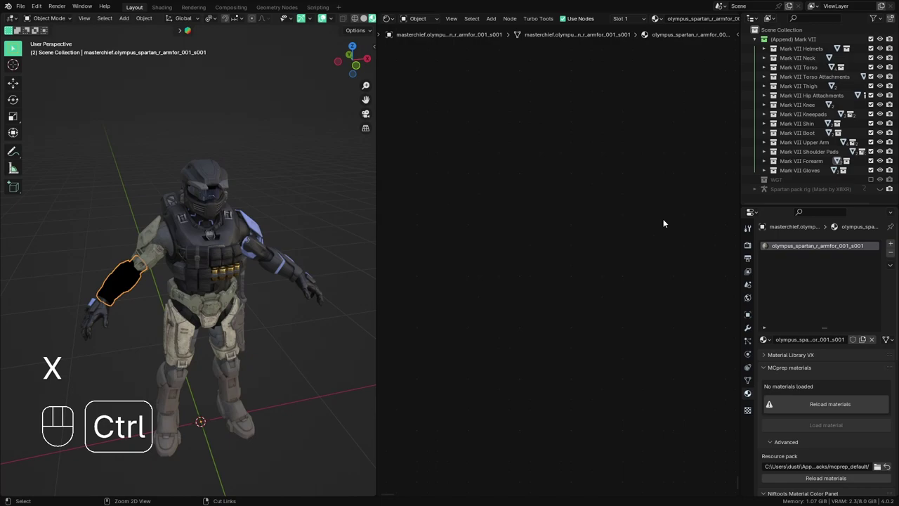
pyautogui.press('ctrl+v')
pyautogui.press('g')
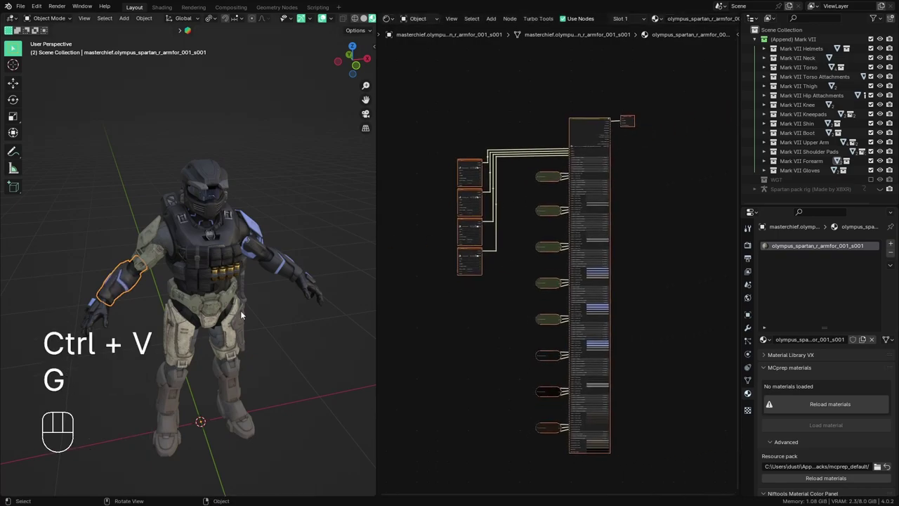
# - Select a further armour piece and swap its node tree for the copied material nodes
pyautogui.click(260, 251)
pyautogui.press('a')
pyautogui.press('ctrl+c')
pyautogui.press('a')
pyautogui.press('x')
pyautogui.press('ctrl+v')
pyautogui.press('g')
# - Repeat the node copy-clear-paste on the next armour piece, undoing a stray delete midway
pyautogui.click(257, 224)
pyautogui.press('a')
pyautogui.press('ctrl+c')
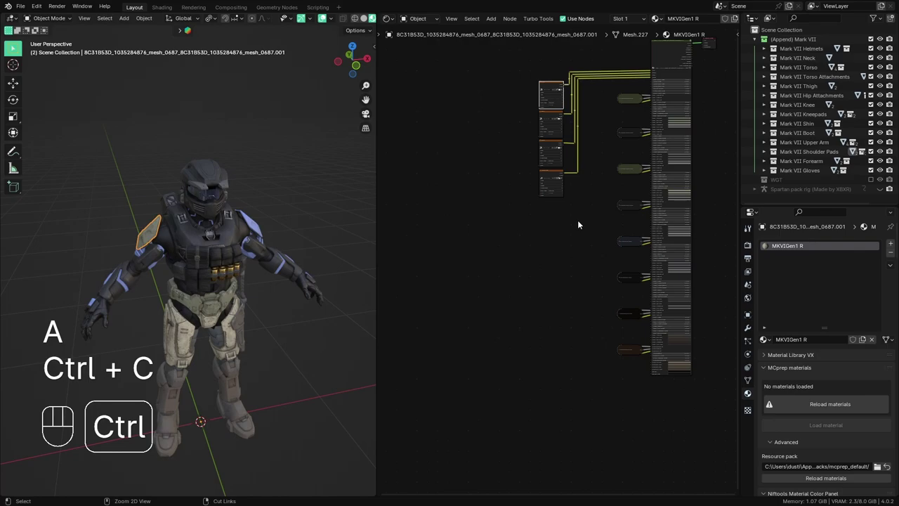
pyautogui.press('x')
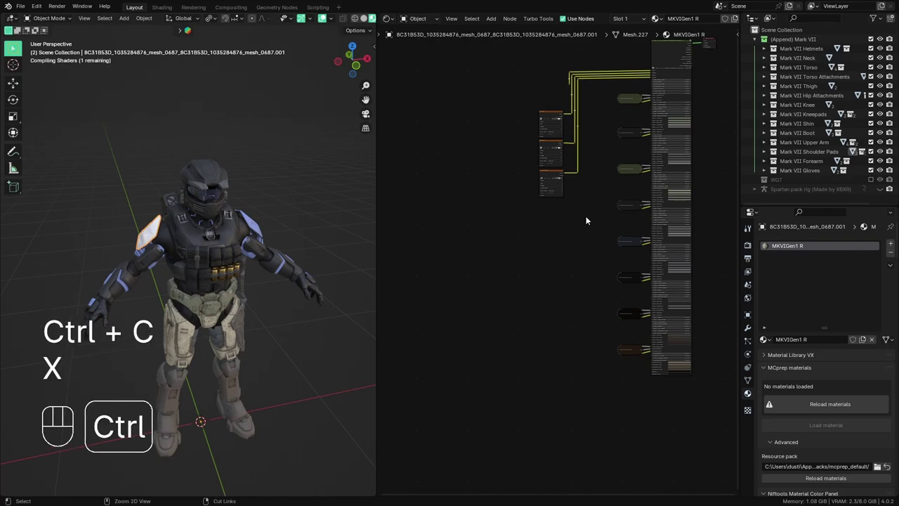
pyautogui.press('ctrl+z')
pyautogui.press('a')
pyautogui.press('a')
pyautogui.press('x')
pyautogui.press('ctrl+v')
pyautogui.press('g')
# - Zoom to the helmet and chest rig and inspect the chest armour's and ammo belt's materials
pyautogui.middleClick(286, 271)
pyautogui.moveTo(254, 263); pyautogui.dragTo(258, 254)
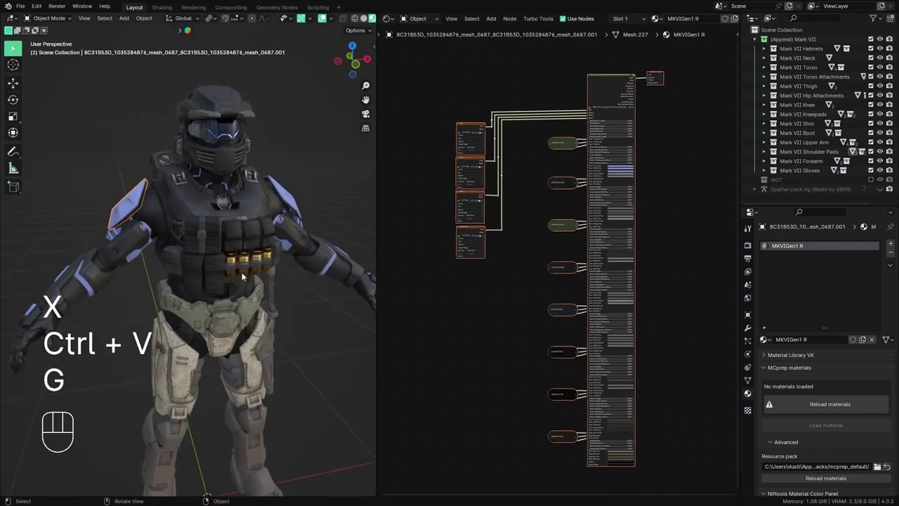
pyautogui.middleClick(239, 274)
pyautogui.moveTo(242, 249); pyautogui.dragTo(246, 218)
pyautogui.click(290, 278)
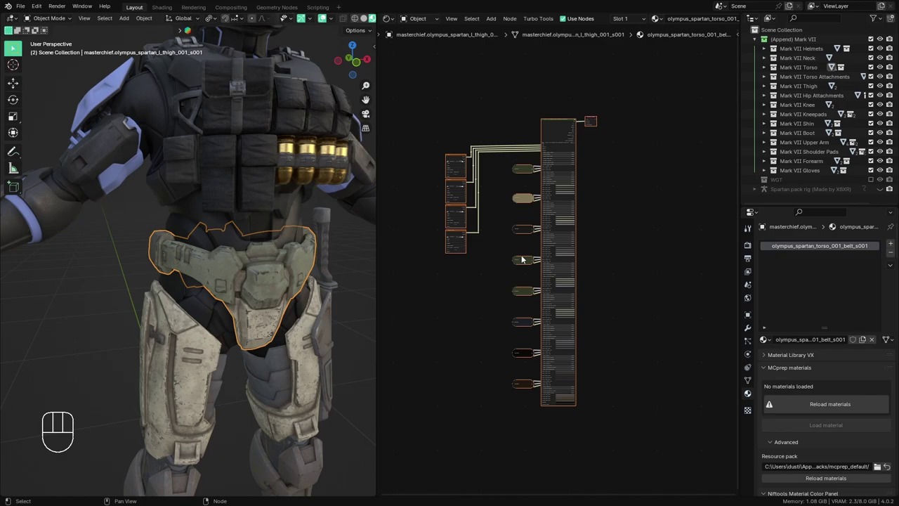
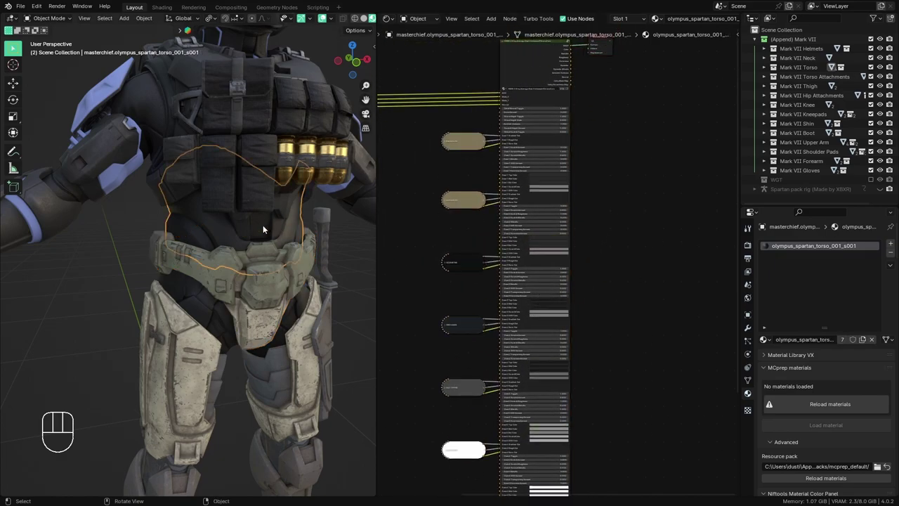
pyautogui.click(161, 61)
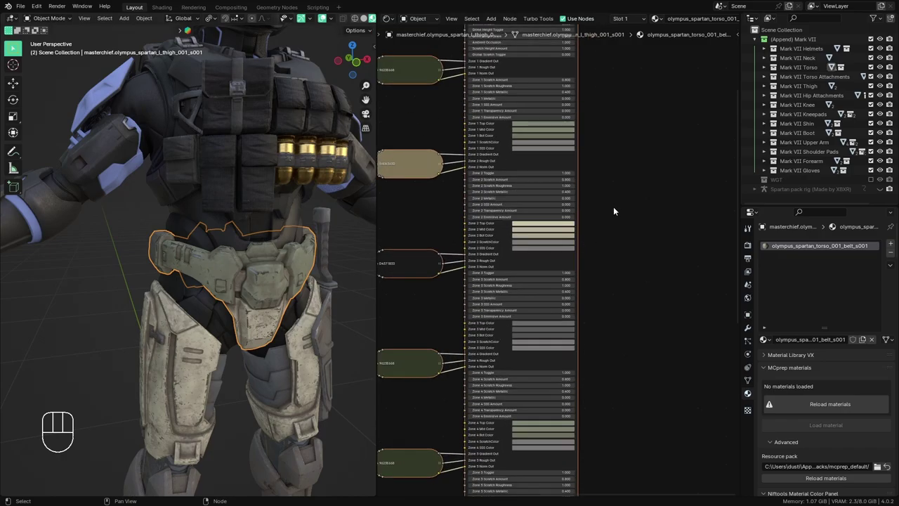
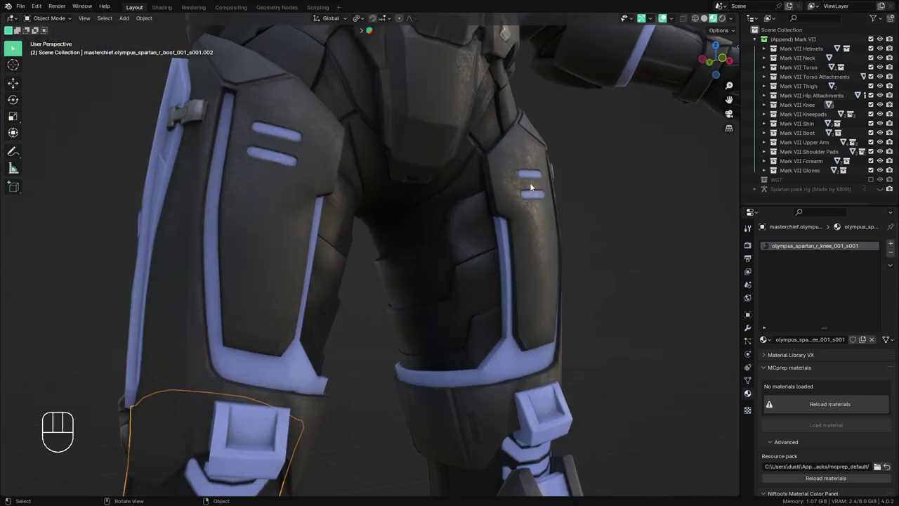
# - Orbit from the leg armour up to bring the helmet and upper body into view
pyautogui.moveTo(356, 253); pyautogui.dragTo(343, 263)
pyautogui.moveTo(342, 266); pyautogui.dragTo(350, 279)
pyautogui.middleClick(338, 292)
pyautogui.middleClick(347, 271)
pyautogui.moveTo(306, 202); pyautogui.dragTo(314, 262)
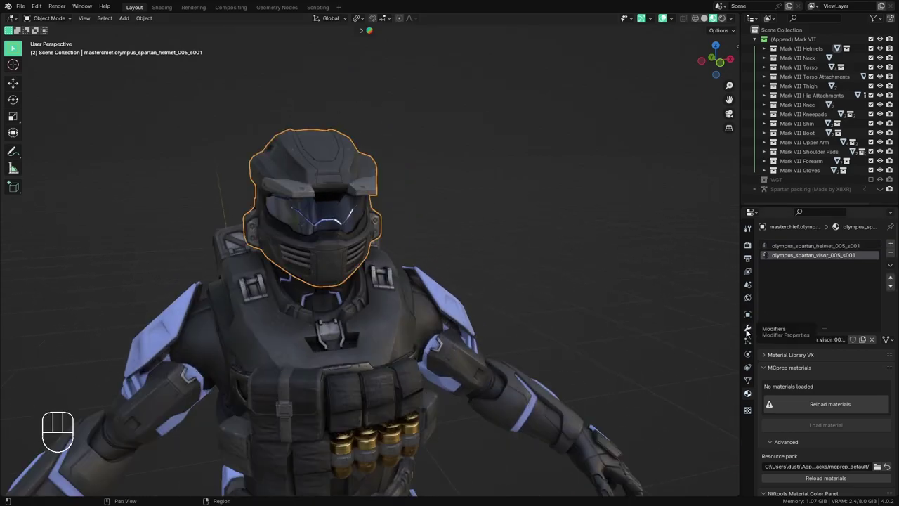
# - Set the helmet's WeightedNormal modifier Weighting Mode to Face Area & Angle
pyautogui.click(750, 331)
pyautogui.click(830, 302)
pyautogui.moveTo(827, 245); pyautogui.dragTo(732, 266)
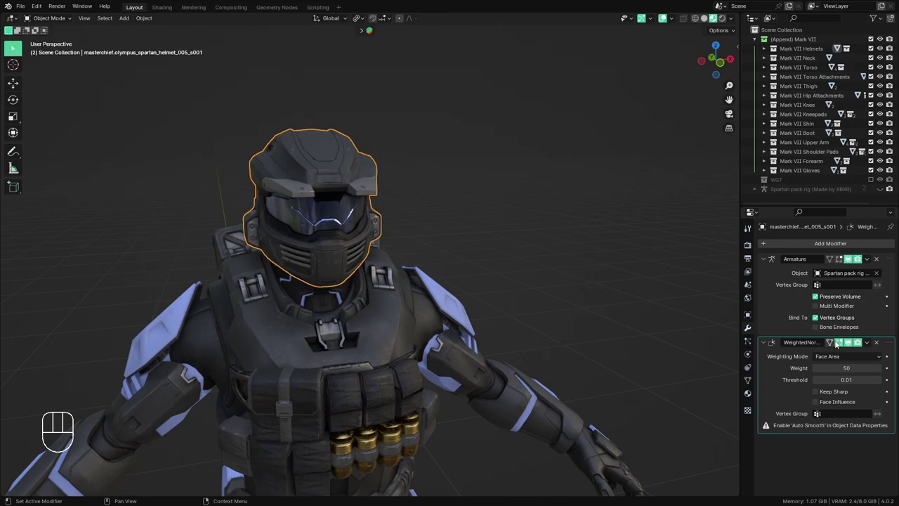
pyautogui.moveTo(846, 362); pyautogui.dragTo(841, 388)
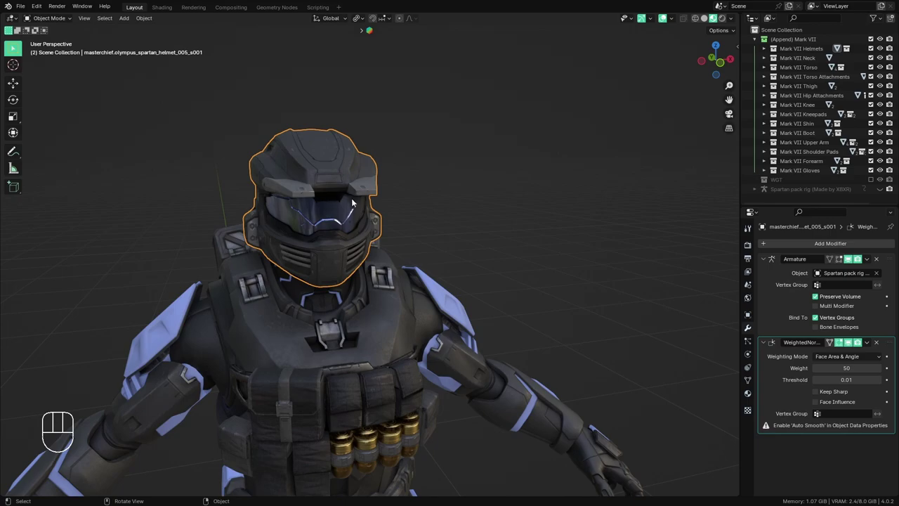
pyautogui.moveTo(338, 207); pyautogui.dragTo(303, 213)
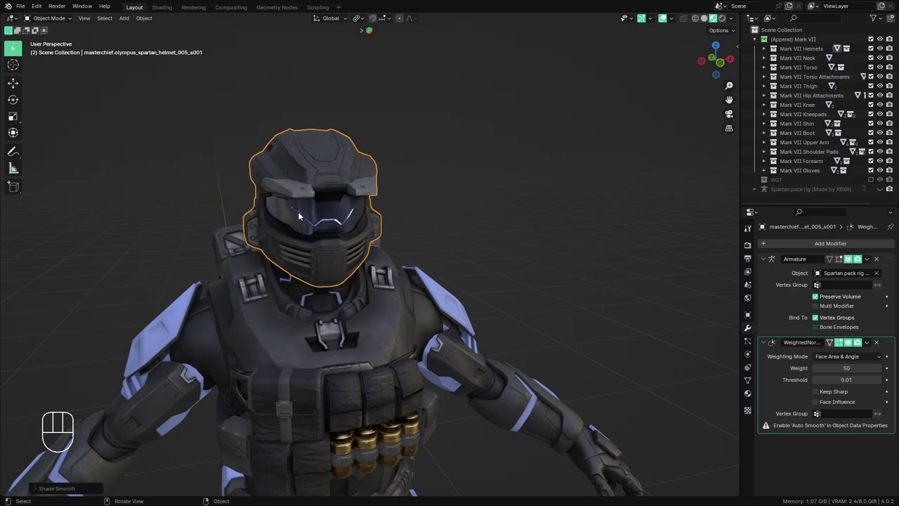
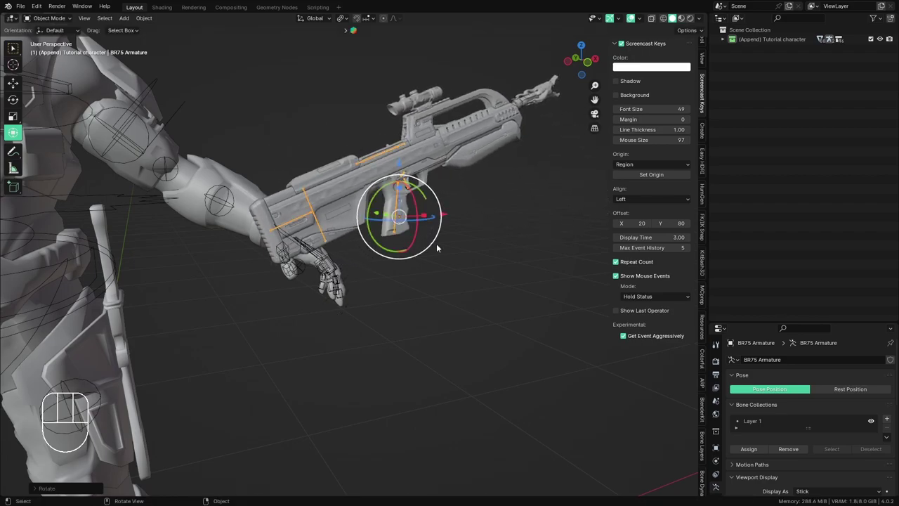
# - Move and rotate the BR75 rifle toward the Spartan's right hand, undoing misplaced attempts
pyautogui.doubleClick(401, 219)
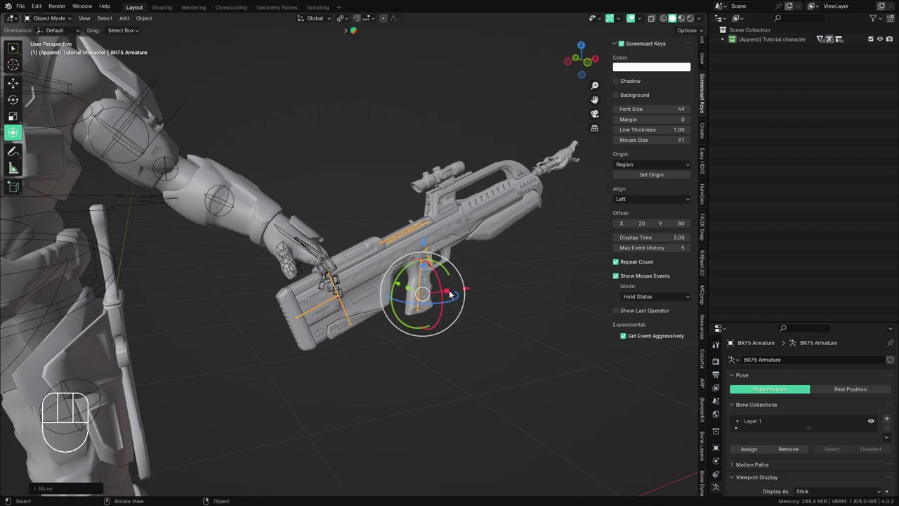
pyautogui.click(454, 290)
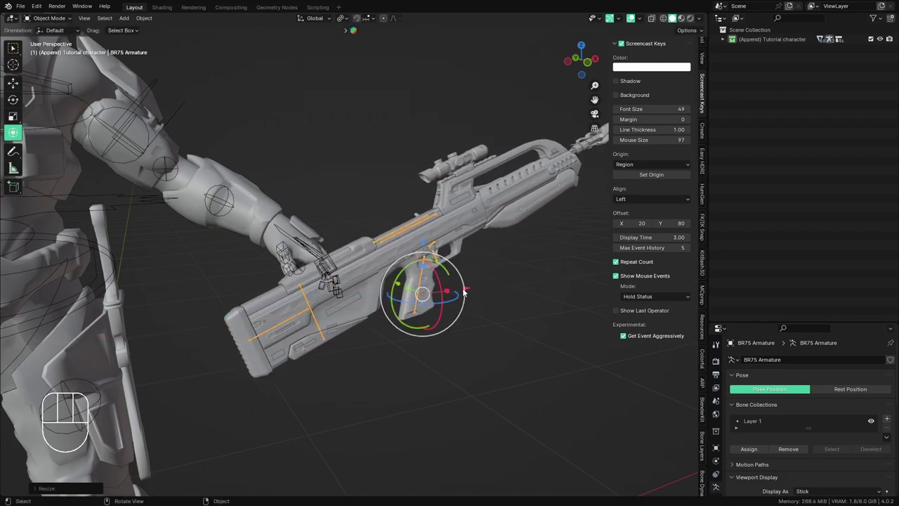
pyautogui.press('ctrl+z')
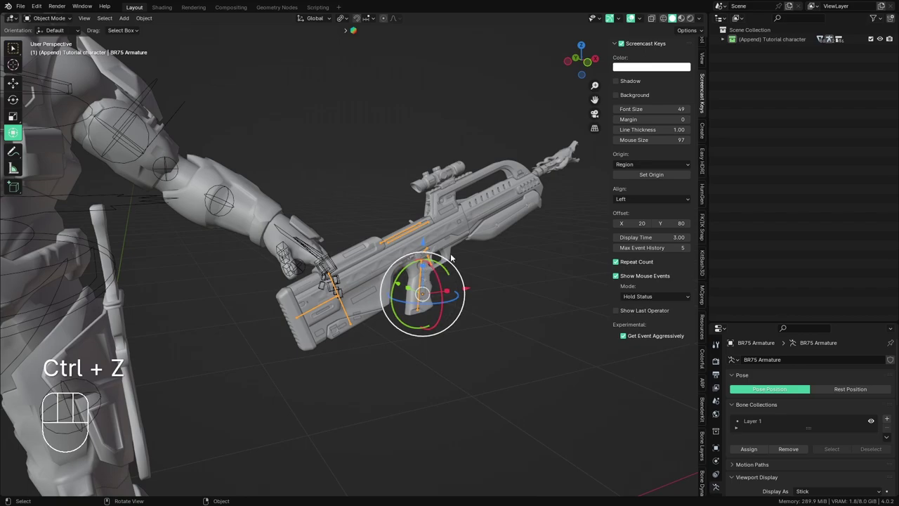
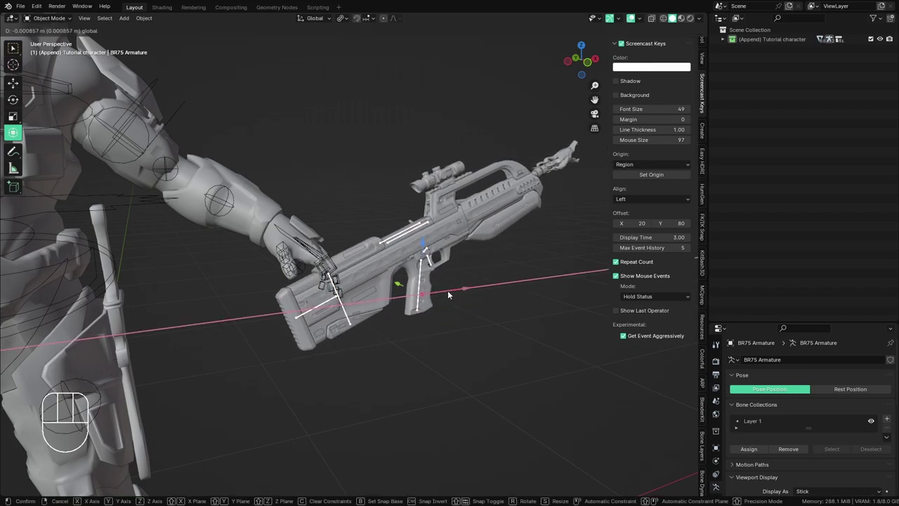
pyautogui.moveTo(19, 88); pyautogui.dragTo(156, 127)
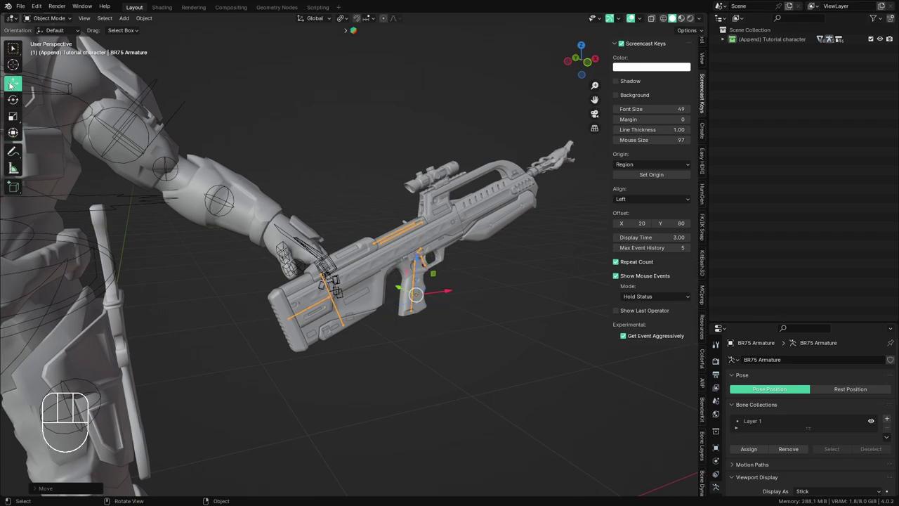
pyautogui.moveTo(316, 256); pyautogui.dragTo(373, 265)
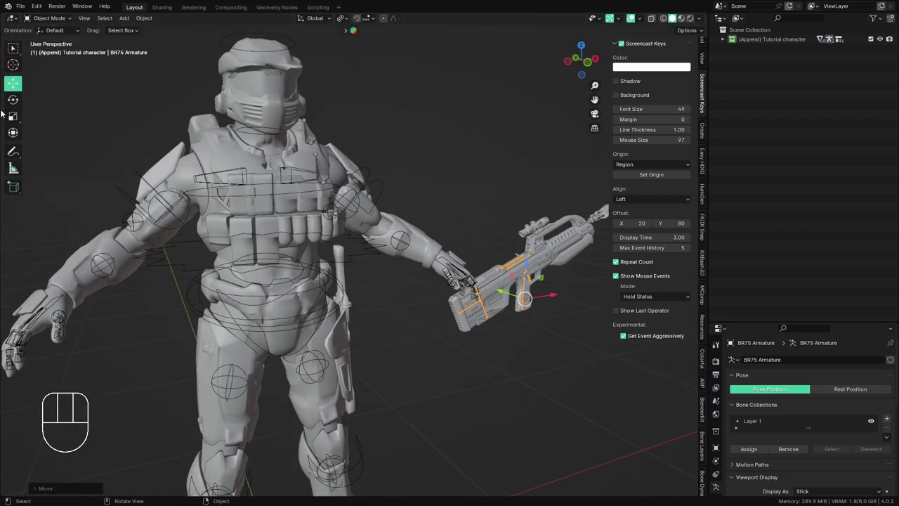
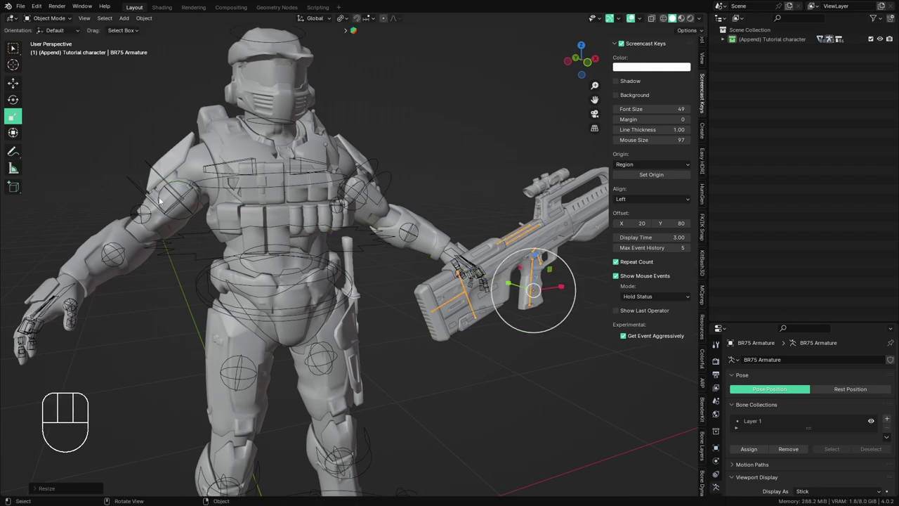
pyautogui.press('ctrl+z')
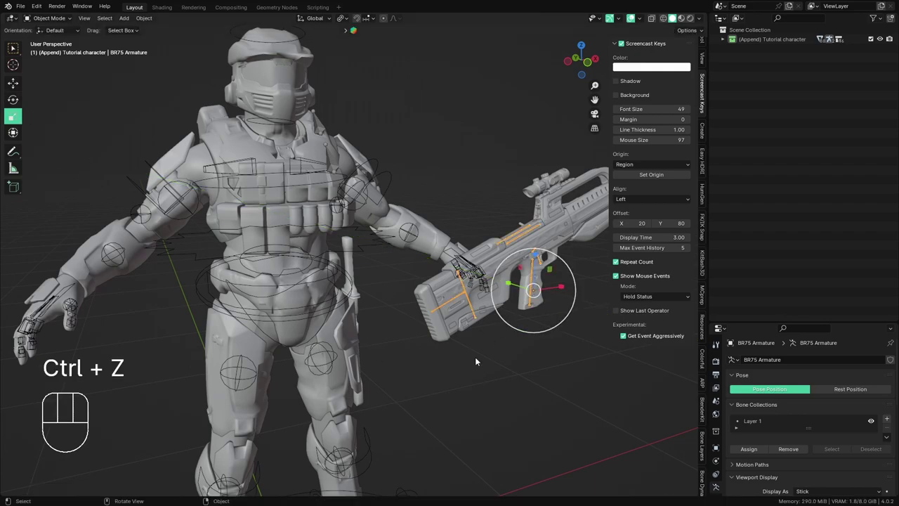
pyautogui.moveTo(464, 343); pyautogui.dragTo(465, 324)
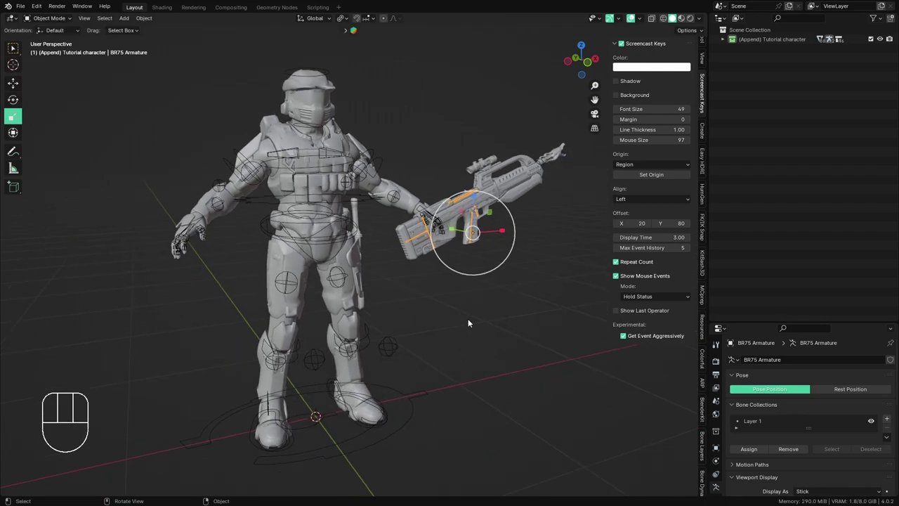
# - Clear the rifle's location and rotation so it returns to the origin at the Spartan's feet
pyautogui.press('alt+g')
pyautogui.press('alt+r')
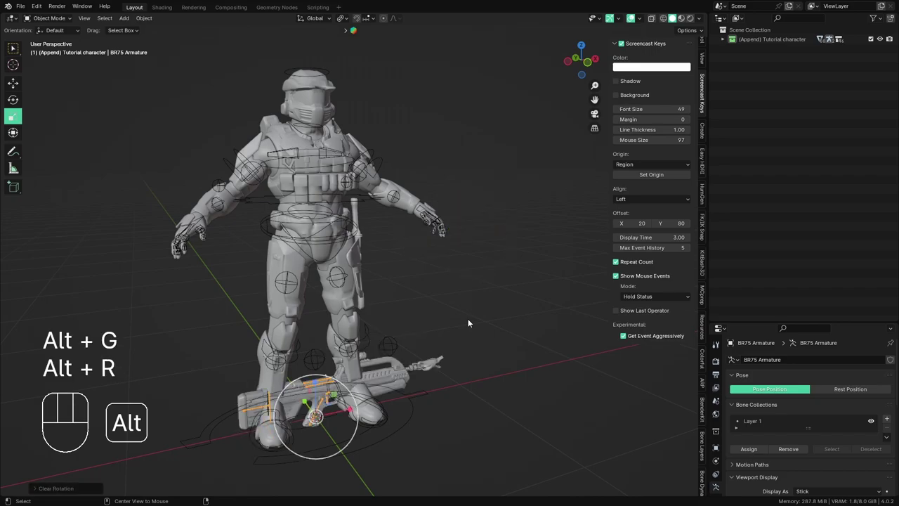
pyautogui.press('alt+s')
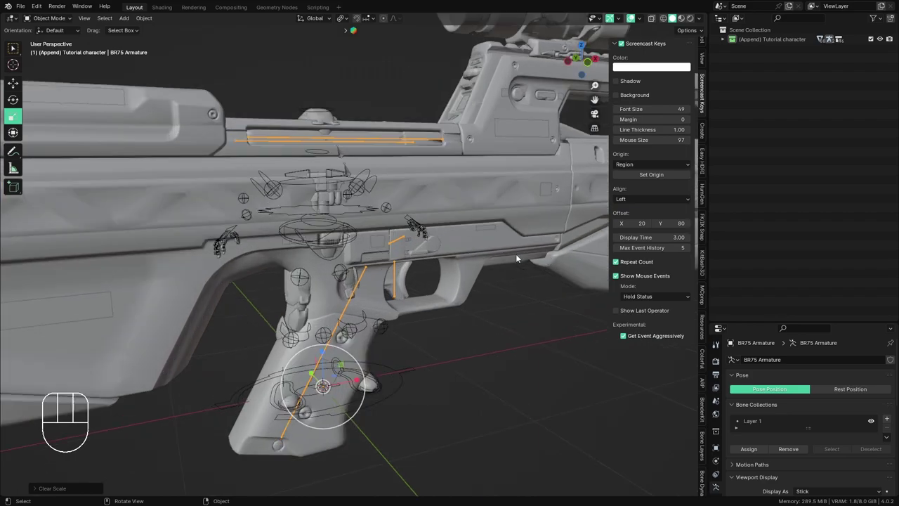
# - Scale the rifle down, then select the Spartan pack rig
pyautogui.press('s')
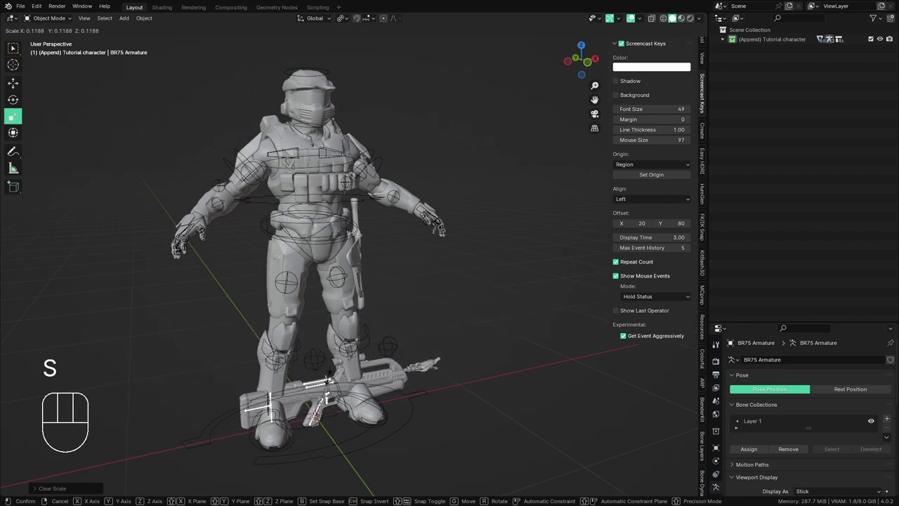
pyautogui.click(333, 380)
pyautogui.press('s')
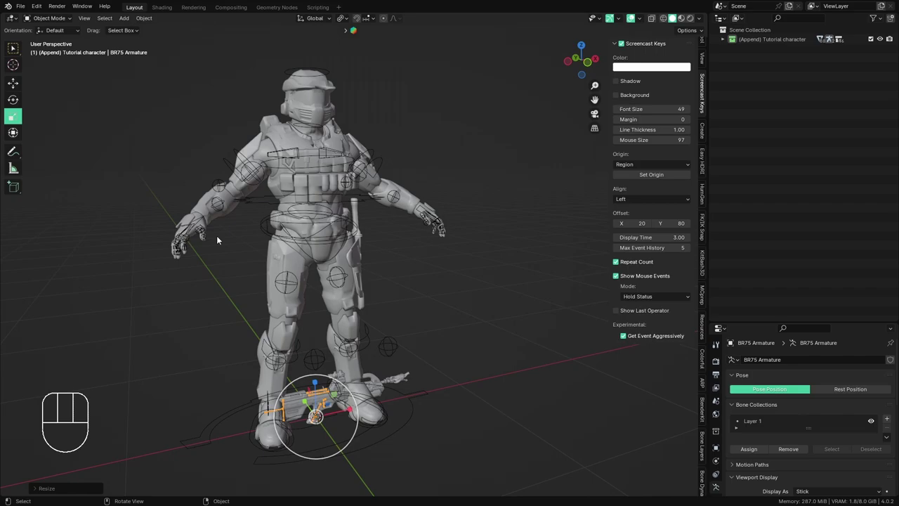
pyautogui.middleClick(318, 380)
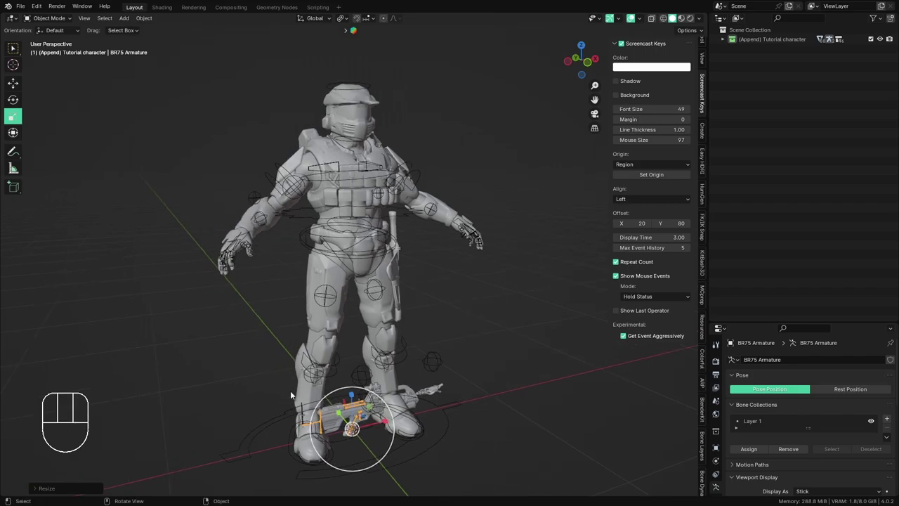
pyautogui.click(168, 219)
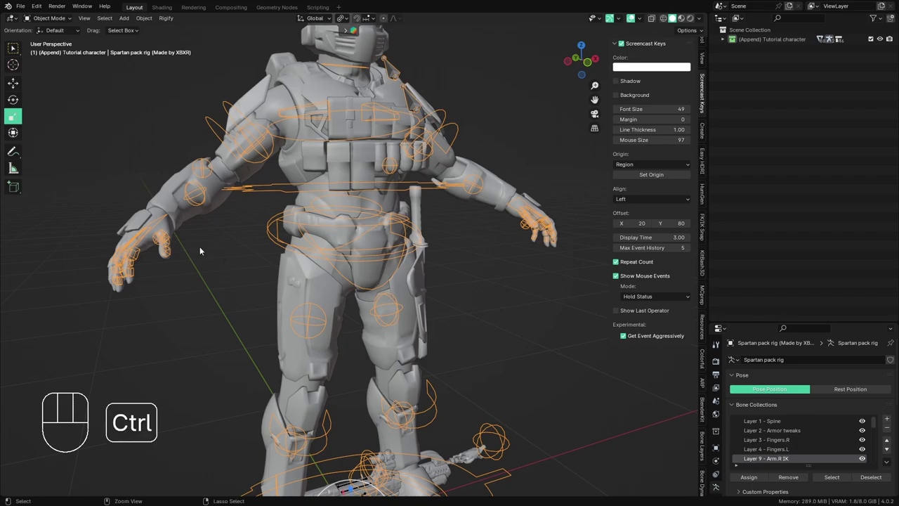
# - Put the Spartan rig into Pose Mode and grab the right hand controller
pyautogui.press('ctrl+Tab')
pyautogui.click(160, 224)
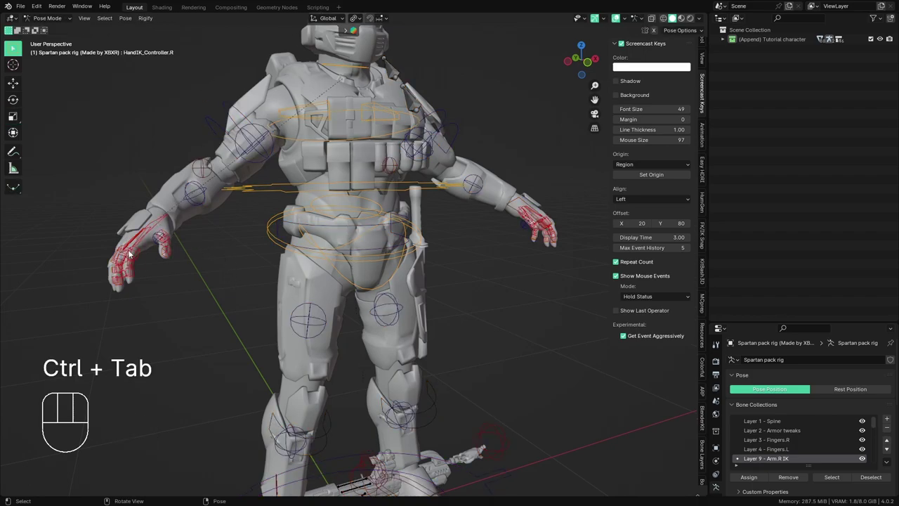
pyautogui.click(46, 22)
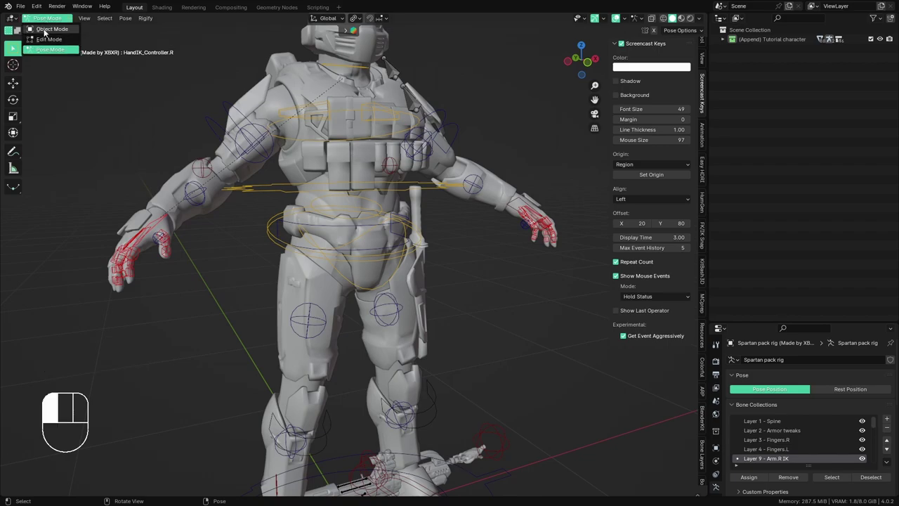
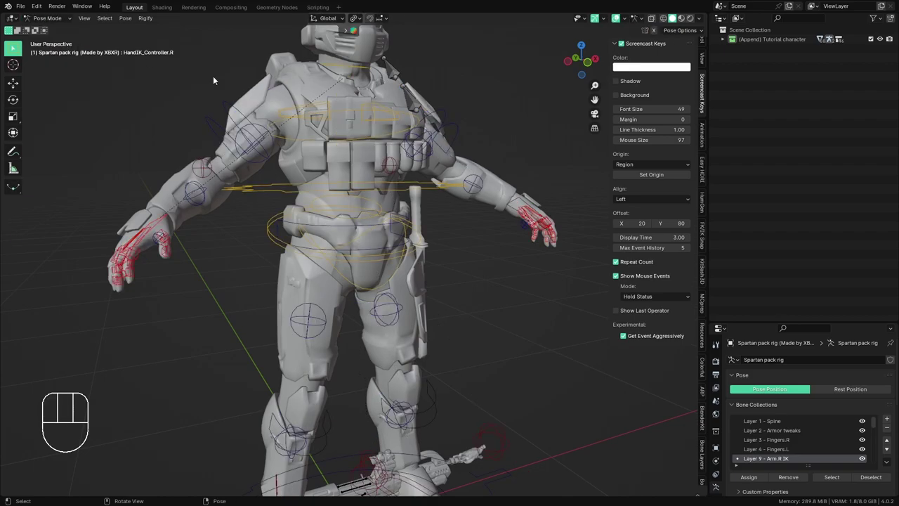
pyautogui.click(159, 228)
pyautogui.press('g')
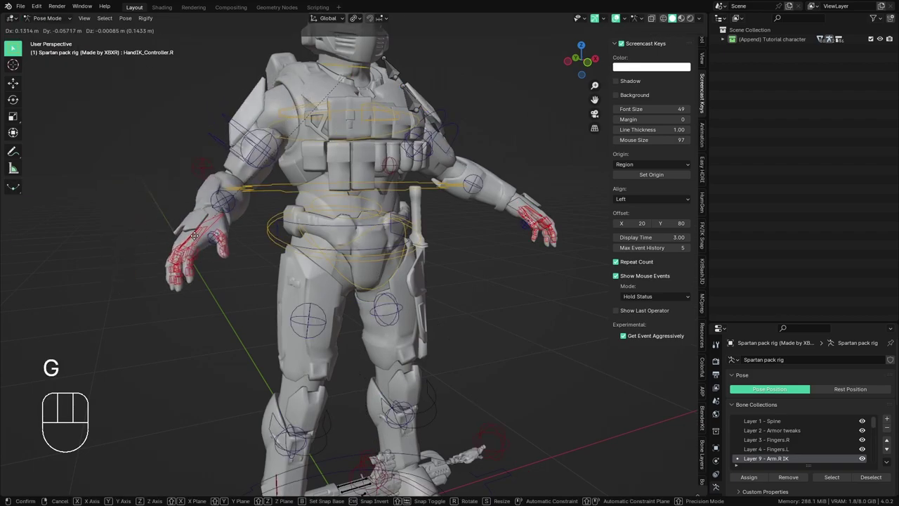
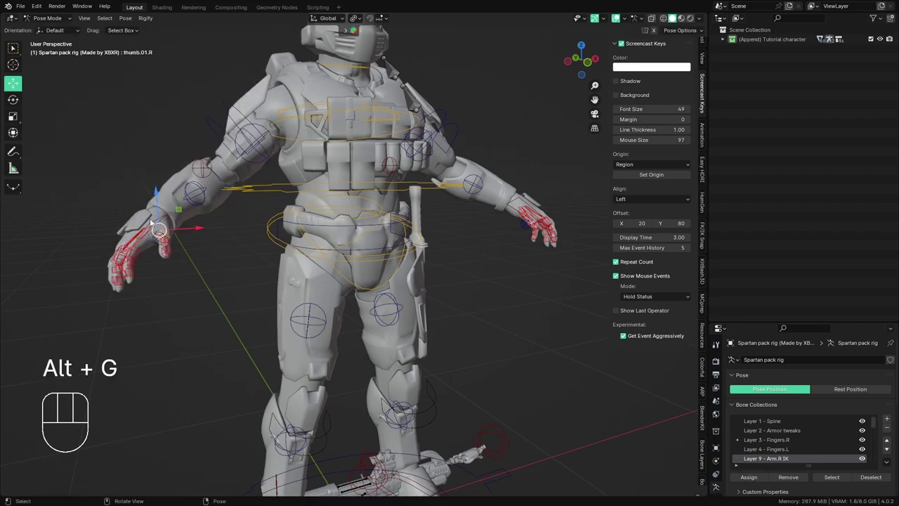
# - Frame the view on a right-hand bone and orbit in close around the grip controls
pyautogui.click(150, 227)
pyautogui.press('KP_Decimal')
pyautogui.middleClick(262, 286)
pyautogui.moveTo(303, 324); pyautogui.dragTo(190, 296)
pyautogui.moveTo(345, 308); pyautogui.dragTo(361, 286)
pyautogui.moveTo(344, 304); pyautogui.dragTo(364, 316)
pyautogui.moveTo(328, 302); pyautogui.dragTo(342, 302)
pyautogui.middleClick(346, 308)
pyautogui.moveTo(319, 276); pyautogui.dragTo(334, 275)
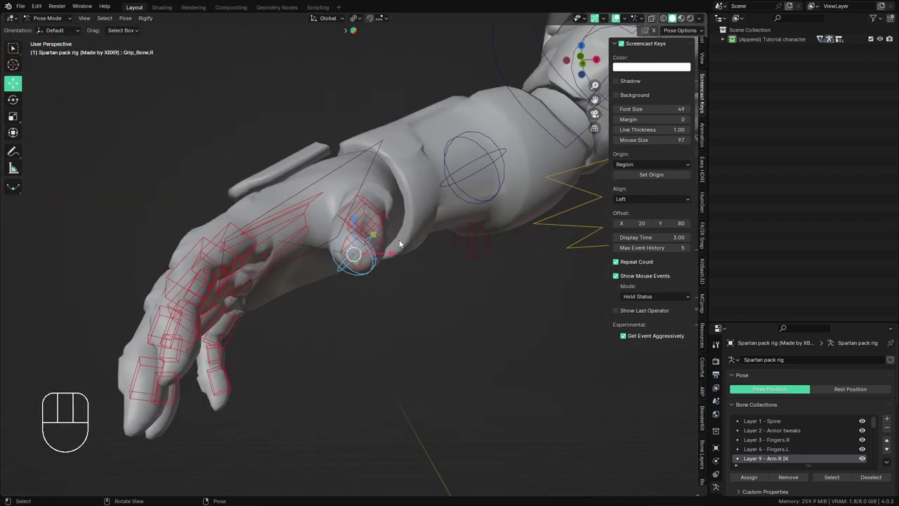
# - Select the right hand's grip bone and bring up the snap menu
pyautogui.click(352, 167)
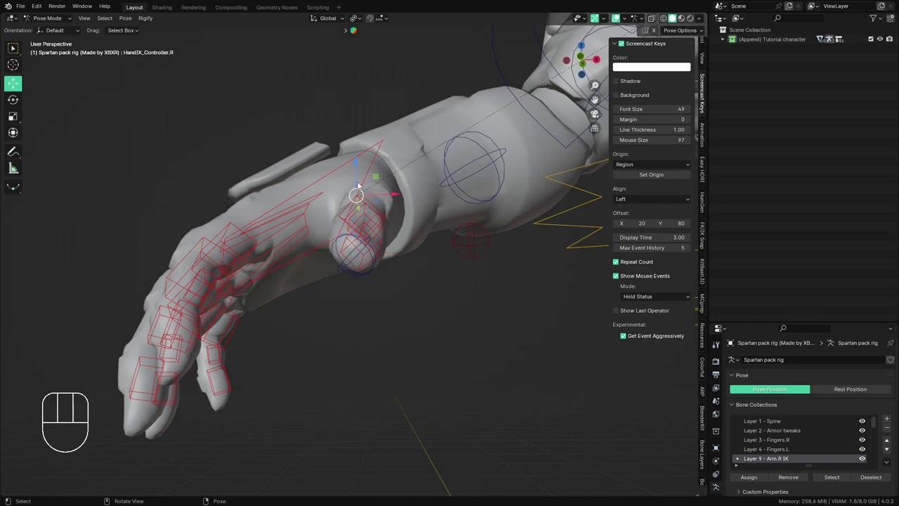
pyautogui.click(358, 266)
pyautogui.click(366, 284)
pyautogui.moveTo(374, 277); pyautogui.dragTo(391, 264)
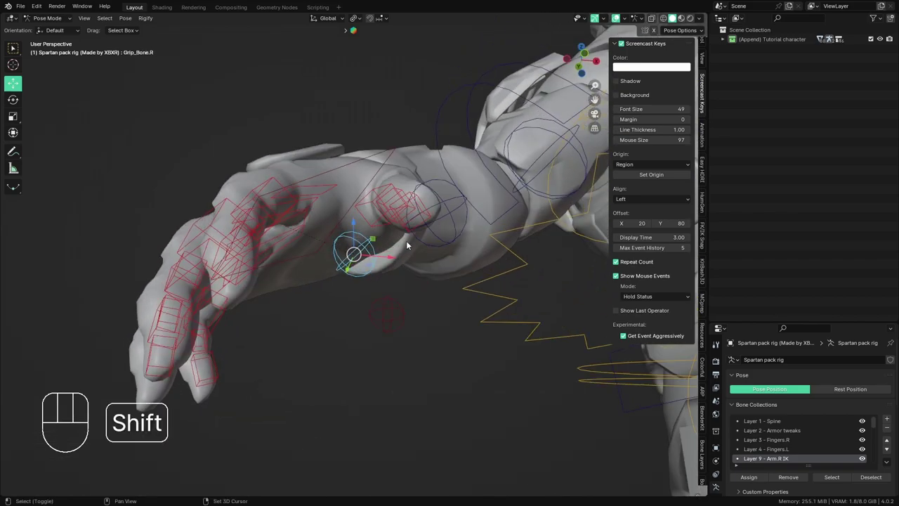
pyautogui.press('shift+s')
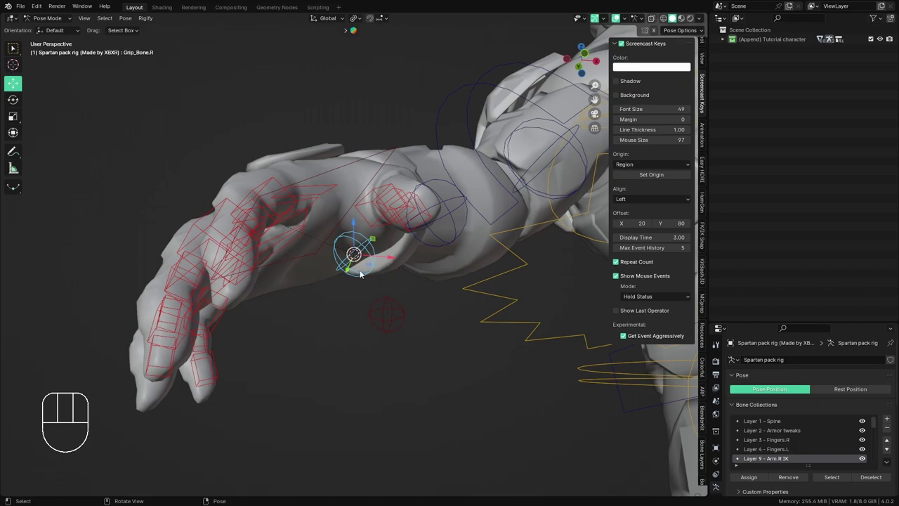
# - Select the right hand controller and snap the 3D cursor to it with Cursor to Selected
pyautogui.middleClick(363, 296)
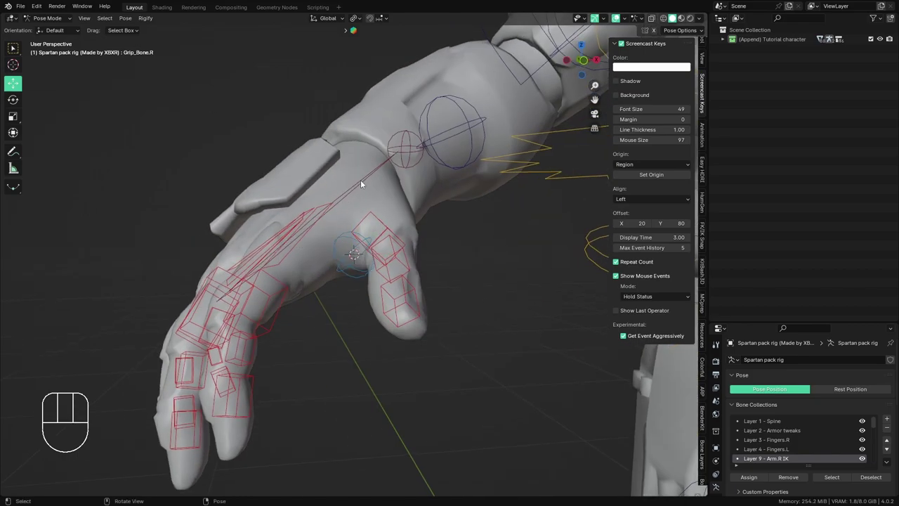
pyautogui.middleClick(369, 174)
pyautogui.click(369, 175)
pyautogui.moveTo(373, 178); pyautogui.dragTo(373, 154)
pyautogui.press('shift+s')
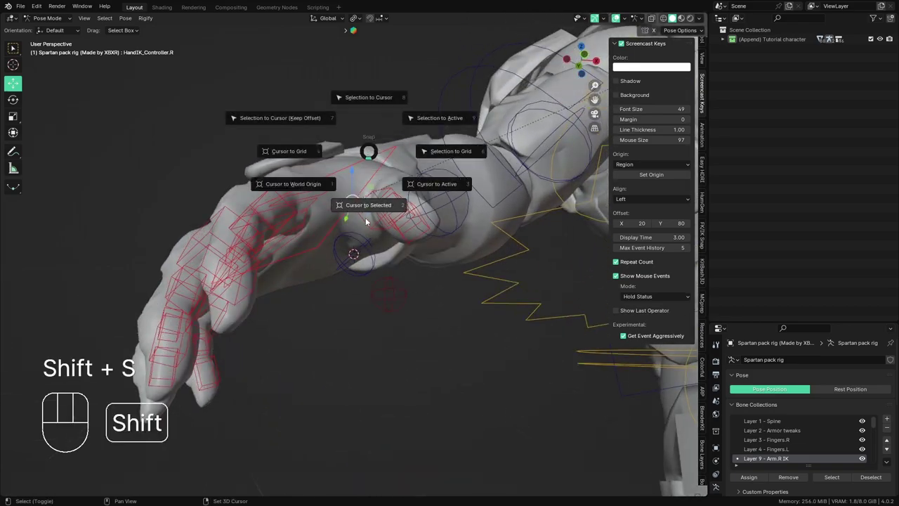
pyautogui.moveTo(367, 241); pyautogui.dragTo(367, 255)
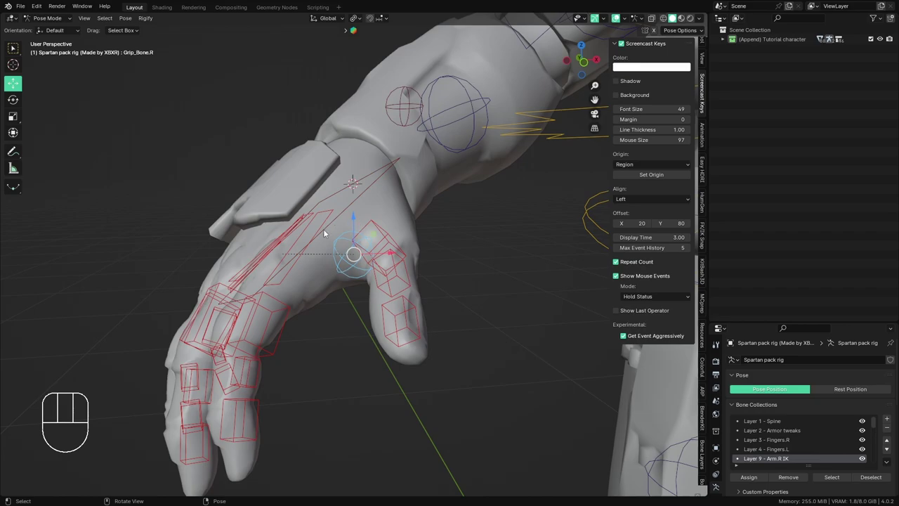
pyautogui.press('shift+s')
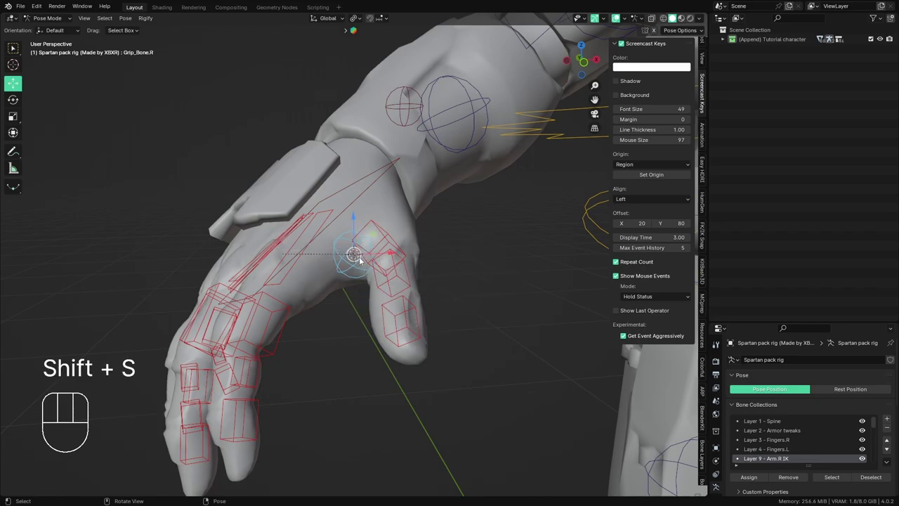
# - Zoom out, pan down to the feet and select the rig's Root control
pyautogui.middleClick(348, 264)
pyautogui.moveTo(367, 278); pyautogui.dragTo(370, 266)
pyautogui.moveTo(408, 294); pyautogui.dragTo(379, 269)
pyautogui.middleClick(373, 290)
pyautogui.moveTo(389, 287); pyautogui.dragTo(353, 260)
pyautogui.moveTo(355, 263); pyautogui.dragTo(362, 285)
pyautogui.moveTo(356, 277); pyautogui.dragTo(316, 244)
pyautogui.click(397, 391)
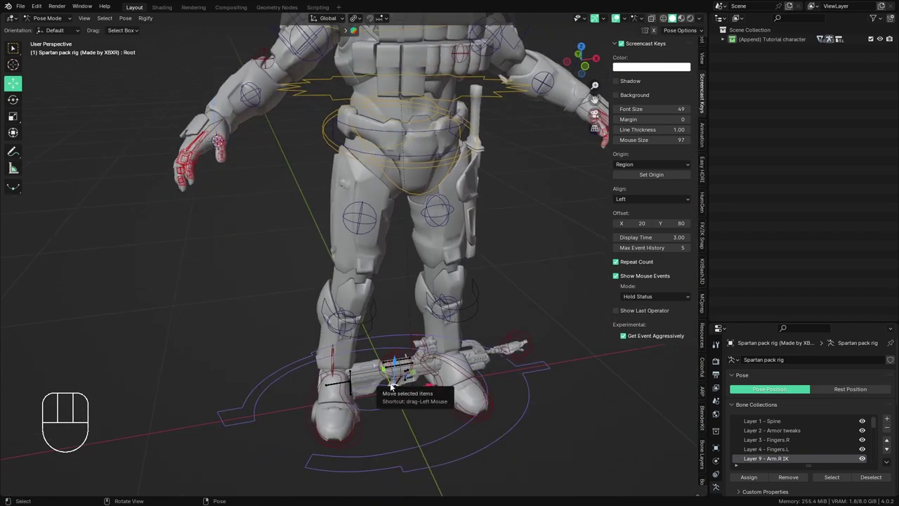
# - Return to Object Mode and select the BR75 rifle's armature near the Spartan's feet
pyautogui.click(59, 22)
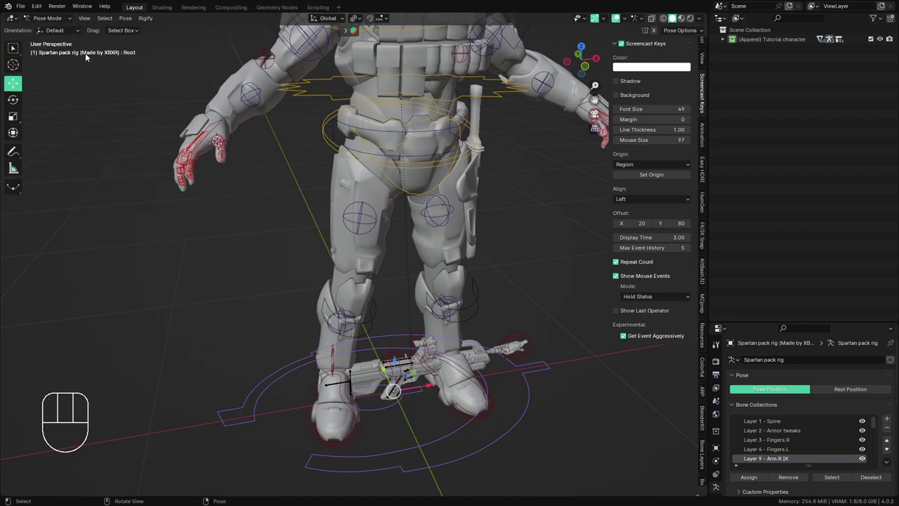
pyautogui.moveTo(44, 19); pyautogui.dragTo(35, 32)
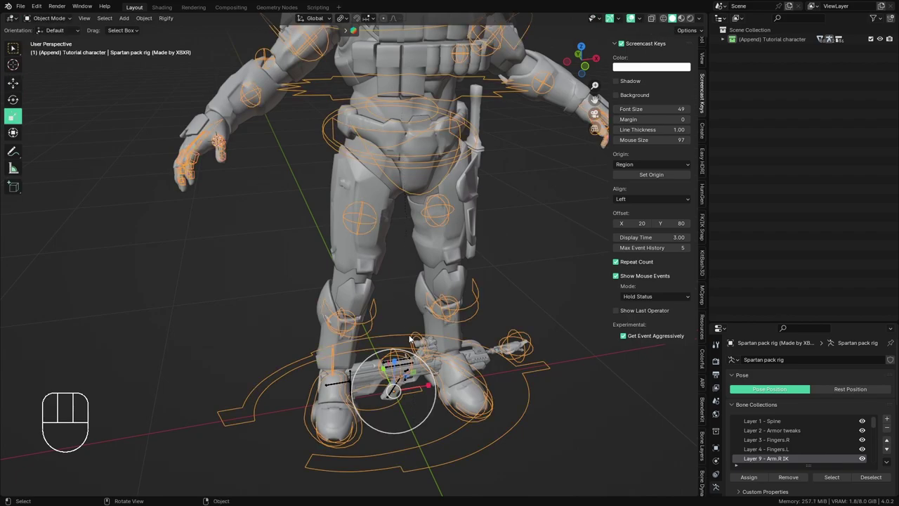
pyautogui.click(403, 382)
pyautogui.click(403, 382)
pyautogui.click(20, 56)
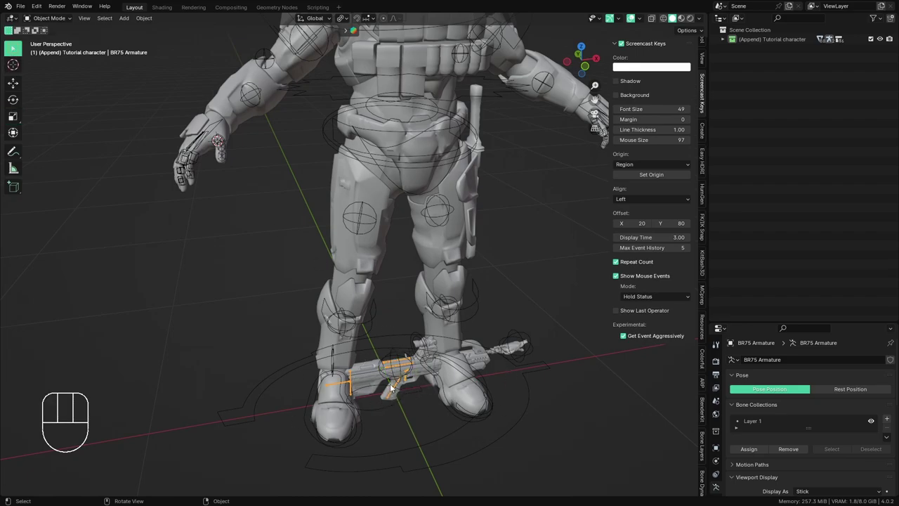
# - In Pose Mode snap the rifle's Root bone to the 3D cursor at the hand, cancelling a stray scale
pyautogui.moveTo(44, 28); pyautogui.dragTo(45, 54)
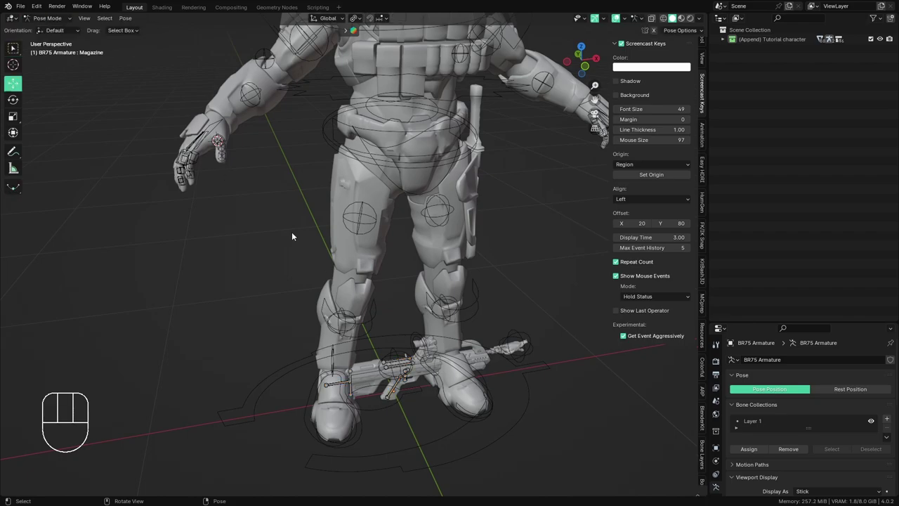
pyautogui.click(397, 395)
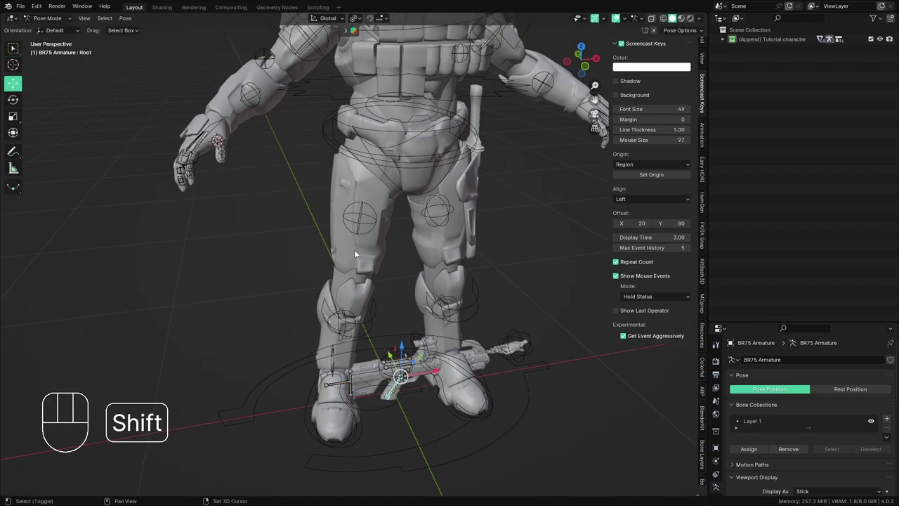
pyautogui.press('shift+s')
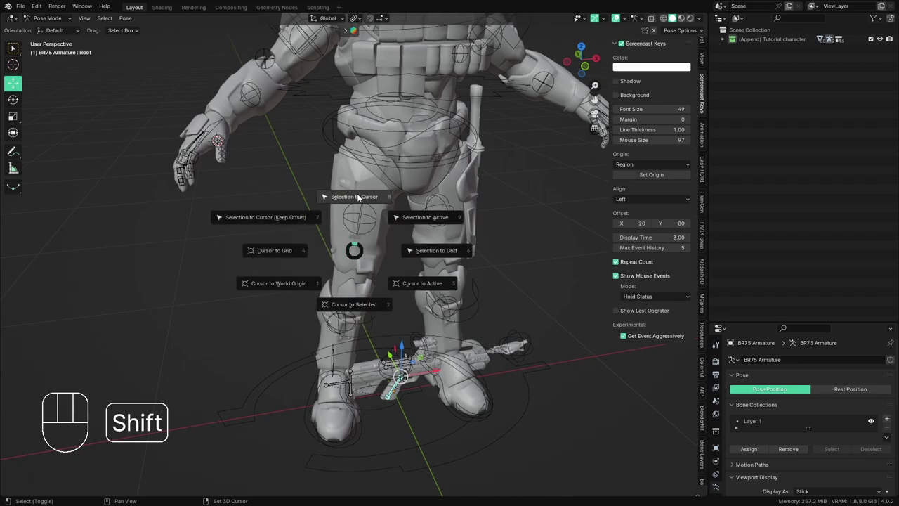
pyautogui.press('s')
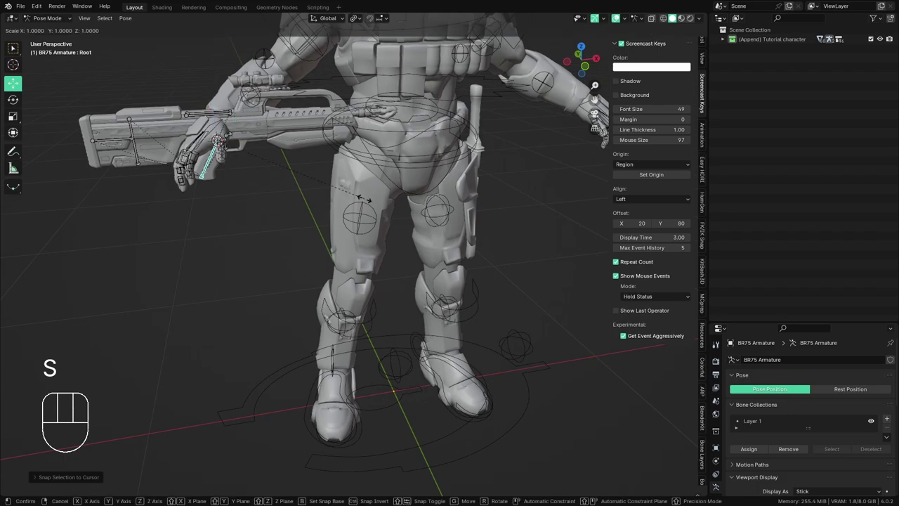
pyautogui.press('Escape')
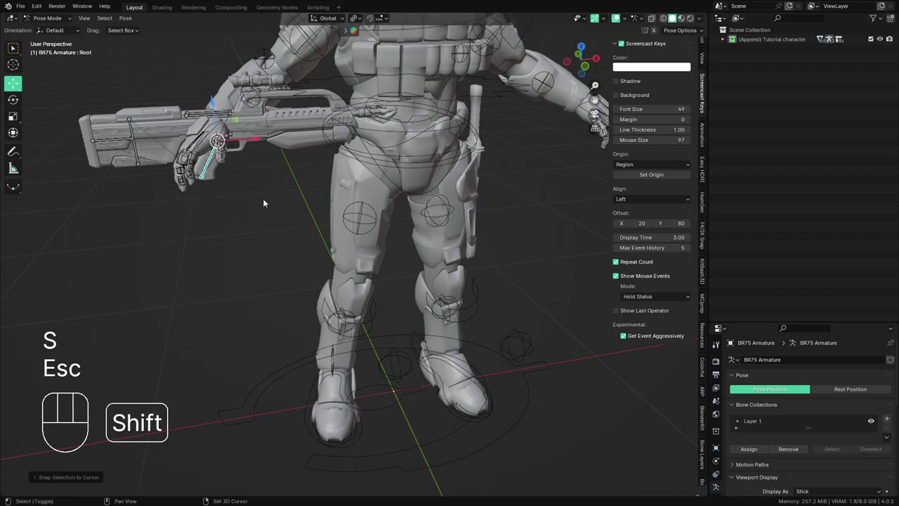
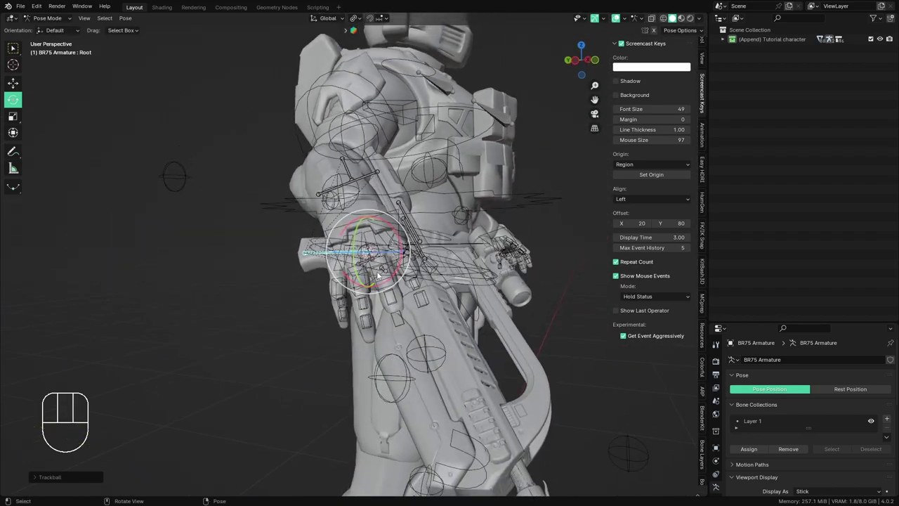
# - Rotate the rifle in Local orientation so it lies along the forearm and sits in the palm
pyautogui.moveTo(414, 260); pyautogui.dragTo(412, 285)
pyautogui.moveTo(394, 299); pyautogui.dragTo(383, 303)
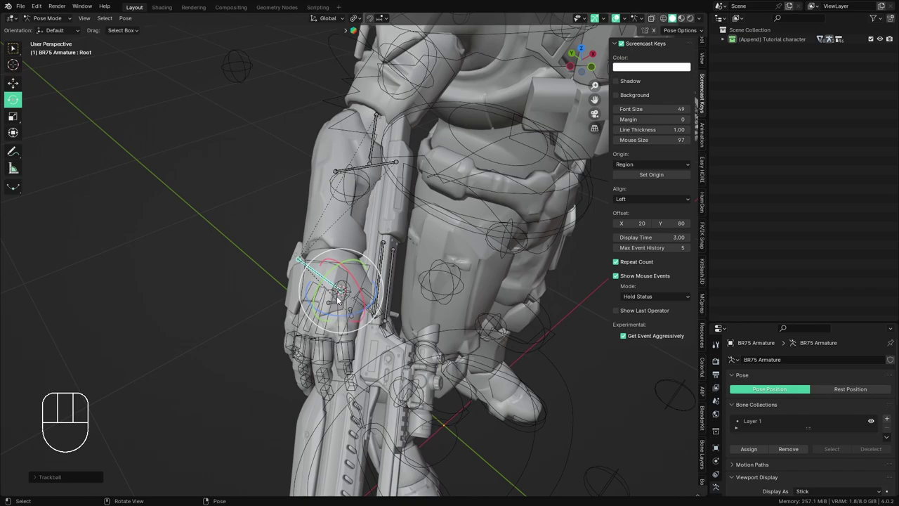
pyautogui.middleClick(320, 302)
pyautogui.middleClick(457, 334)
pyautogui.moveTo(338, 21); pyautogui.dragTo(347, 231)
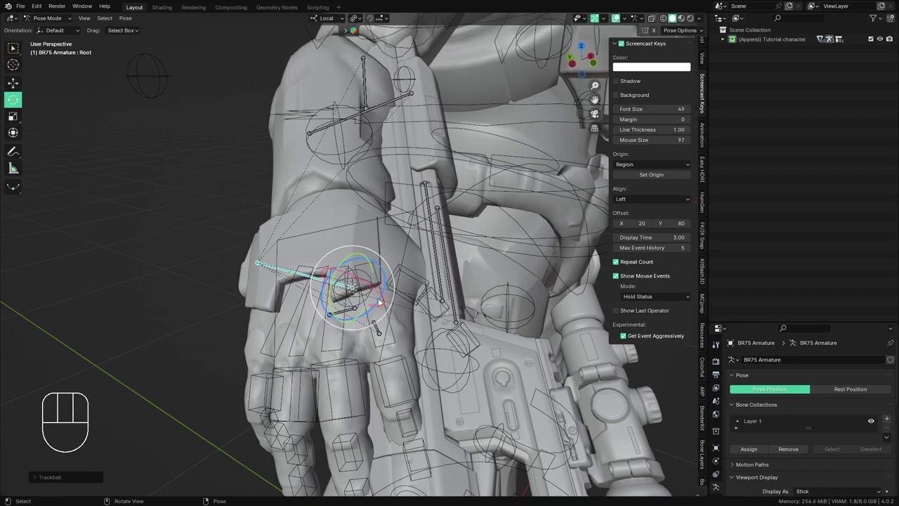
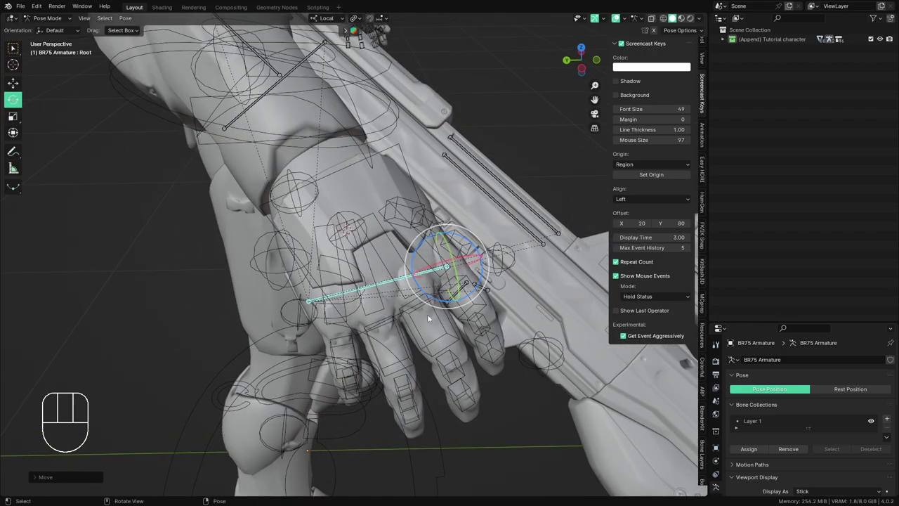
# - Tilt the rifle slightly in the hand and check the grip from below
pyautogui.click(440, 302)
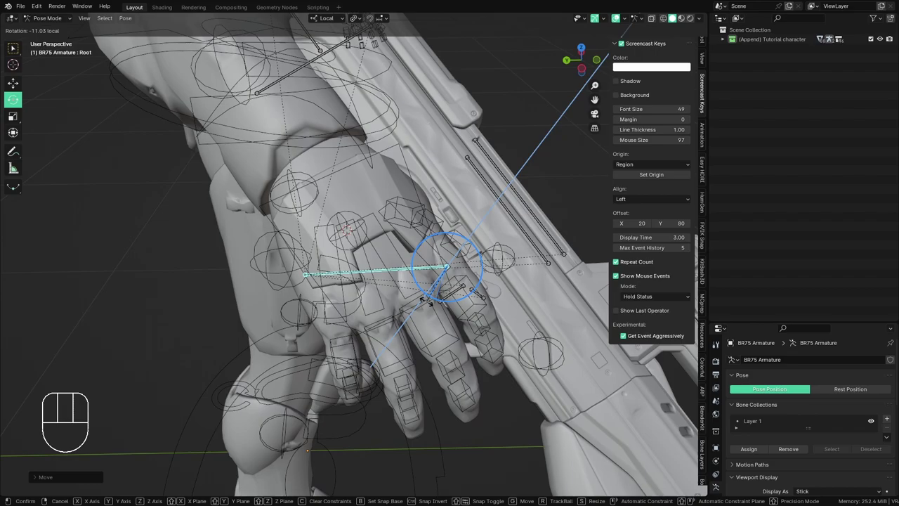
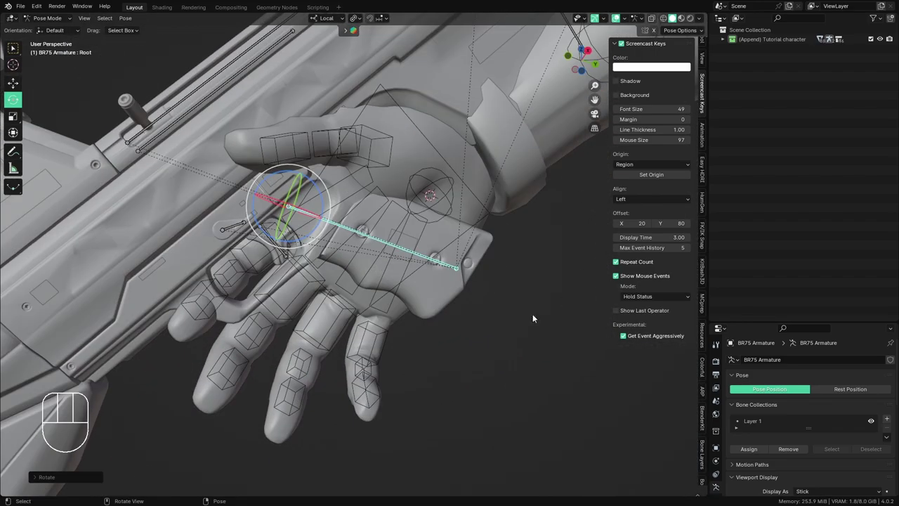
pyautogui.moveTo(362, 225); pyautogui.dragTo(465, 287)
pyautogui.moveTo(376, 282); pyautogui.dragTo(392, 300)
pyautogui.middleClick(398, 288)
pyautogui.moveTo(418, 290); pyautogui.dragTo(441, 299)
pyautogui.middleClick(446, 295)
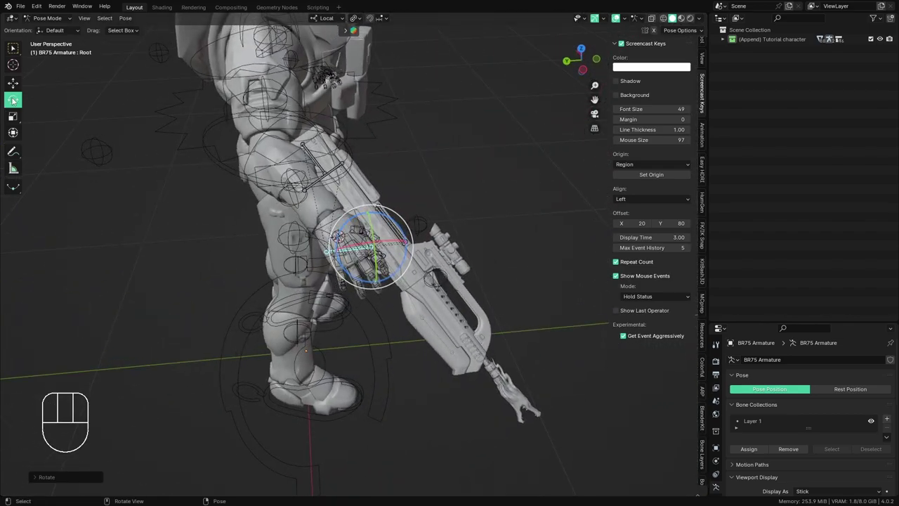
# - Select the rifle's Root bone and lock its scale channels in the N-panel Transform
pyautogui.click(16, 121)
pyautogui.middleClick(396, 277)
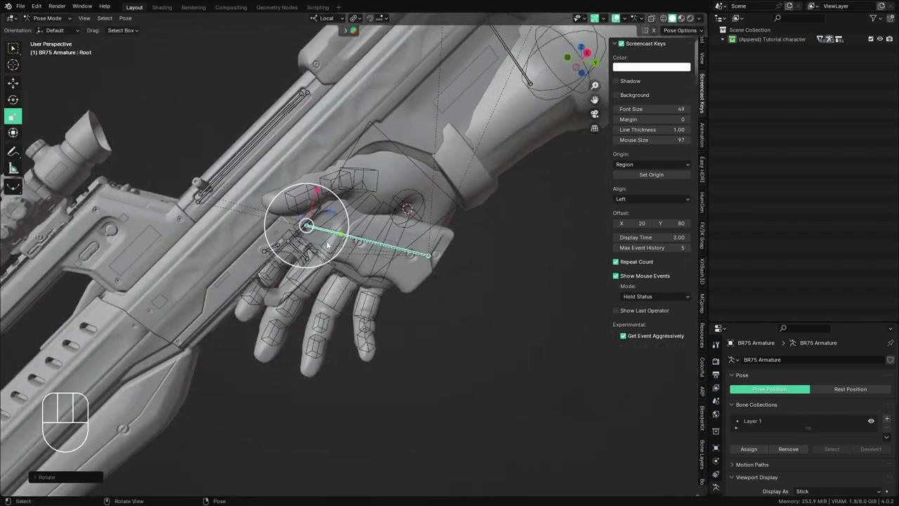
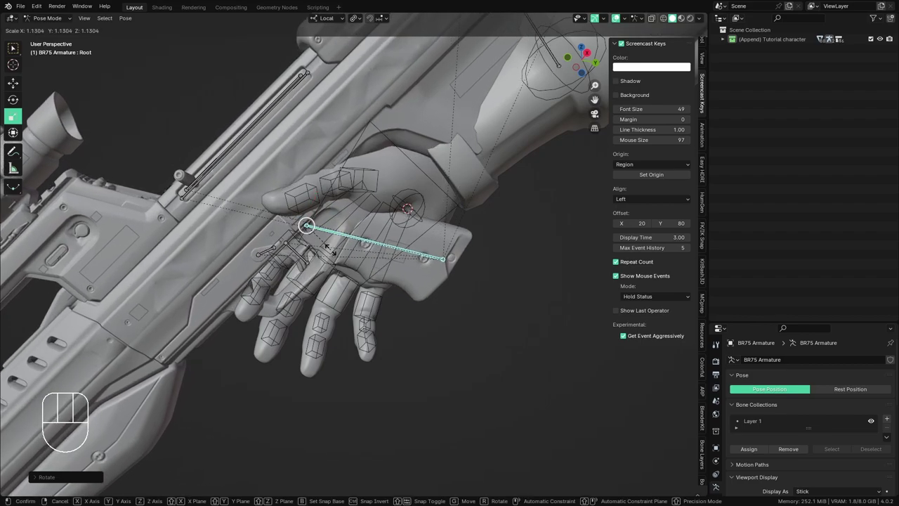
pyautogui.moveTo(344, 278); pyautogui.dragTo(560, 364)
pyautogui.moveTo(469, 358); pyautogui.dragTo(313, 276)
pyautogui.middleClick(407, 265)
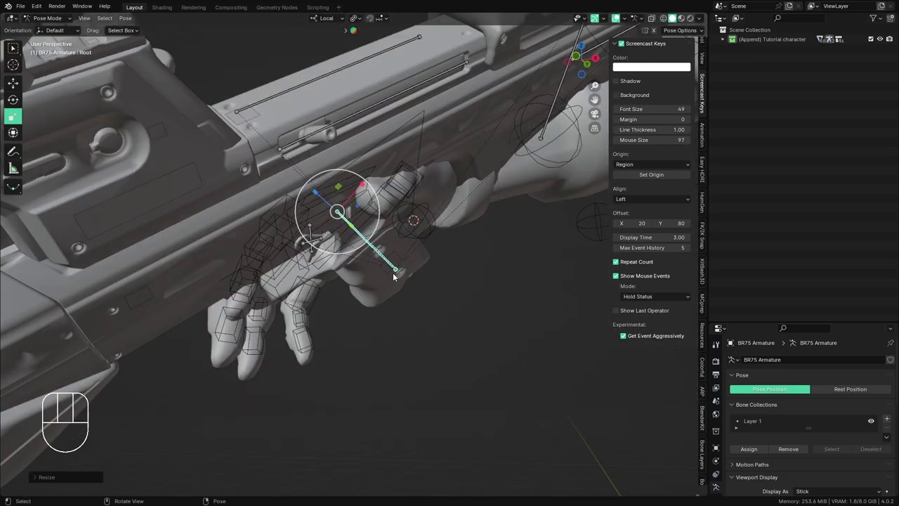
pyautogui.moveTo(383, 269); pyautogui.dragTo(378, 243)
pyautogui.moveTo(357, 267); pyautogui.dragTo(337, 249)
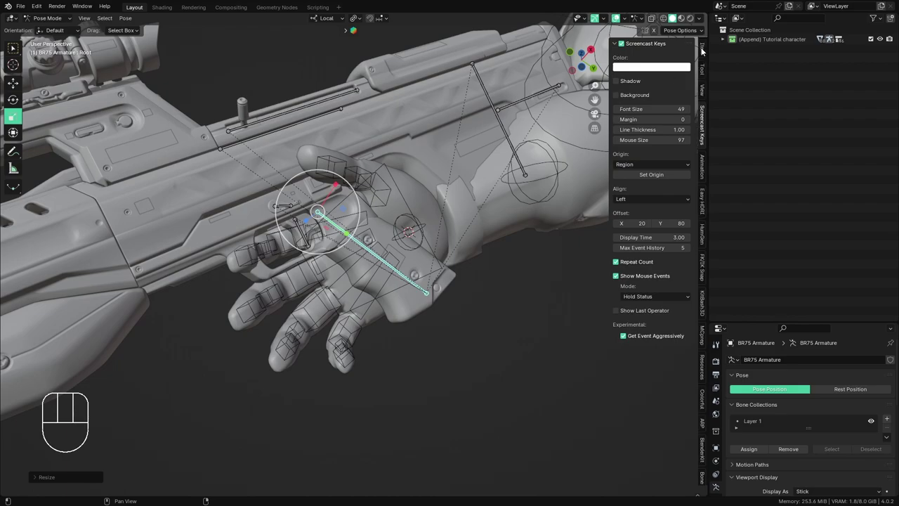
pyautogui.click(705, 50)
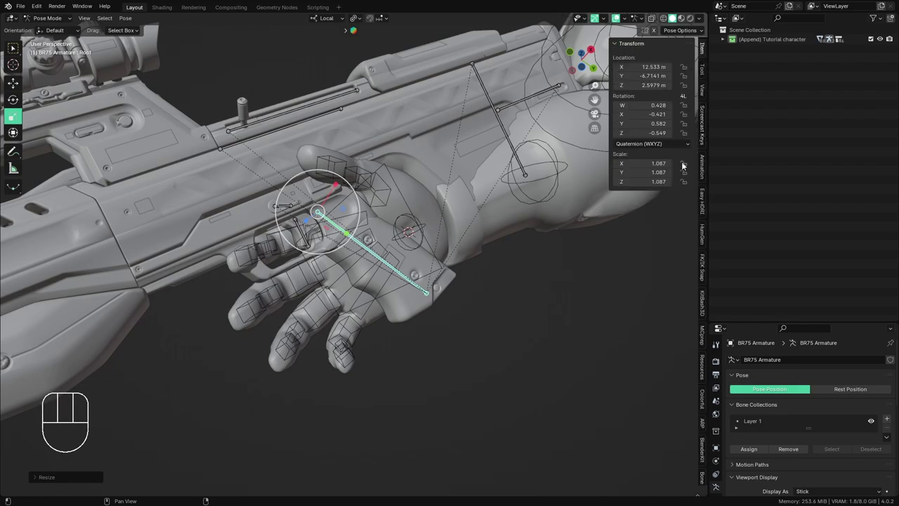
pyautogui.click(687, 163)
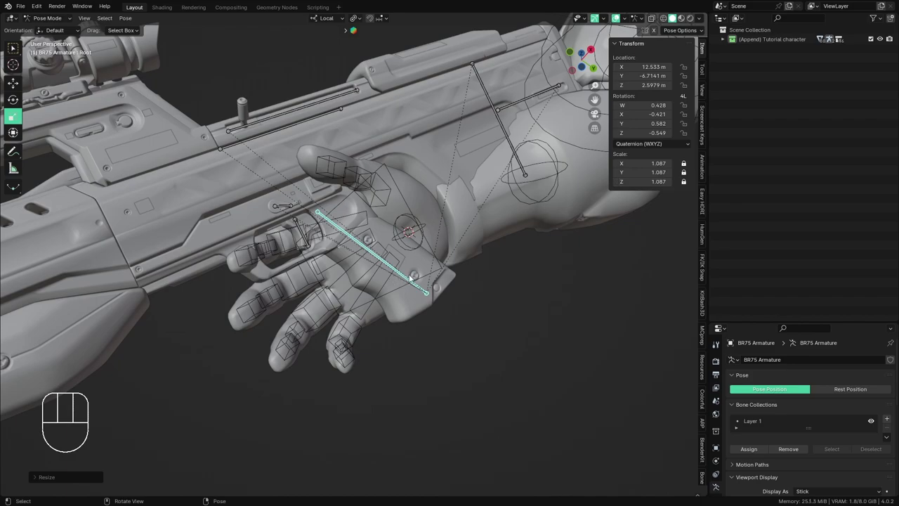
# - Try clearing the Root bone's rotation and scale, then undo to keep the 1.087 scale pose
pyautogui.press('alt+s')
pyautogui.press('alt+r')
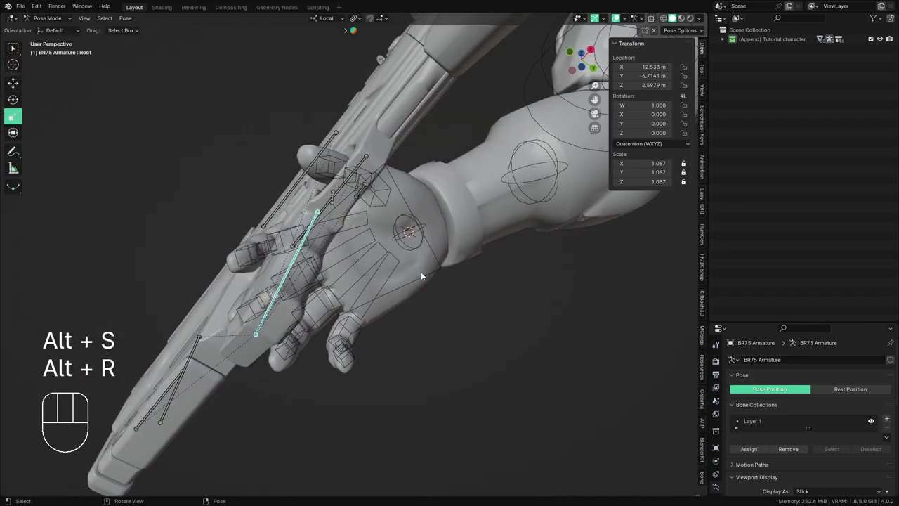
pyautogui.press('ctrl+z')
pyautogui.press('alt+s')
pyautogui.press('alt+s')
pyautogui.moveTo(362, 271); pyautogui.dragTo(327, 423)
pyautogui.moveTo(427, 310); pyautogui.dragTo(434, 327)
pyautogui.press('ctrl+z')
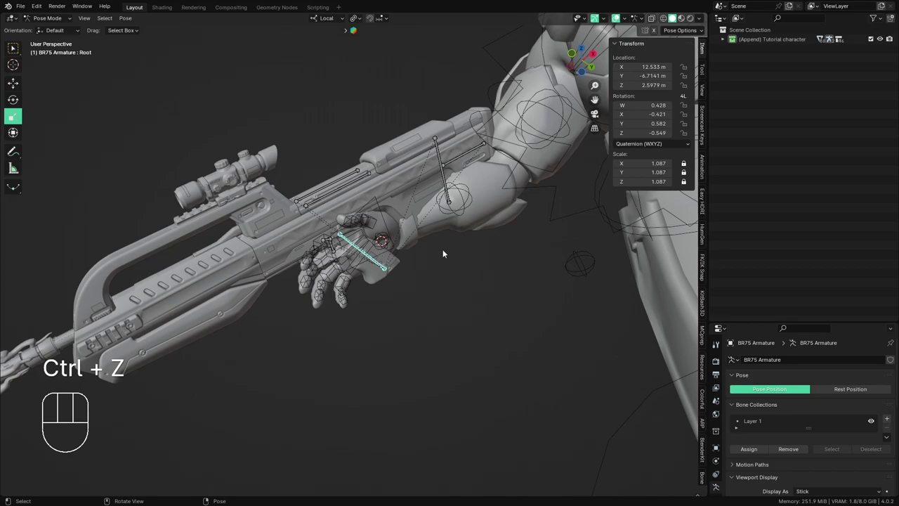
pyautogui.press('alt+s')
pyautogui.press('alt+s')
pyautogui.press('Escape')
pyautogui.moveTo(381, 288); pyautogui.dragTo(396, 299)
pyautogui.middleClick(395, 259)
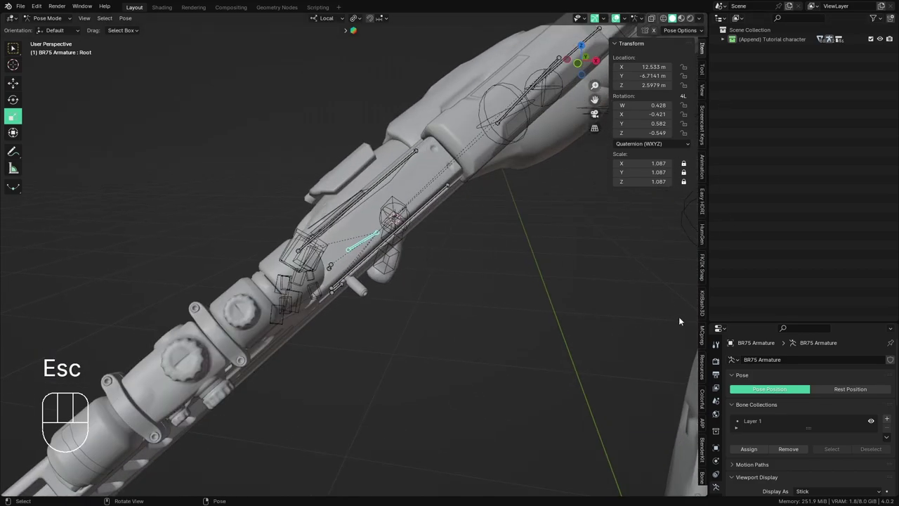
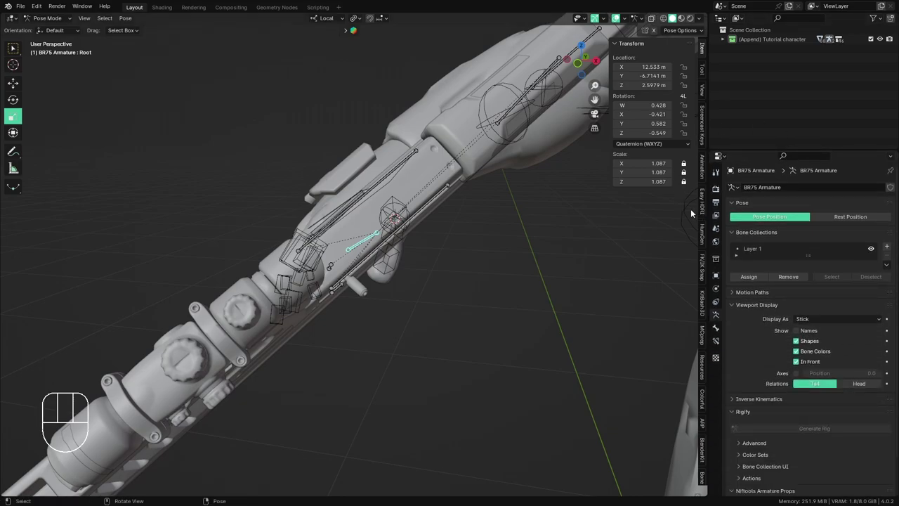
# - Leave Pose Mode, pick the Spartan rig and shift its right hand IK controller along the grip
pyautogui.moveTo(363, 252); pyautogui.dragTo(392, 251)
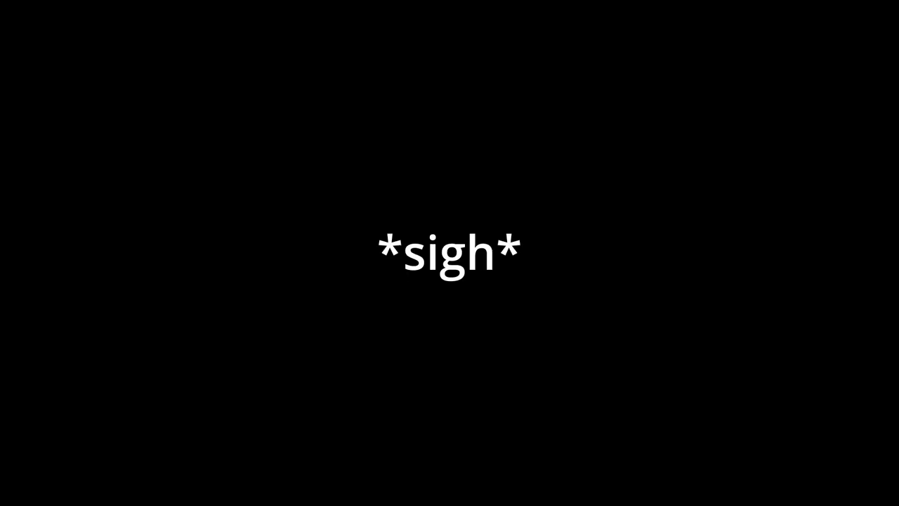
pyautogui.middleClick(397, 236)
pyautogui.middleClick(391, 238)
pyautogui.press('ctrl+Tab')
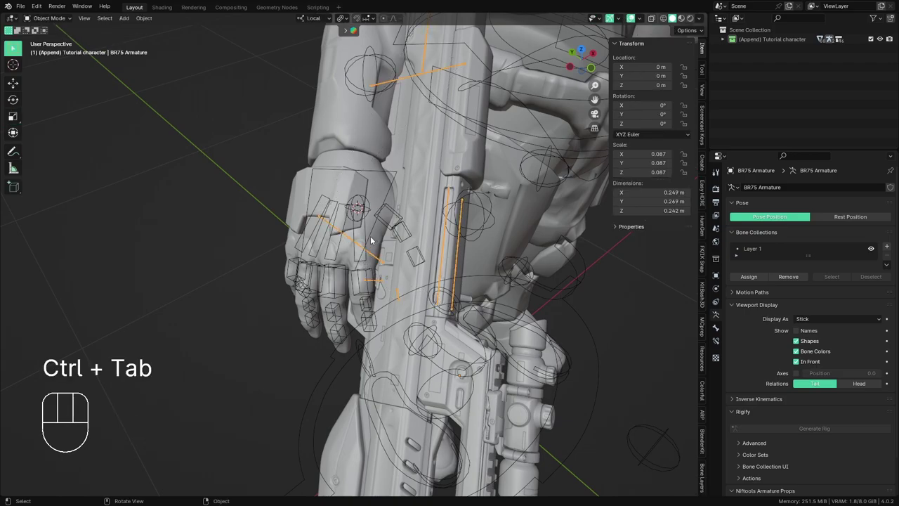
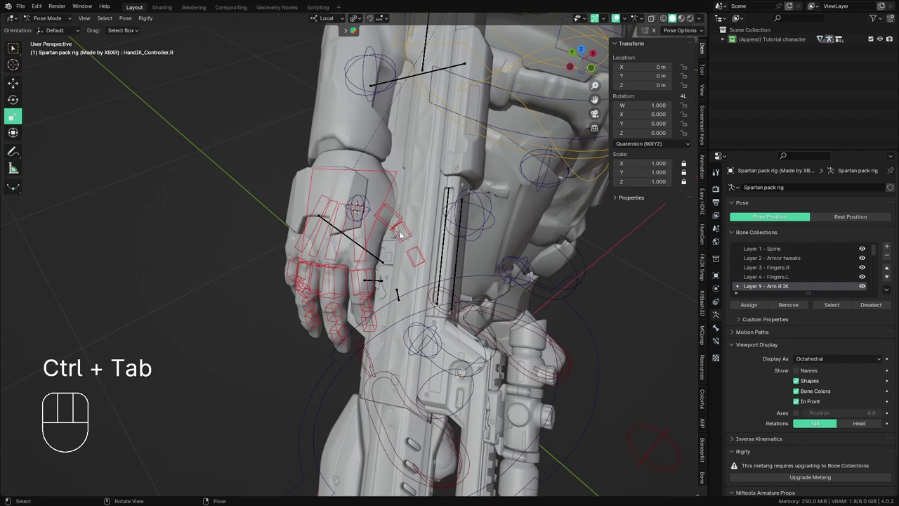
pyautogui.press('g')
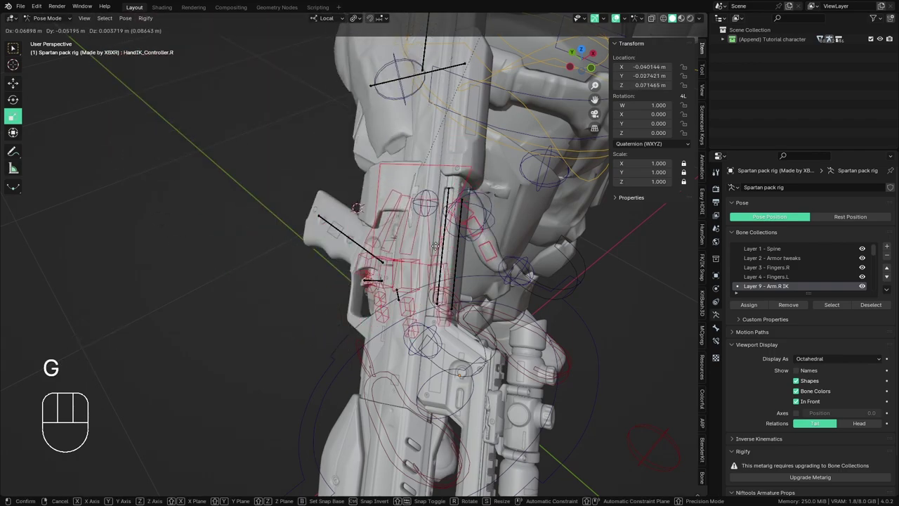
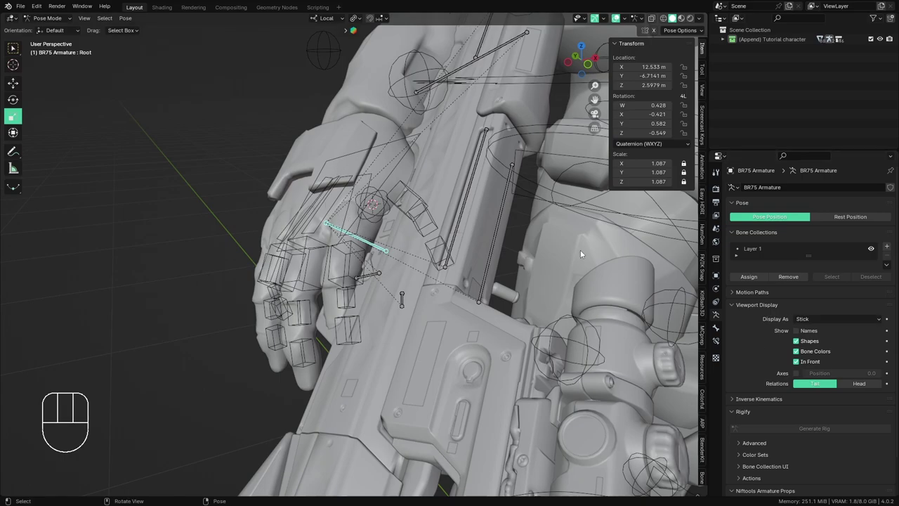
# - Add a Child Of constraint on the Root bone targeting the Spartan rig's Grip_Bone.R with Set Inverse
pyautogui.click(716, 342)
pyautogui.moveTo(819, 191); pyautogui.dragTo(799, 186)
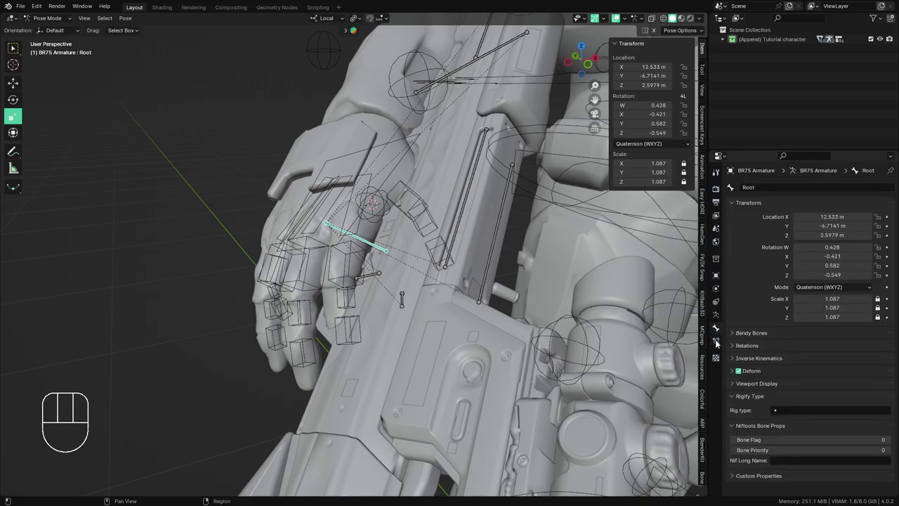
pyautogui.click(715, 319)
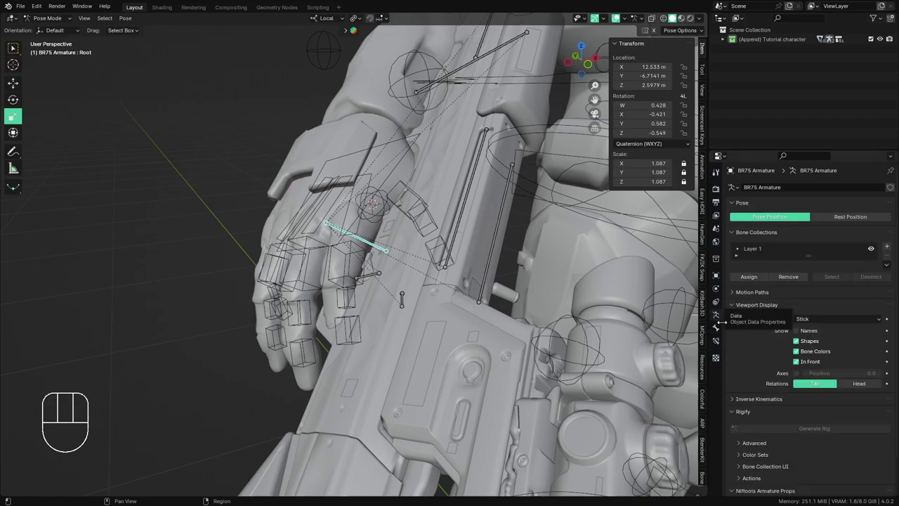
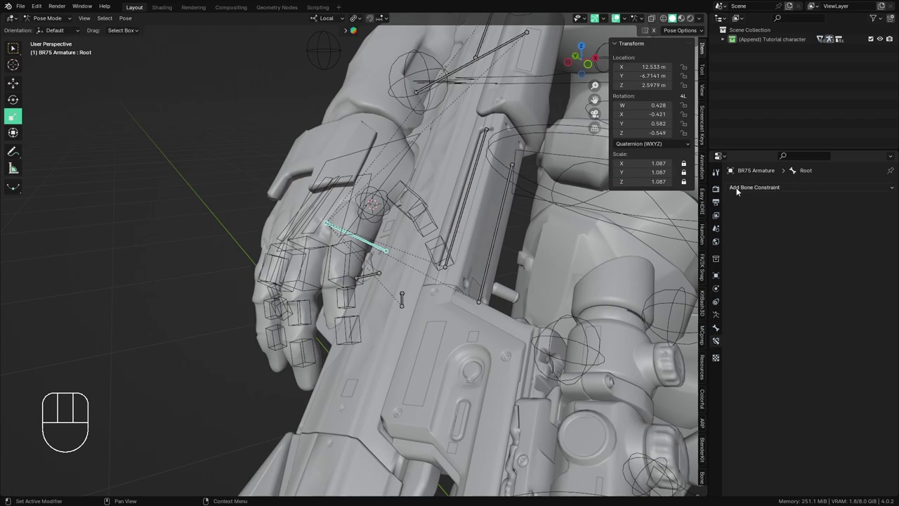
pyautogui.moveTo(740, 191); pyautogui.dragTo(871, 234)
pyautogui.click(882, 218)
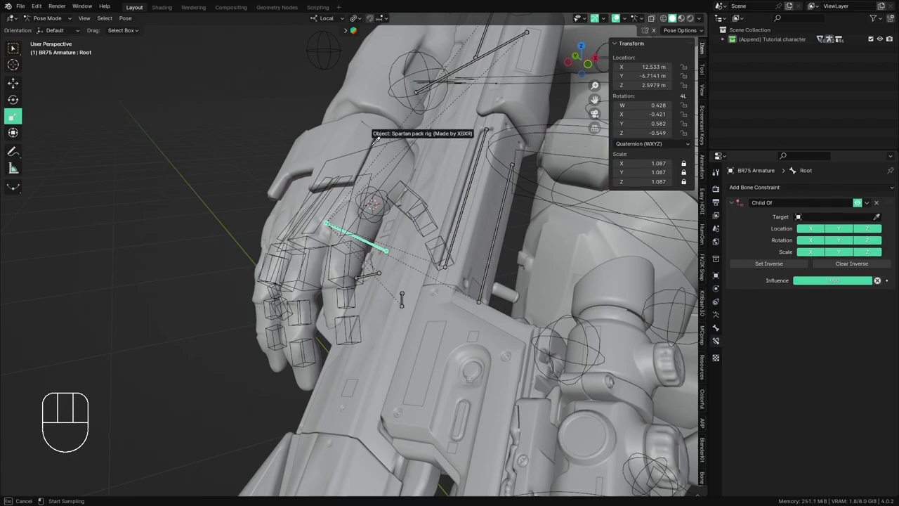
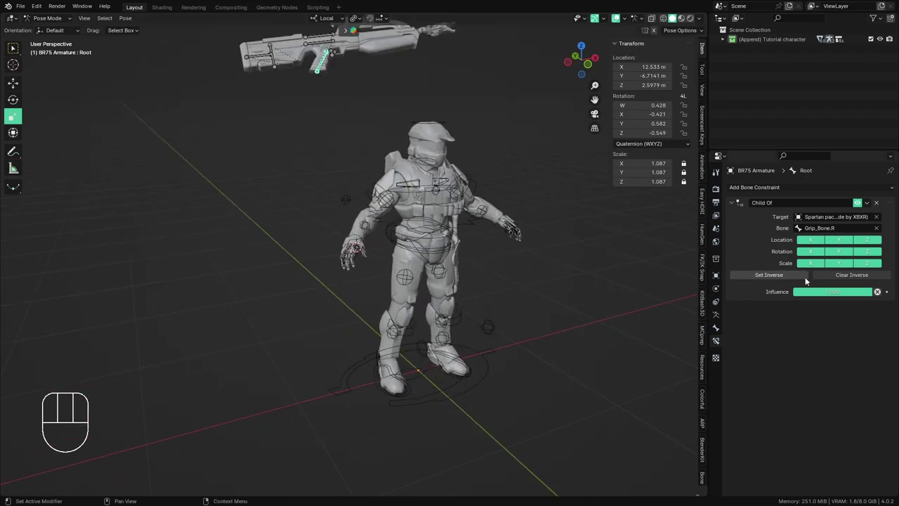
pyautogui.click(805, 276)
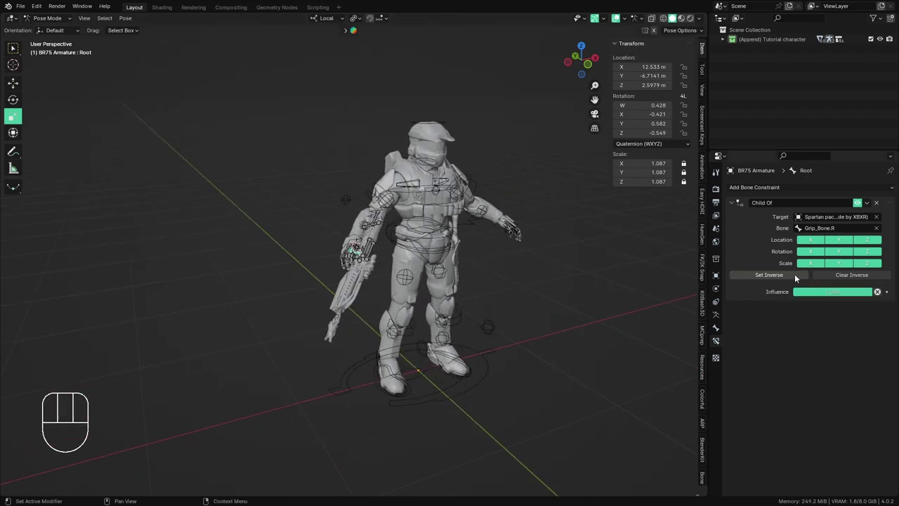
# - Zoom toward the right hand and switch the Spartan rig into Pose Mode
pyautogui.moveTo(394, 324); pyautogui.dragTo(419, 326)
pyautogui.moveTo(387, 333); pyautogui.dragTo(401, 348)
pyautogui.middleClick(392, 334)
pyautogui.middleClick(402, 307)
pyautogui.press('ctrl+Tab')
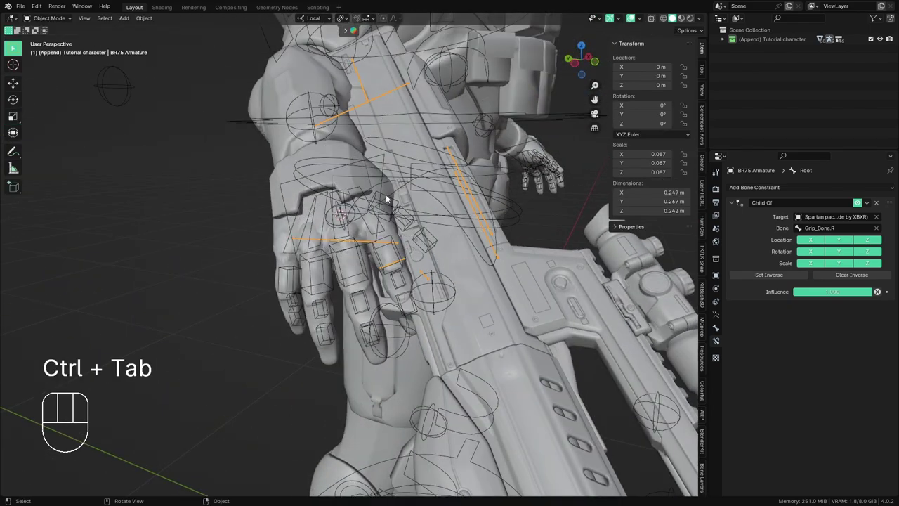
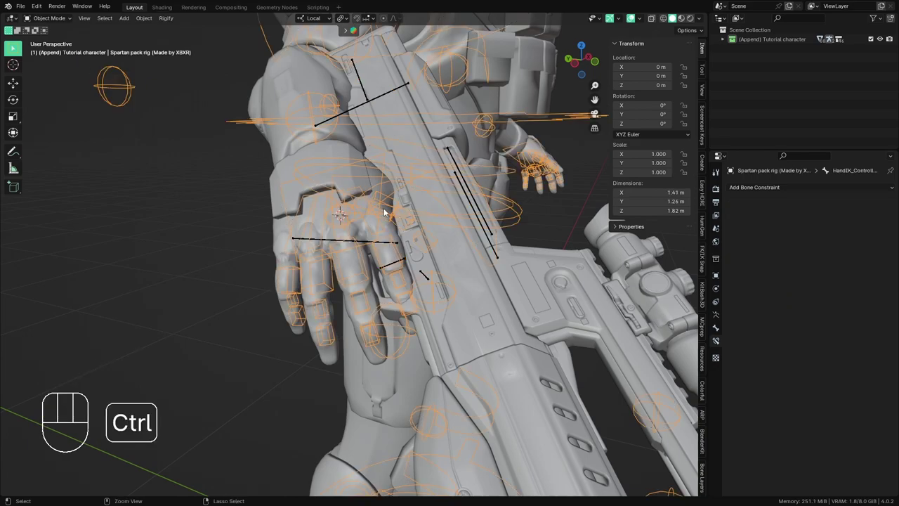
pyautogui.press('ctrl+Tab')
# - Grab HandIK_Controller.R and move the right hand with the rifle lower
pyautogui.click(389, 187)
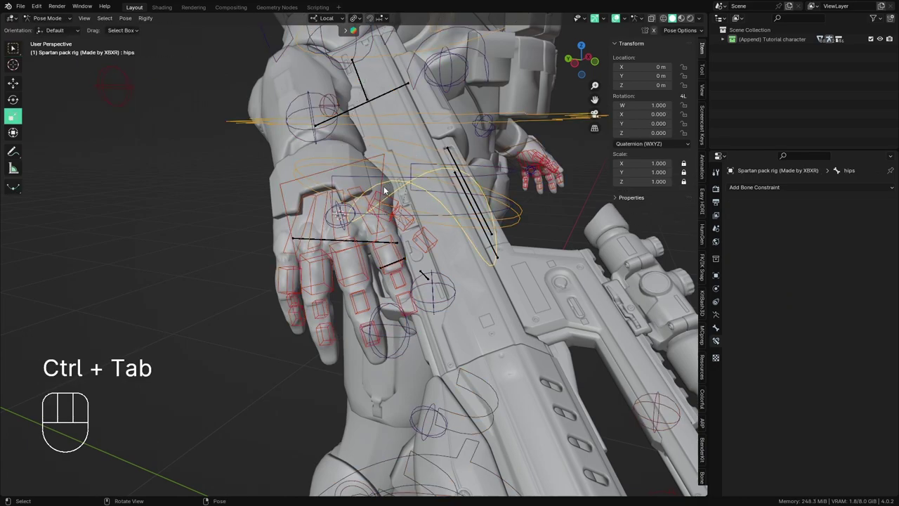
pyautogui.moveTo(414, 208); pyautogui.dragTo(346, 280)
pyautogui.press('g')
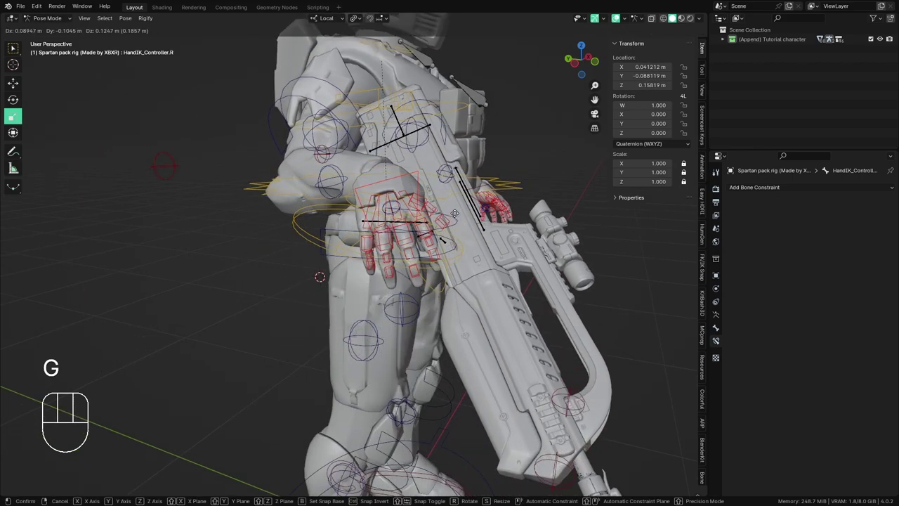
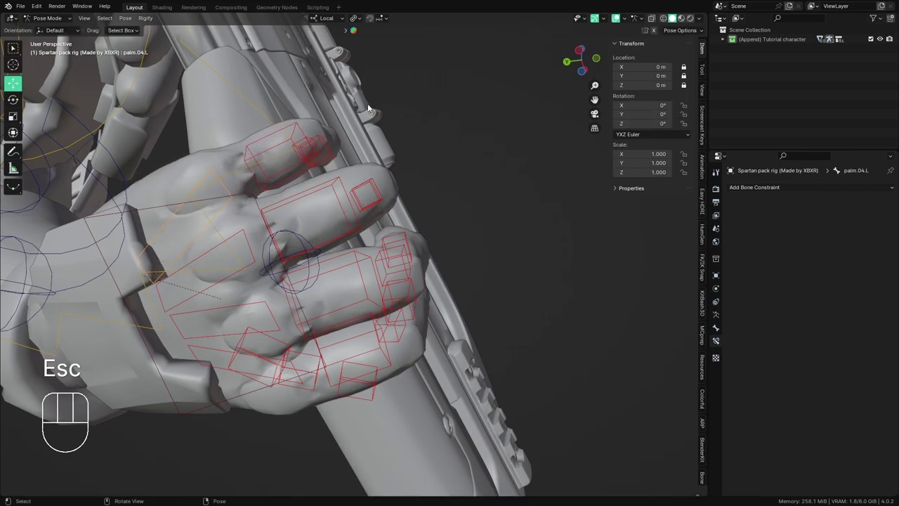
# - Select the palm and middle finger bones and rotate the middle finger around the grip on Z
pyautogui.click(378, 132)
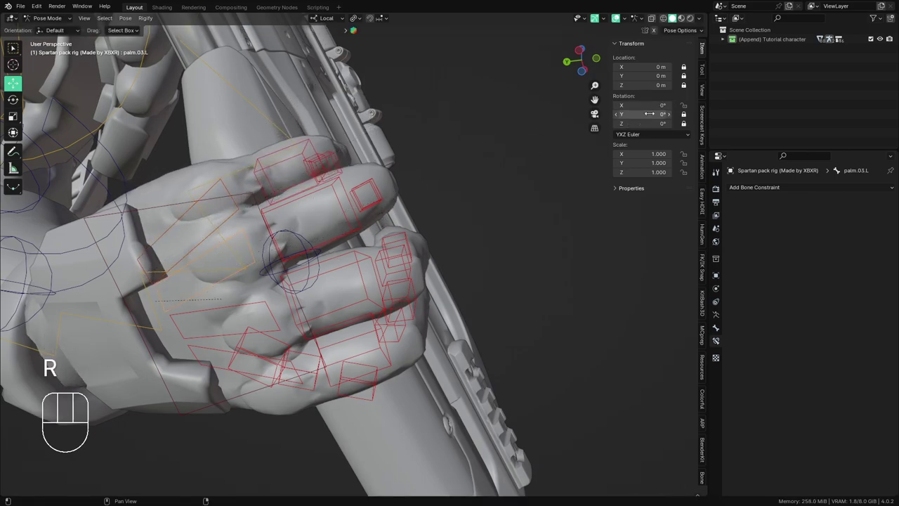
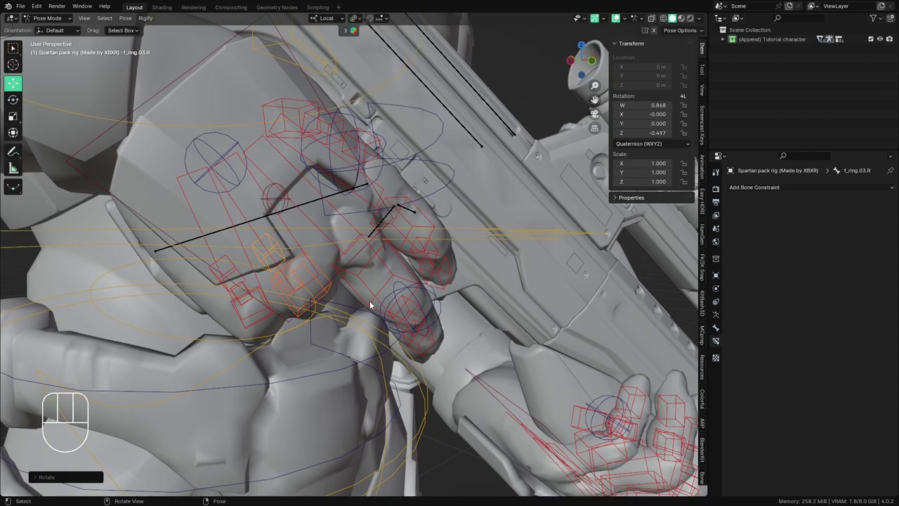
pyautogui.moveTo(408, 305); pyautogui.dragTo(396, 275)
pyautogui.click(410, 315)
pyautogui.click(430, 361)
pyautogui.middleClick(496, 311)
pyautogui.press('r')
pyautogui.press('z')
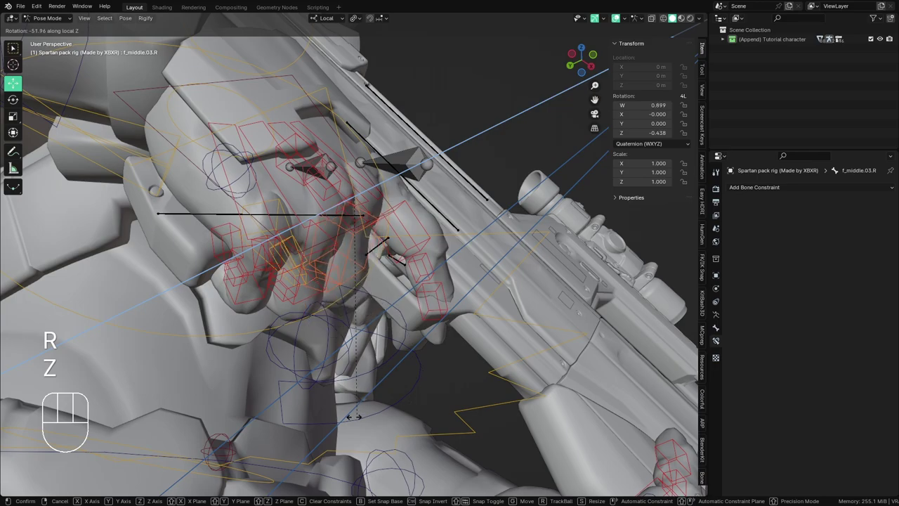
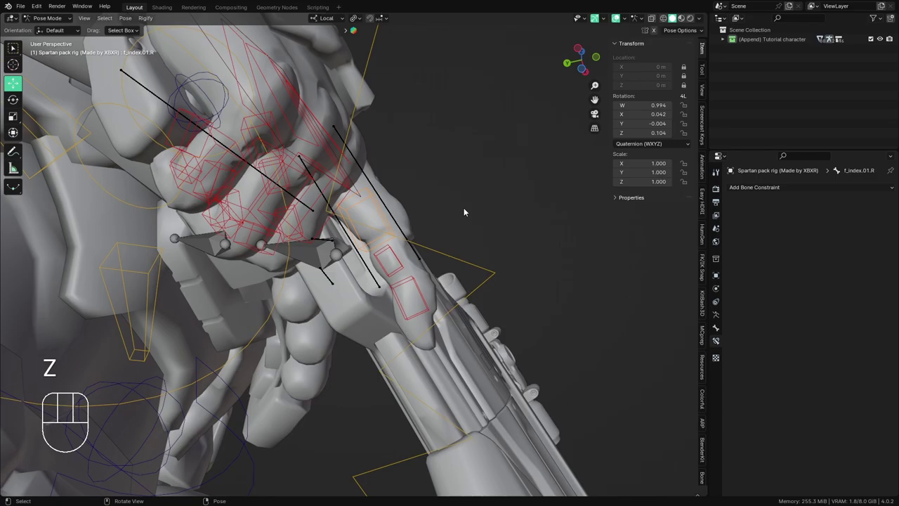
pyautogui.press('r')
# - Select the index finger bone and inspect the hands on the rifle from all sides
pyautogui.click(465, 217)
pyautogui.moveTo(368, 269); pyautogui.dragTo(341, 333)
pyautogui.moveTo(382, 268); pyautogui.dragTo(432, 321)
pyautogui.middleClick(407, 316)
pyautogui.moveTo(420, 320); pyautogui.dragTo(393, 378)
pyautogui.moveTo(371, 324); pyautogui.dragTo(480, 332)
pyautogui.moveTo(443, 360); pyautogui.dragTo(385, 332)
pyautogui.moveTo(414, 361); pyautogui.dragTo(405, 335)
pyautogui.middleClick(398, 344)
pyautogui.moveTo(355, 317); pyautogui.dragTo(291, 303)
pyautogui.moveTo(339, 316); pyautogui.dragTo(373, 338)
pyautogui.moveTo(238, 230); pyautogui.dragTo(311, 324)
pyautogui.middleClick(307, 344)
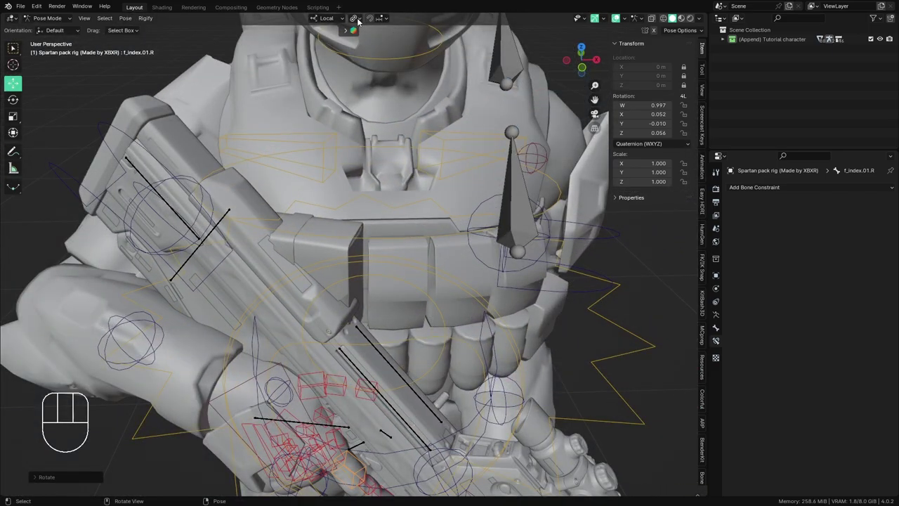
pyautogui.moveTo(359, 28); pyautogui.dragTo(394, 107)
pyautogui.moveTo(413, 288); pyautogui.dragTo(351, 211)
pyautogui.middleClick(354, 197)
pyautogui.moveTo(408, 352); pyautogui.dragTo(358, 244)
pyautogui.moveTo(348, 242); pyautogui.dragTo(328, 218)
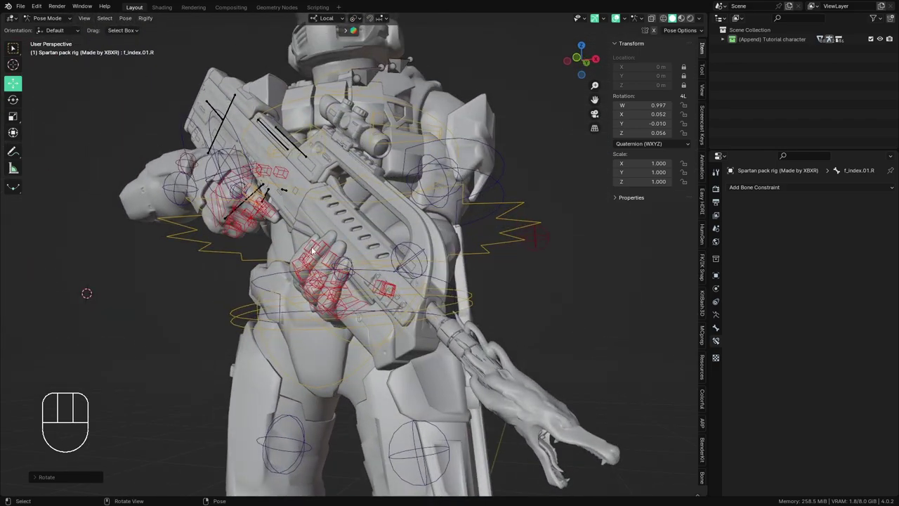
pyautogui.moveTo(335, 250); pyautogui.dragTo(367, 277)
# - Rotate the hand IK controller so the rifle swings diagonally across the torso
pyautogui.click(318, 260)
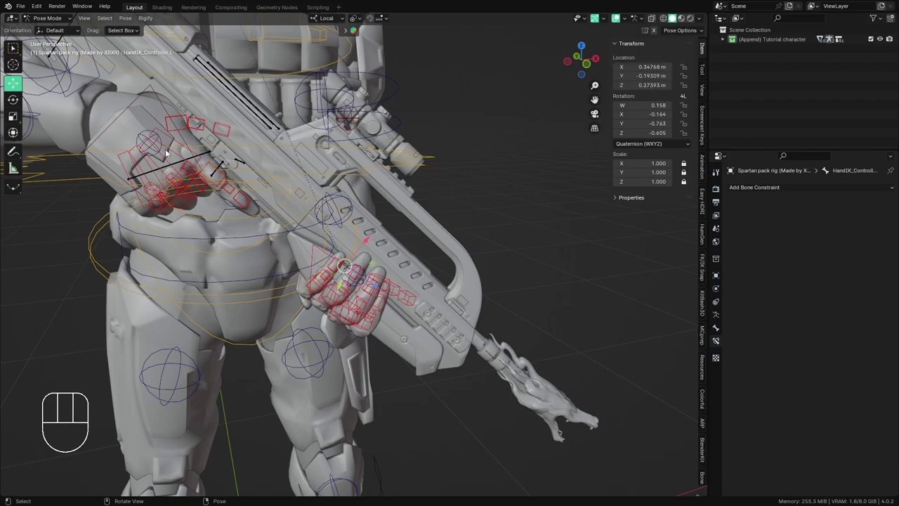
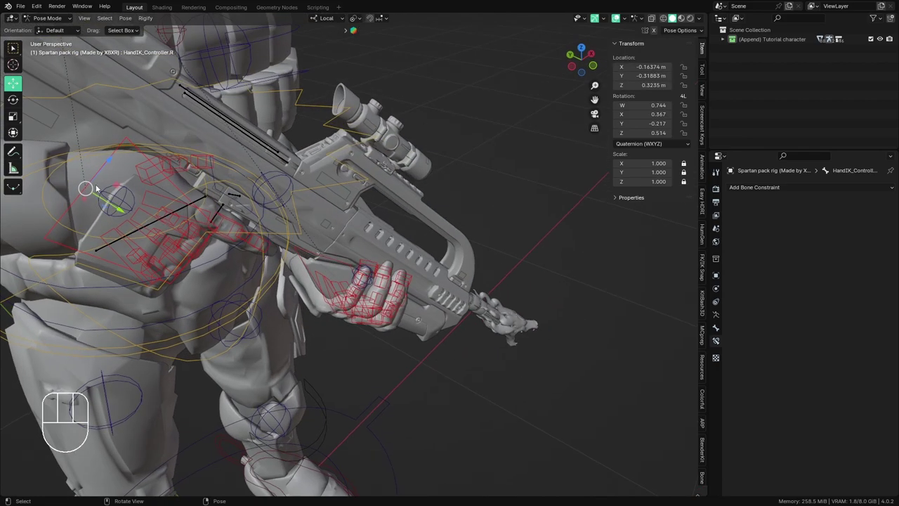
pyautogui.moveTo(357, 218); pyautogui.dragTo(372, 210)
pyautogui.moveTo(371, 233); pyautogui.dragTo(313, 259)
pyautogui.moveTo(337, 265); pyautogui.dragTo(354, 277)
pyautogui.moveTo(385, 278); pyautogui.dragTo(397, 270)
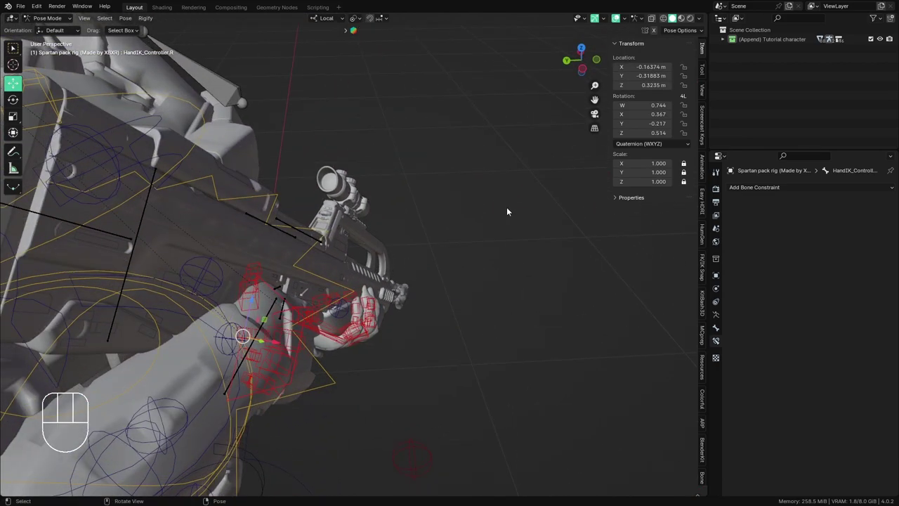
pyautogui.press('r')
pyautogui.click(521, 234)
pyautogui.moveTo(485, 221); pyautogui.dragTo(393, 207)
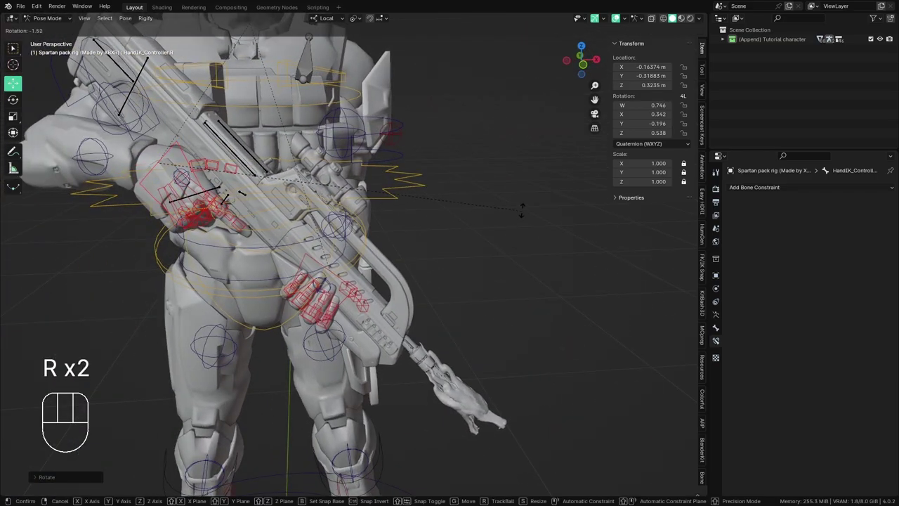
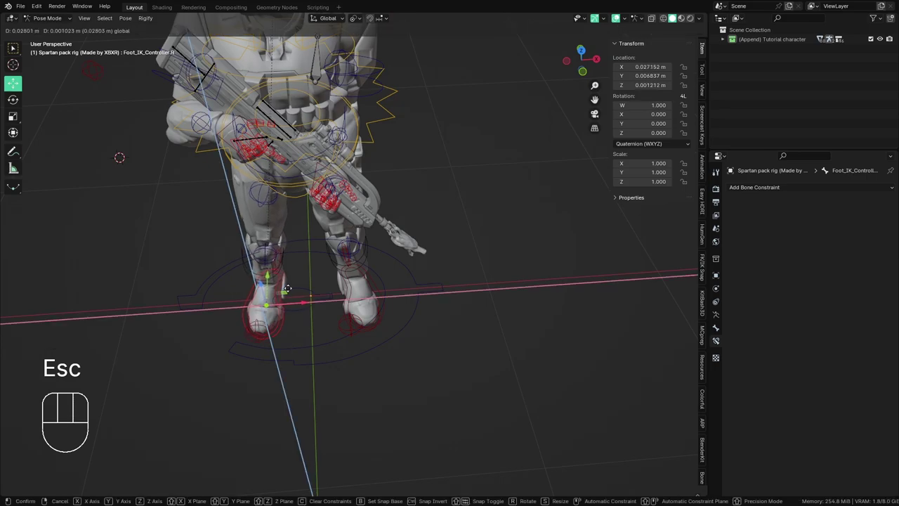
# - Undo the last move and frame the Spartan's boots on the ground
pyautogui.press('ctrl+z')
pyautogui.moveTo(290, 297); pyautogui.dragTo(341, 294)
pyautogui.moveTo(338, 296); pyautogui.dragTo(373, 253)
pyautogui.moveTo(344, 261); pyautogui.dragTo(367, 255)
pyautogui.moveTo(356, 279); pyautogui.dragTo(386, 229)
pyautogui.moveTo(389, 230); pyautogui.dragTo(396, 254)
pyautogui.moveTo(355, 329); pyautogui.dragTo(320, 335)
pyautogui.moveTo(324, 321); pyautogui.dragTo(286, 293)
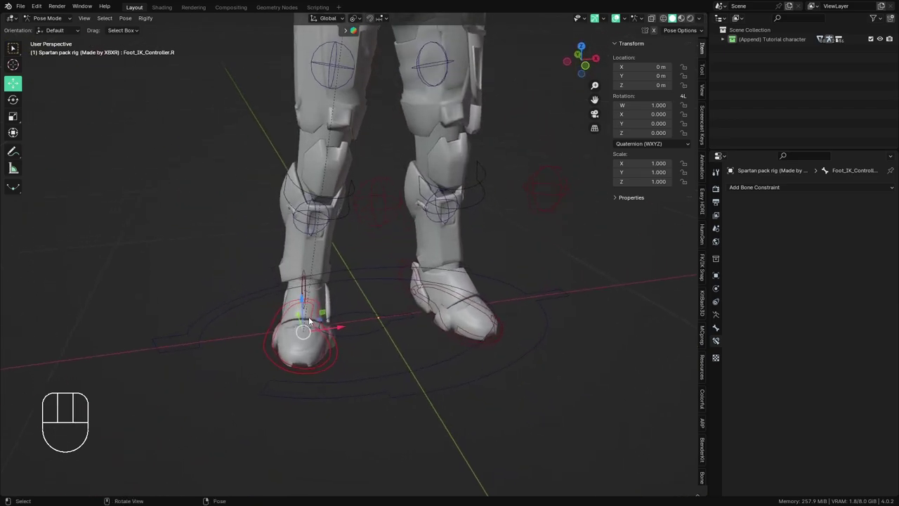
# - Move Foot_IK_Controller.R constrained to the Z plane to settle the right foot's stance
pyautogui.doubleClick(324, 323)
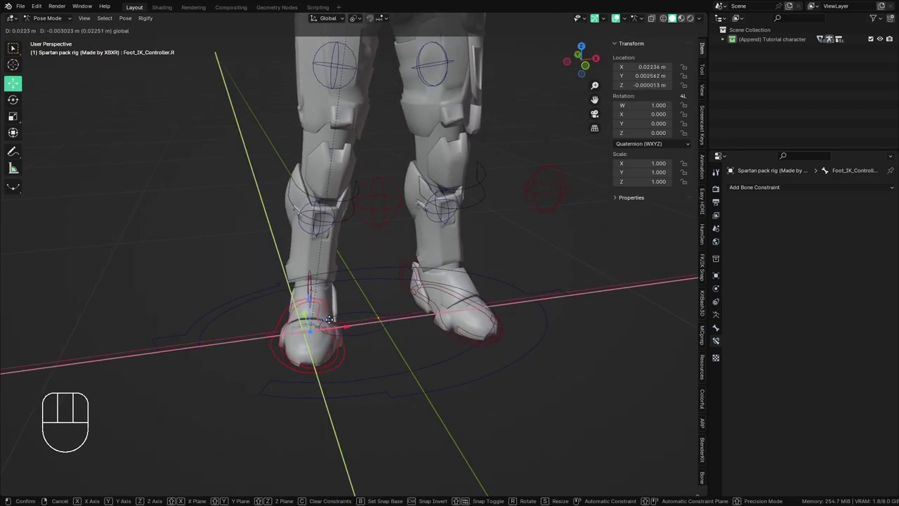
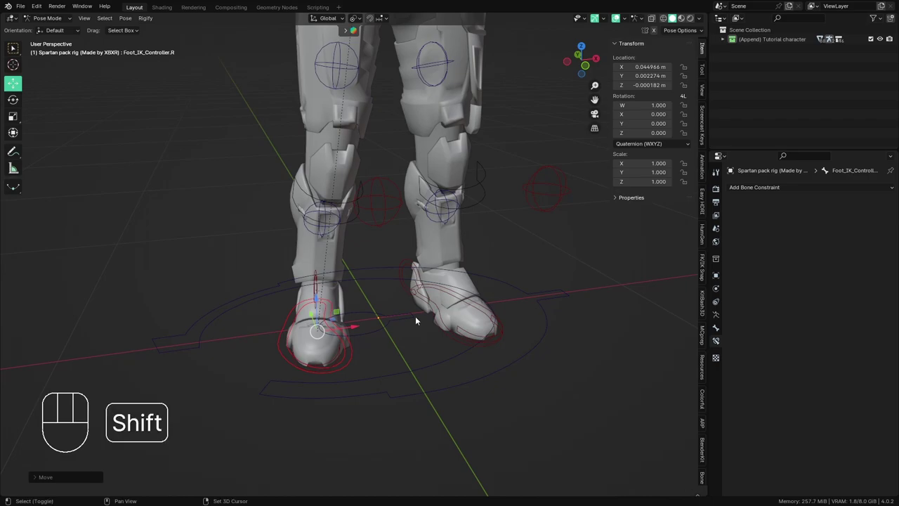
pyautogui.press('g')
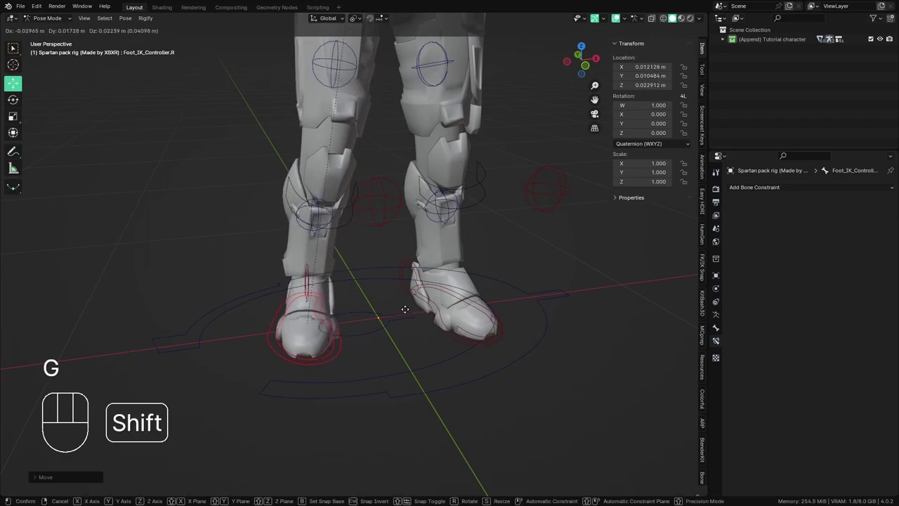
pyautogui.press('shift+z')
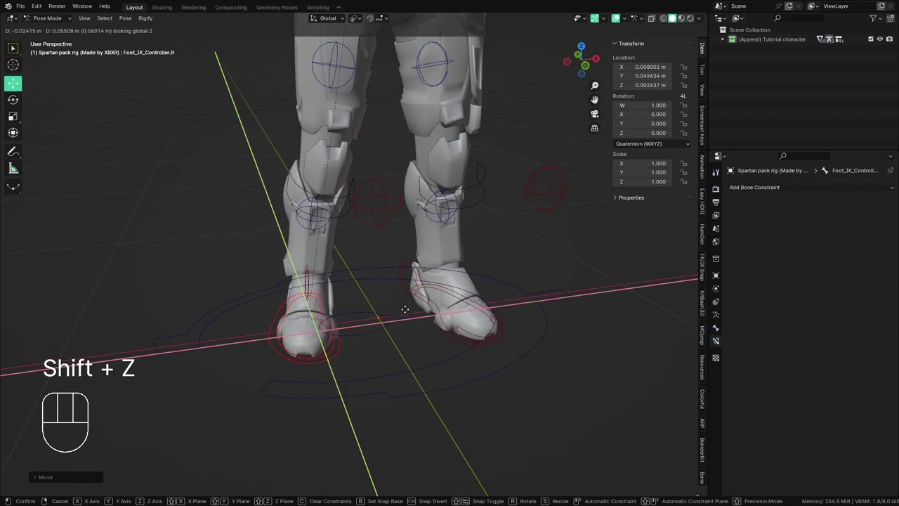
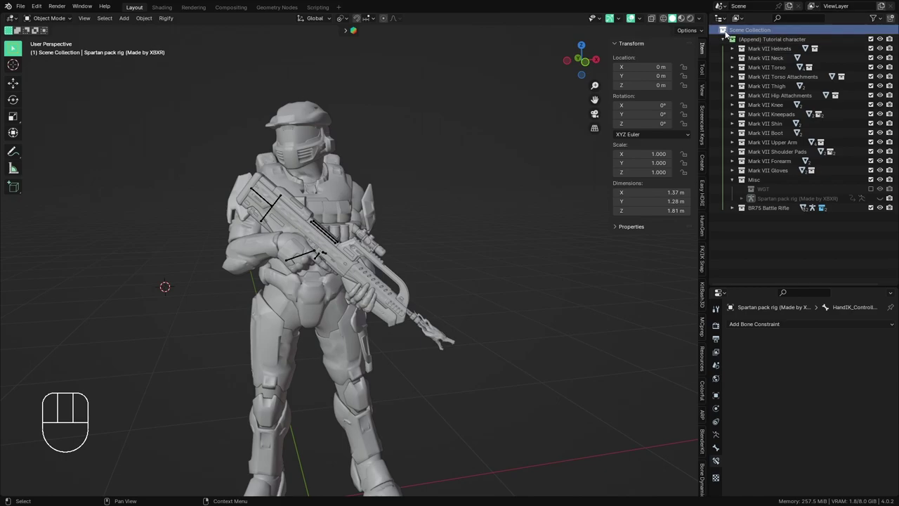
# - In BR Cosmetics hide the Type 2P Flash Hider and show the BR Stock Barrel
pyautogui.click(762, 48)
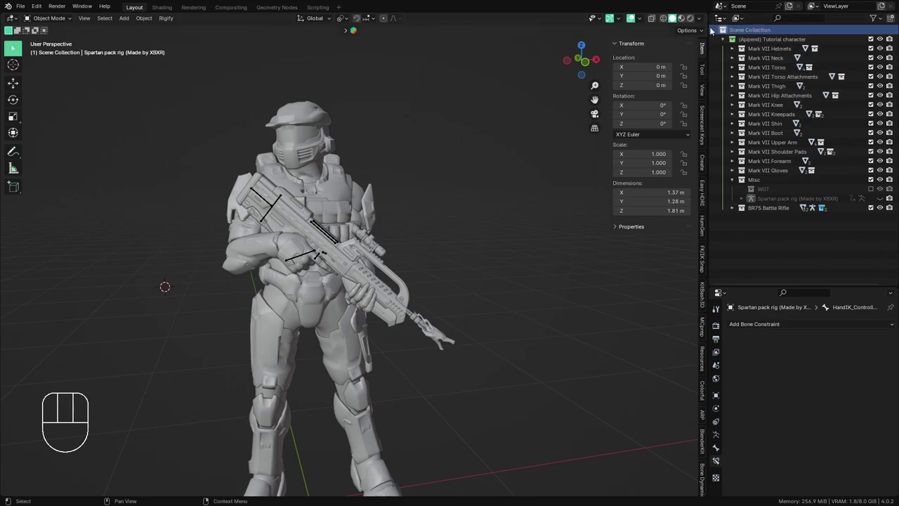
pyautogui.click(758, 47)
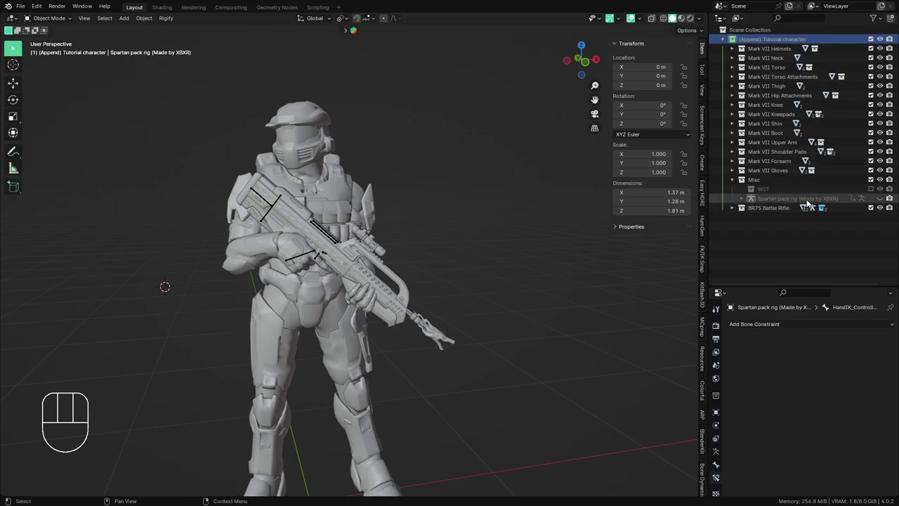
pyautogui.click(731, 211)
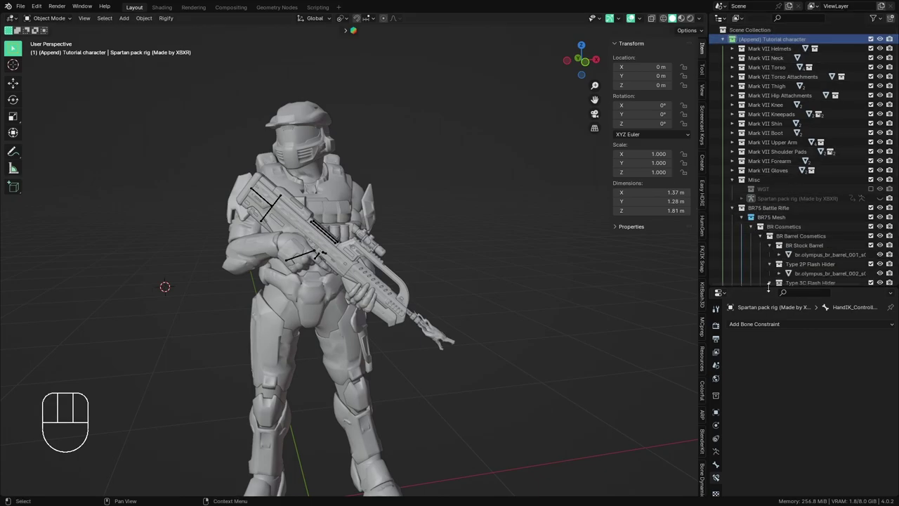
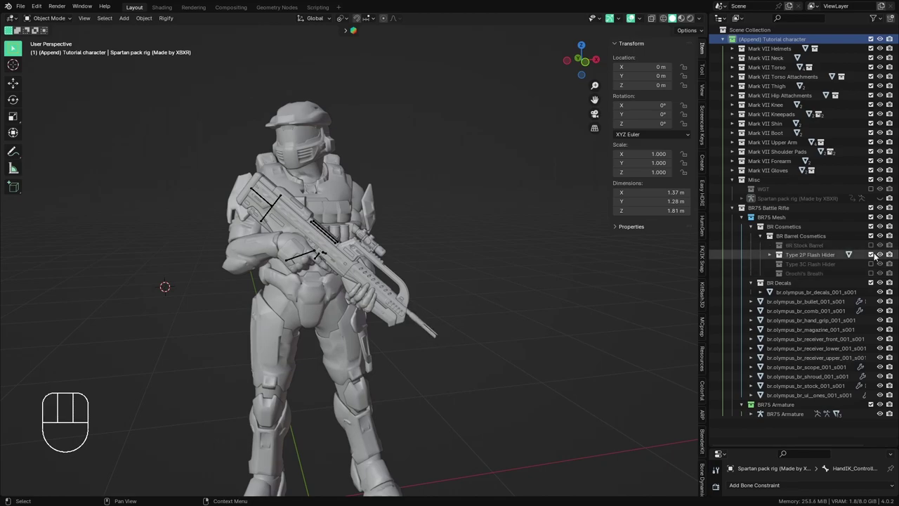
pyautogui.click(874, 256)
pyautogui.click(872, 250)
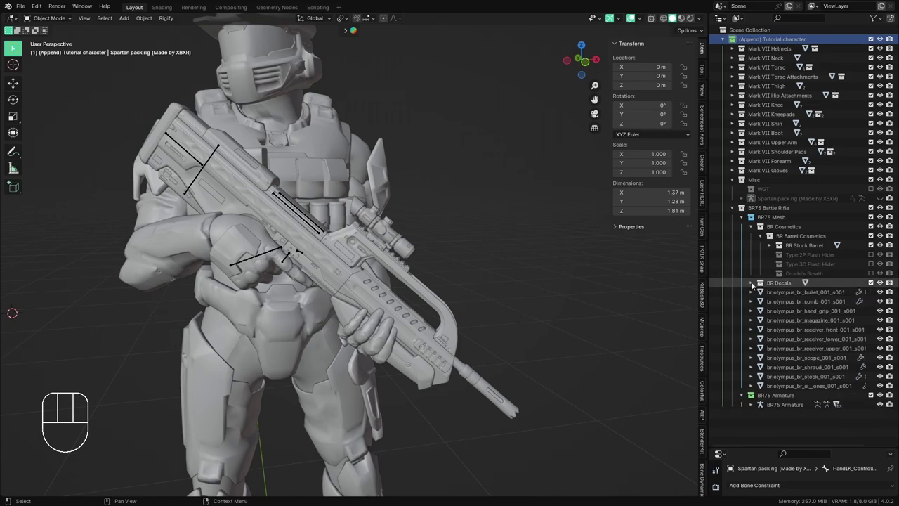
pyautogui.click(763, 240)
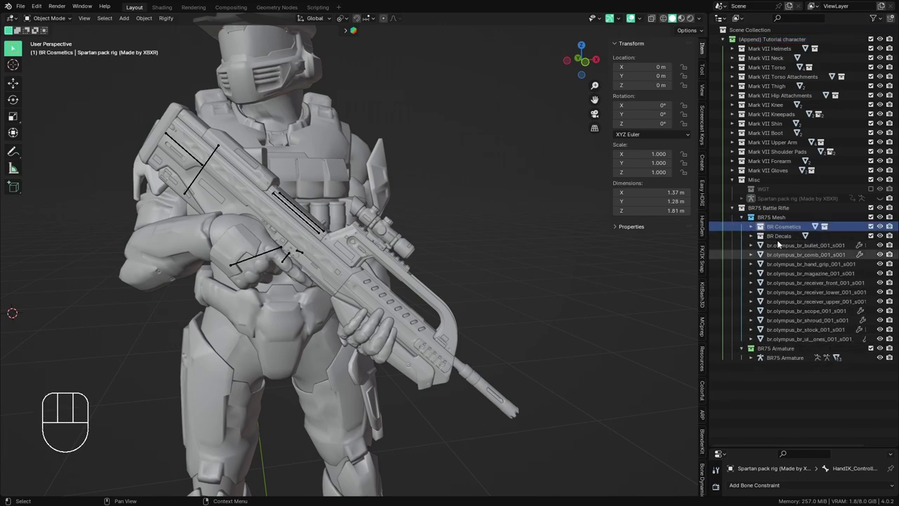
pyautogui.click(746, 222)
# - Check the new barrel and save the scene as Tutorial scene.blend
pyautogui.moveTo(435, 335); pyautogui.dragTo(442, 345)
pyautogui.middleClick(456, 335)
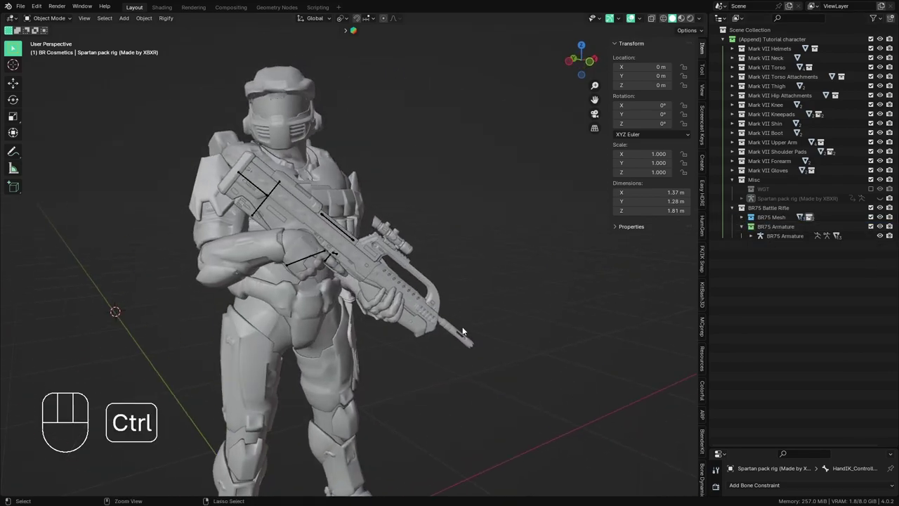
pyautogui.press('ctrl+s')
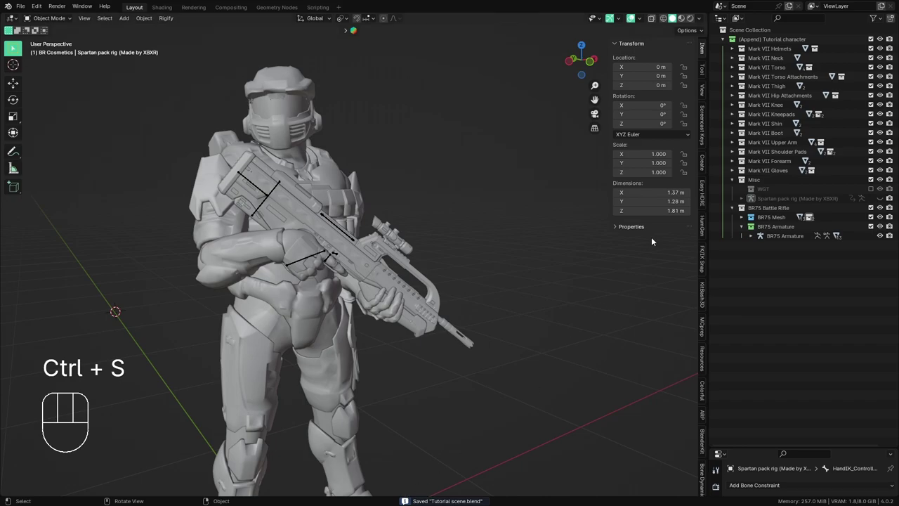
pyautogui.click(724, 44)
pyautogui.moveTo(416, 309); pyautogui.dragTo(382, 301)
pyautogui.middleClick(434, 326)
pyautogui.moveTo(419, 314); pyautogui.dragTo(416, 296)
pyautogui.middleClick(416, 294)
pyautogui.middleClick(421, 294)
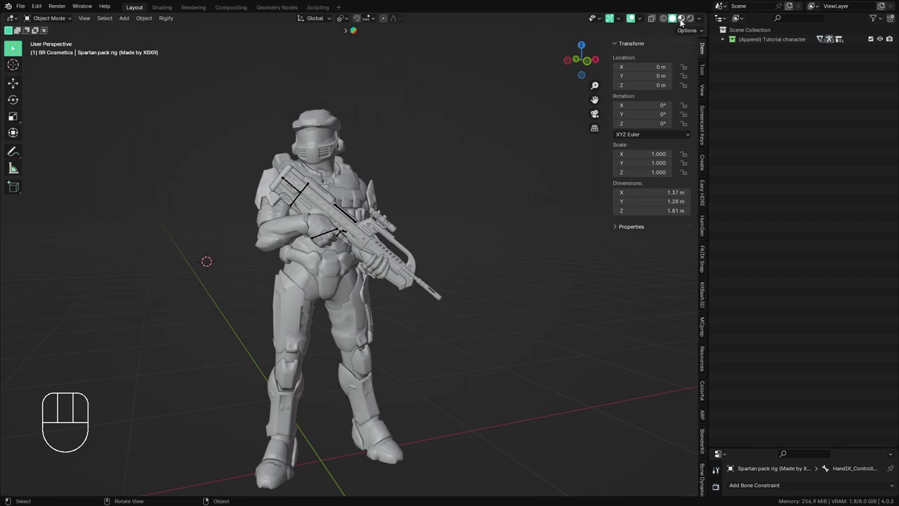
# - Switch the viewport to Rendered shading and look over the textured Spartan
pyautogui.click(684, 22)
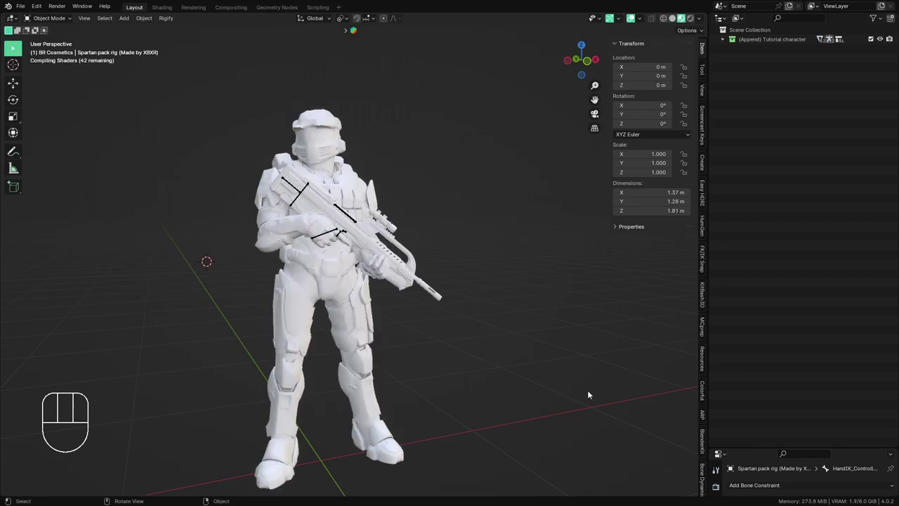
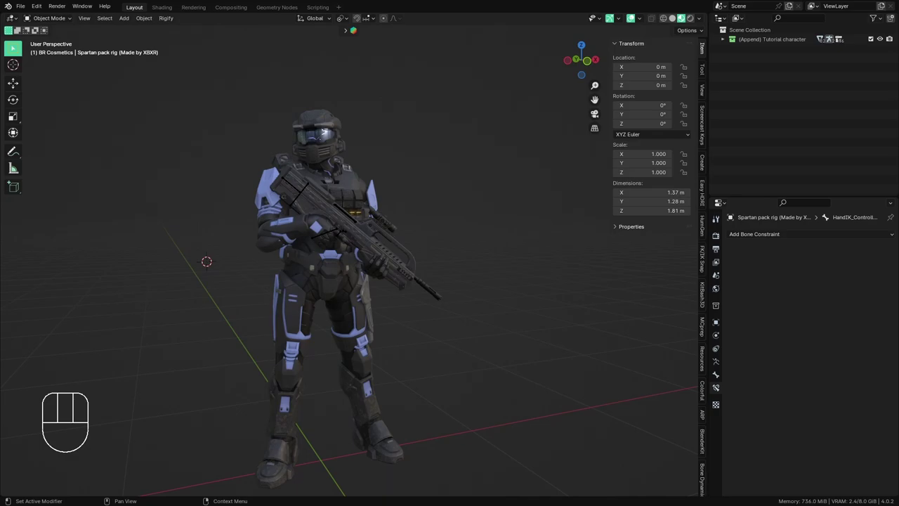
pyautogui.middleClick(471, 401)
pyautogui.middleClick(453, 388)
pyautogui.moveTo(438, 397); pyautogui.dragTo(447, 381)
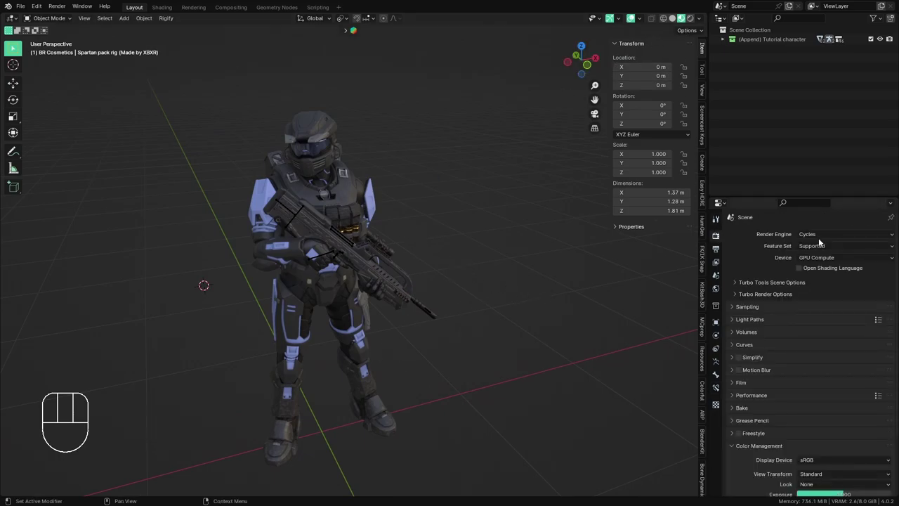
# - Change the Render Engine from Cycles to EEVEE and bring up the World properties
pyautogui.moveTo(827, 239); pyautogui.dragTo(833, 246)
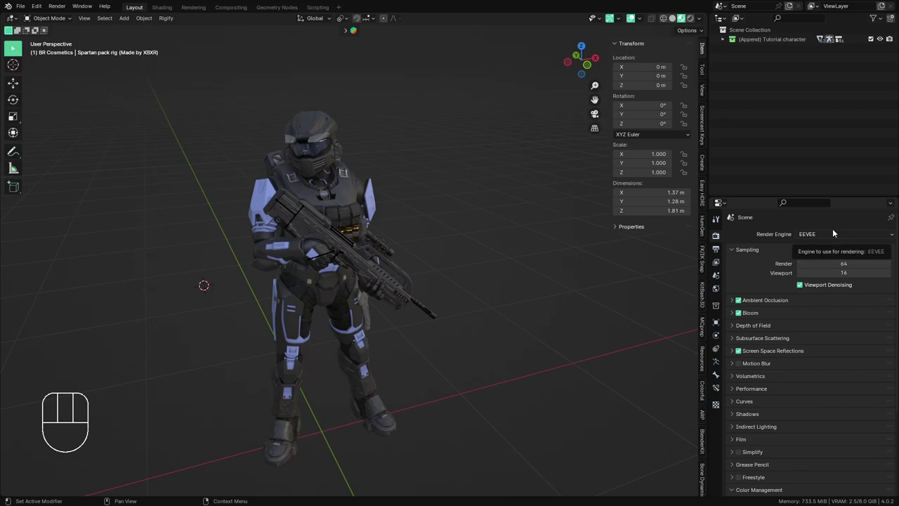
pyautogui.moveTo(835, 233); pyautogui.dragTo(691, 232)
pyautogui.moveTo(482, 359); pyautogui.dragTo(451, 347)
pyautogui.middleClick(454, 350)
pyautogui.moveTo(427, 357); pyautogui.dragTo(416, 339)
pyautogui.moveTo(413, 339); pyautogui.dragTo(436, 348)
pyautogui.middleClick(406, 328)
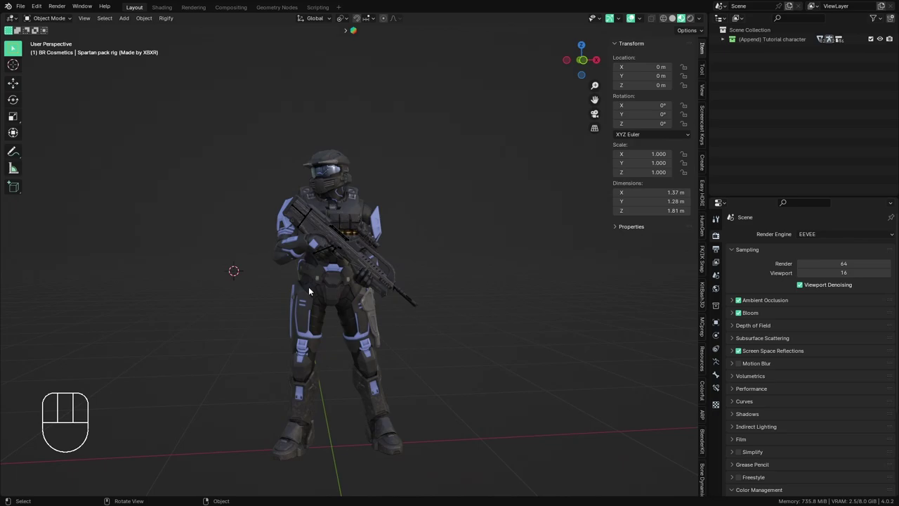
pyautogui.middleClick(320, 289)
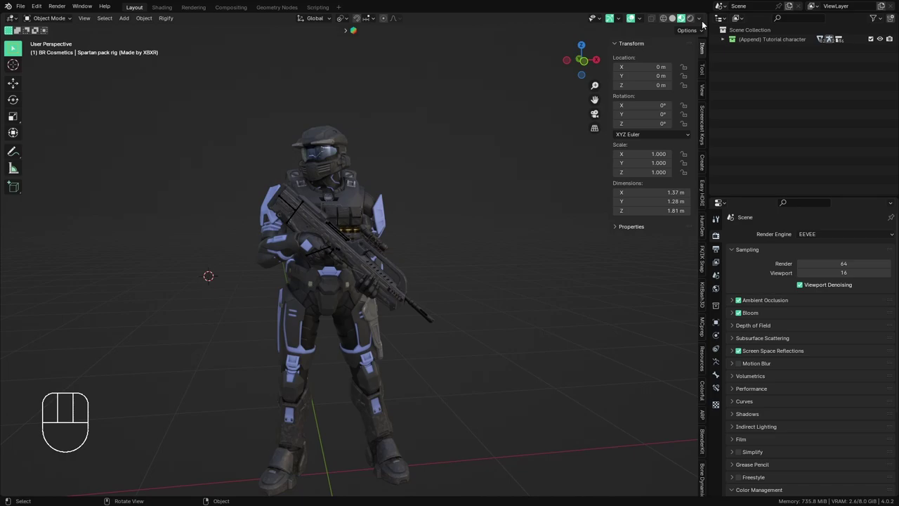
pyautogui.moveTo(709, 20); pyautogui.dragTo(736, 332)
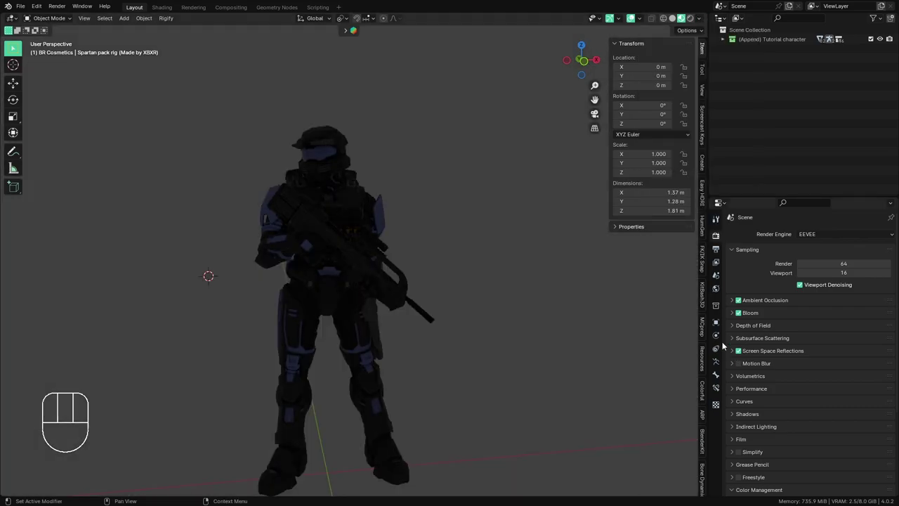
# - Check the world background settings and orbit around the Spartan to judge the HDRI-lit preview
pyautogui.click(722, 292)
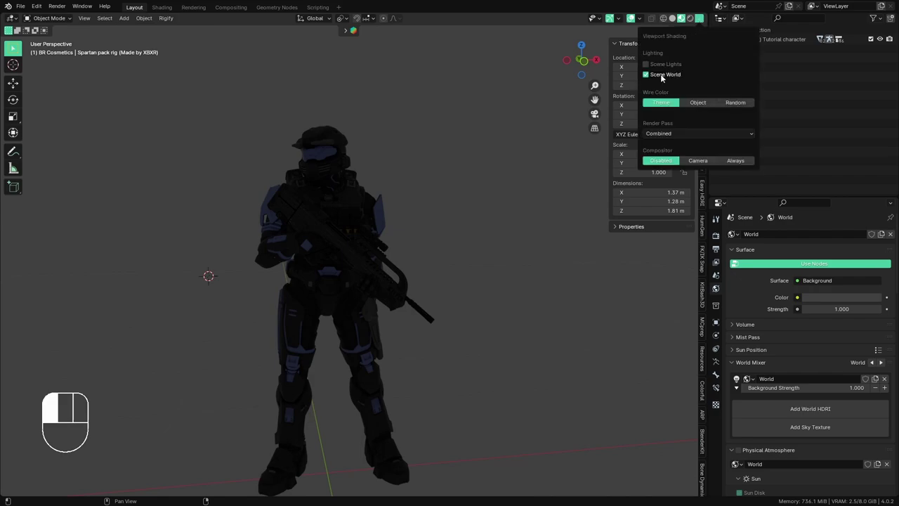
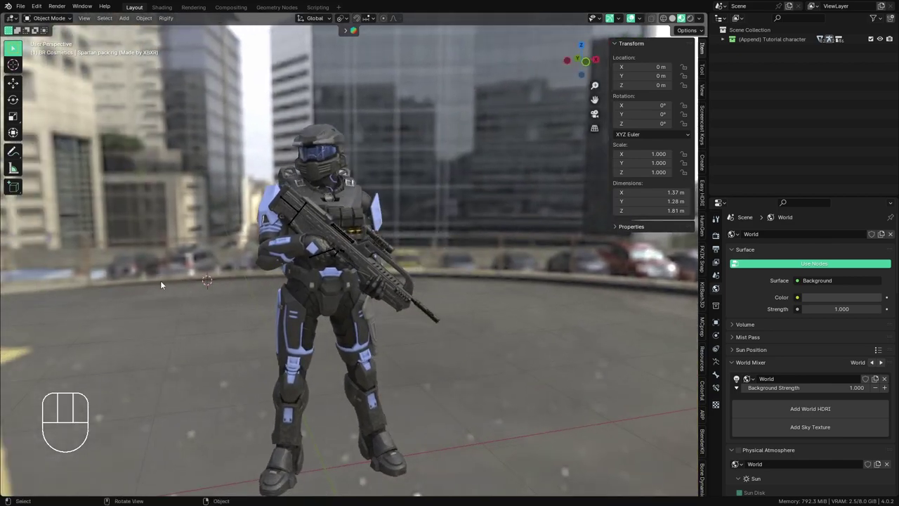
pyautogui.moveTo(284, 275); pyautogui.dragTo(221, 271)
pyautogui.moveTo(222, 273); pyautogui.dragTo(296, 280)
pyautogui.moveTo(302, 275); pyautogui.dragTo(315, 273)
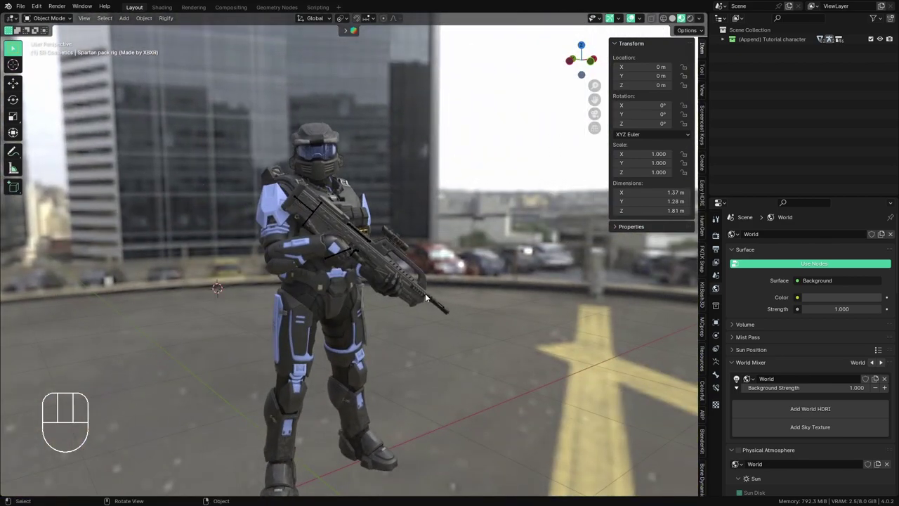
pyautogui.moveTo(424, 294); pyautogui.dragTo(411, 294)
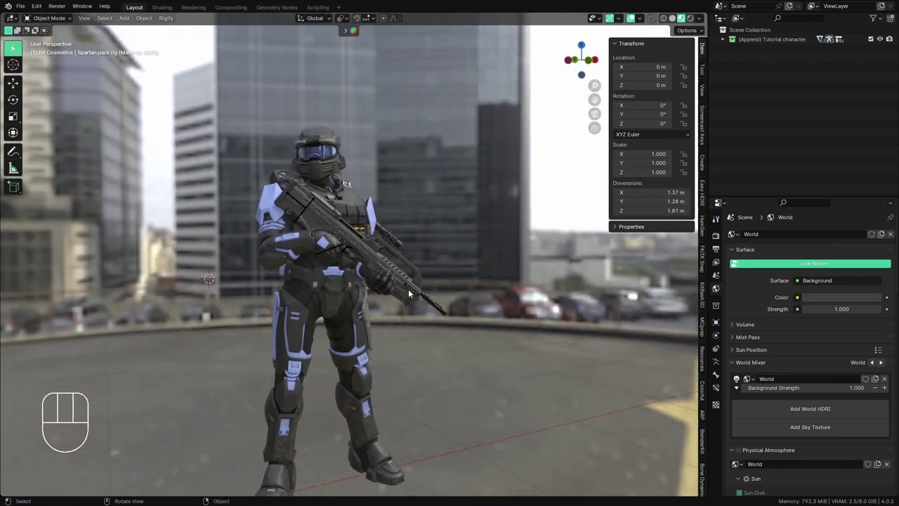
pyautogui.middleClick(388, 303)
pyautogui.middleClick(381, 317)
pyautogui.moveTo(392, 217); pyautogui.dragTo(406, 209)
pyautogui.moveTo(412, 278); pyautogui.dragTo(442, 287)
pyautogui.moveTo(421, 286); pyautogui.dragTo(446, 283)
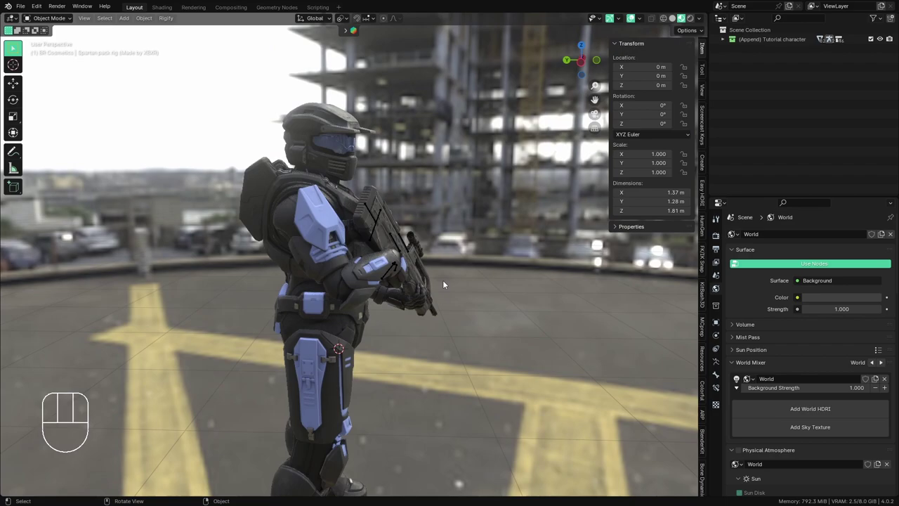
pyautogui.moveTo(446, 285); pyautogui.dragTo(399, 298)
pyautogui.middleClick(384, 297)
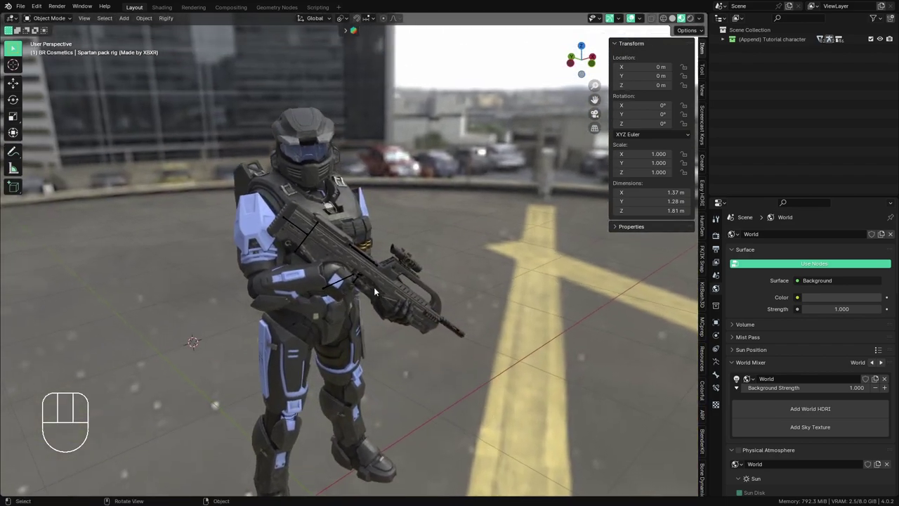
pyautogui.moveTo(373, 235); pyautogui.dragTo(361, 236)
pyautogui.middleClick(374, 243)
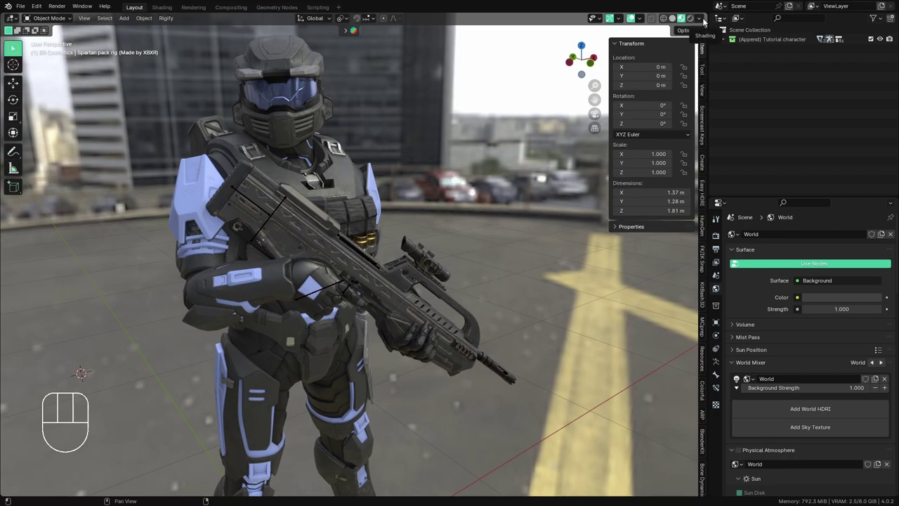
# - Enable Scene World in viewport shading so the city HDRI gives way to the dark scene world
pyautogui.moveTo(708, 19); pyautogui.dragTo(502, 164)
pyautogui.moveTo(468, 263); pyautogui.dragTo(446, 267)
pyautogui.moveTo(452, 267); pyautogui.dragTo(463, 275)
pyautogui.middleClick(463, 271)
pyautogui.middleClick(462, 289)
pyautogui.middleClick(437, 287)
pyautogui.moveTo(422, 289); pyautogui.dragTo(455, 289)
# - Create a new collection in the Outliner and rename it Lights
pyautogui.click(750, 28)
pyautogui.click(741, 35)
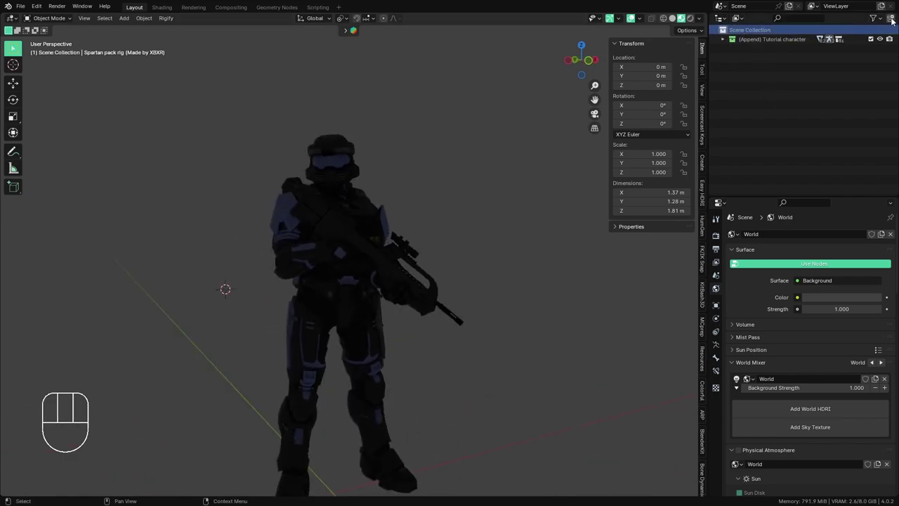
pyautogui.moveTo(893, 22); pyautogui.dragTo(847, 42)
pyautogui.click(757, 54)
pyautogui.moveTo(757, 54); pyautogui.dragTo(756, 54)
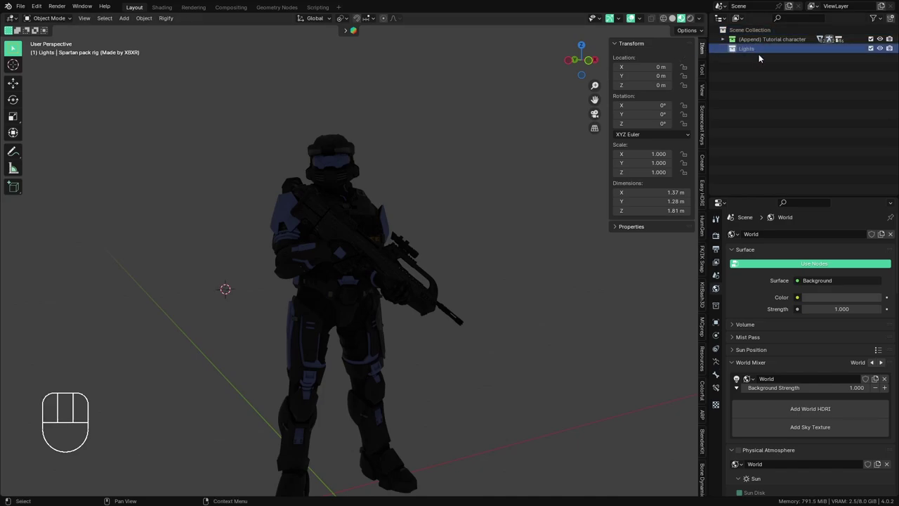
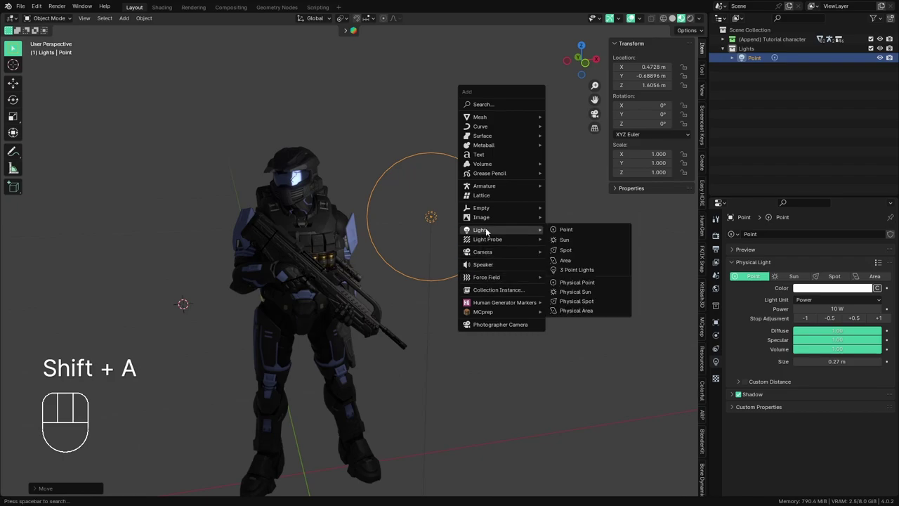
# - Add a point light and a sun light, rotating the sun to angle down toward the Spartan
pyautogui.press('r')
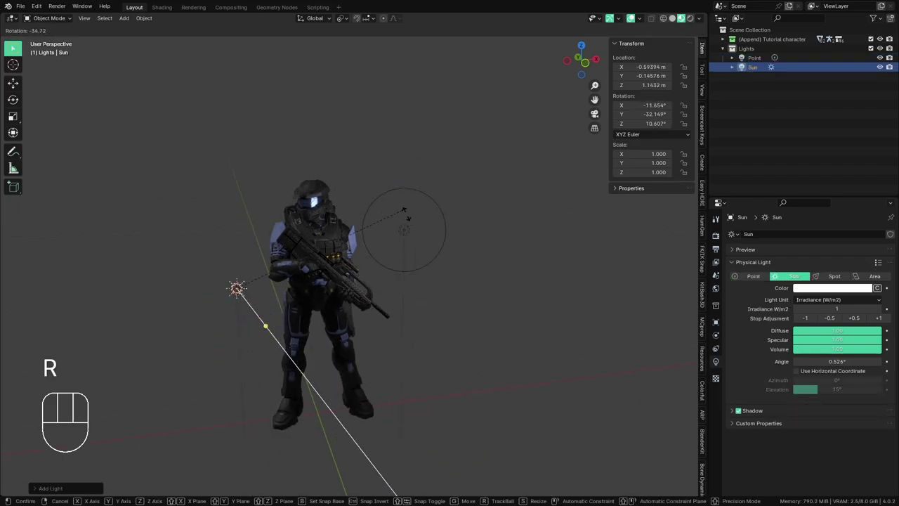
pyautogui.click(301, 339)
pyautogui.press('g')
pyautogui.click(496, 176)
pyautogui.press('r')
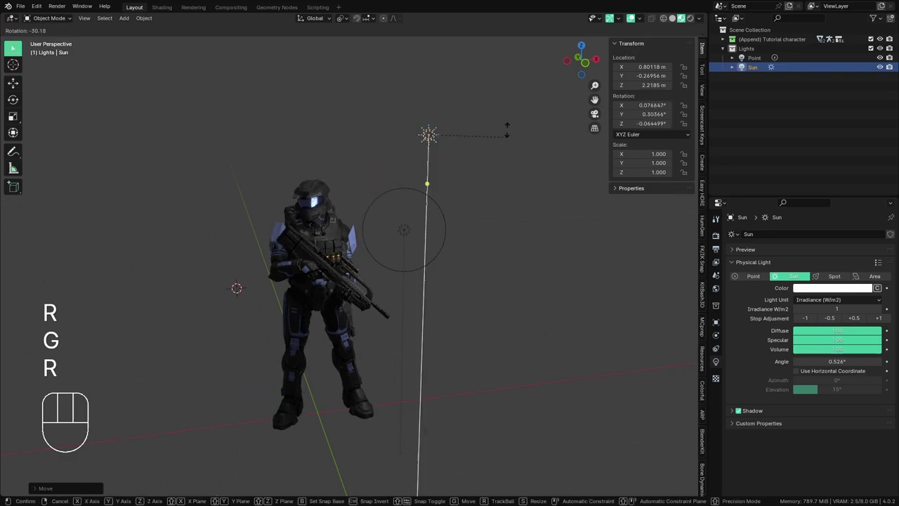
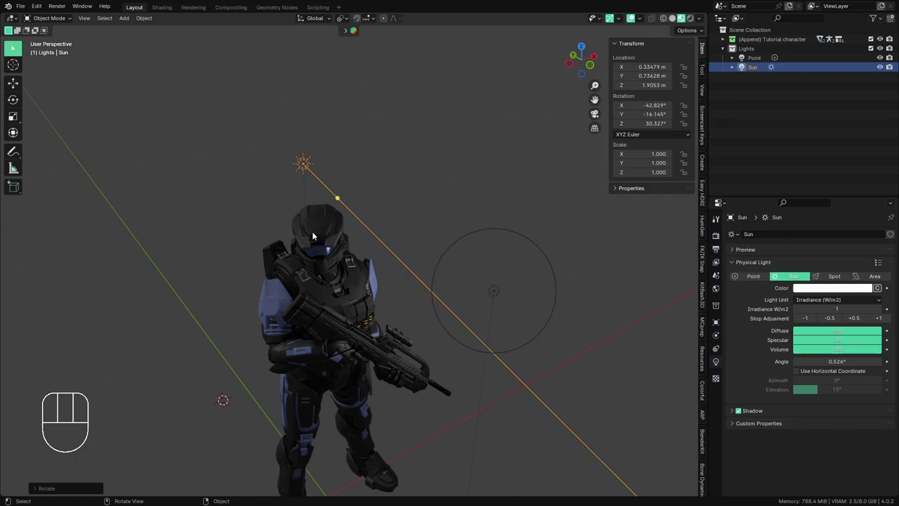
pyautogui.moveTo(451, 315); pyautogui.dragTo(471, 291)
# - Finish angling the sun, hide the point and sun lights and add a spot light above the Spartan
pyautogui.middleClick(468, 291)
pyautogui.press('r')
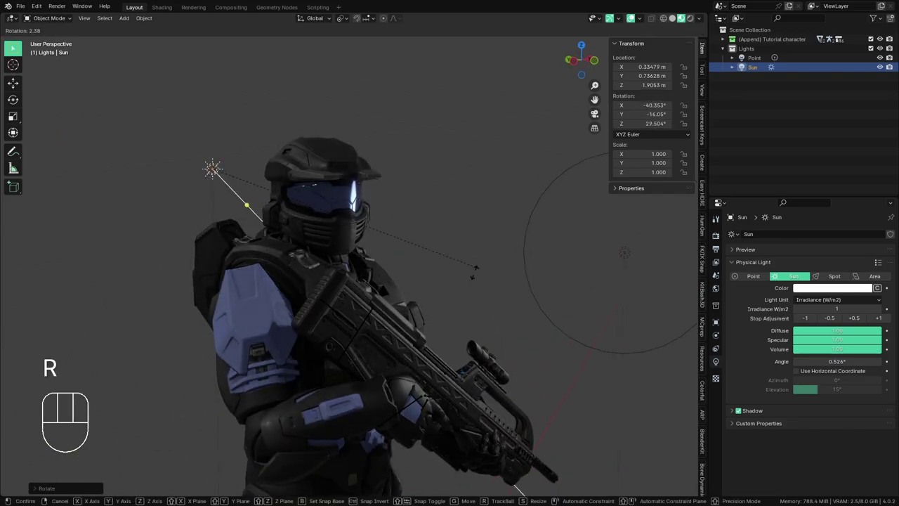
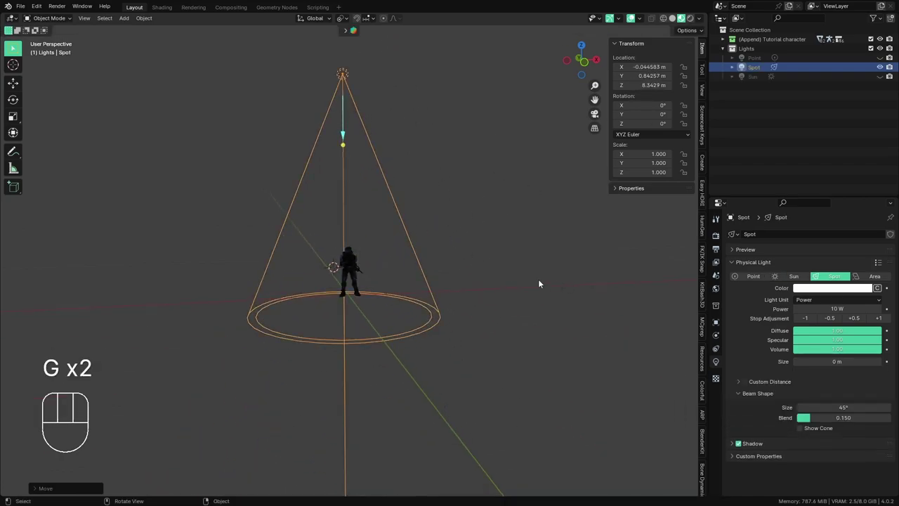
pyautogui.middleClick(409, 270)
pyautogui.middleClick(411, 286)
pyautogui.moveTo(408, 287); pyautogui.dragTo(429, 270)
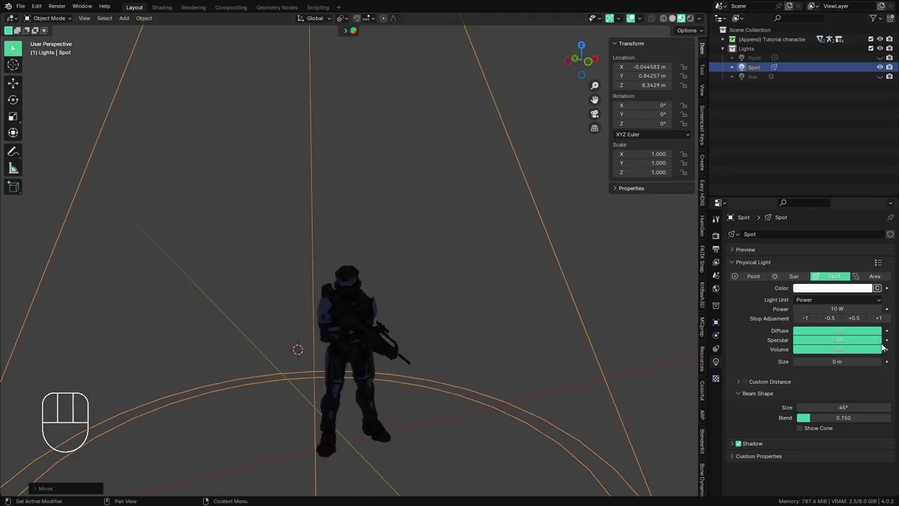
# - Set the spotlight to 500 W power, 0.46 m size, 41.6° beam and 0.317 blend
pyautogui.click(890, 320)
pyautogui.click(891, 319)
pyautogui.click(891, 320)
pyautogui.click(891, 319)
pyautogui.click(890, 320)
pyautogui.click(890, 320)
pyautogui.click(891, 320)
pyautogui.doubleClick(890, 320)
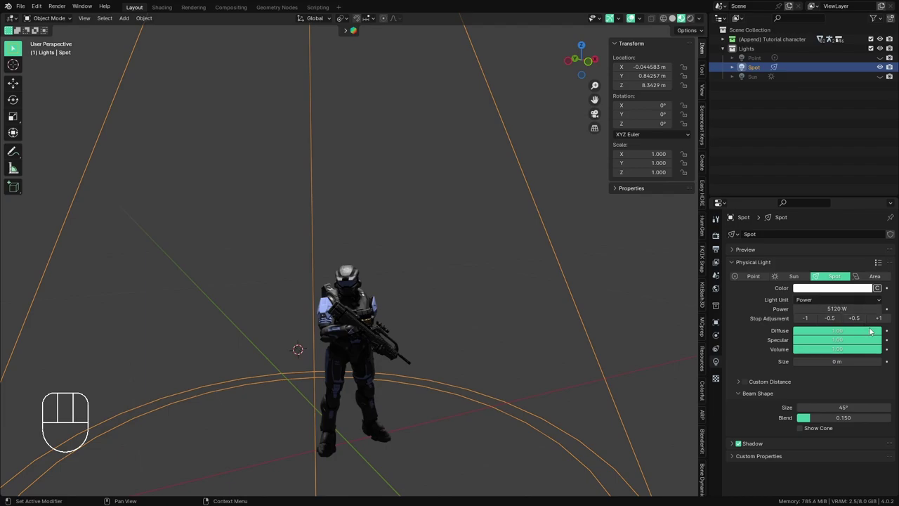
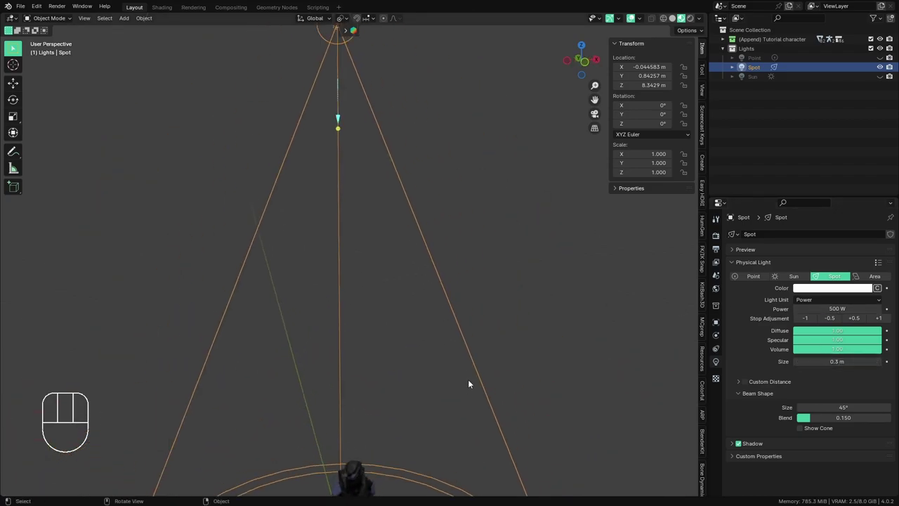
pyautogui.moveTo(420, 229); pyautogui.dragTo(444, 439)
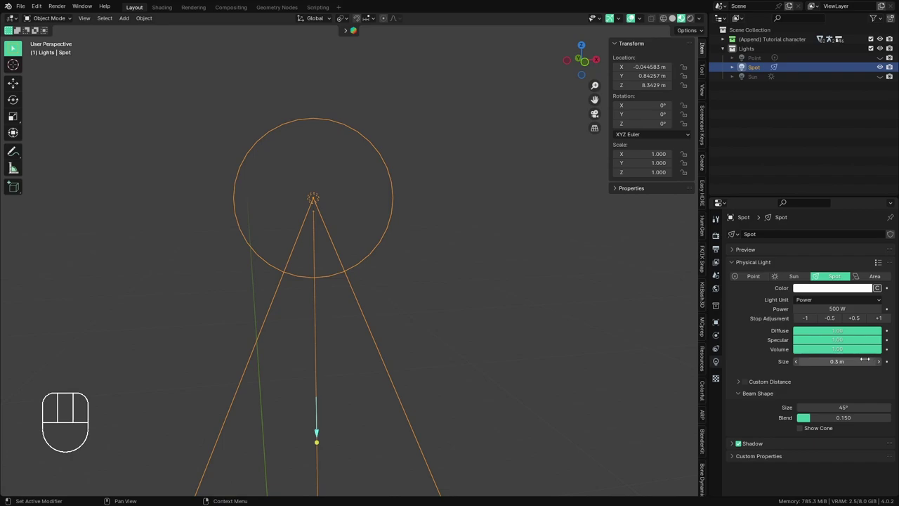
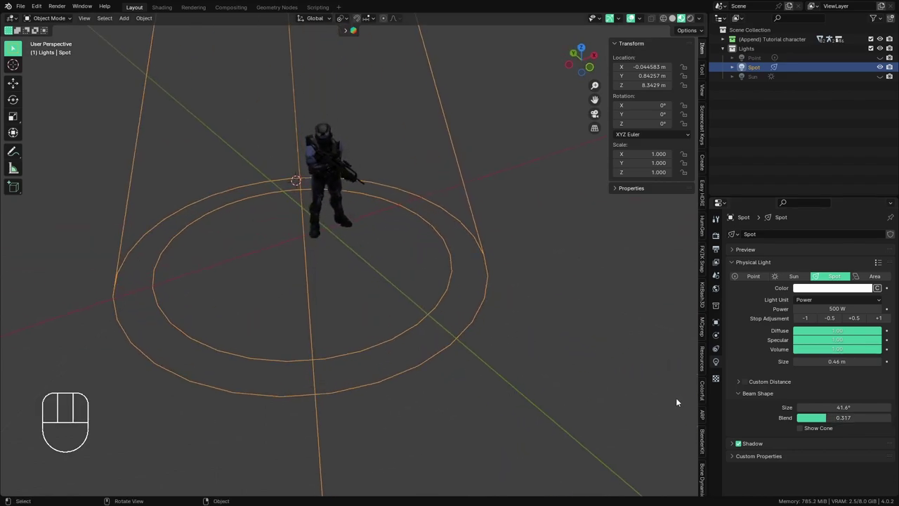
pyautogui.press('shift+a')
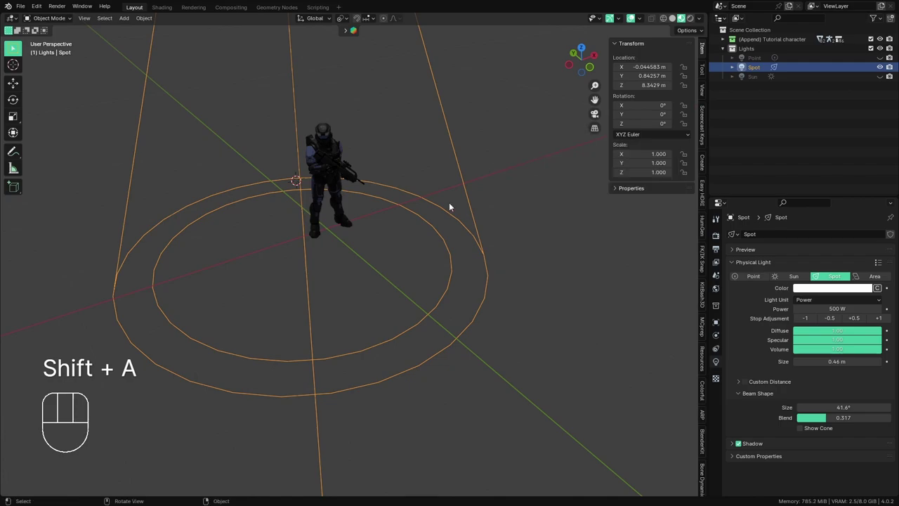
# - Add a mesh plane at the world origin and scale it into a large floor under the Spartan
pyautogui.press('shift+a')
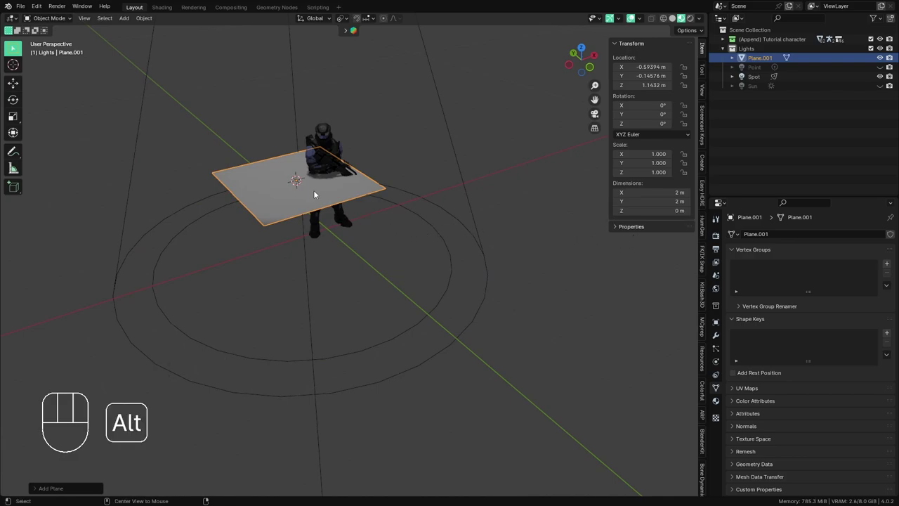
pyautogui.moveTo(275, 180); pyautogui.dragTo(224, 146)
pyautogui.moveTo(280, 151); pyautogui.dragTo(291, 137)
pyautogui.moveTo(309, 179); pyautogui.dragTo(332, 248)
pyautogui.middleClick(350, 248)
pyautogui.press('alt+g')
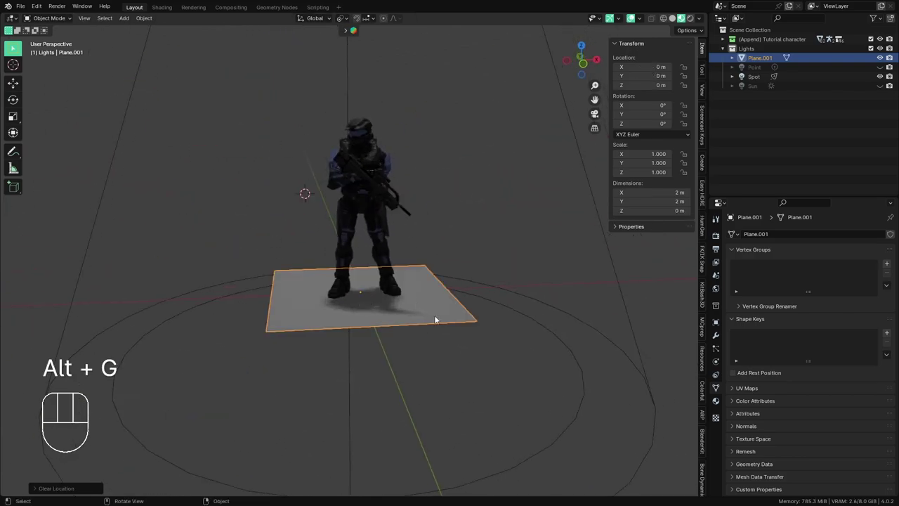
pyautogui.press('s')
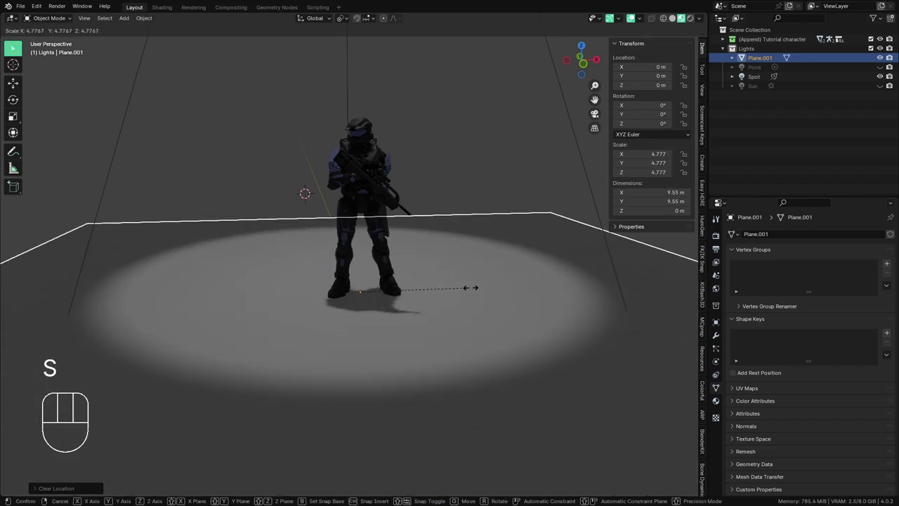
pyautogui.press('Escape')
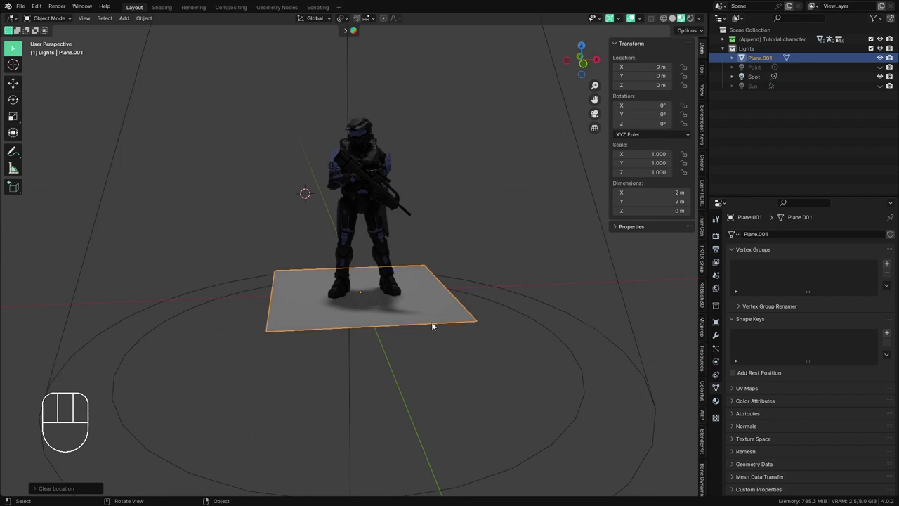
pyautogui.press('s')
# - Select the spotlight and raise its blend to the maximum 1.0 for a fully soft edge
pyautogui.click(163, 358)
pyautogui.middleClick(464, 311)
pyautogui.click(489, 233)
pyautogui.moveTo(496, 239); pyautogui.dragTo(526, 306)
pyautogui.moveTo(830, 421); pyautogui.dragTo(661, 383)
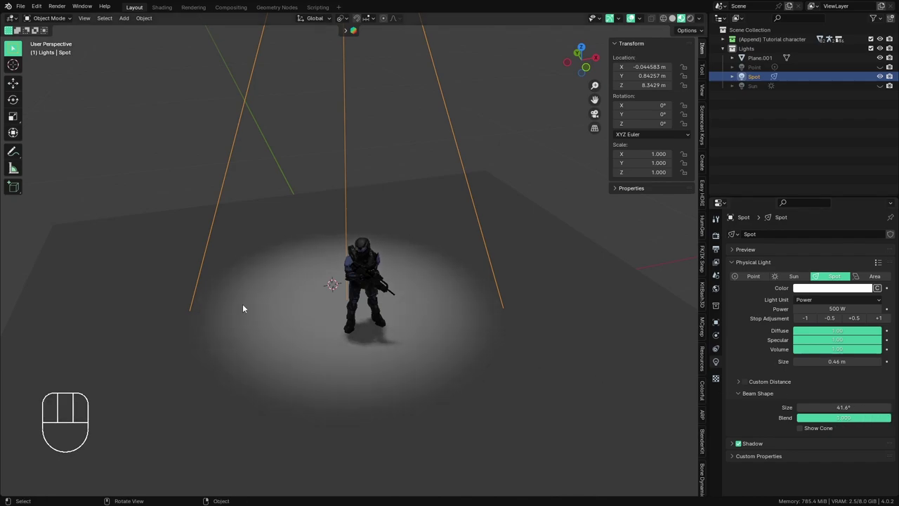
# - Inspect the soft pool of light from closer angles and bring up the Render Properties
pyautogui.moveTo(441, 368); pyautogui.dragTo(441, 353)
pyautogui.middleClick(442, 339)
pyautogui.middleClick(448, 325)
pyautogui.middleClick(428, 341)
pyautogui.moveTo(419, 349); pyautogui.dragTo(432, 349)
pyautogui.moveTo(427, 334); pyautogui.dragTo(392, 277)
pyautogui.middleClick(379, 291)
pyautogui.moveTo(380, 345); pyautogui.dragTo(395, 305)
pyautogui.moveTo(365, 376); pyautogui.dragTo(364, 406)
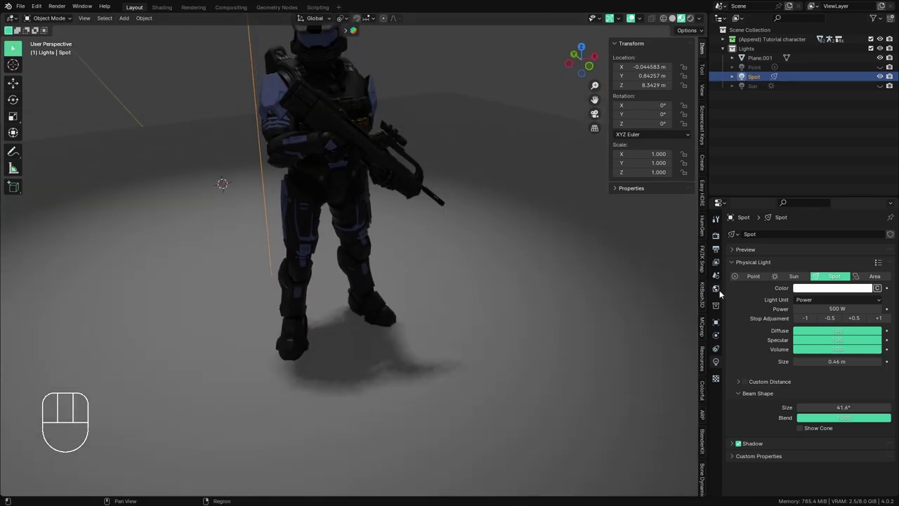
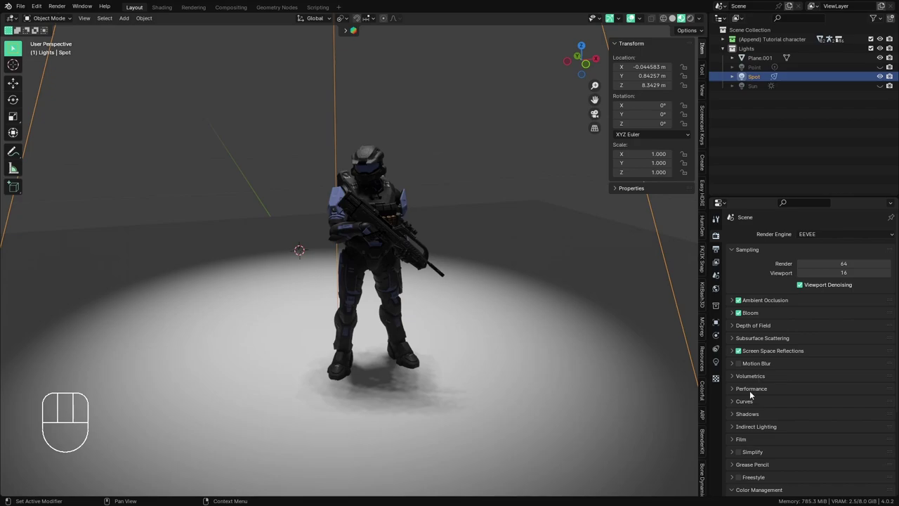
# - Enable EEVEE soft shadows and expand the shadow quality settings
pyautogui.click(751, 416)
pyautogui.moveTo(834, 433); pyautogui.dragTo(813, 432)
pyautogui.moveTo(809, 442); pyautogui.dragTo(815, 429)
pyautogui.click(808, 452)
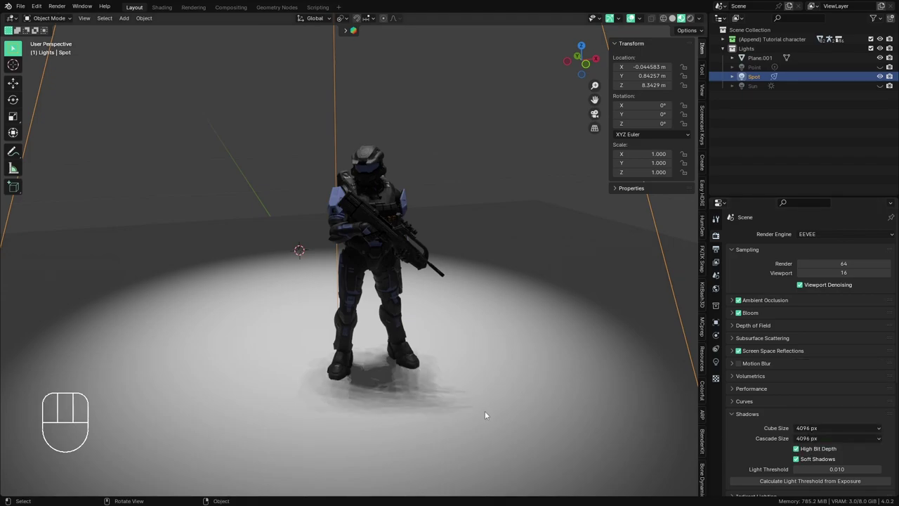
pyautogui.middleClick(434, 376)
pyautogui.middleClick(378, 341)
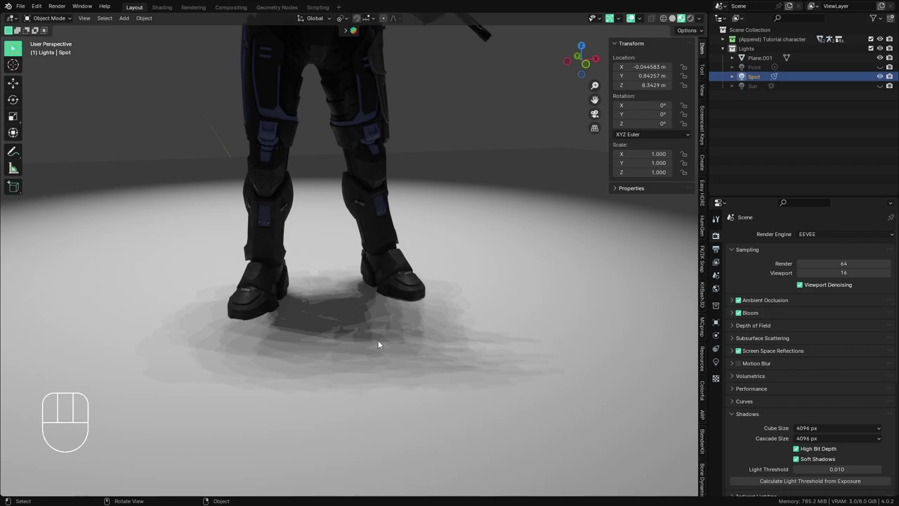
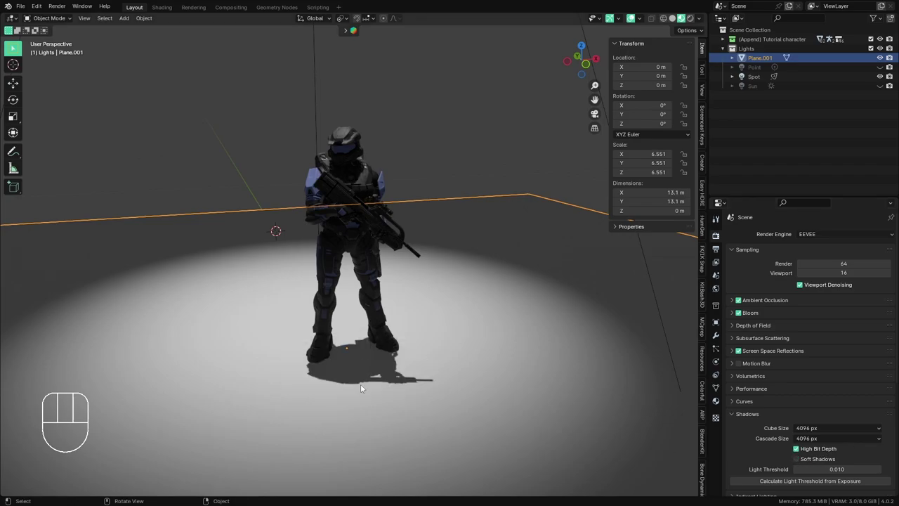
# - Select the Spot light and shrink its size to 1.18 m for a crisper pool of light
pyautogui.click(794, 463)
pyautogui.click(803, 459)
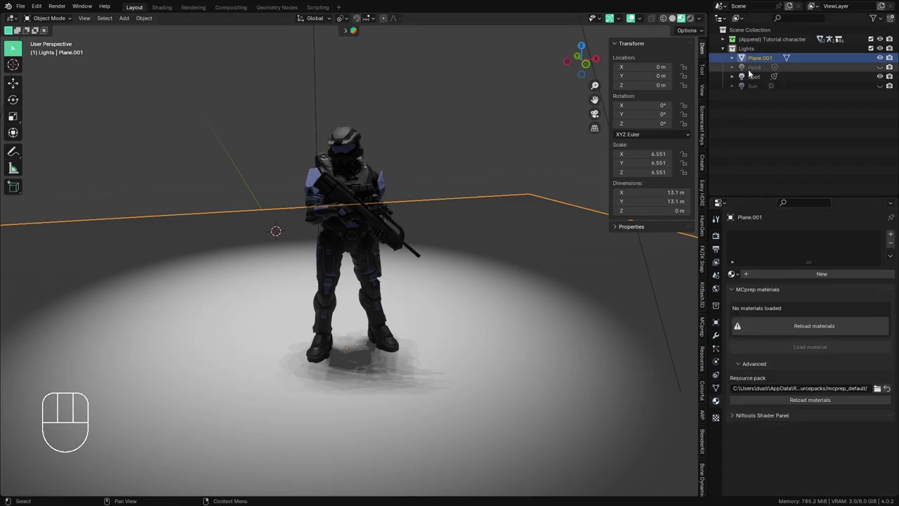
pyautogui.click(750, 79)
pyautogui.click(719, 365)
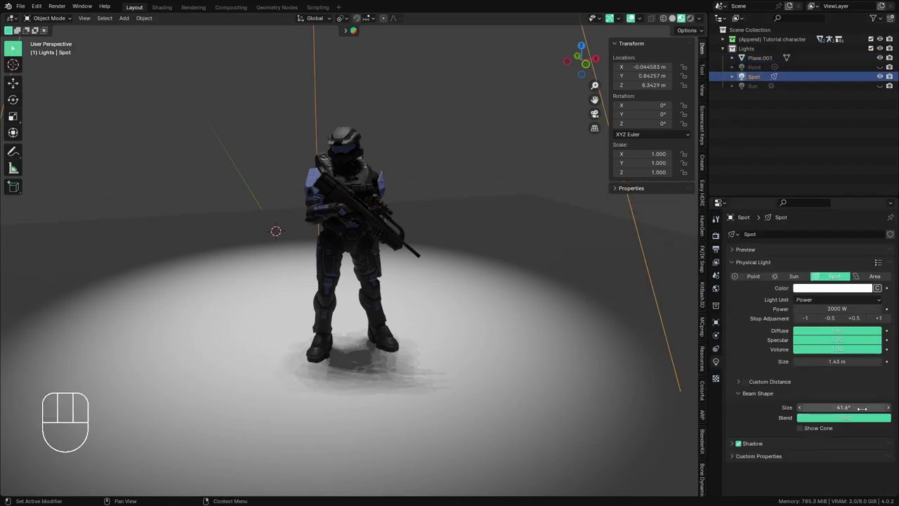
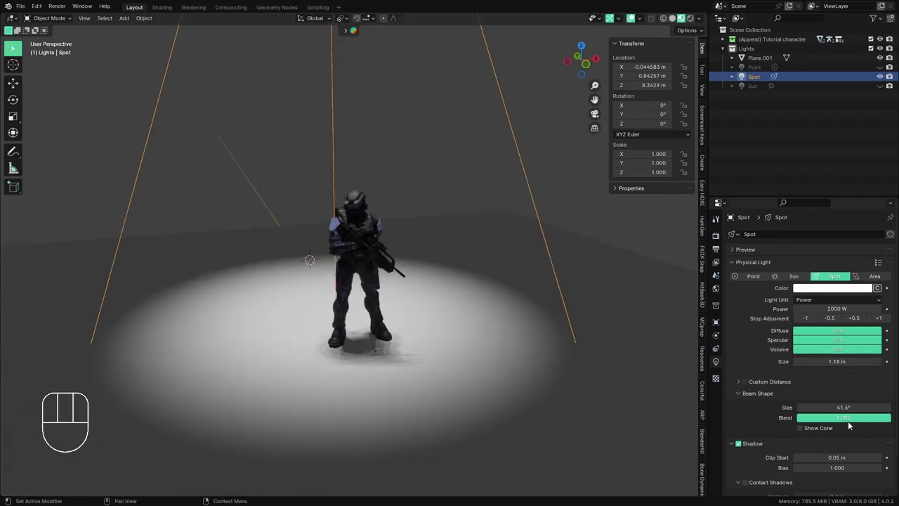
# - Switch on contact shadows for the spot light in its Object Data properties
pyautogui.click(749, 446)
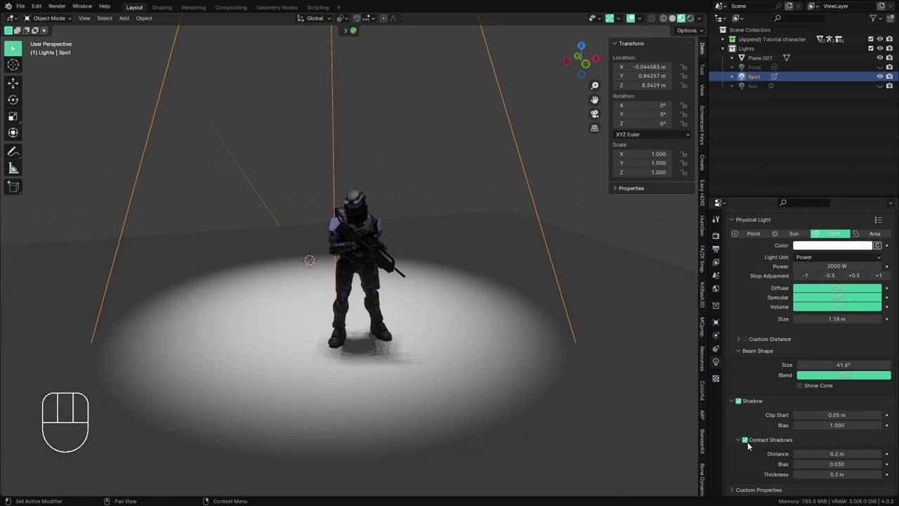
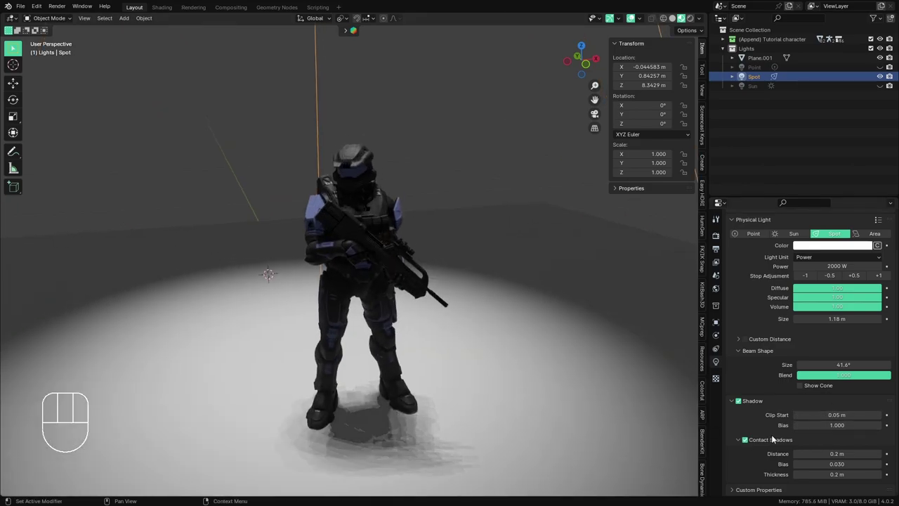
pyautogui.click(752, 440)
pyautogui.click(750, 478)
pyautogui.click(750, 479)
# - Zoom in on the helmet to check the contact shadow, tweak its options, then pull back to the full figure
pyautogui.middleClick(444, 316)
pyautogui.middleClick(344, 331)
pyautogui.middleClick(349, 320)
pyautogui.moveTo(353, 316); pyautogui.dragTo(366, 353)
pyautogui.middleClick(368, 347)
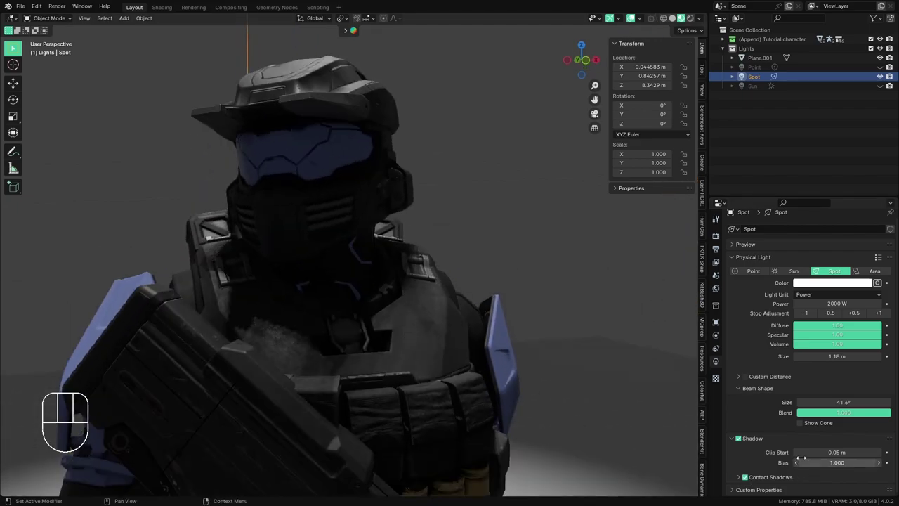
pyautogui.click(751, 479)
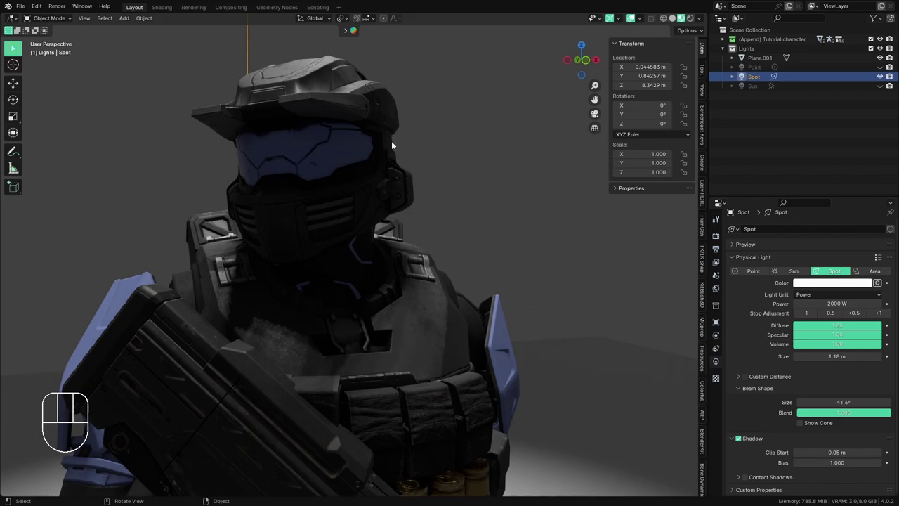
pyautogui.click(748, 481)
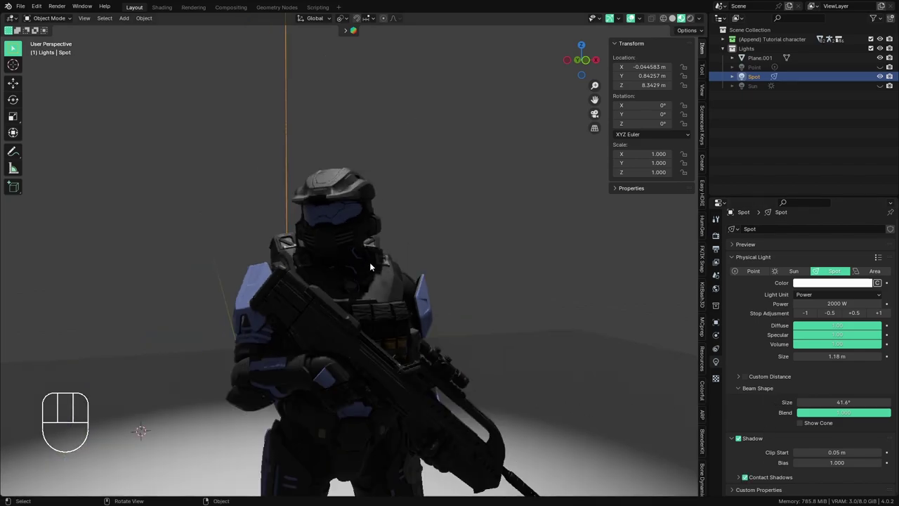
pyautogui.middleClick(361, 339)
pyautogui.moveTo(434, 299); pyautogui.dragTo(418, 274)
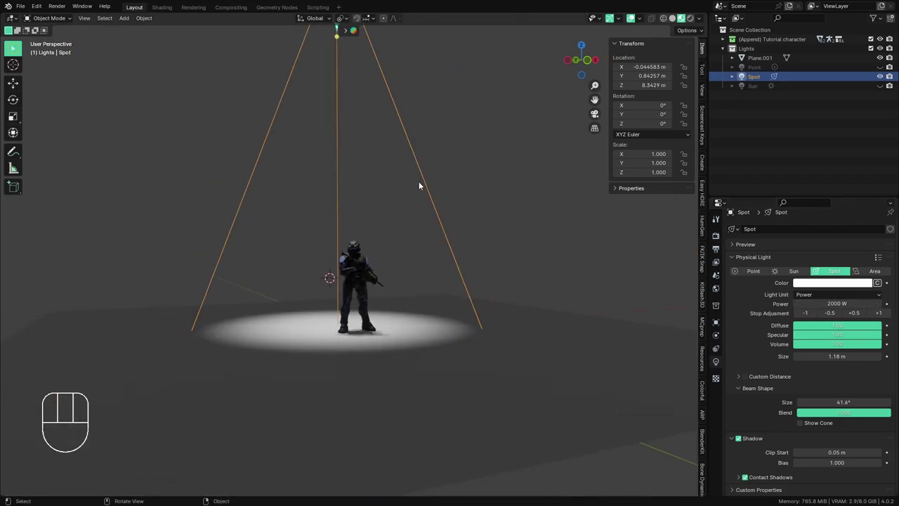
pyautogui.press('h')
pyautogui.press('shift+a')
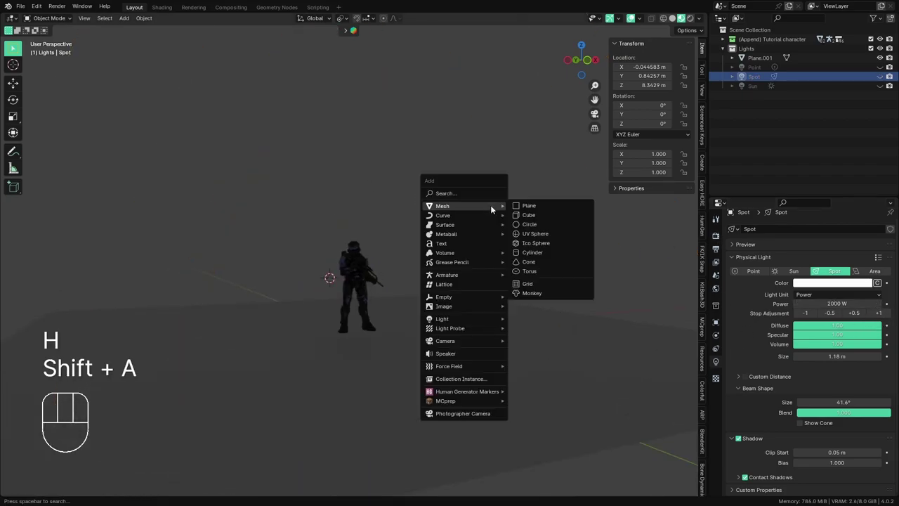
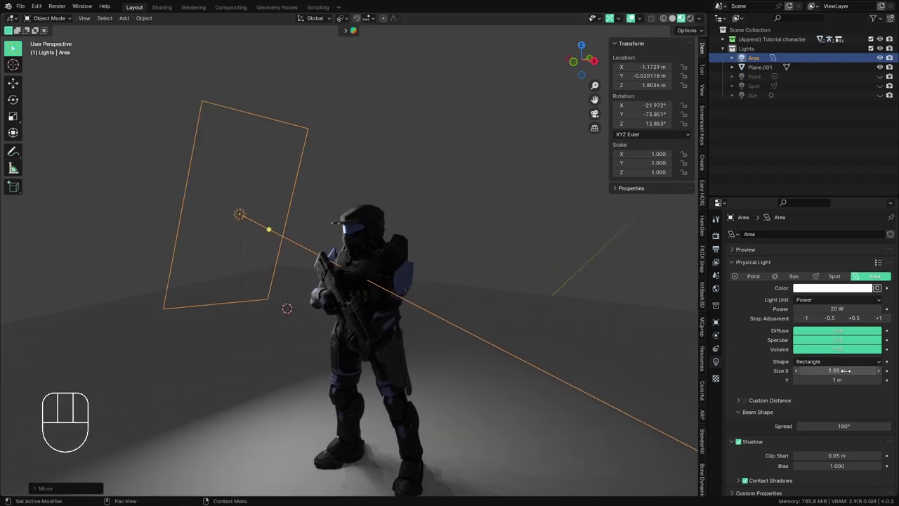
# - Size the square area light to 1 m and check how it lights the Spartan's side
pyautogui.moveTo(847, 364); pyautogui.dragTo(826, 399)
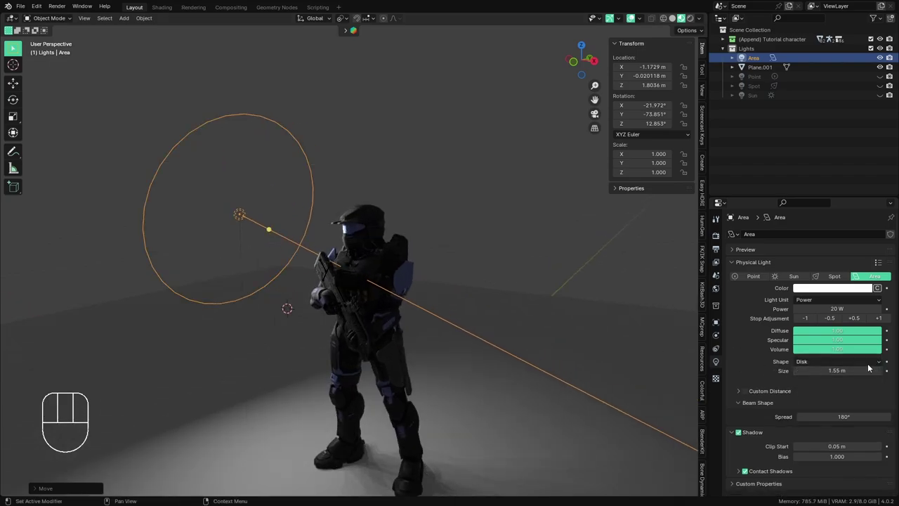
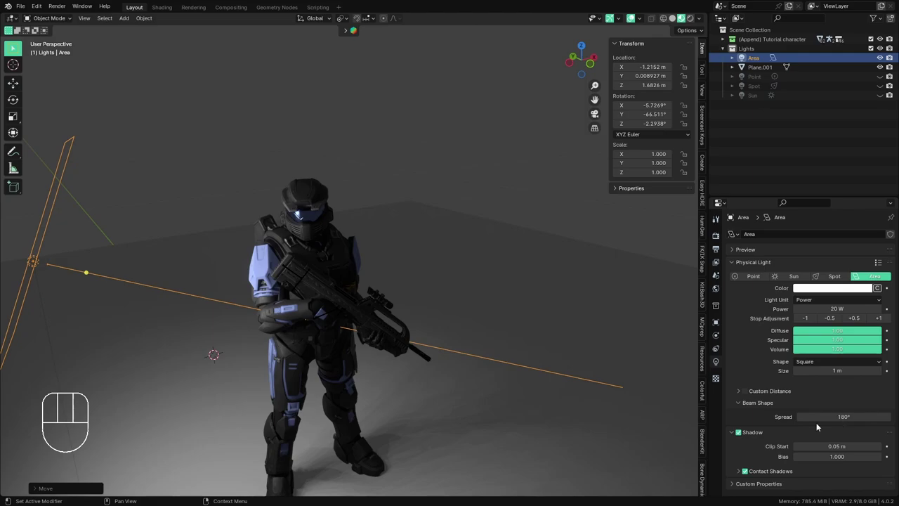
pyautogui.moveTo(424, 357); pyautogui.dragTo(453, 354)
pyautogui.middleClick(539, 360)
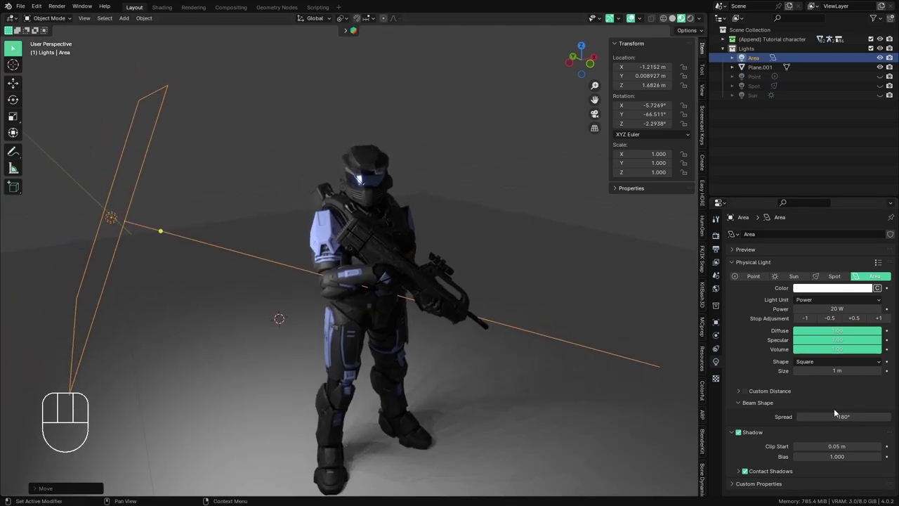
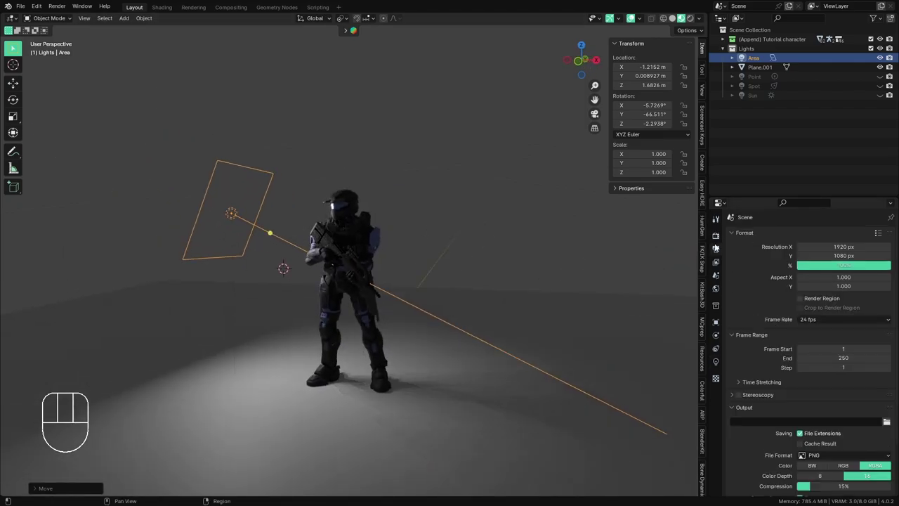
# - Frame the Spartan's upper body and open the area light's colour swatch to tint it
pyautogui.click(721, 239)
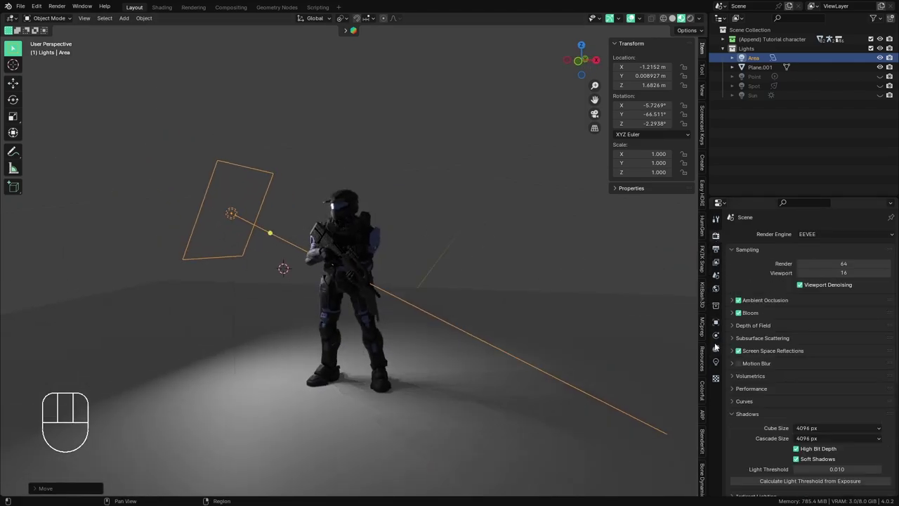
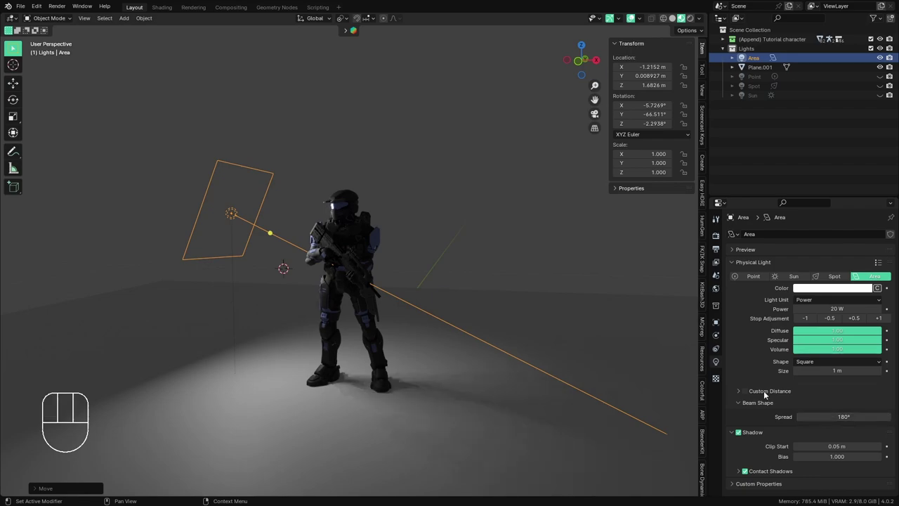
pyautogui.middleClick(398, 349)
pyautogui.moveTo(434, 325); pyautogui.dragTo(457, 326)
pyautogui.middleClick(433, 320)
pyautogui.moveTo(429, 323); pyautogui.dragTo(418, 366)
pyautogui.middleClick(420, 361)
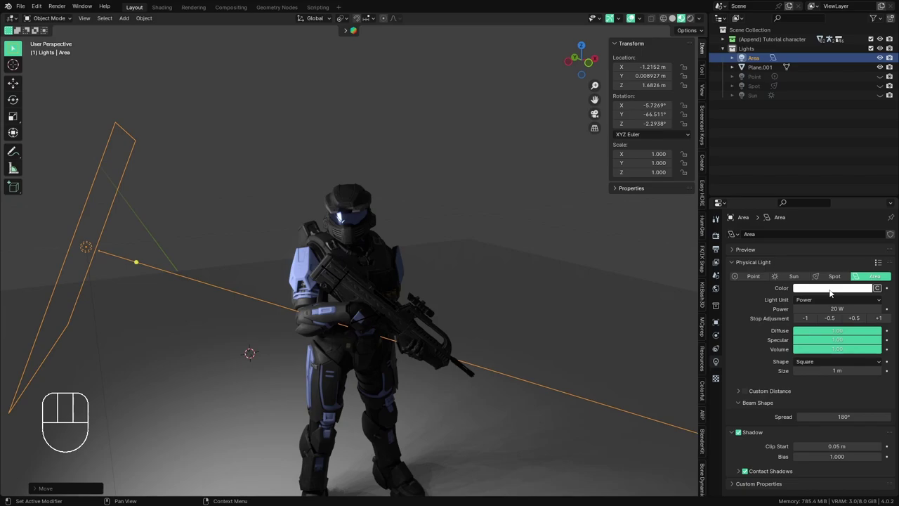
pyautogui.click(835, 290)
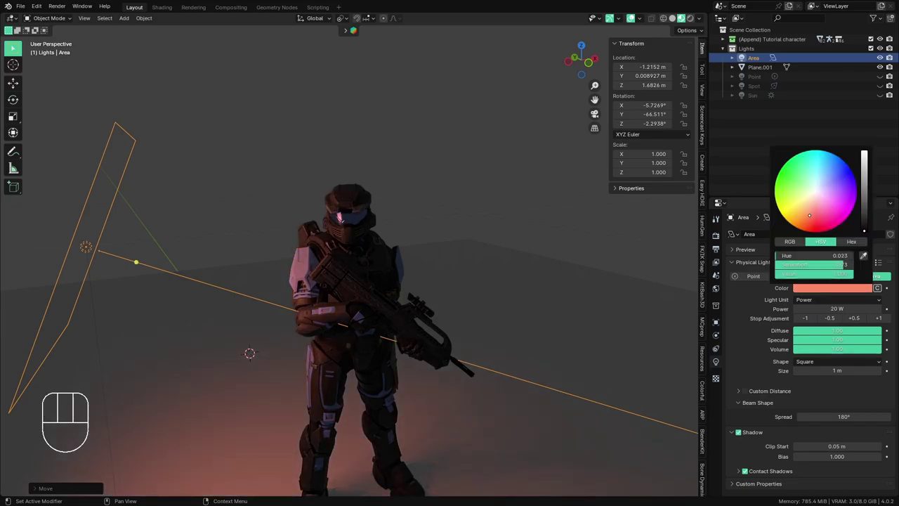
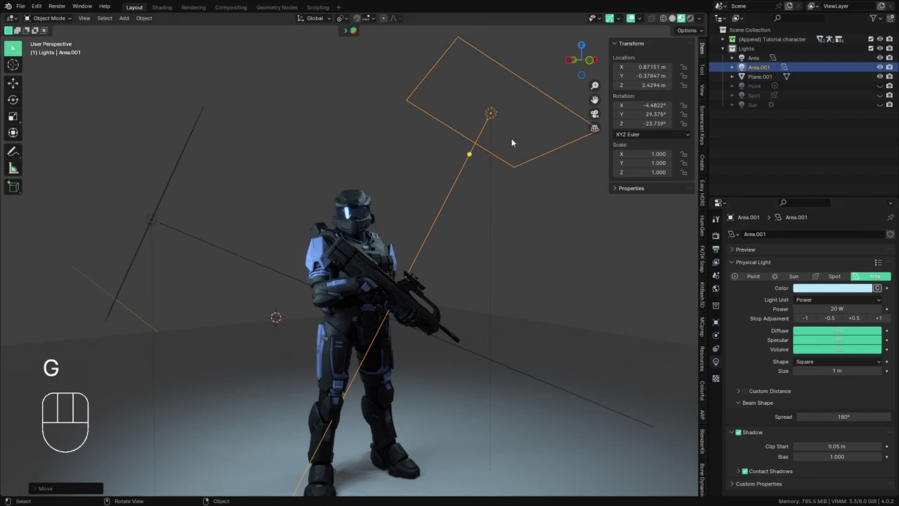
# - Delete the stray copy and rotate the second area light to face the Spartan from the other side
pyautogui.press('x')
pyautogui.click(150, 219)
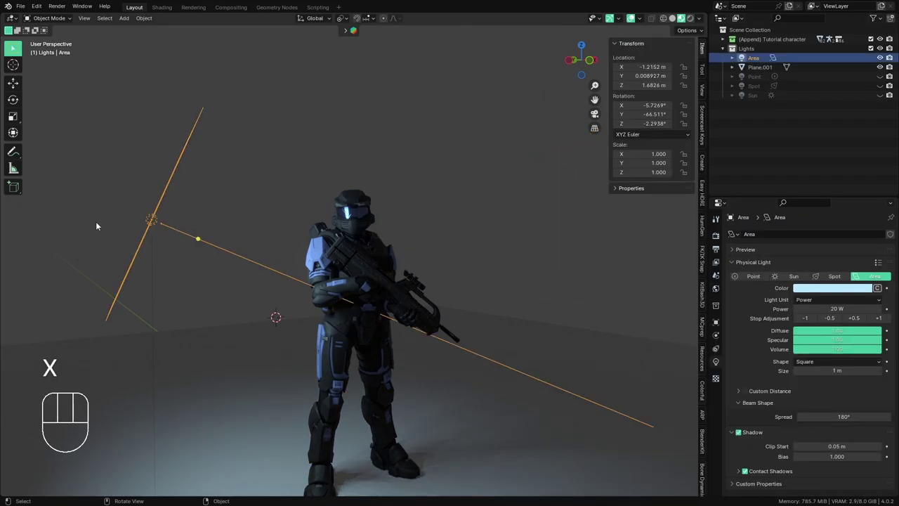
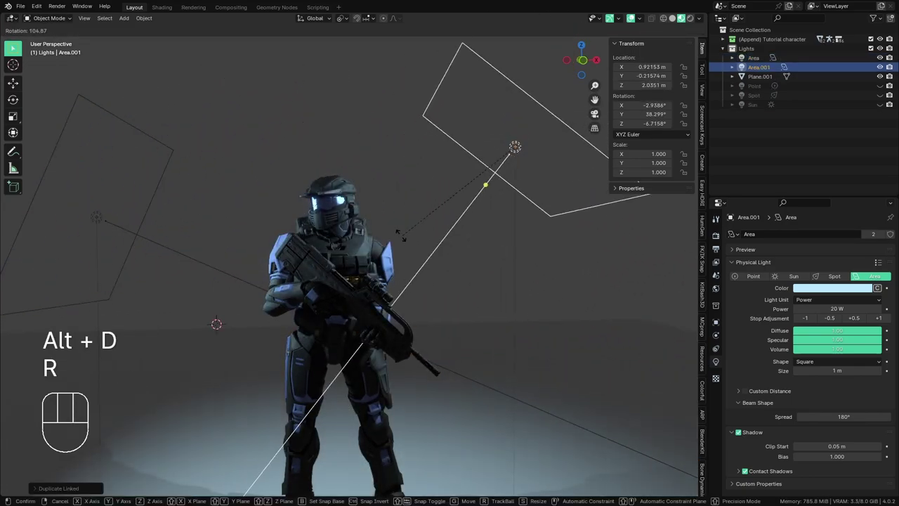
pyautogui.moveTo(393, 237); pyautogui.dragTo(406, 243)
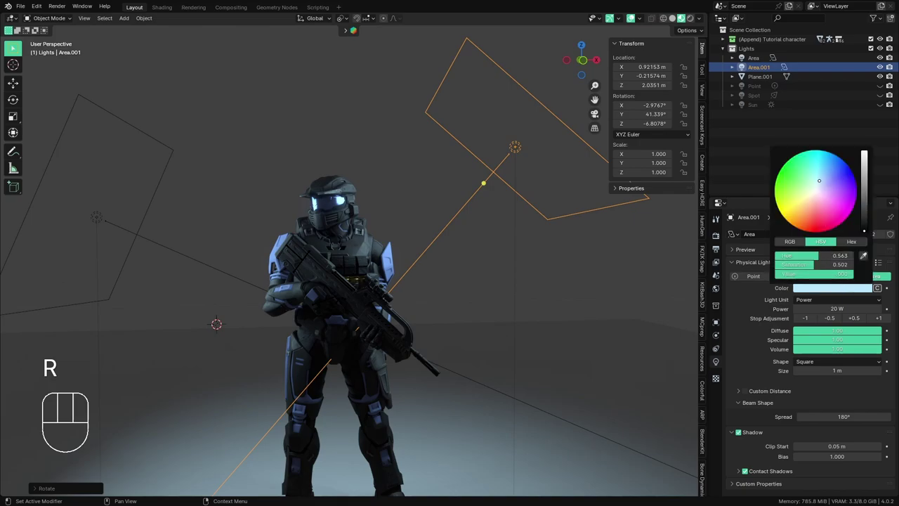
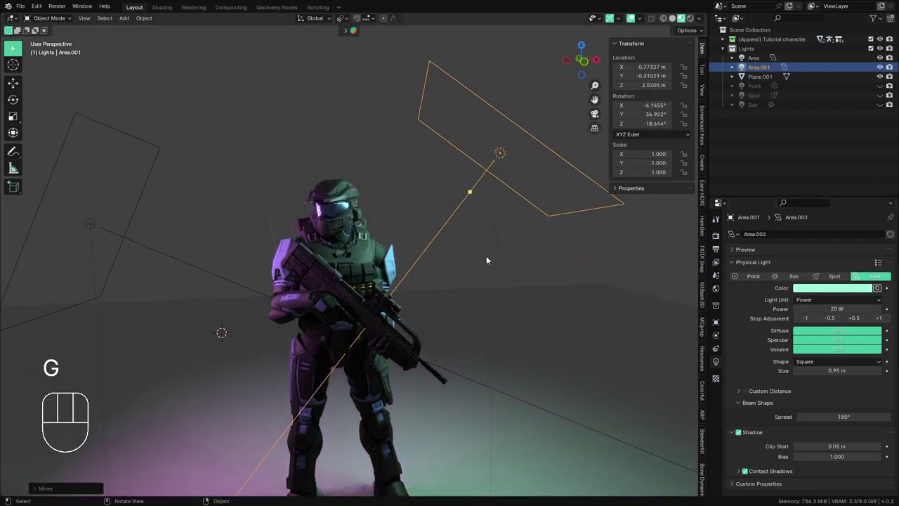
pyautogui.middleClick(409, 255)
pyautogui.middleClick(421, 254)
pyautogui.middleClick(469, 237)
pyautogui.moveTo(471, 238); pyautogui.dragTo(461, 248)
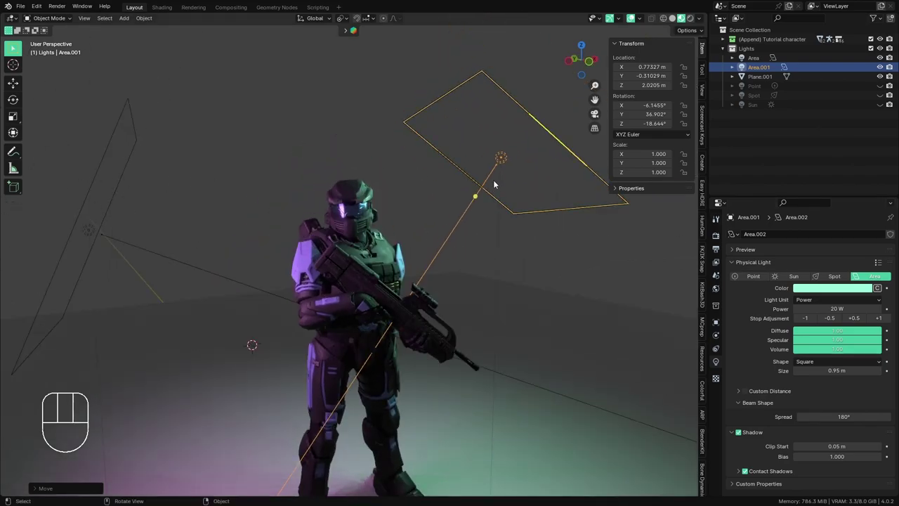
pyautogui.middleClick(356, 236)
pyautogui.middleClick(451, 267)
pyautogui.middleClick(323, 268)
# - Select the first area light and reposition the green light beside the Spartan
pyautogui.click(83, 229)
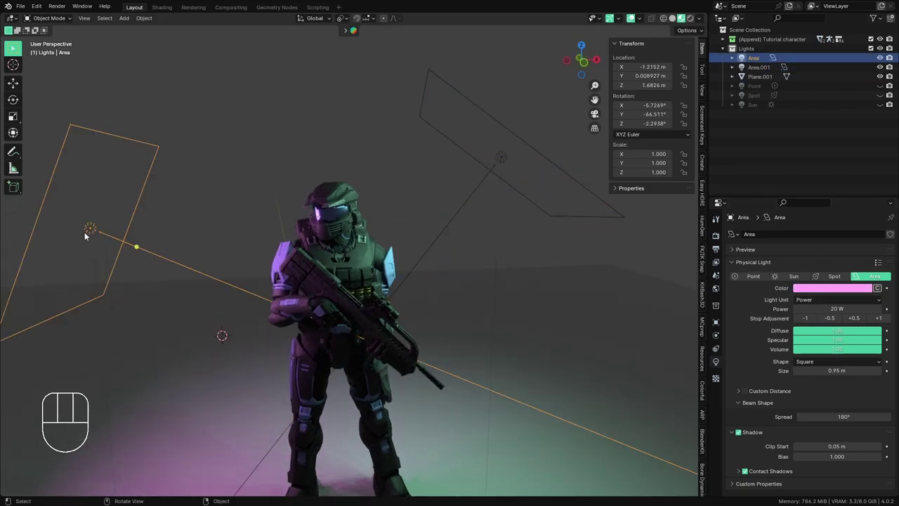
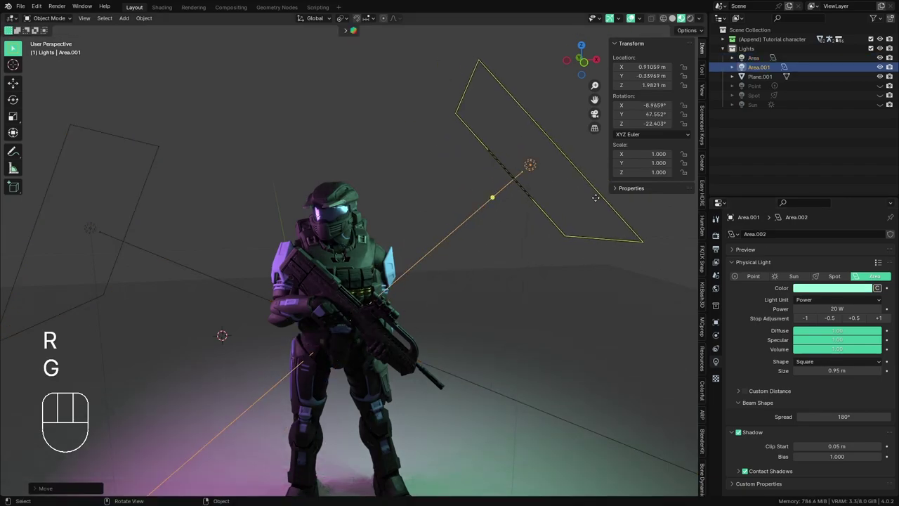
pyautogui.middleClick(493, 261)
pyautogui.middleClick(466, 245)
pyautogui.moveTo(480, 243); pyautogui.dragTo(514, 236)
pyautogui.moveTo(511, 244); pyautogui.dragTo(549, 243)
pyautogui.moveTo(547, 241); pyautogui.dragTo(471, 245)
pyautogui.moveTo(488, 314); pyautogui.dragTo(479, 314)
pyautogui.moveTo(447, 359); pyautogui.dragTo(428, 329)
pyautogui.moveTo(438, 327); pyautogui.dragTo(451, 322)
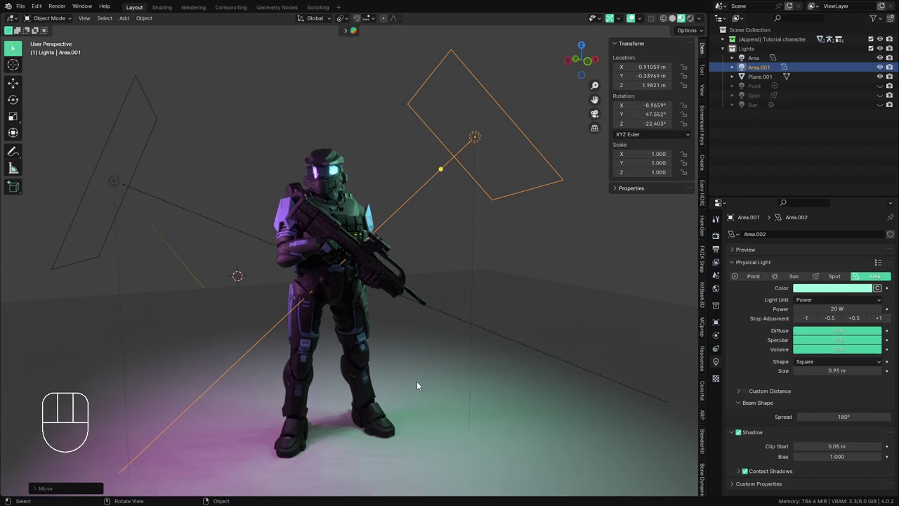
# - Remove the extra light, leaving the pink Area light, and orbit to view the Spartan's front
pyautogui.press('x')
pyautogui.middleClick(420, 405)
pyautogui.moveTo(402, 392); pyautogui.dragTo(347, 362)
pyautogui.moveTo(343, 359); pyautogui.dragTo(355, 360)
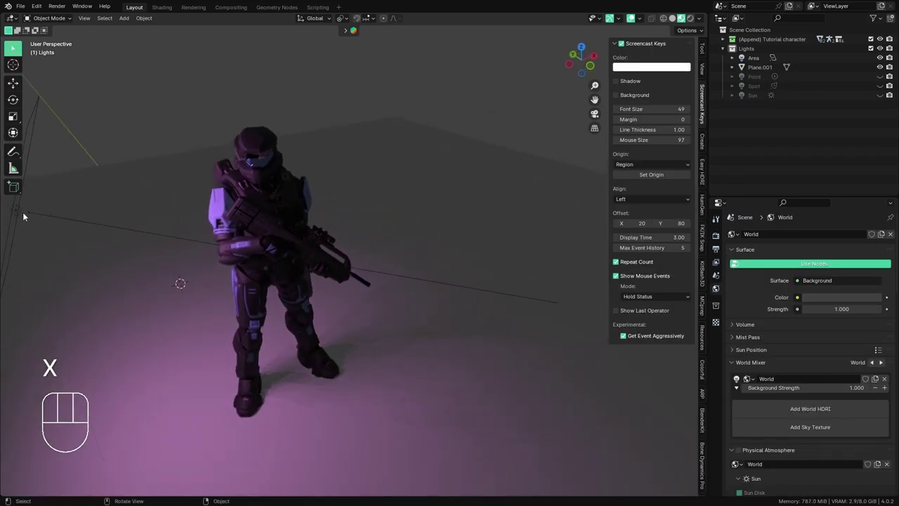
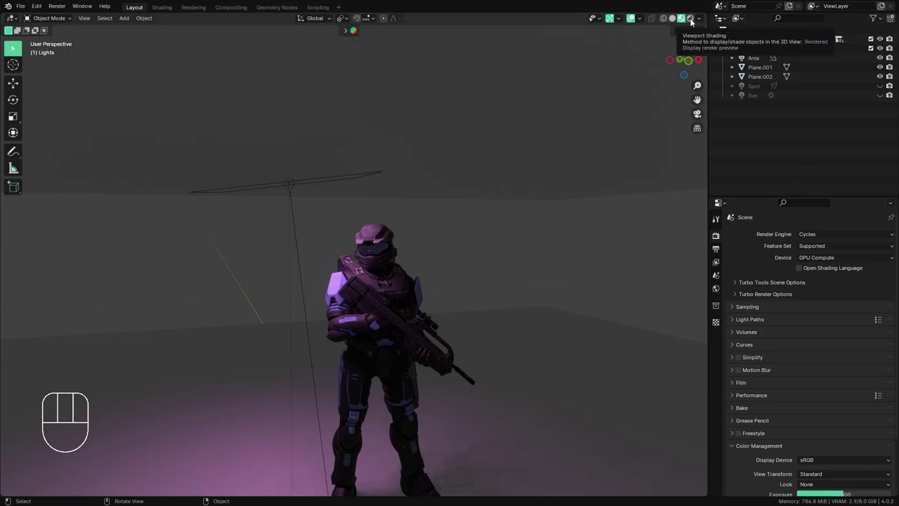
# - Inspect the purple-lit Spartan up close in rendered shading and select the area light
pyautogui.click(694, 22)
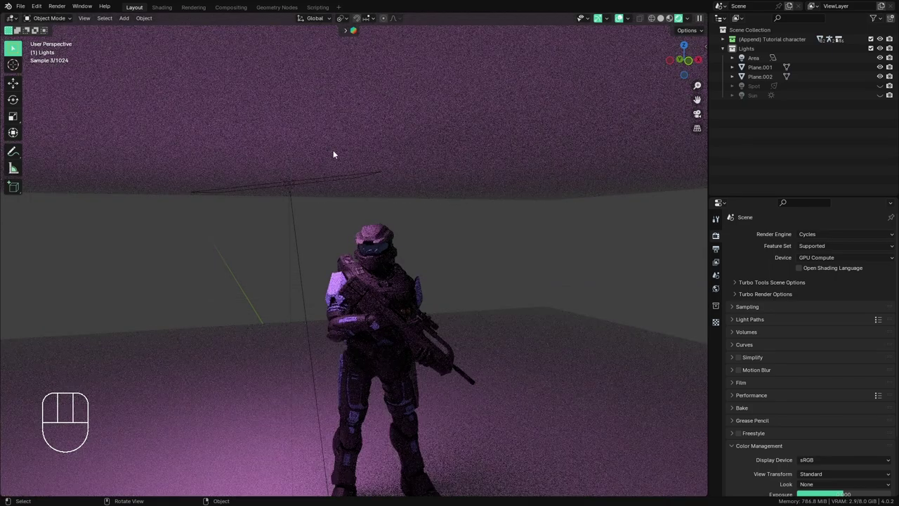
pyautogui.moveTo(467, 396); pyautogui.dragTo(455, 389)
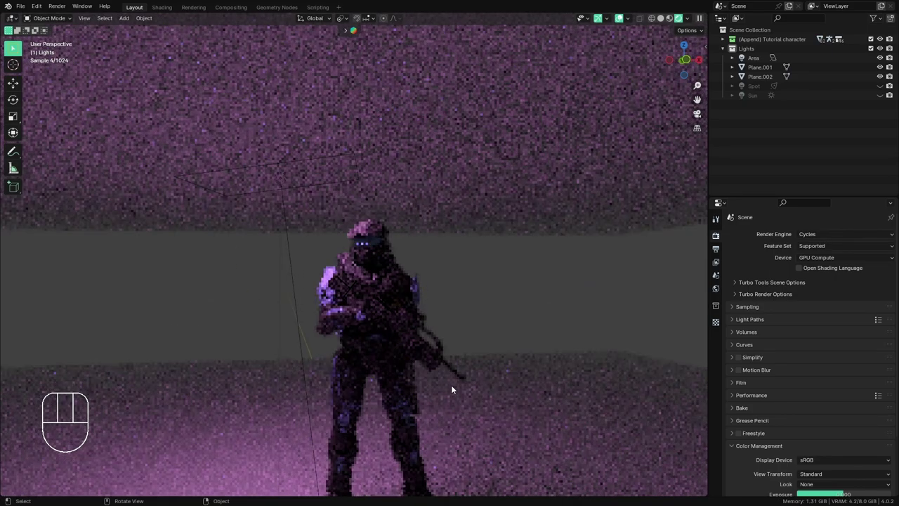
pyautogui.moveTo(374, 285); pyautogui.dragTo(366, 249)
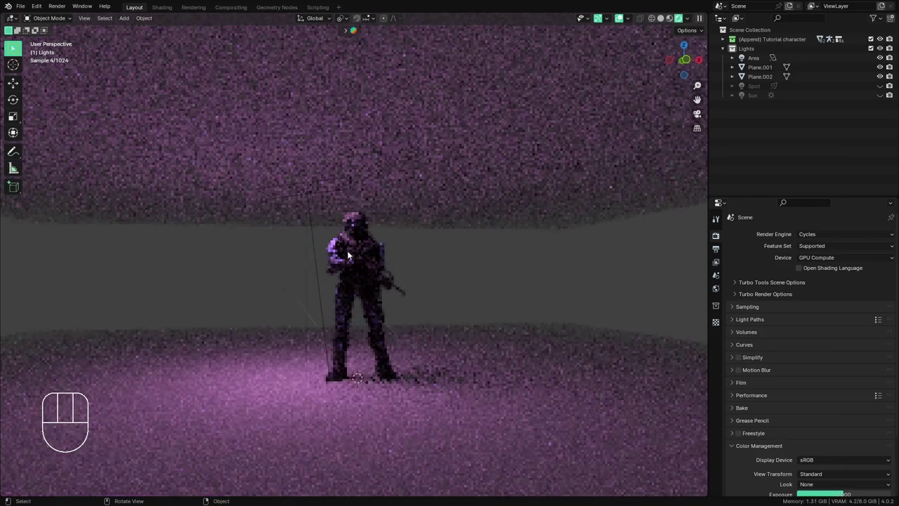
pyautogui.click(309, 194)
pyautogui.click(672, 21)
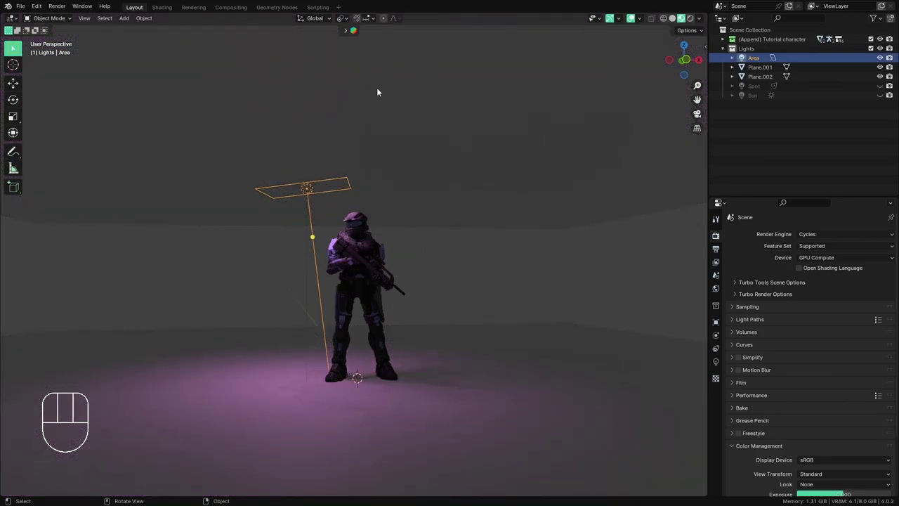
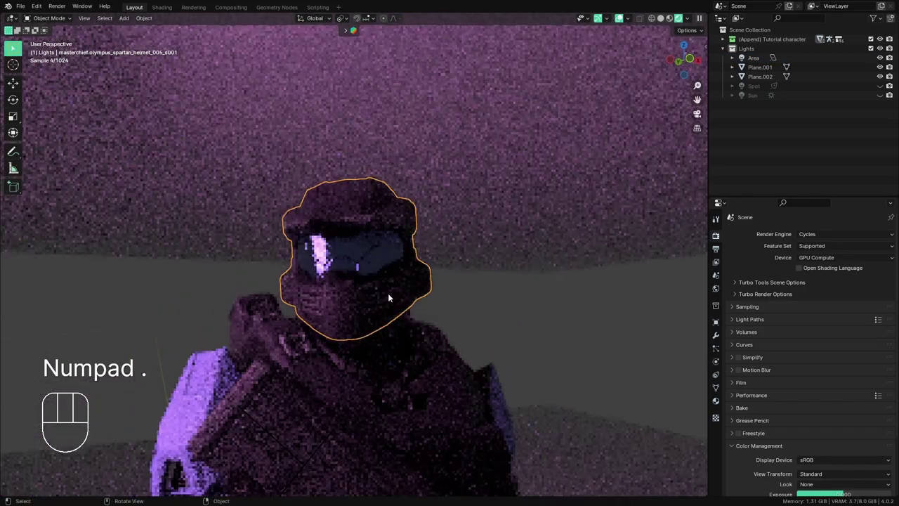
pyautogui.moveTo(398, 263); pyautogui.dragTo(370, 229)
pyautogui.moveTo(362, 283); pyautogui.dragTo(395, 293)
pyautogui.middleClick(429, 288)
pyautogui.moveTo(358, 286); pyautogui.dragTo(338, 285)
pyautogui.middleClick(303, 295)
pyautogui.moveTo(323, 299); pyautogui.dragTo(422, 286)
pyautogui.moveTo(401, 290); pyautogui.dragTo(382, 245)
pyautogui.middleClick(381, 274)
# - Add an Ico Sphere to the Lights collection and scale it up large beside the Spartan
pyautogui.press('shift+a')
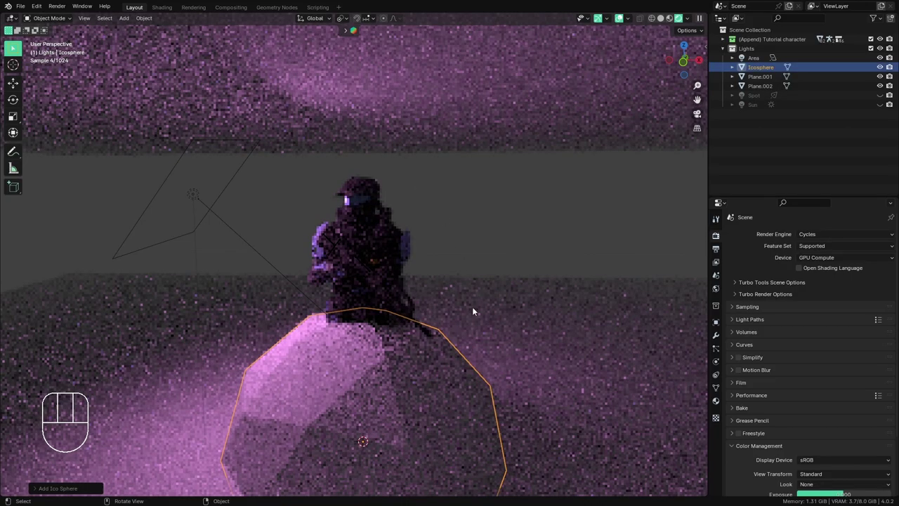
pyautogui.moveTo(475, 330); pyautogui.dragTo(454, 327)
pyautogui.press('g')
pyautogui.press('s')
pyautogui.moveTo(389, 265); pyautogui.dragTo(390, 287)
pyautogui.moveTo(364, 254); pyautogui.dragTo(366, 290)
pyautogui.moveTo(411, 286); pyautogui.dragTo(431, 288)
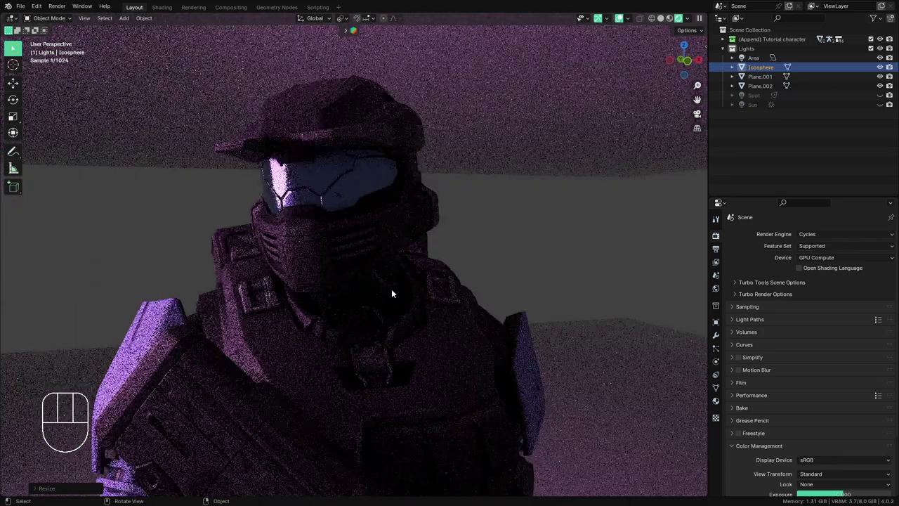
pyautogui.moveTo(318, 282); pyautogui.dragTo(362, 281)
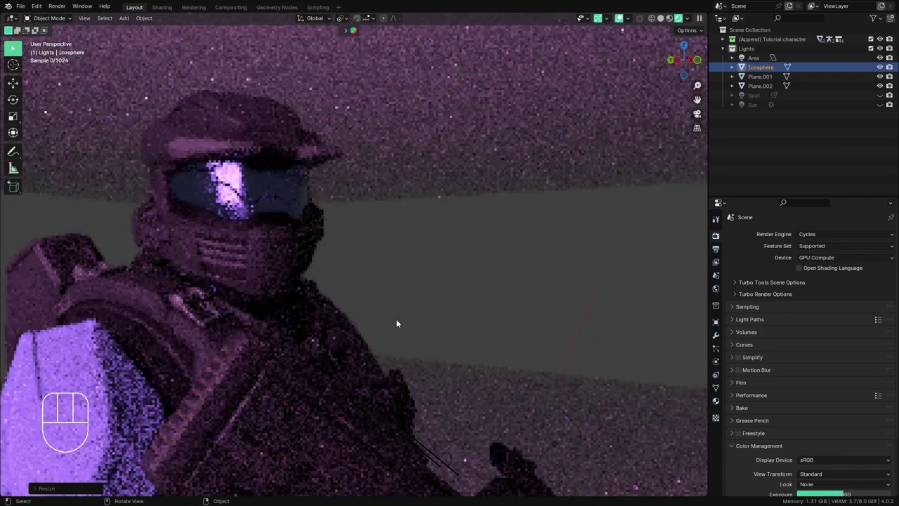
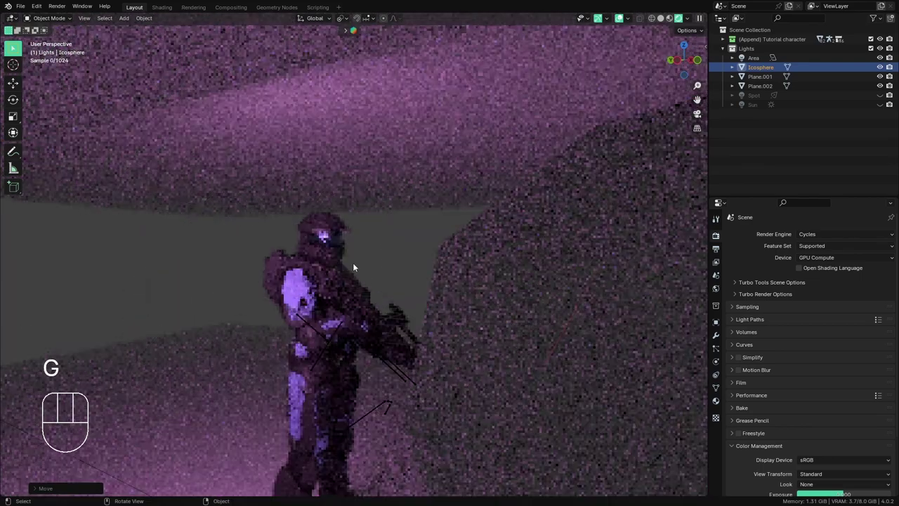
pyautogui.moveTo(318, 259); pyautogui.dragTo(322, 297)
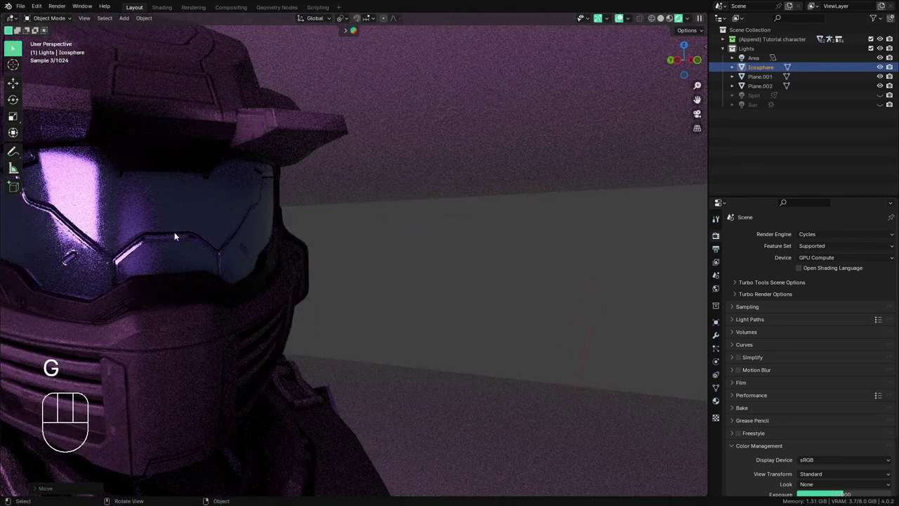
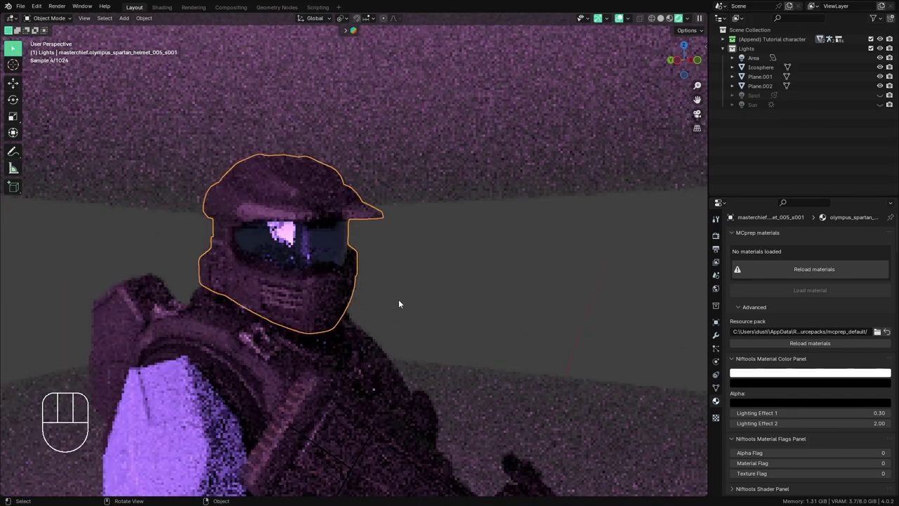
# - Delete the icosphere from the scene
pyautogui.middleClick(362, 368)
pyautogui.moveTo(344, 341); pyautogui.dragTo(374, 323)
pyautogui.moveTo(306, 336); pyautogui.dragTo(293, 335)
pyautogui.click(195, 306)
pyautogui.press('x')
# - Select the pink area light and start repositioning it over the Spartan
pyautogui.click(241, 234)
pyautogui.moveTo(315, 265); pyautogui.dragTo(275, 237)
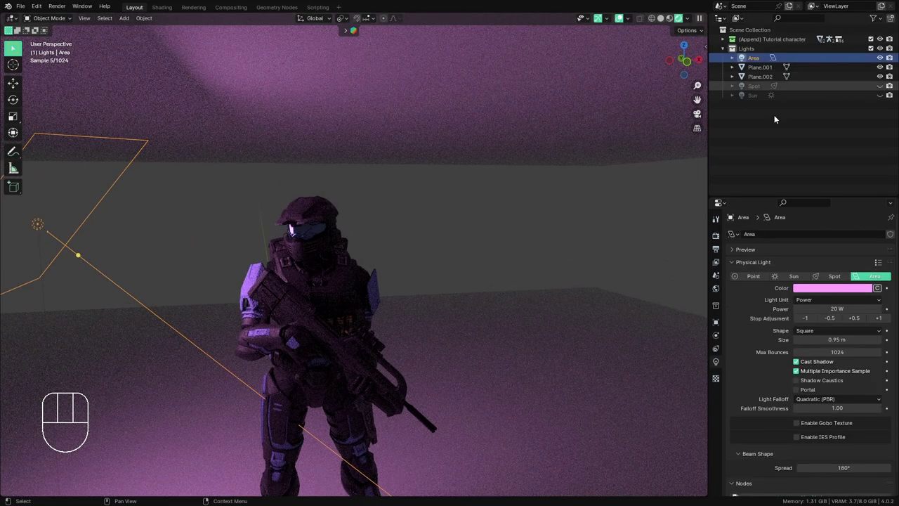
pyautogui.middleClick(475, 269)
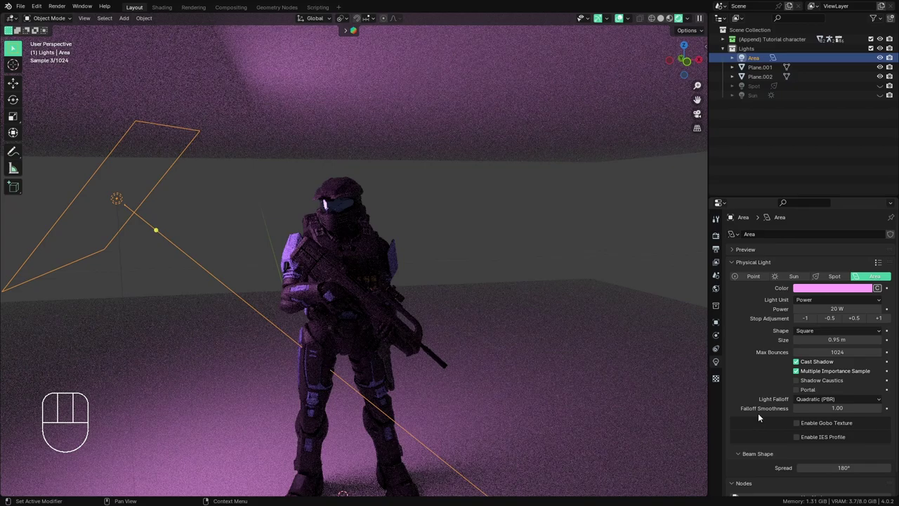
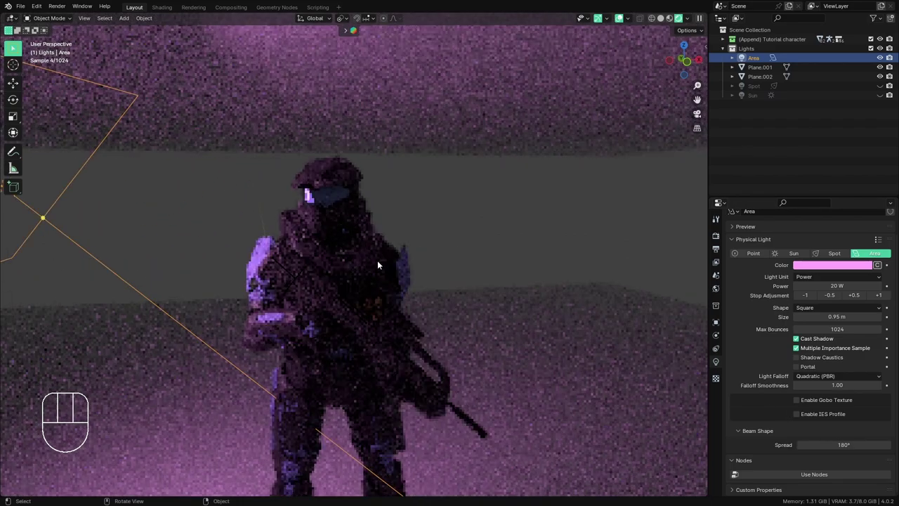
pyautogui.press('r')
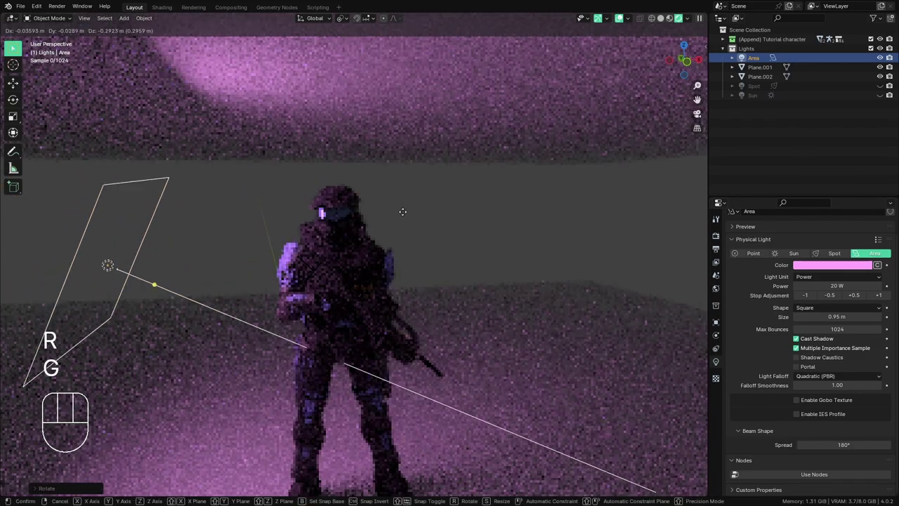
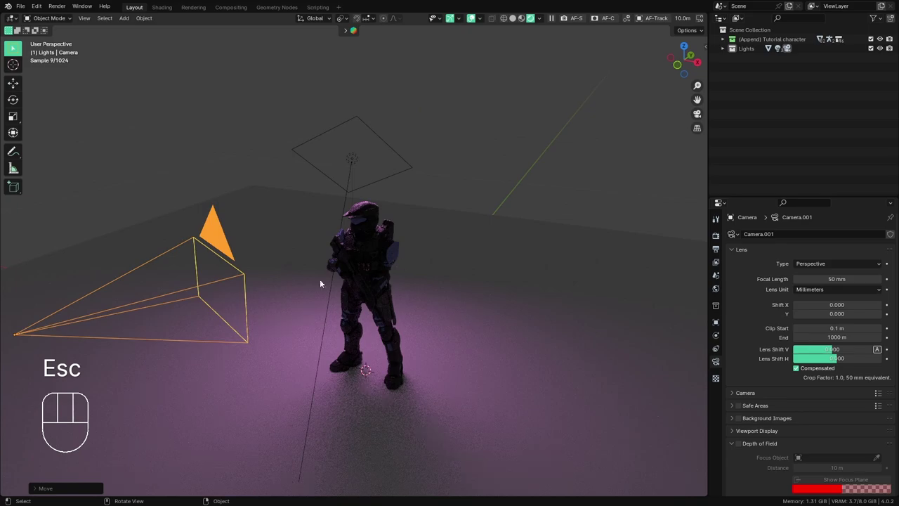
# - Roughly place and rotate the camera about Z while looking through it at the Spartan
pyautogui.moveTo(367, 342); pyautogui.dragTo(377, 332)
pyautogui.moveTo(371, 342); pyautogui.dragTo(390, 331)
pyautogui.press('KP_0')
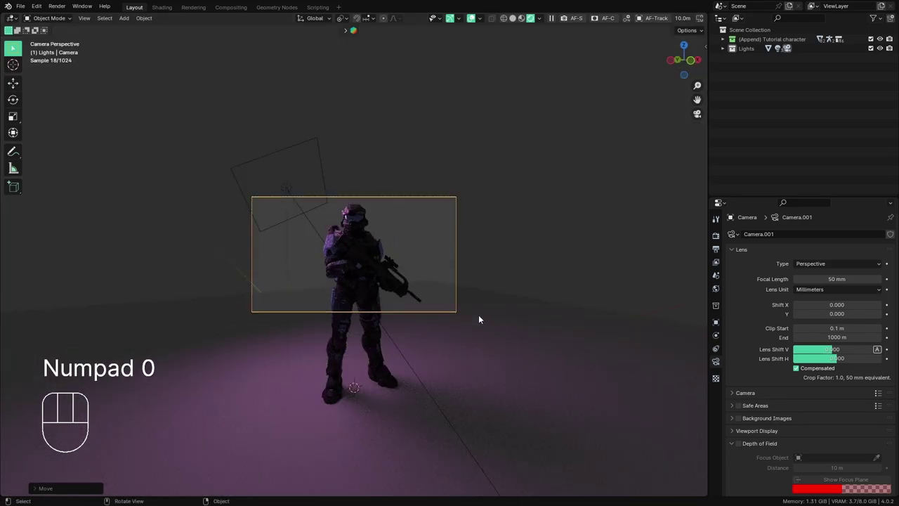
pyautogui.press('g')
pyautogui.click(477, 320)
pyautogui.press('r')
pyautogui.press('z')
pyautogui.click(503, 252)
pyautogui.moveTo(191, 309); pyautogui.dragTo(152, 274)
pyautogui.moveTo(16, 82); pyautogui.dragTo(102, 137)
pyautogui.moveTo(413, 292); pyautogui.dragTo(430, 303)
pyautogui.moveTo(495, 336); pyautogui.dragTo(447, 336)
pyautogui.click(462, 342)
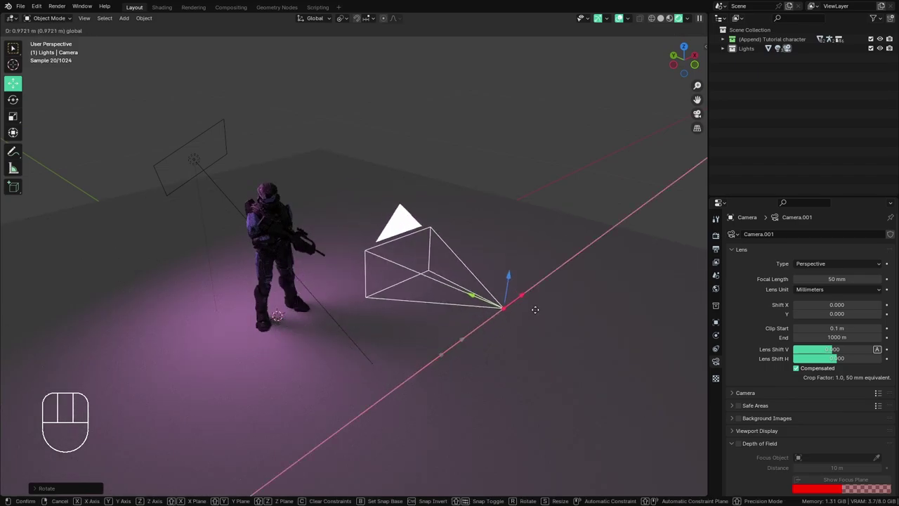
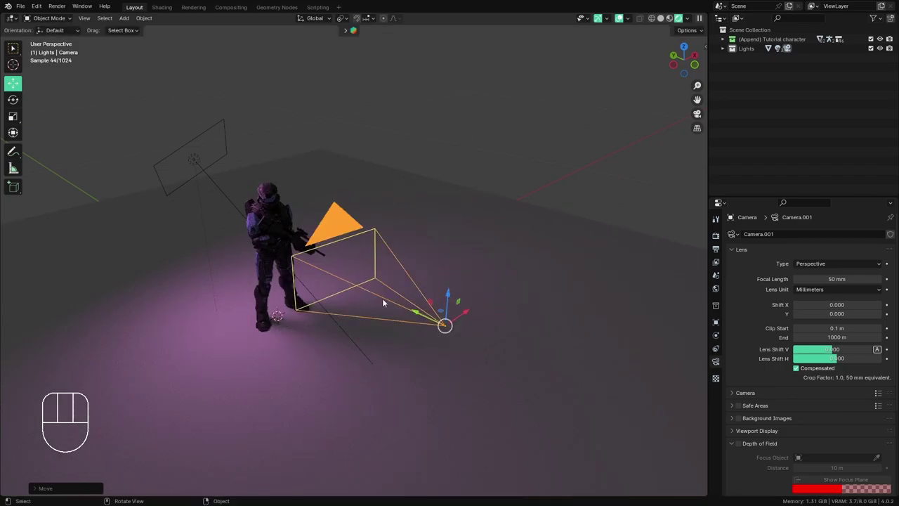
# - Dolly the camera along its local Z axis closer to the Spartan in camera view
pyautogui.press('KP_0')
pyautogui.press('g')
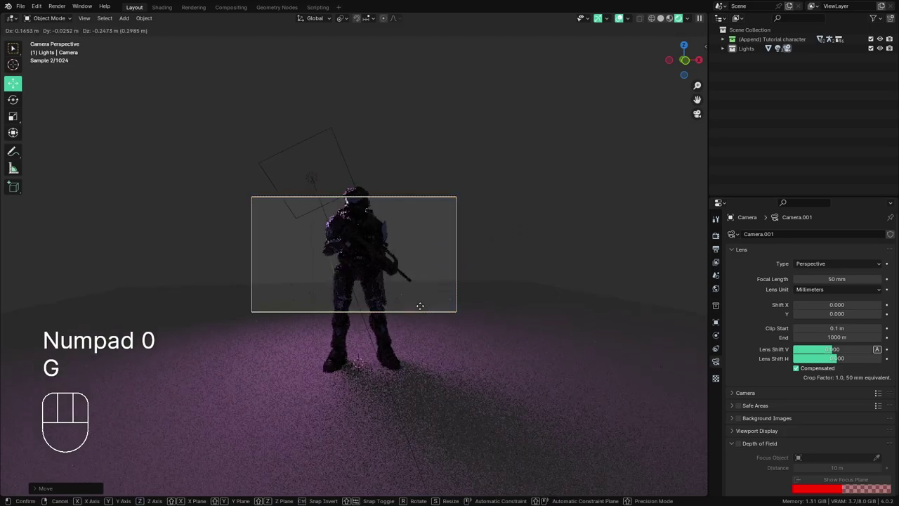
pyautogui.moveTo(448, 301); pyautogui.dragTo(474, 309)
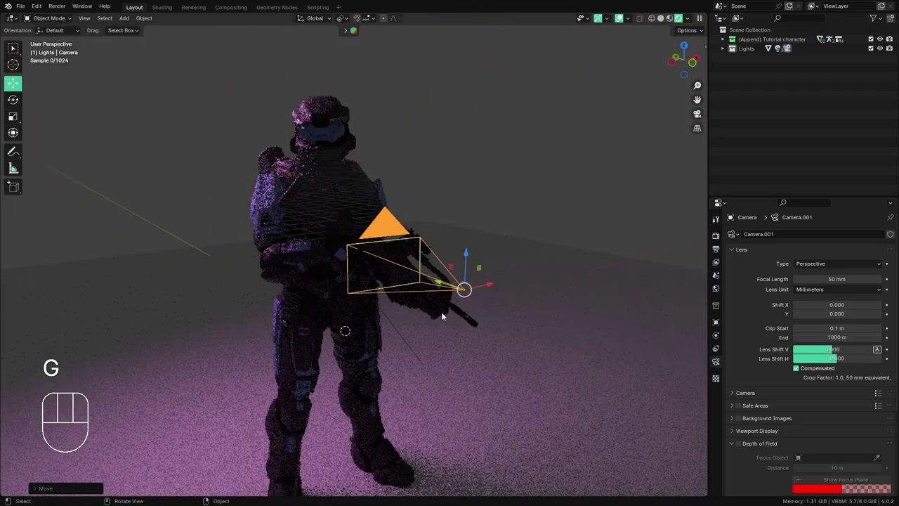
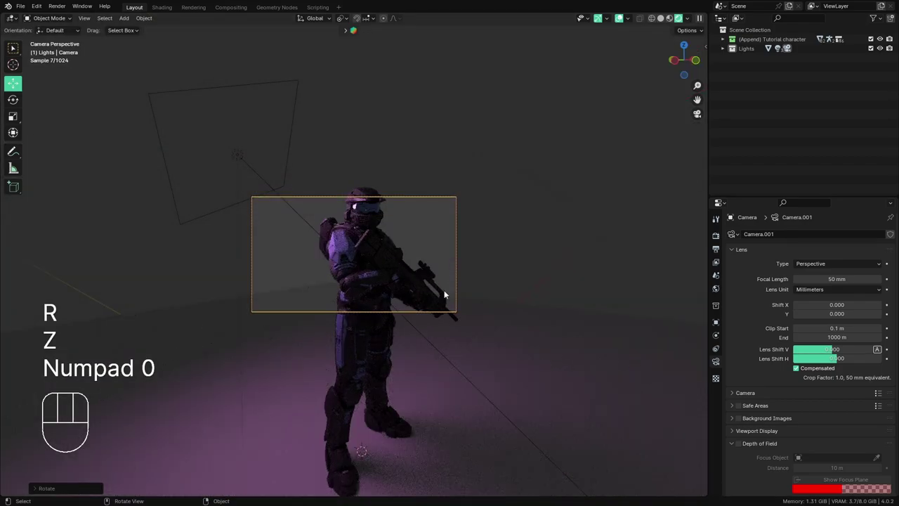
pyautogui.press('g')
pyautogui.press('z')
pyautogui.press('z')
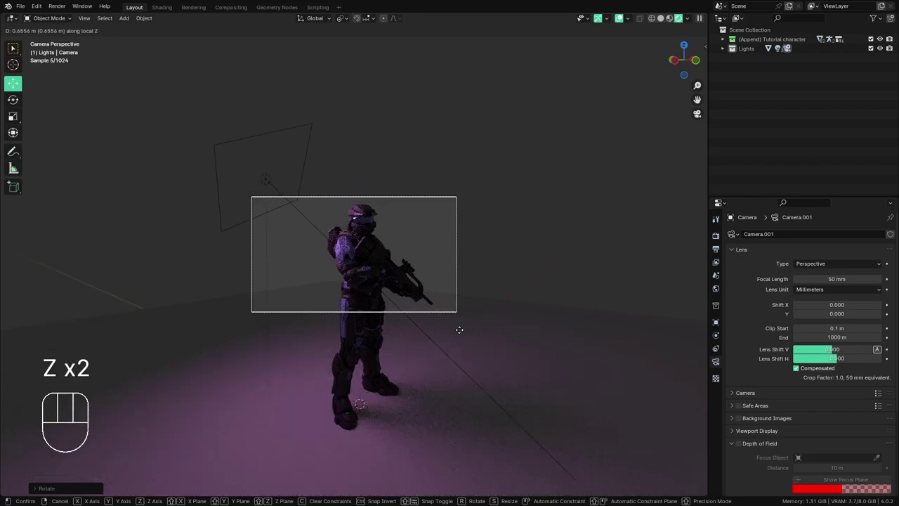
pyautogui.click(462, 333)
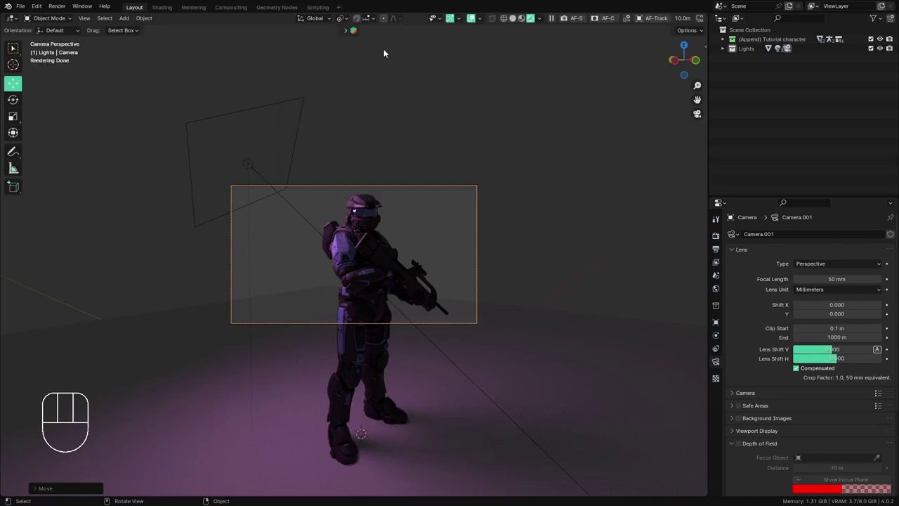
pyautogui.moveTo(349, 18); pyautogui.dragTo(353, 57)
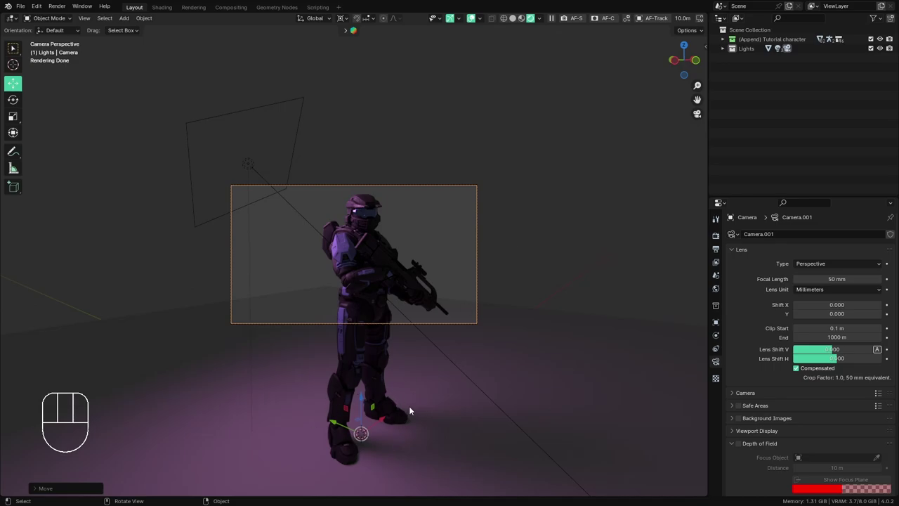
# - Rotate the camera about the vertical axis twice to frame the Spartan at an angle
pyautogui.press('r')
pyautogui.press('z')
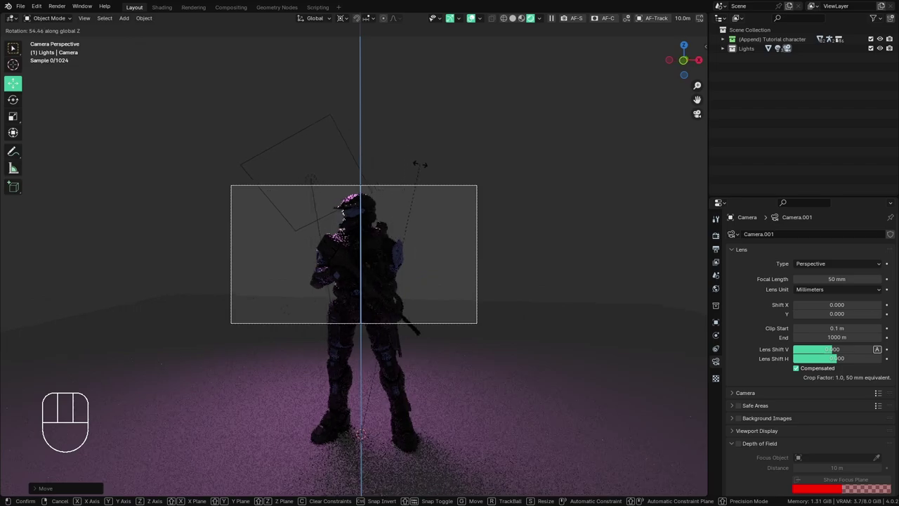
pyautogui.click(424, 167)
pyautogui.press('r')
pyautogui.press('z')
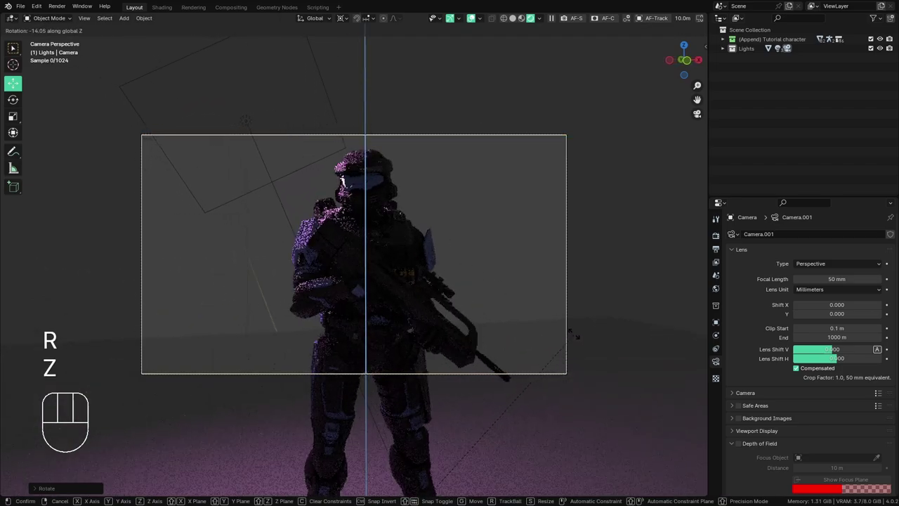
pyautogui.click(575, 330)
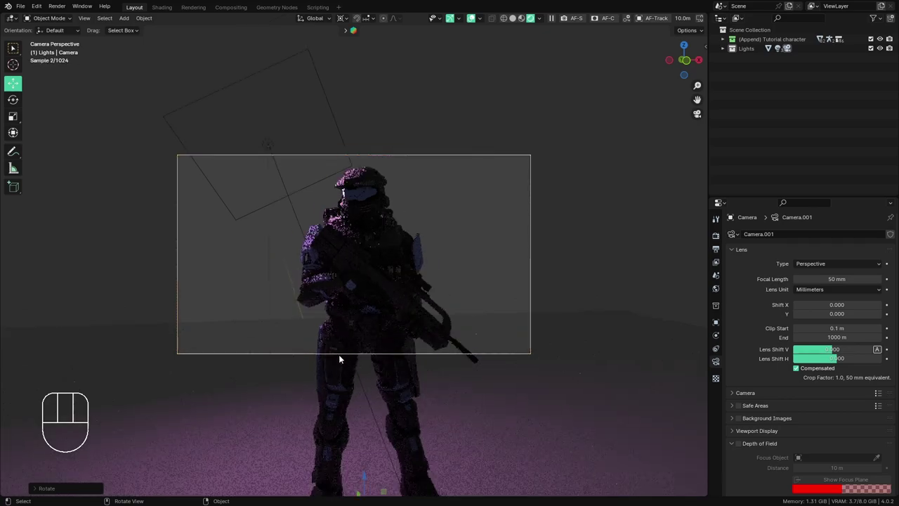
pyautogui.middleClick(329, 340)
# - Expand the character's parts, the BR75 Battle Rifle group and its armature in the outliner
pyautogui.click(479, 20)
pyautogui.click(479, 21)
pyautogui.click(727, 42)
pyautogui.click(735, 184)
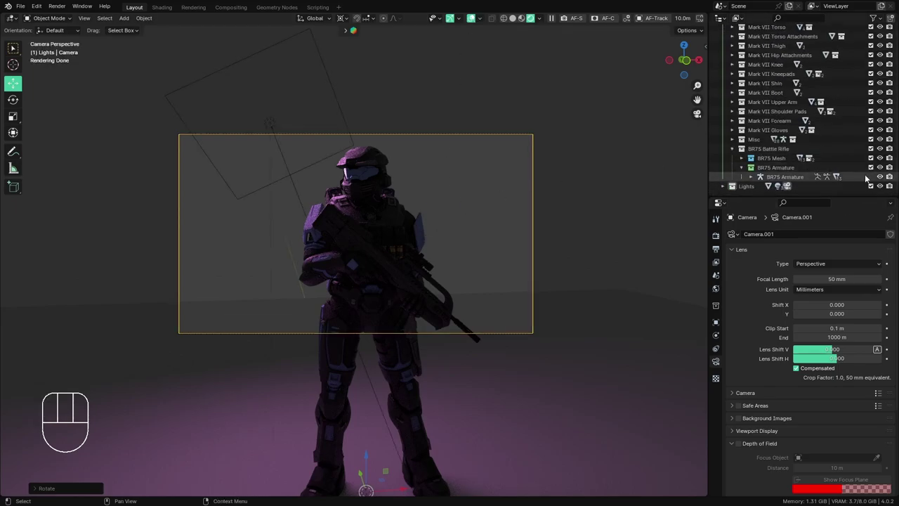
# - Briefly enter pose mode on the Spartan pack rig, snap the cursor, and return to object mode
pyautogui.click(736, 143)
pyautogui.click(883, 157)
pyautogui.click(406, 224)
pyautogui.press('ctrl+Tab')
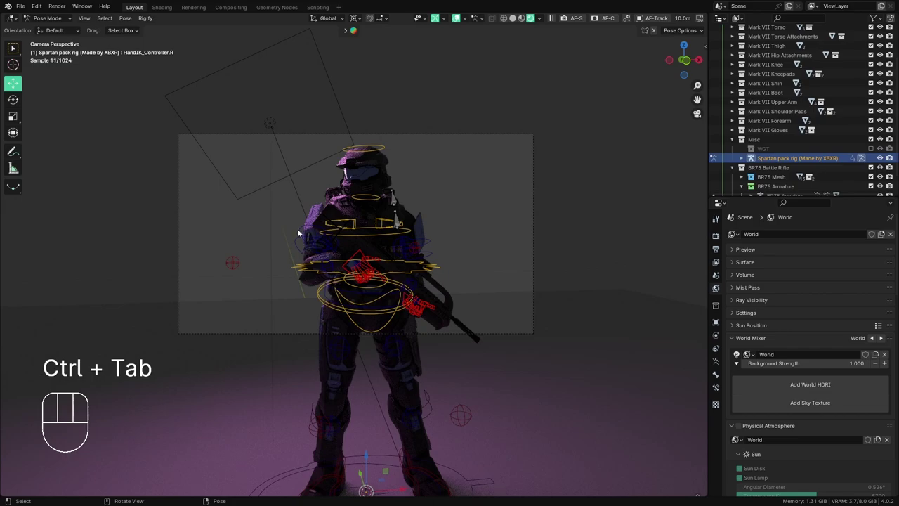
pyautogui.click(302, 240)
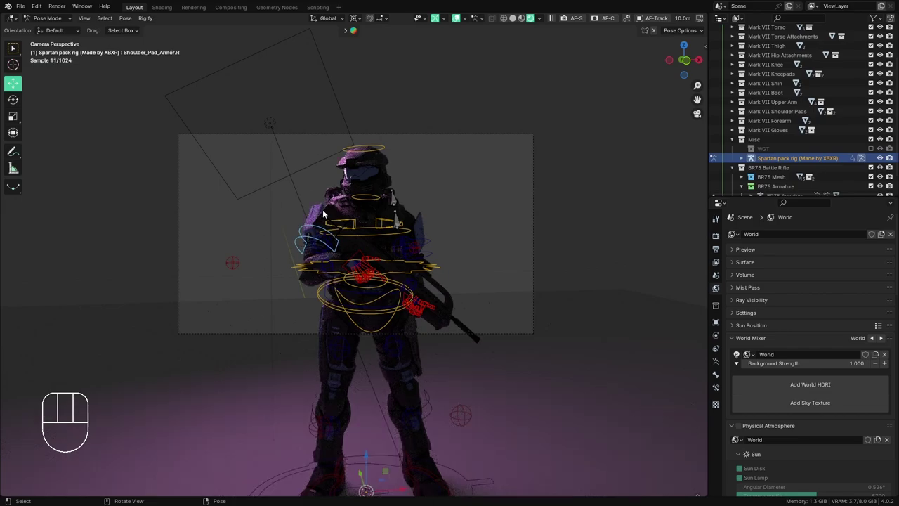
pyautogui.press('shift+s')
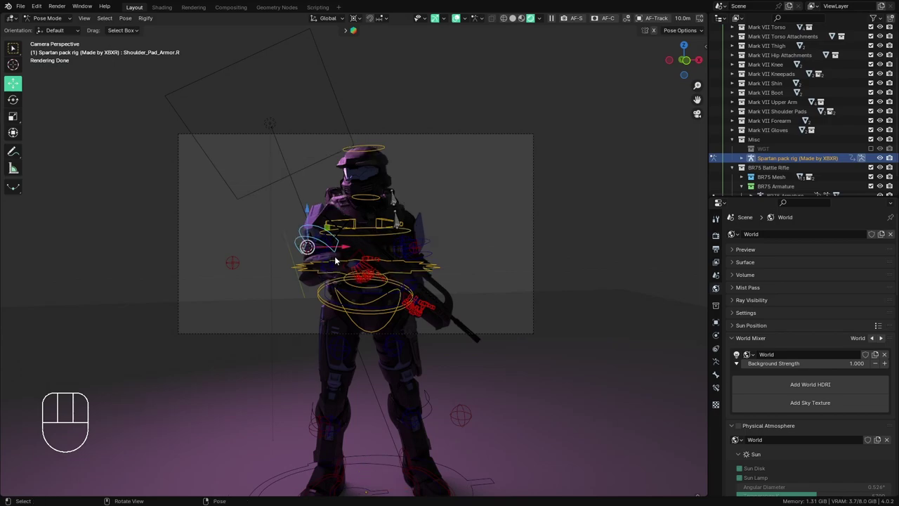
pyautogui.doubleClick(18, 54)
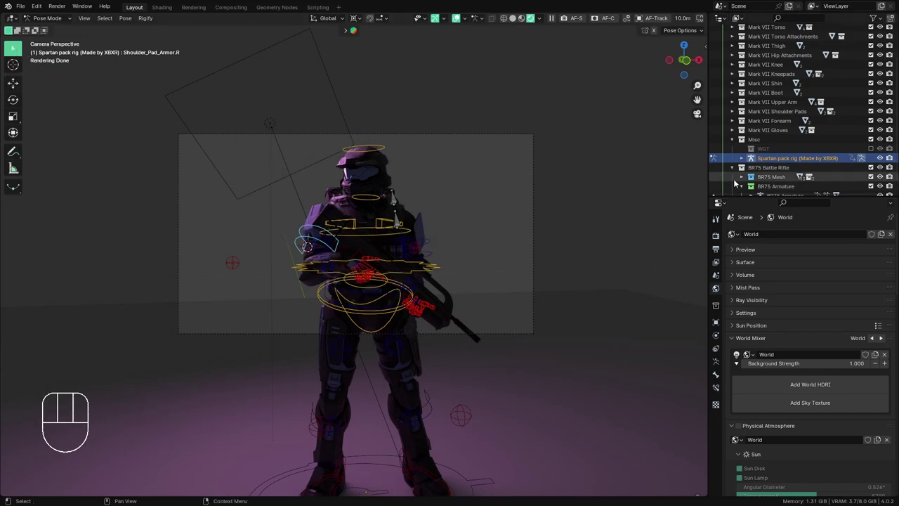
pyautogui.press('ctrl+Tab')
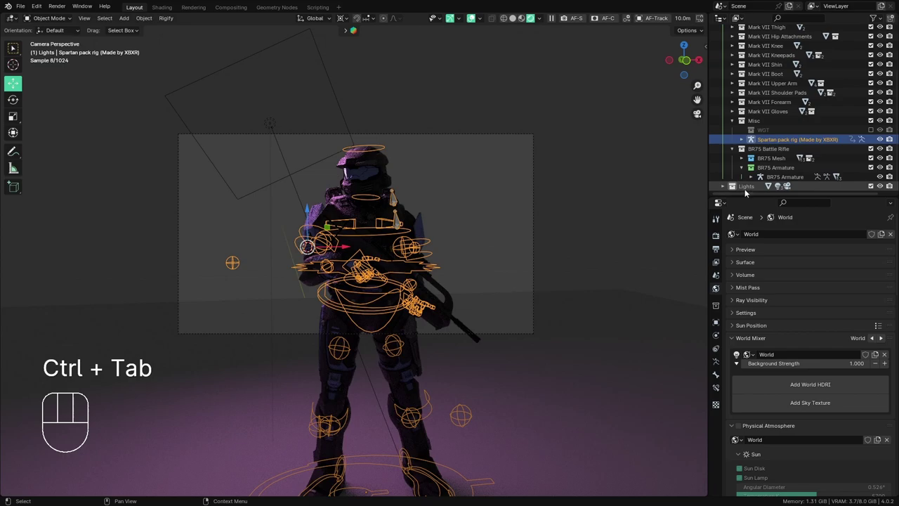
# - Select the camera in the Lights collection and rotate it about global Z by about -25°
pyautogui.click(722, 188)
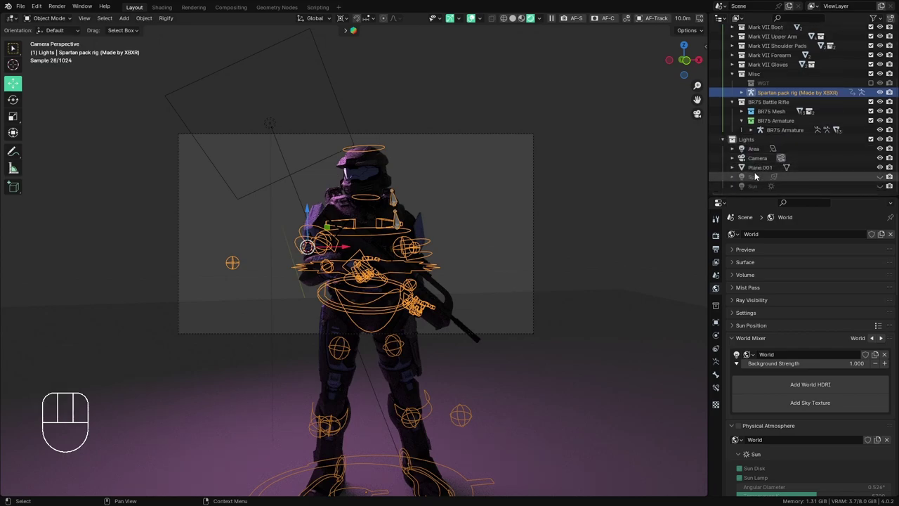
pyautogui.click(761, 163)
pyautogui.press('r')
pyautogui.press('z')
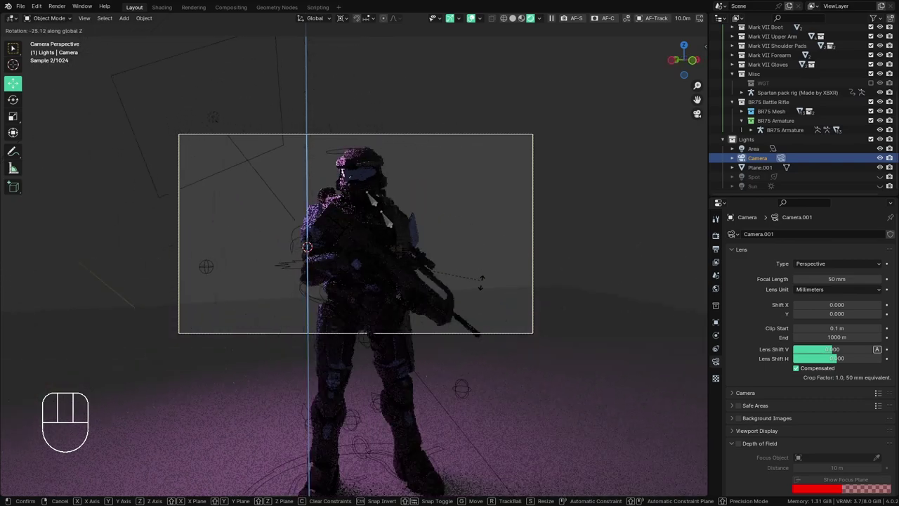
# - Confirm the camera angle, then rotate the camera about the vertical axis again
pyautogui.click(500, 287)
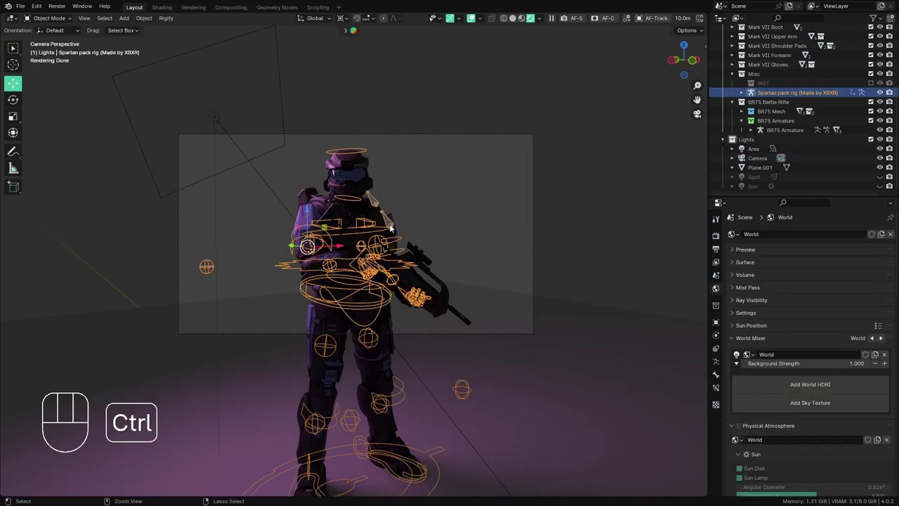
pyautogui.press('ctrl+Tab')
pyautogui.moveTo(395, 225); pyautogui.dragTo(396, 216)
pyautogui.press('shift+s')
pyautogui.press('ctrl+Tab')
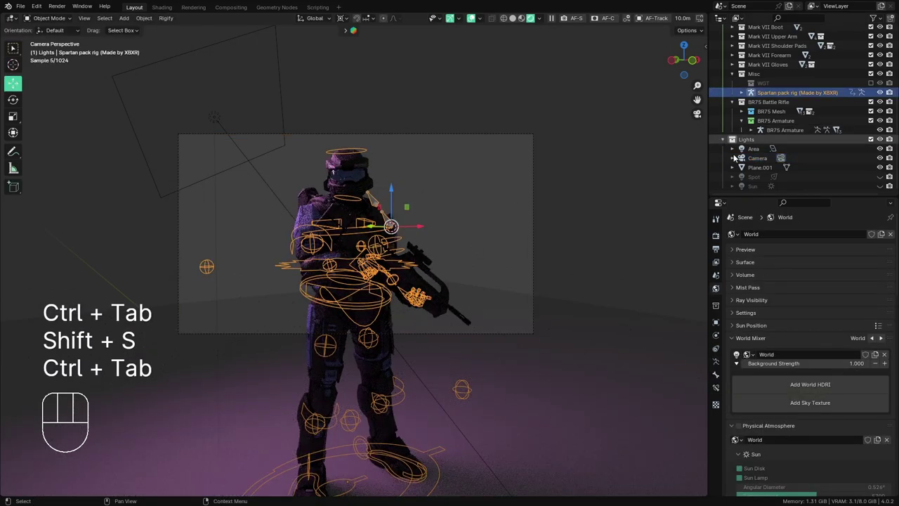
pyautogui.click(760, 160)
pyautogui.press('r')
pyautogui.press('z')
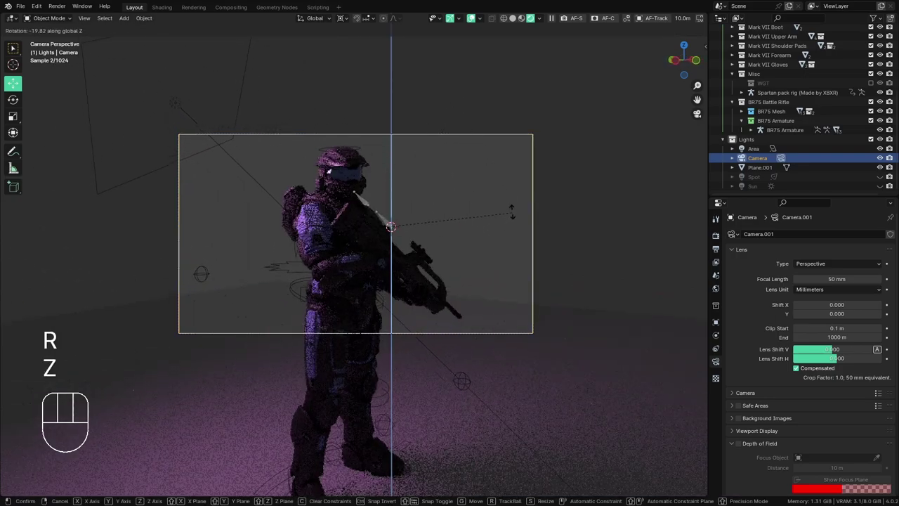
pyautogui.click(503, 171)
# - Snap the 3D cursor to the world origin and rotate the camera about Z once more
pyautogui.press('shift+s')
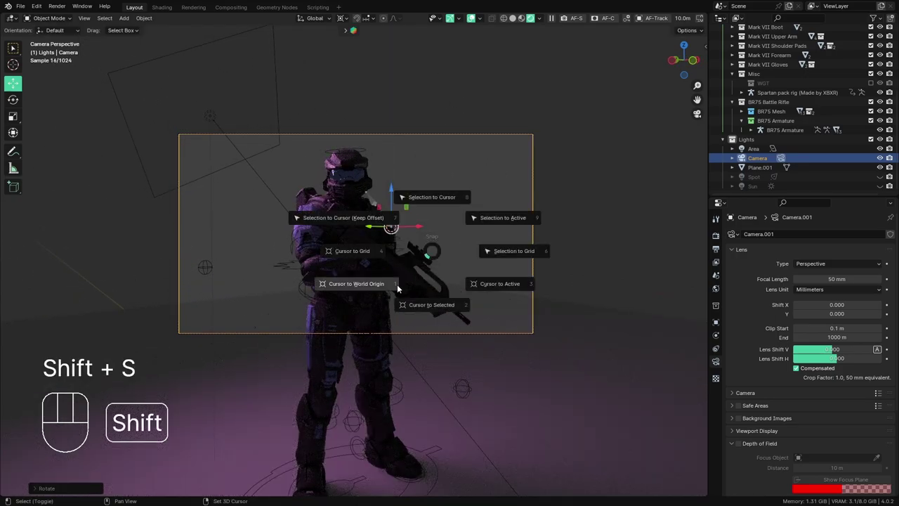
pyautogui.click(11, 53)
pyautogui.moveTo(348, 20); pyautogui.dragTo(359, 54)
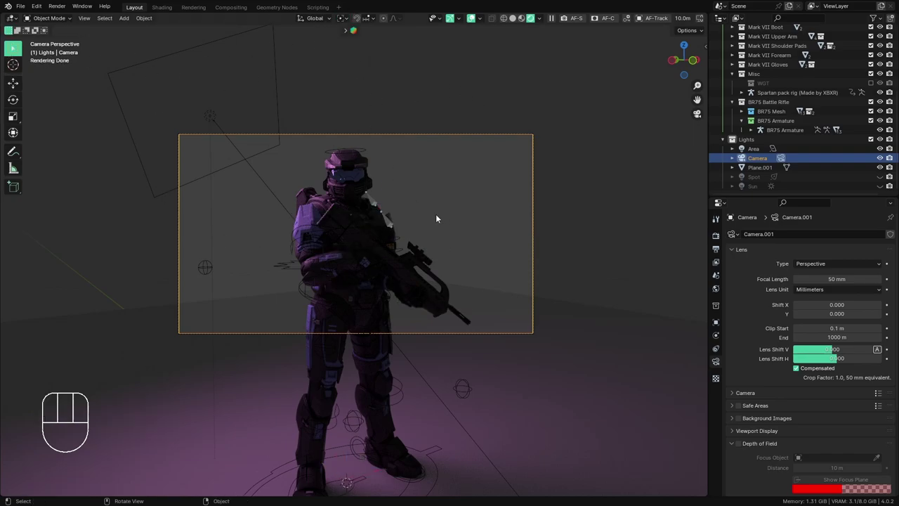
pyautogui.moveTo(342, 23); pyautogui.dragTo(410, 88)
pyautogui.press('r')
pyautogui.press('z')
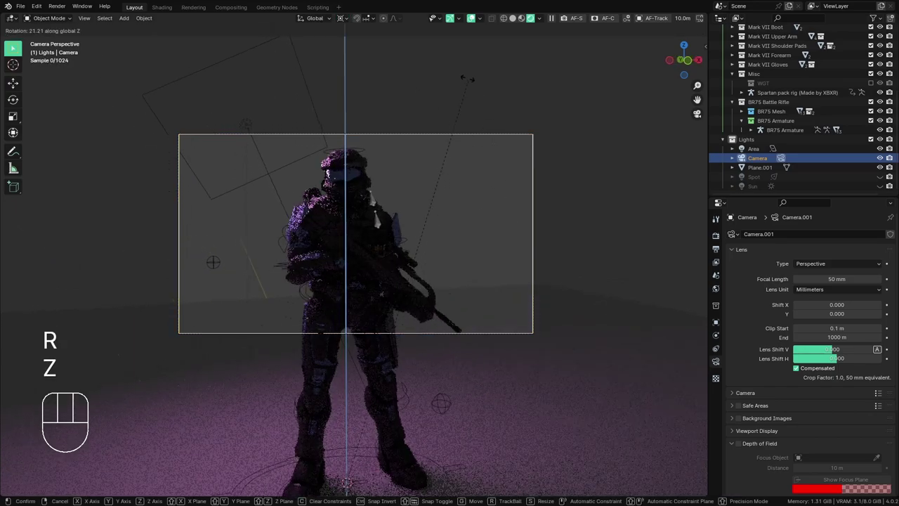
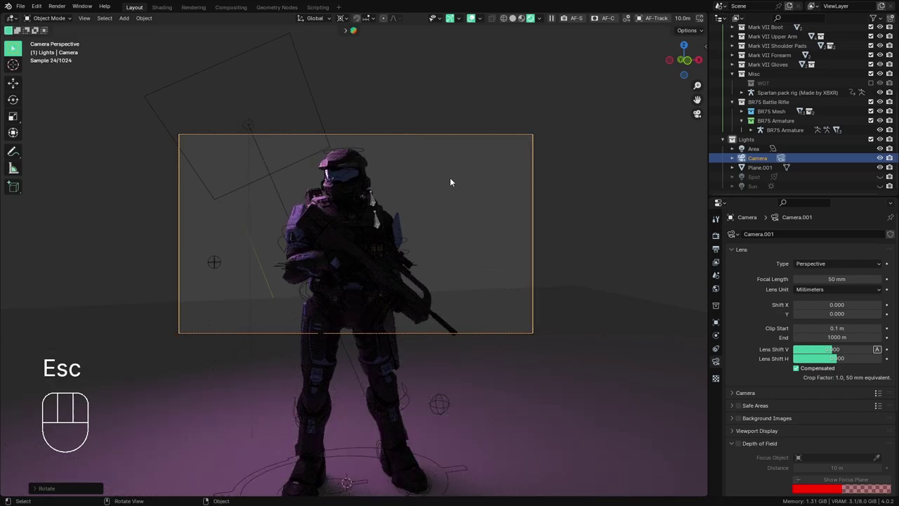
pyautogui.click(321, 22)
# - Nudge the camera along its local Z axis toward the Spartan's upper body and rifle
pyautogui.press('g')
pyautogui.press('z')
pyautogui.press('z')
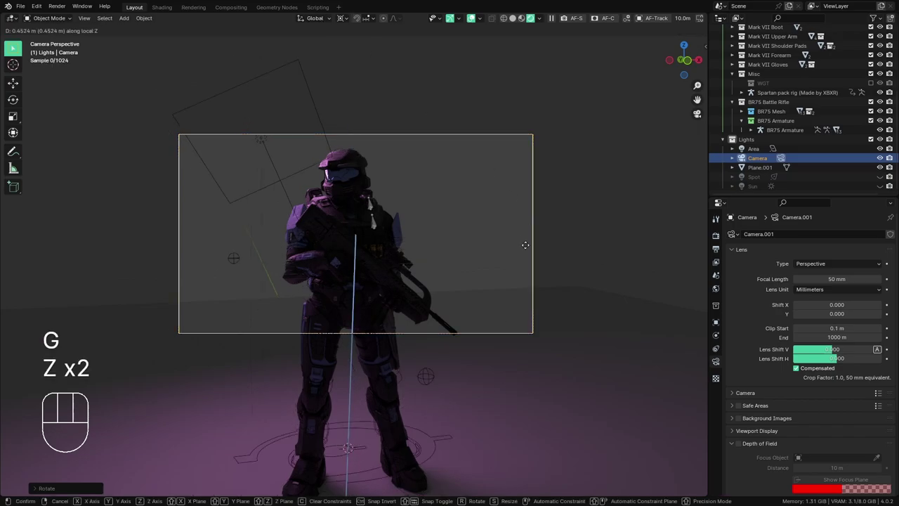
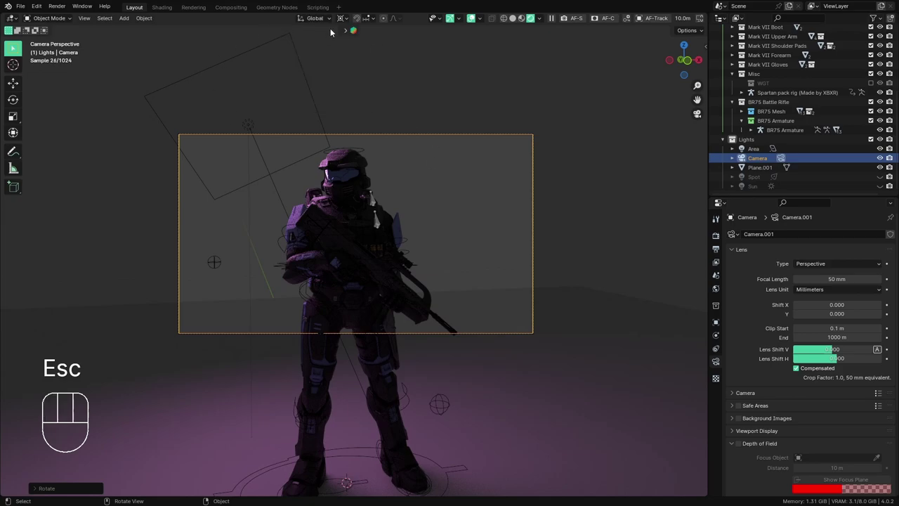
pyautogui.press('s')
pyautogui.press('z')
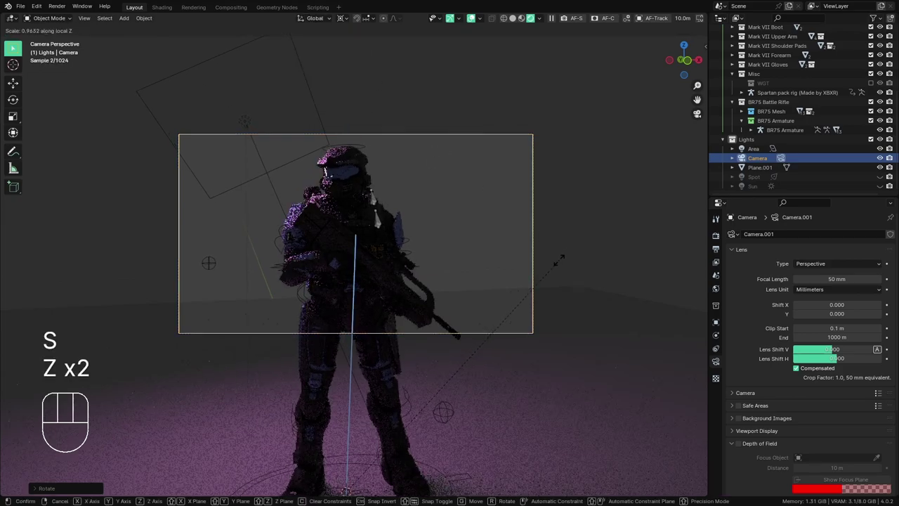
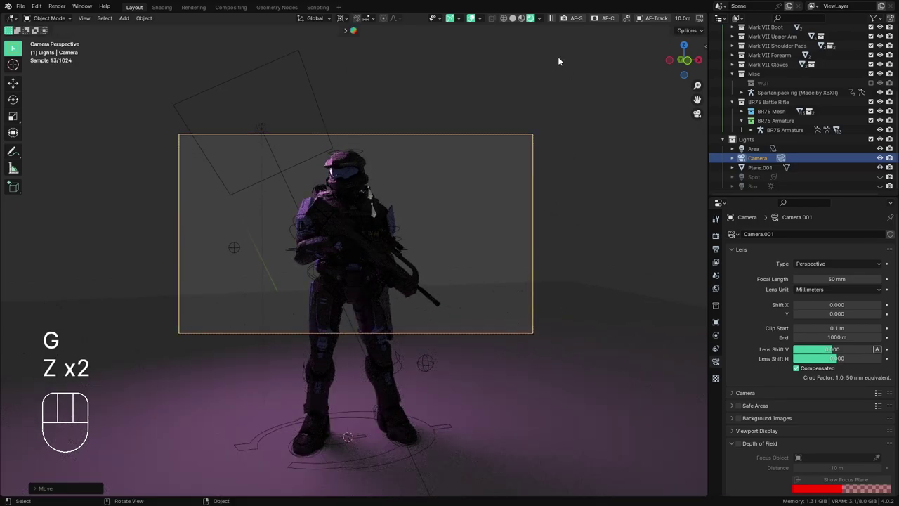
# - Toggle viewport overlays off and on to preview the clean shot, then bring up Render Properties
pyautogui.click(478, 25)
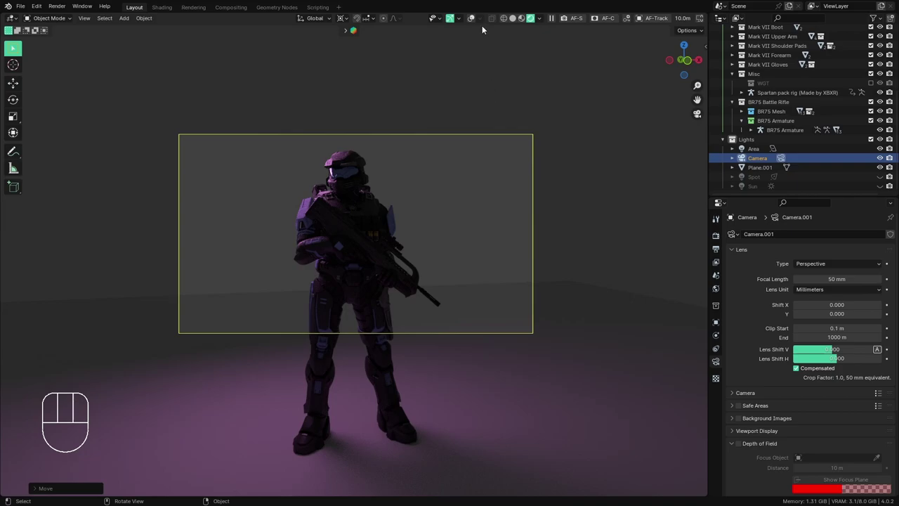
pyautogui.click(473, 19)
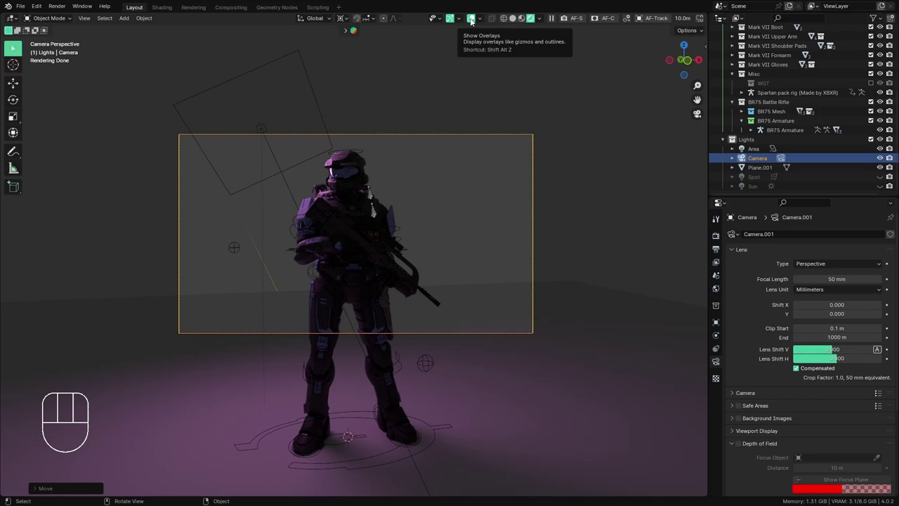
pyautogui.click(472, 23)
pyautogui.click(472, 22)
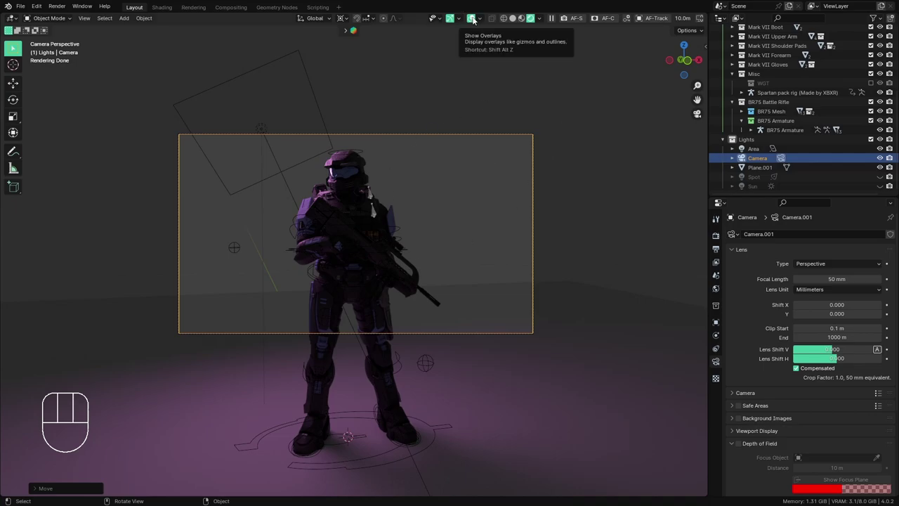
pyautogui.click(477, 18)
pyautogui.click(477, 18)
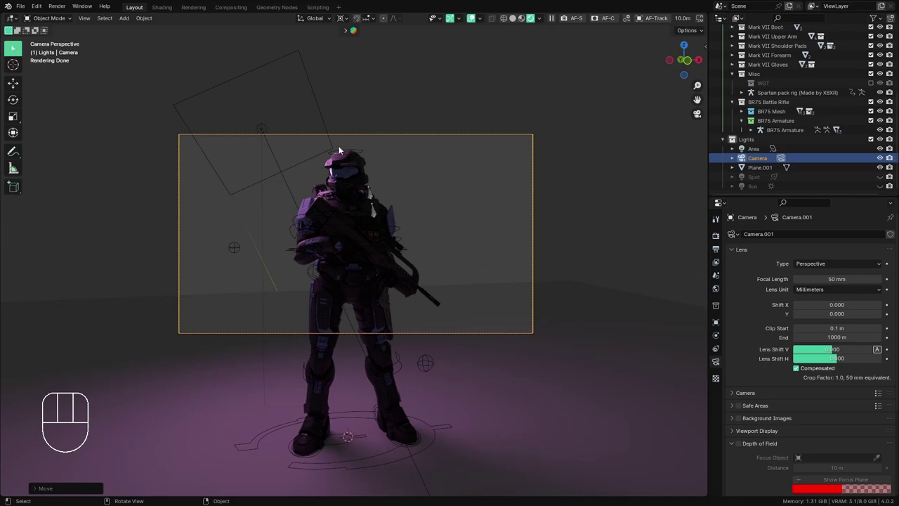
pyautogui.click(479, 22)
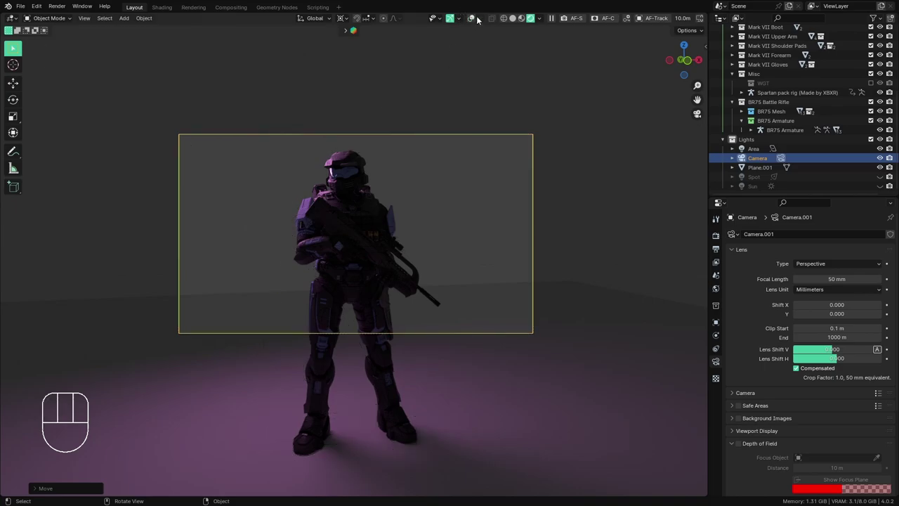
pyautogui.click(476, 22)
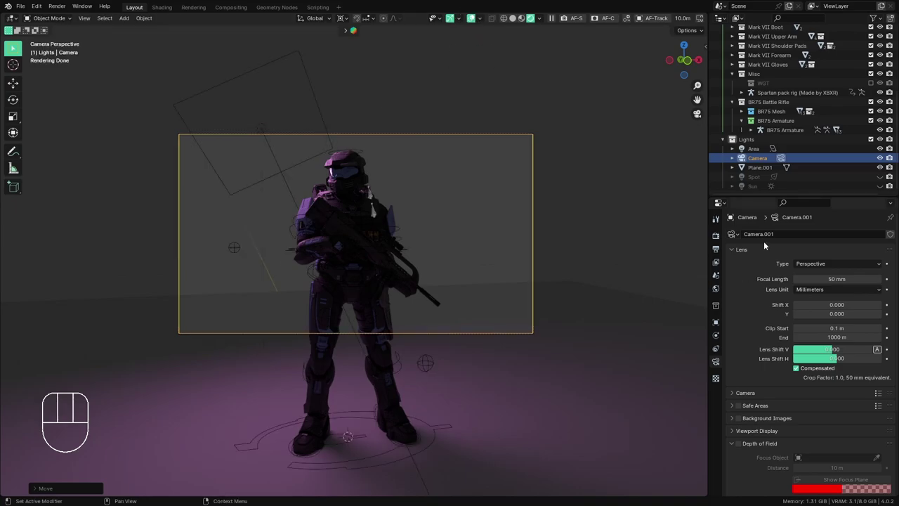
pyautogui.click(721, 238)
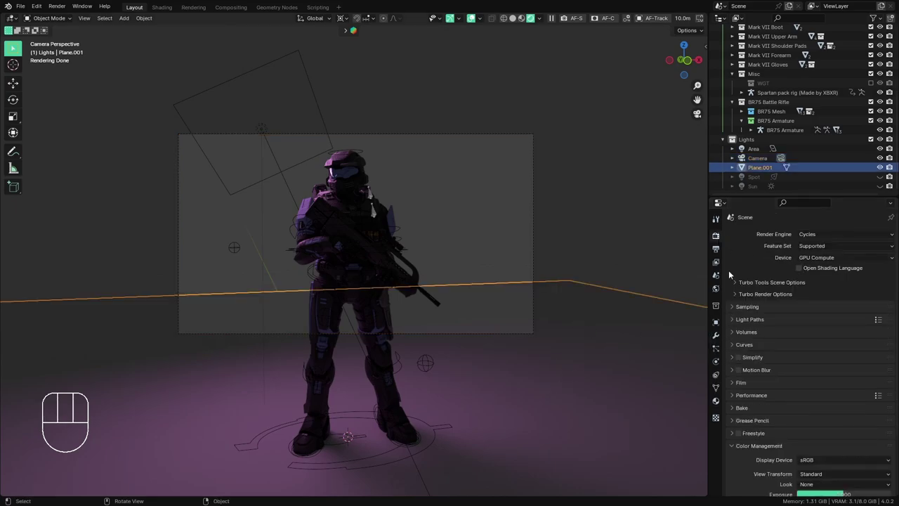
# - Roll the camera around its own viewing axis to tilt it sideways for a portrait shot
pyautogui.click(756, 153)
pyautogui.click(762, 160)
pyautogui.press('r')
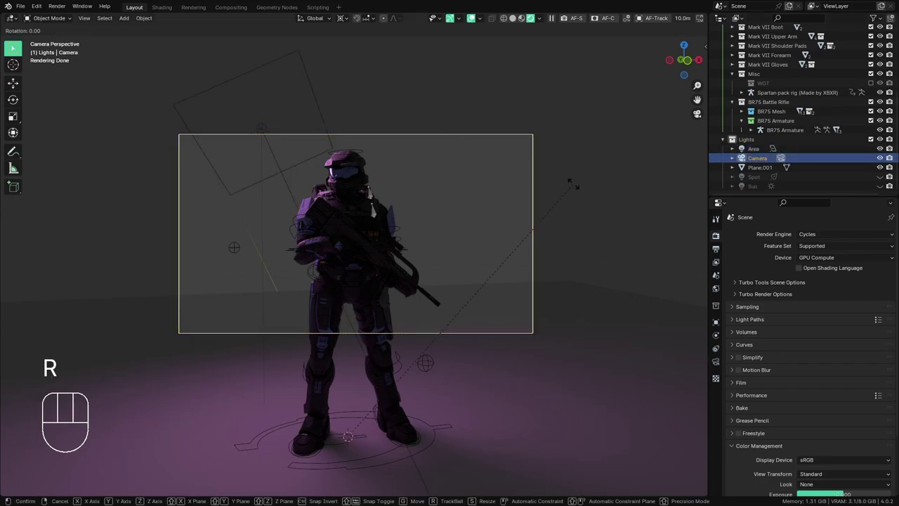
pyautogui.press('z')
pyautogui.press('z')
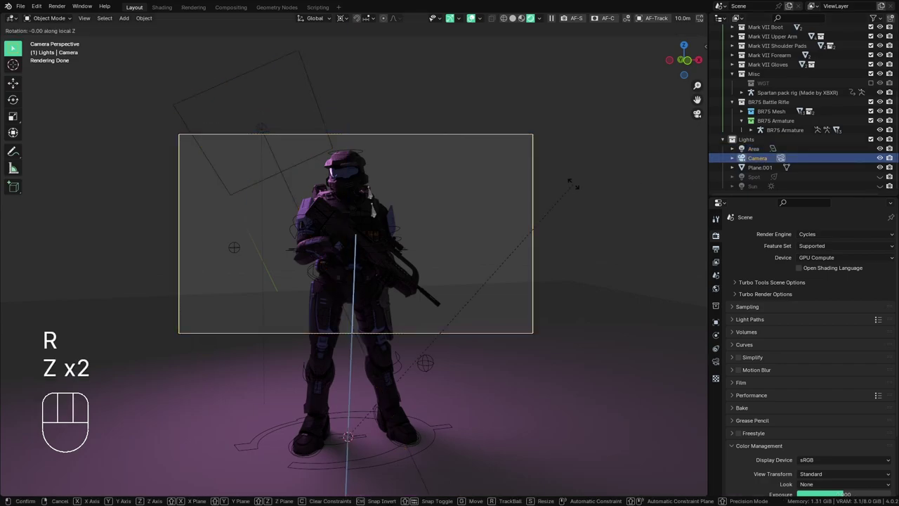
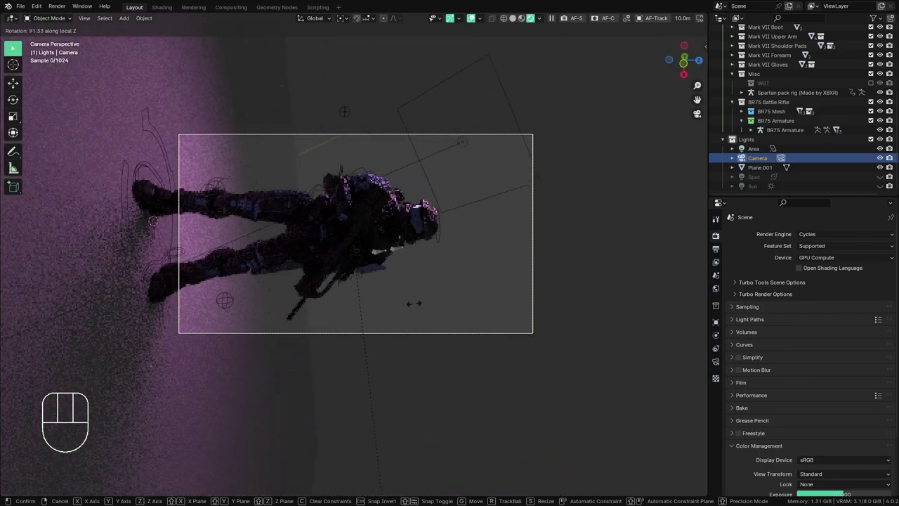
pyautogui.click(382, 313)
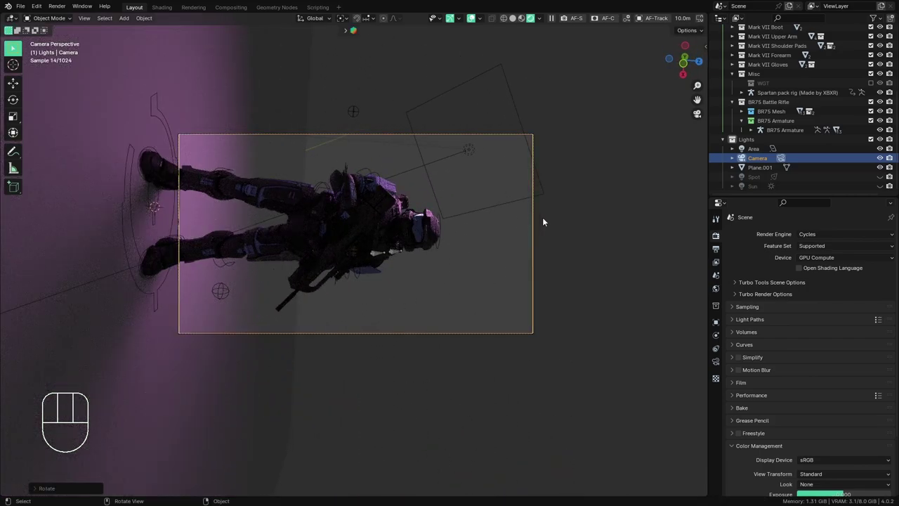
# - Try moving the camera along local axes and clearing rotation, then undo back to the camera view
pyautogui.press('g')
pyautogui.press('z')
pyautogui.press('z')
pyautogui.press('x')
pyautogui.press('x')
pyautogui.click(520, 227)
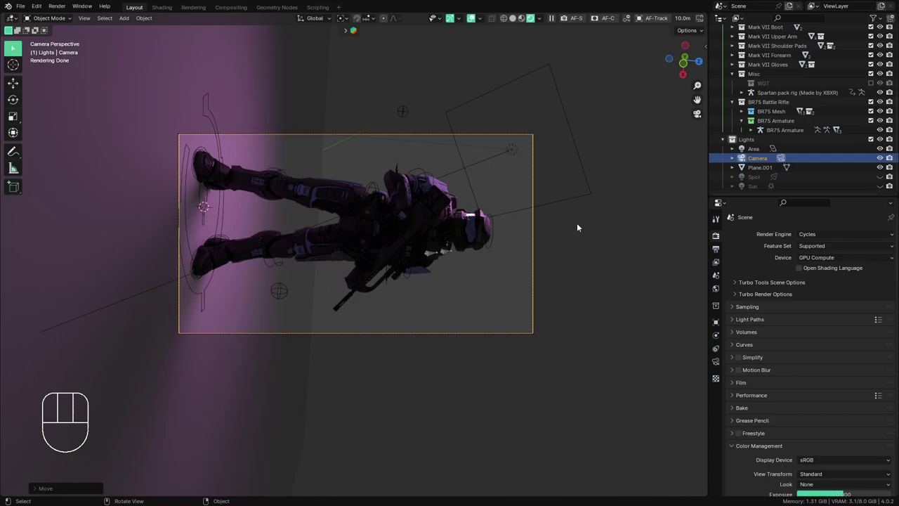
pyautogui.press('alt+r')
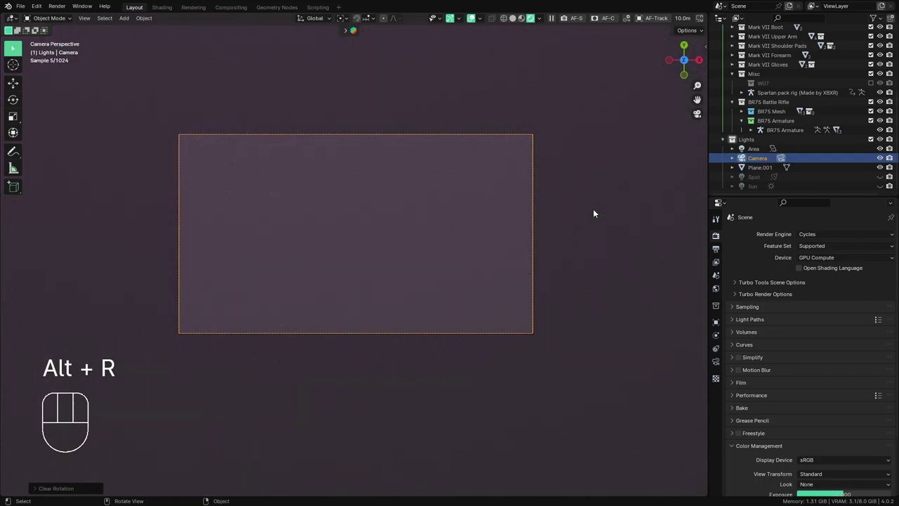
pyautogui.press('ctrl+z')
pyautogui.press('ctrl+z')
pyautogui.press('ctrl+z')
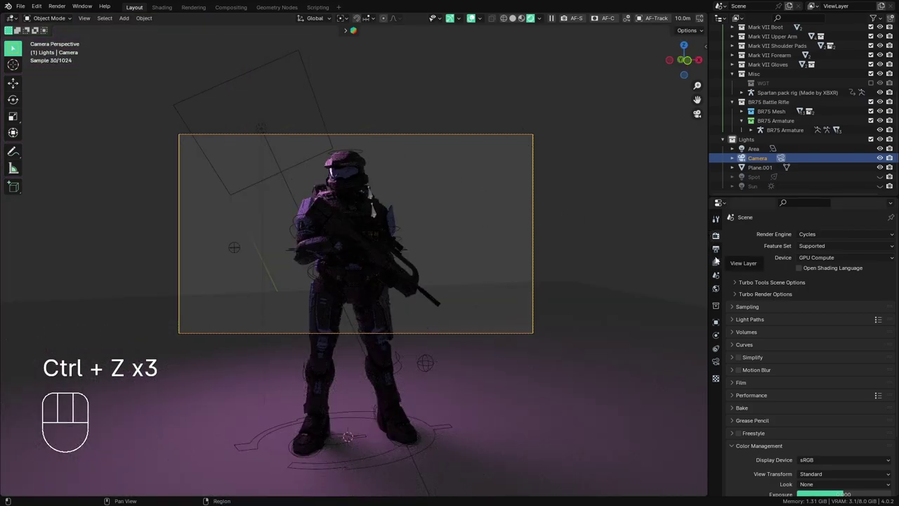
# - Bring up the Output Properties showing the 1920×1080 resolution
pyautogui.click(720, 253)
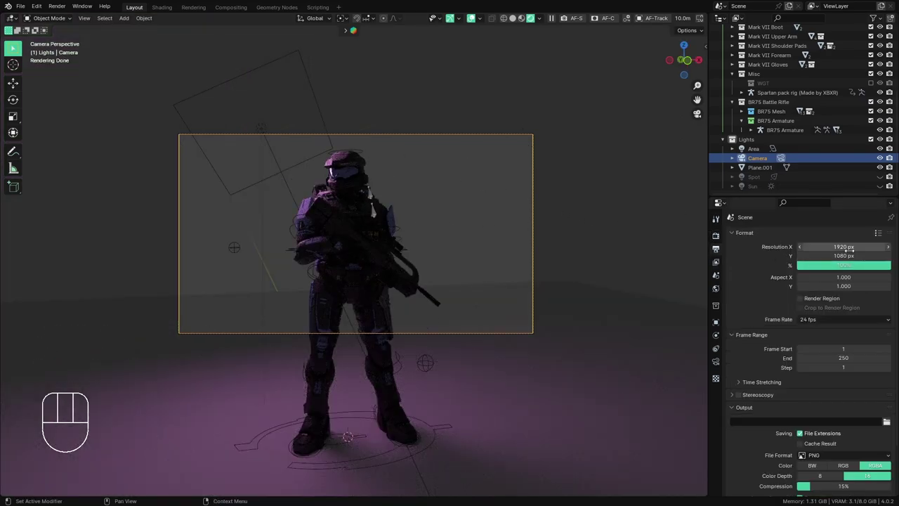
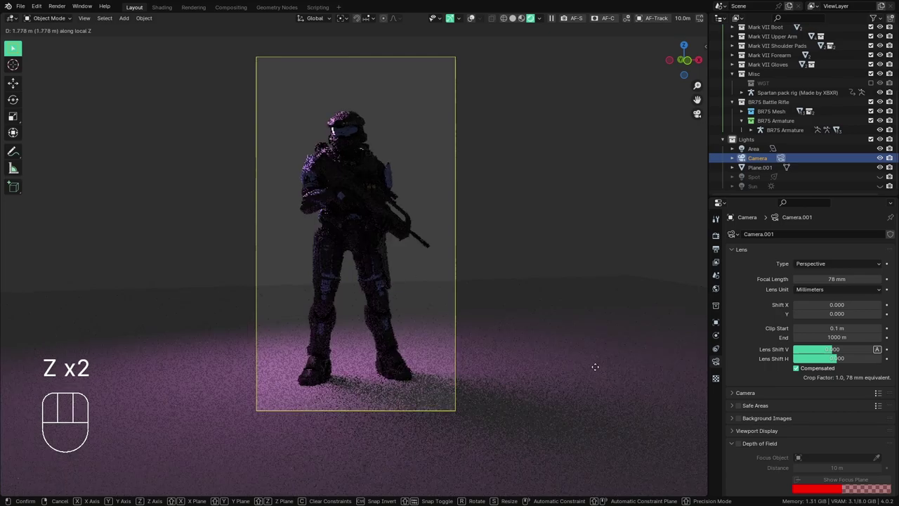
# - Switch the lens to Field of View and dolly the camera along its local Z axis
pyautogui.click(597, 371)
pyautogui.click(830, 265)
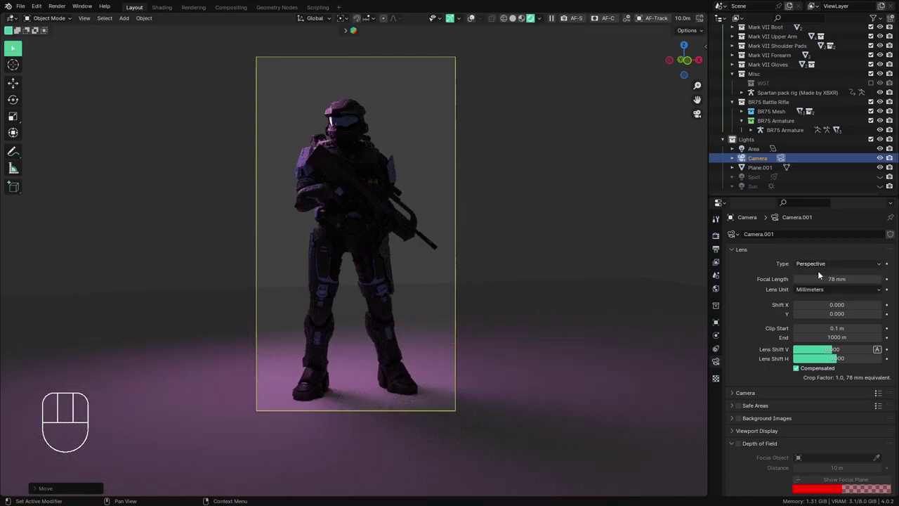
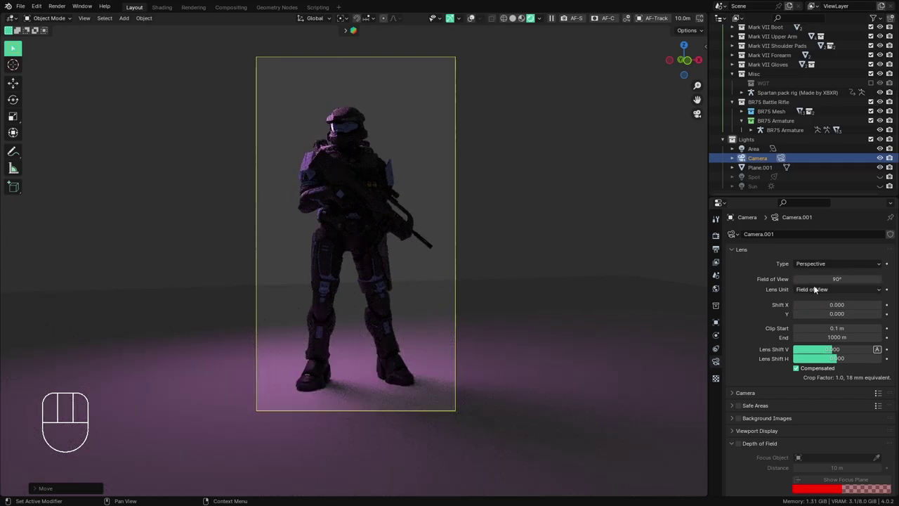
pyautogui.press('g')
pyautogui.press('z')
pyautogui.press('z')
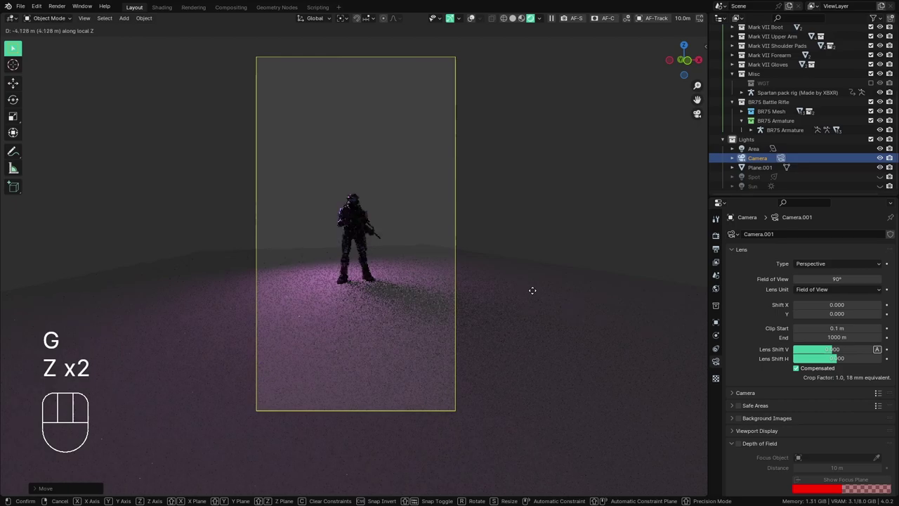
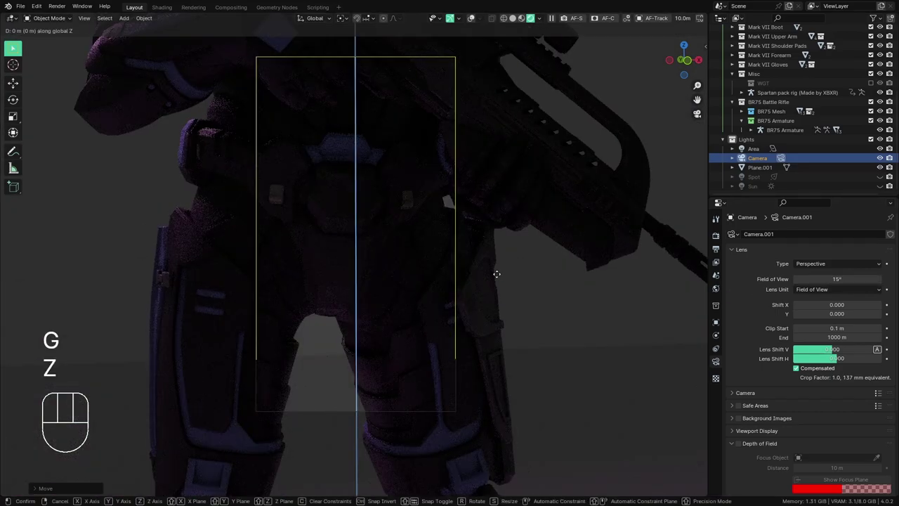
pyautogui.press('z')
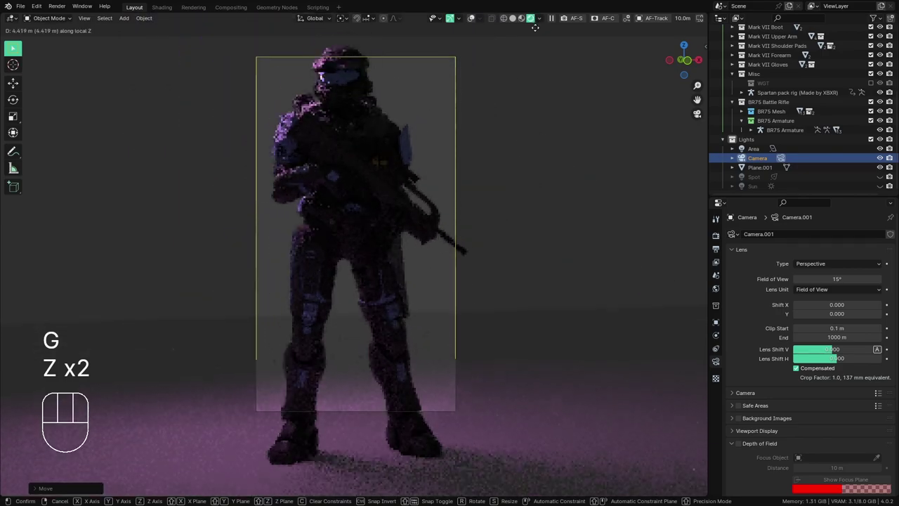
pyautogui.click(550, 65)
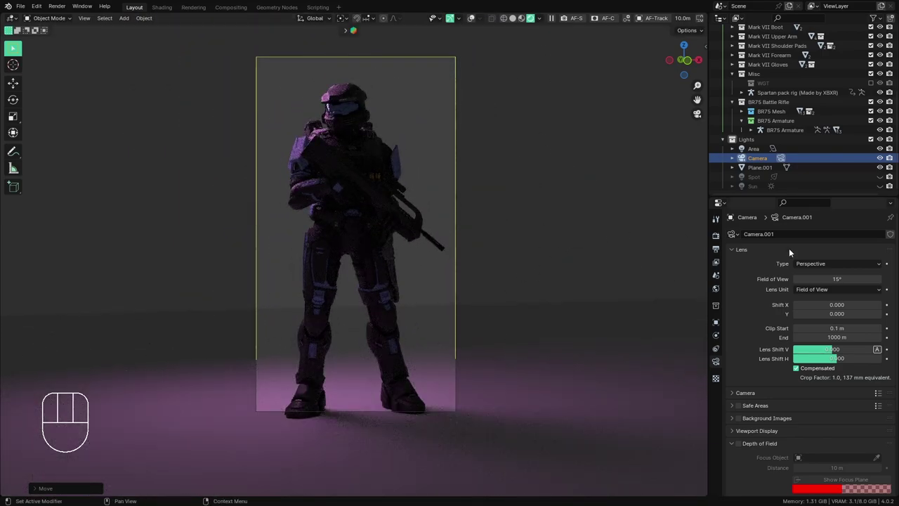
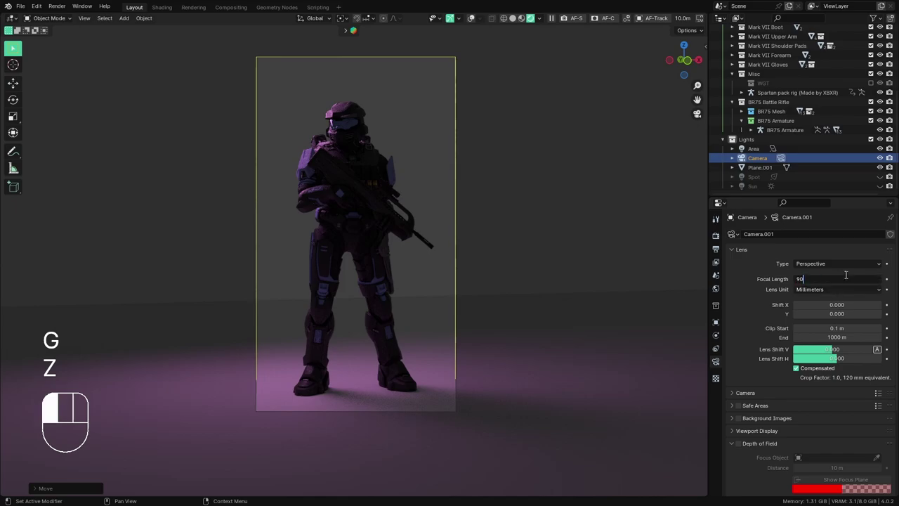
# - With the 90 mm focal length set, dolly the camera closer so the Spartan fills the portrait frame
pyautogui.press('g')
pyautogui.press('z')
pyautogui.press('z')
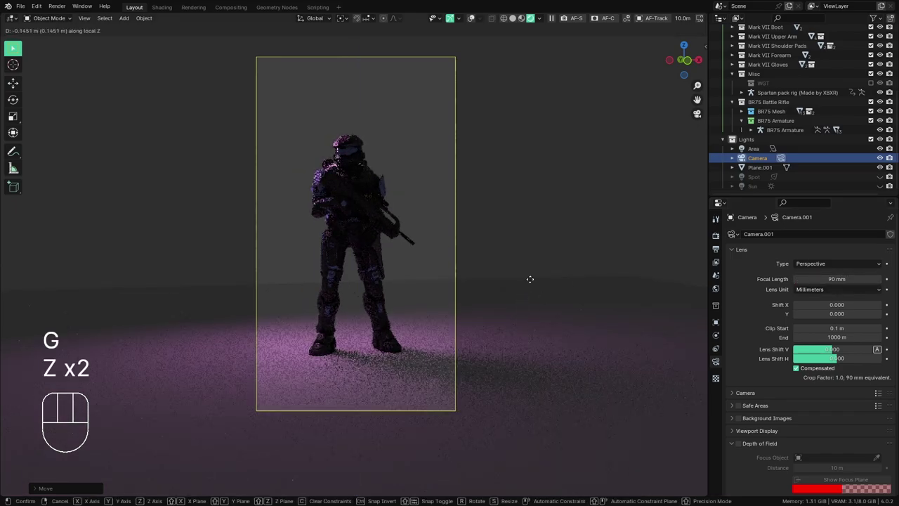
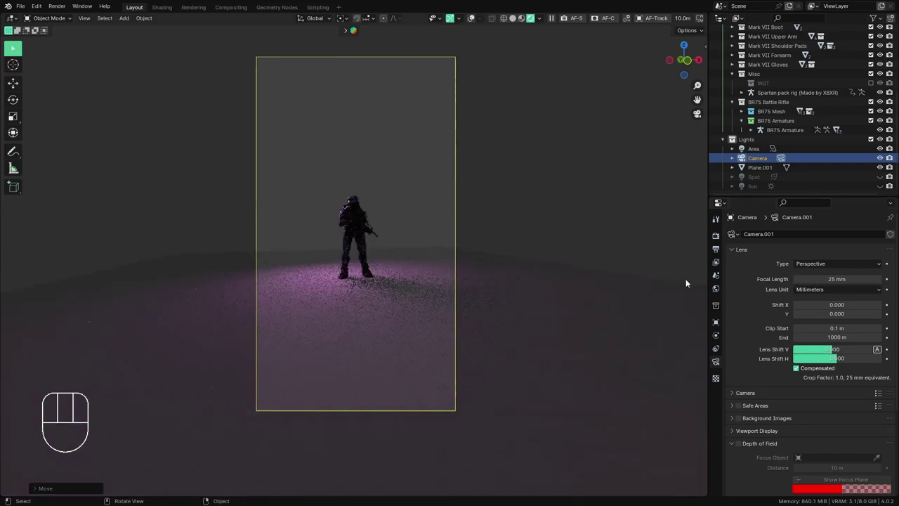
pyautogui.press('g')
pyautogui.press('z')
pyautogui.press('z')
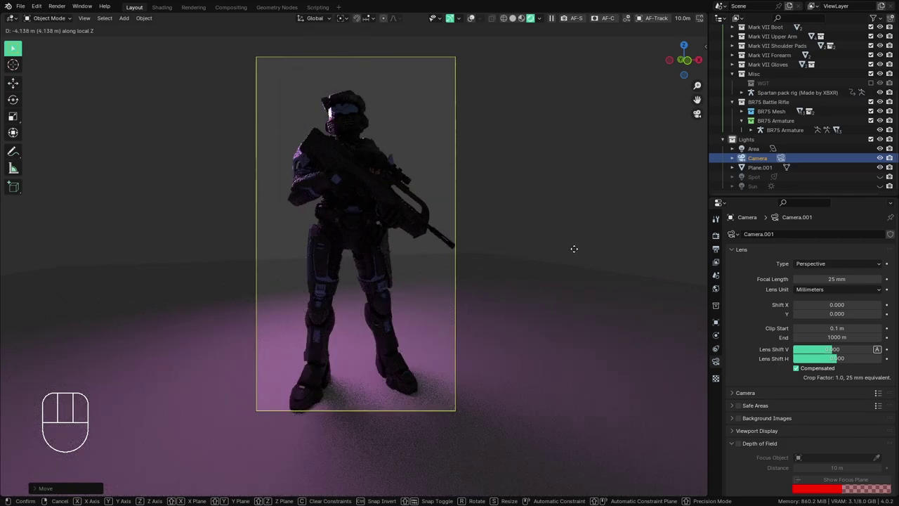
pyautogui.click(579, 252)
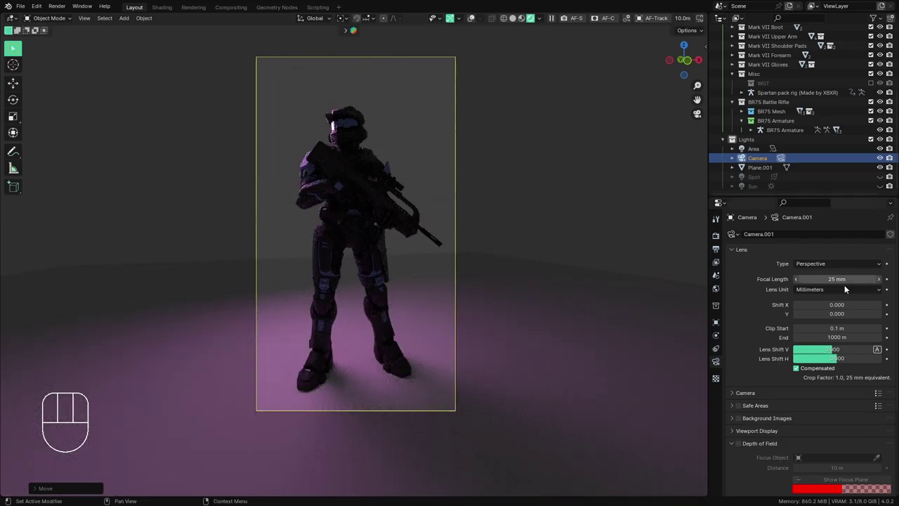
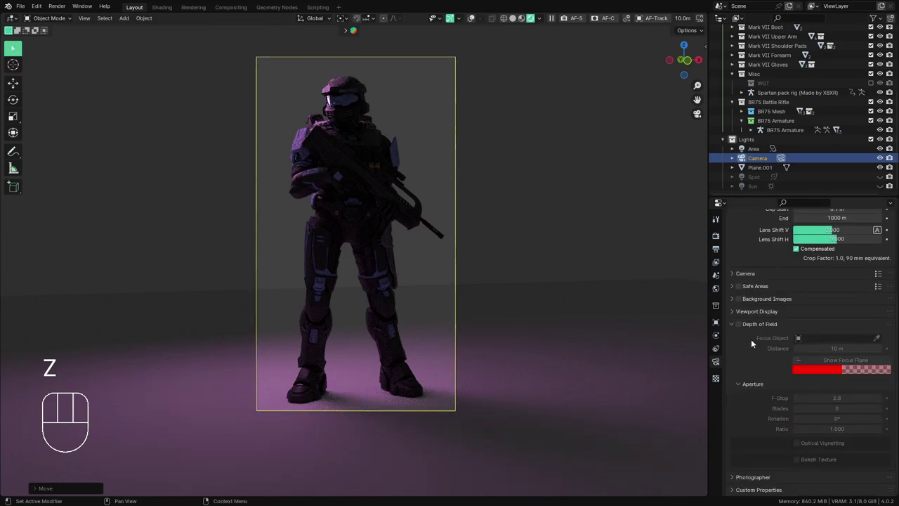
# - Enable depth of field on the camera and show its focus limits in the viewport
pyautogui.click(743, 328)
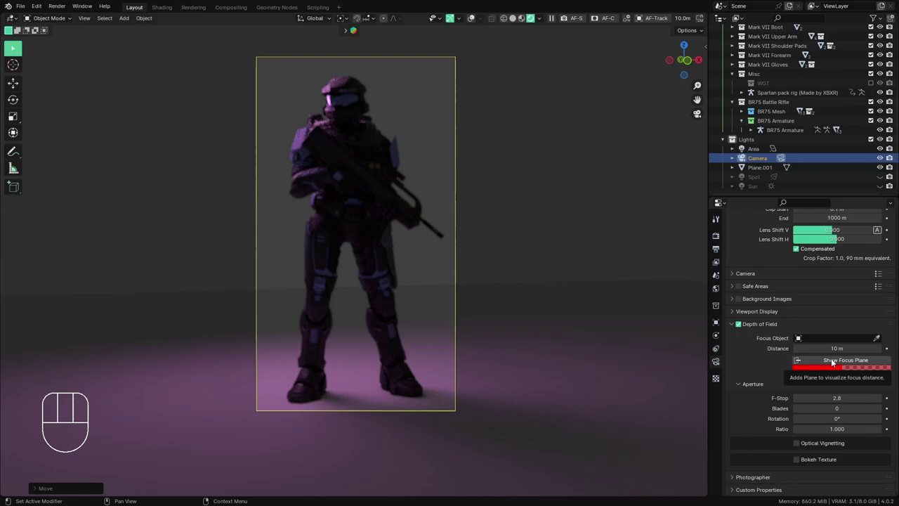
pyautogui.click(845, 365)
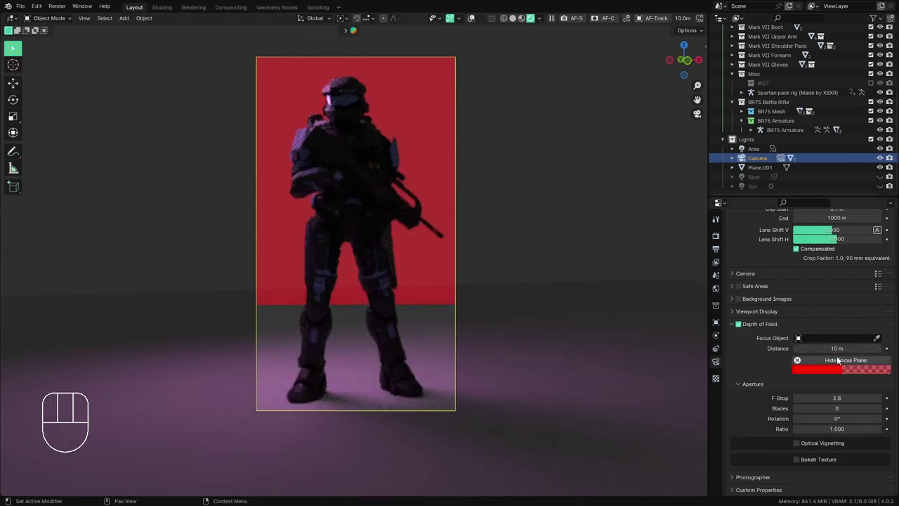
pyautogui.click(838, 361)
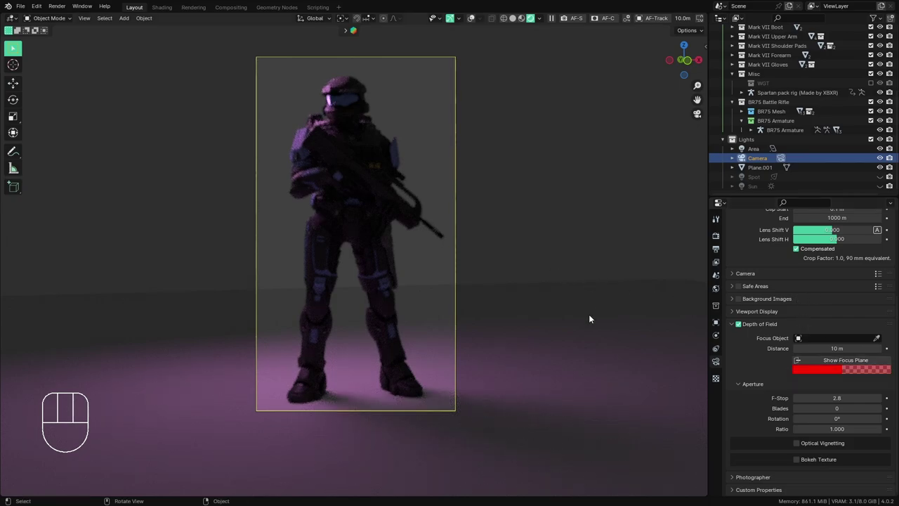
pyautogui.click(785, 311)
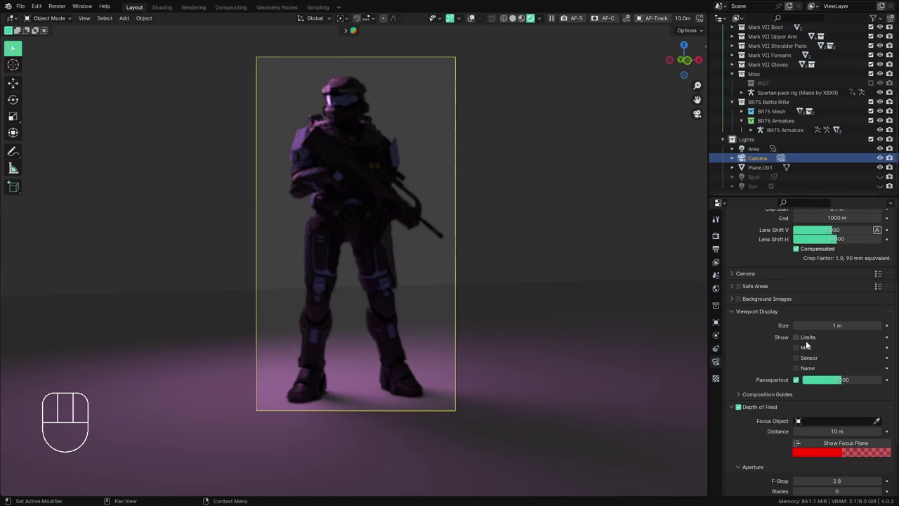
pyautogui.click(812, 338)
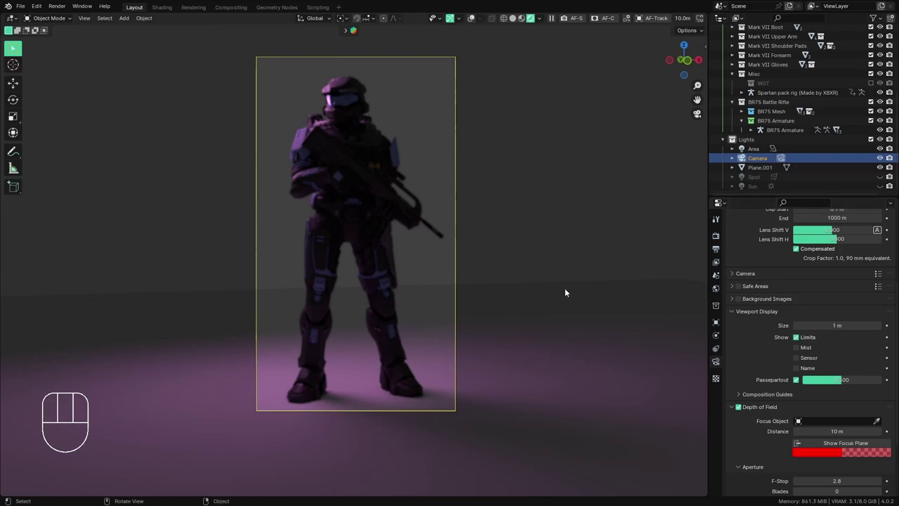
# - With overlays on, drag the focus point in to about 5.2 m at the Spartan
pyautogui.moveTo(543, 289); pyautogui.dragTo(498, 307)
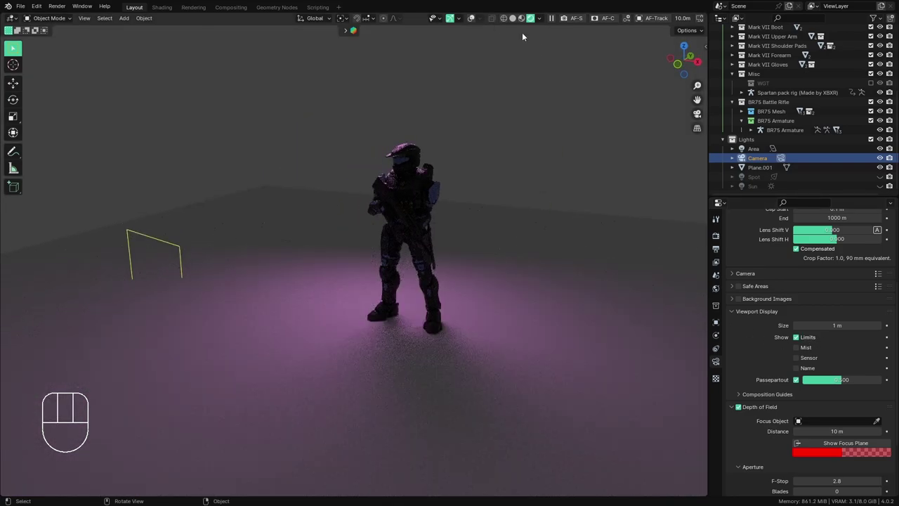
pyautogui.click(624, 25)
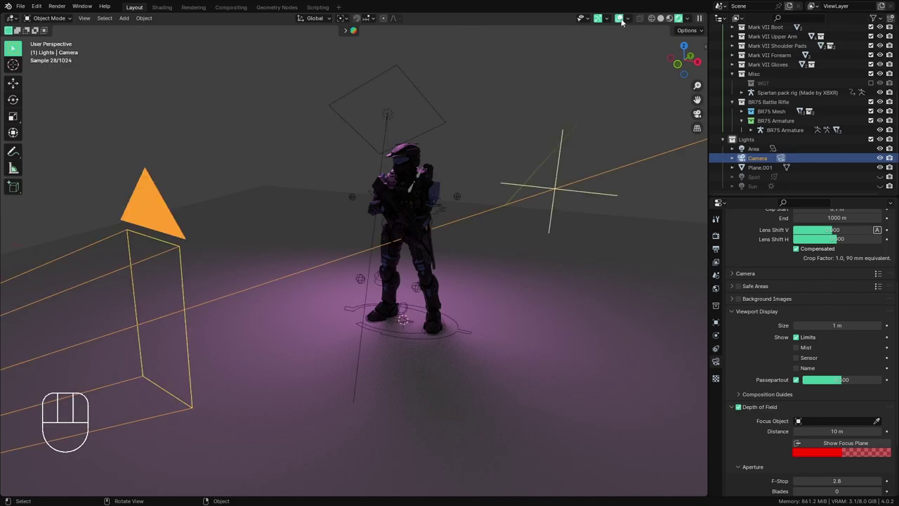
pyautogui.moveTo(585, 211); pyautogui.dragTo(593, 211)
pyautogui.moveTo(596, 222); pyautogui.dragTo(556, 241)
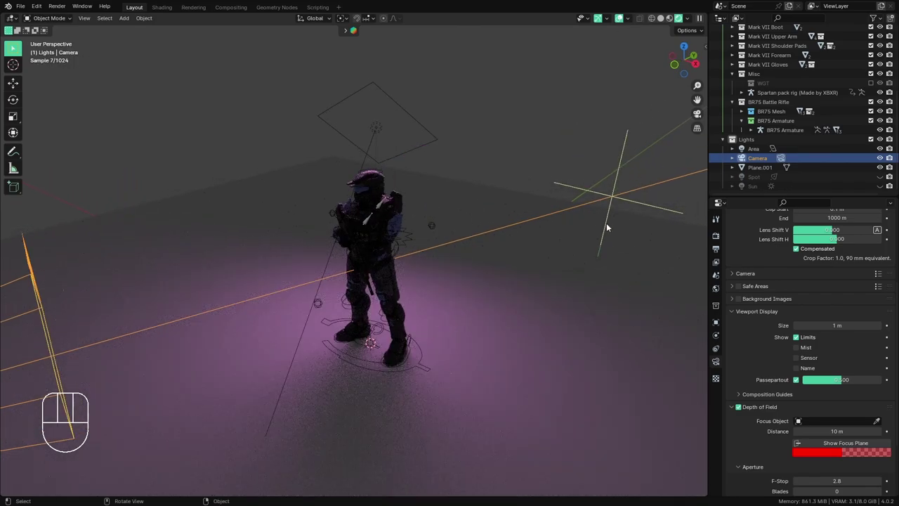
pyautogui.click(624, 200)
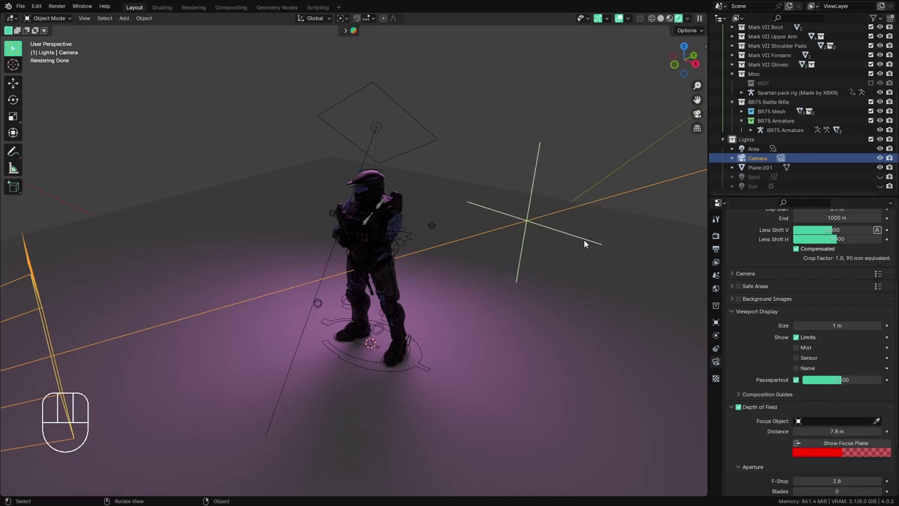
pyautogui.click(530, 225)
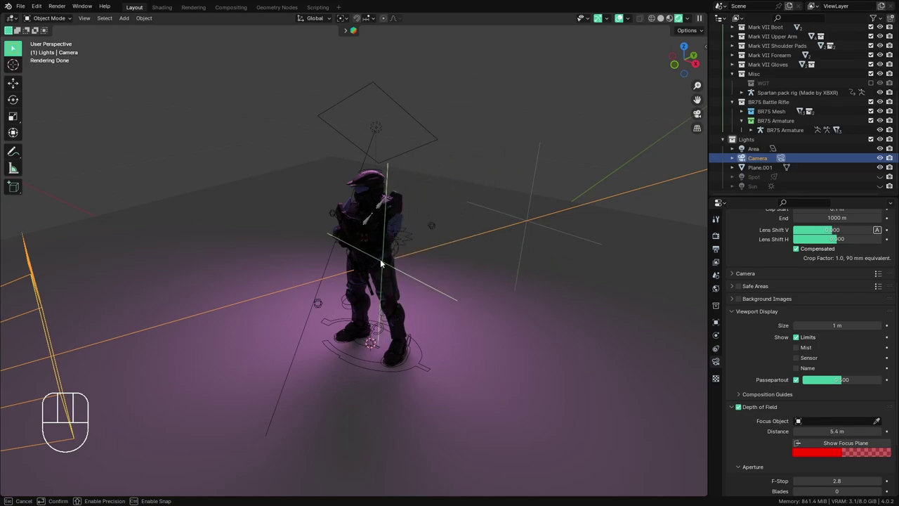
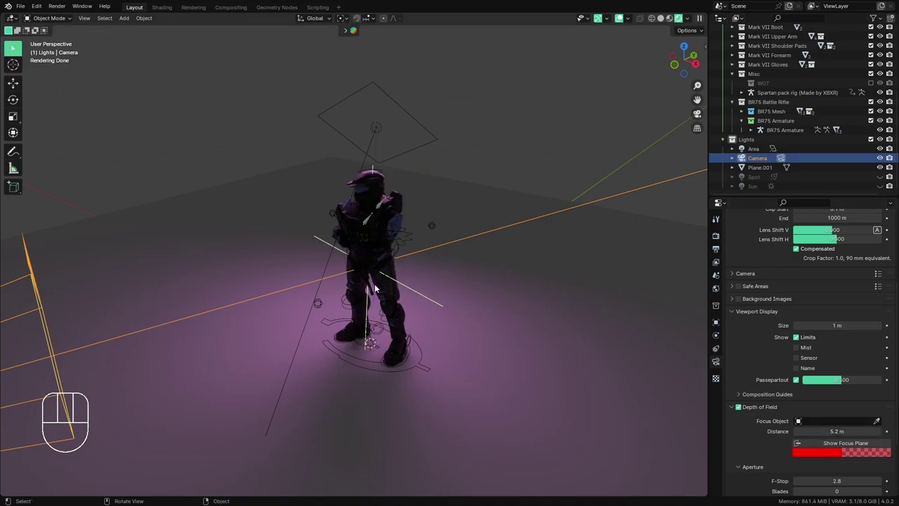
# - Check the framing through the camera with overlays hidden again
pyautogui.press('KP_0')
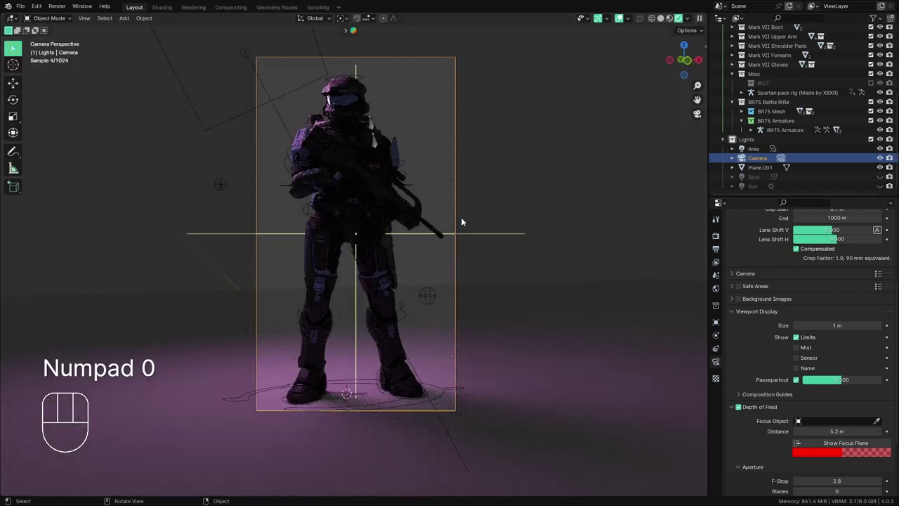
pyautogui.click(475, 20)
pyautogui.press('KP_0')
pyautogui.press('KP_0')
pyautogui.click(700, 117)
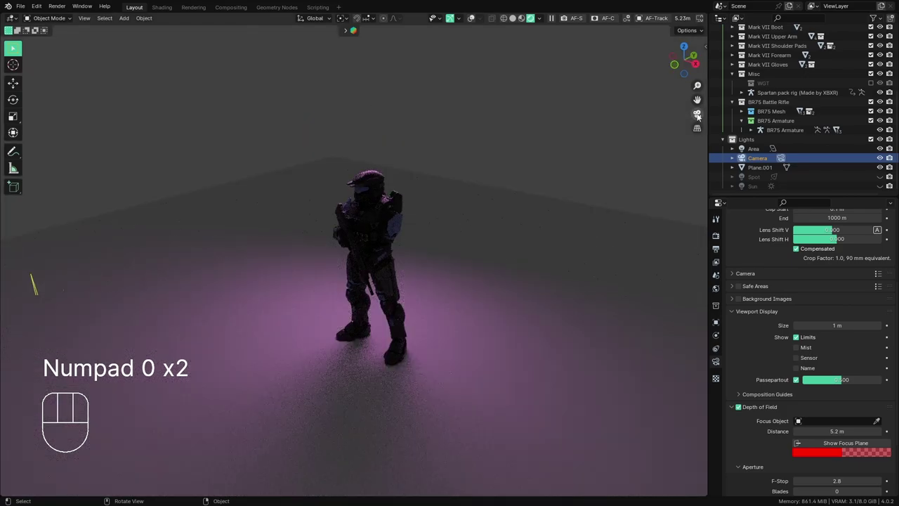
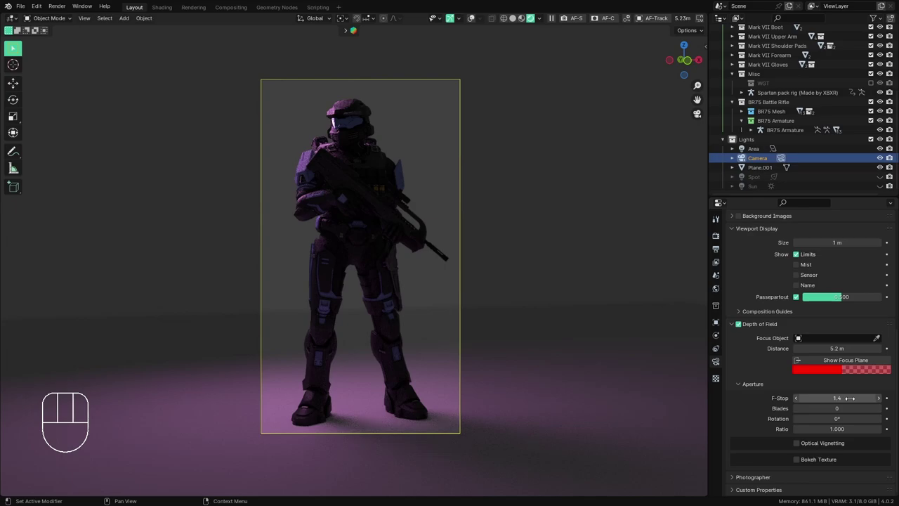
# - Set the aperture to f/1.4, save Tutorial scene.blend and select the backdrop Plane.001
pyautogui.press('Right')
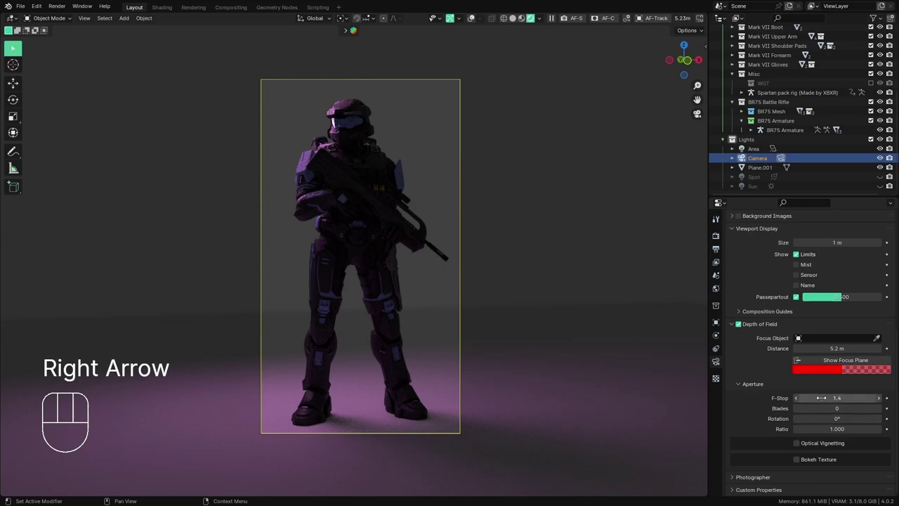
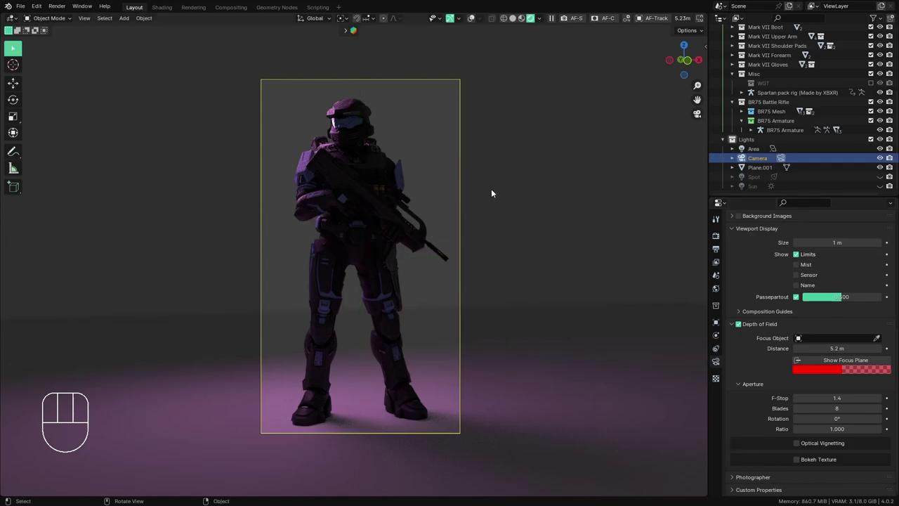
pyautogui.press('ctrl+s')
pyautogui.middleClick(457, 177)
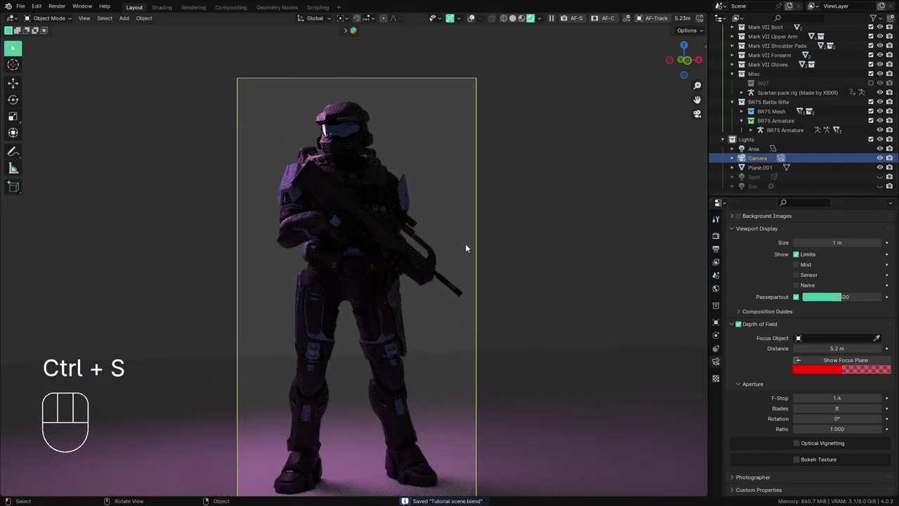
pyautogui.middleClick(495, 340)
pyautogui.click(599, 376)
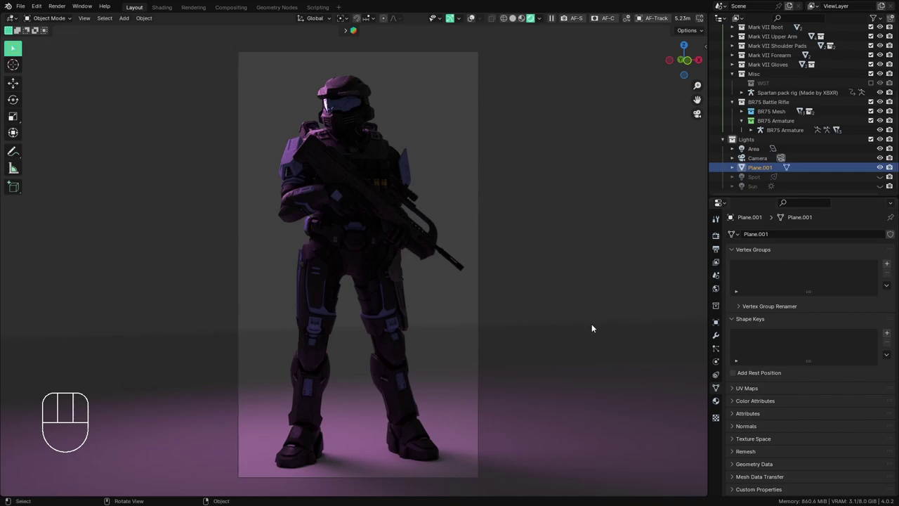
# - Duplicate the plane into Plane.002 with the emission/transparent spotted material
pyautogui.moveTo(565, 334); pyautogui.dragTo(536, 344)
pyautogui.moveTo(463, 368); pyautogui.dragTo(374, 412)
pyautogui.press('shift+a')
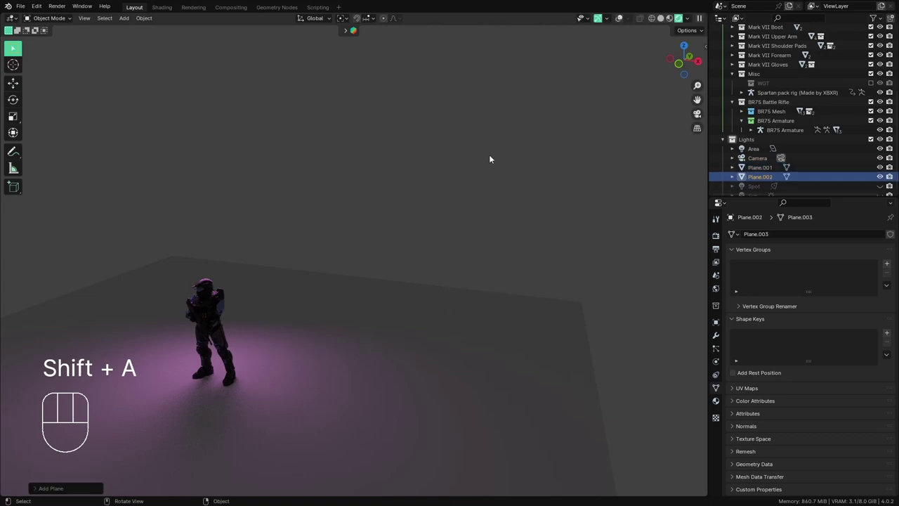
pyautogui.moveTo(622, 23); pyautogui.dragTo(580, 83)
pyautogui.press('s')
pyautogui.moveTo(484, 18); pyautogui.dragTo(473, 22)
pyautogui.click(483, 21)
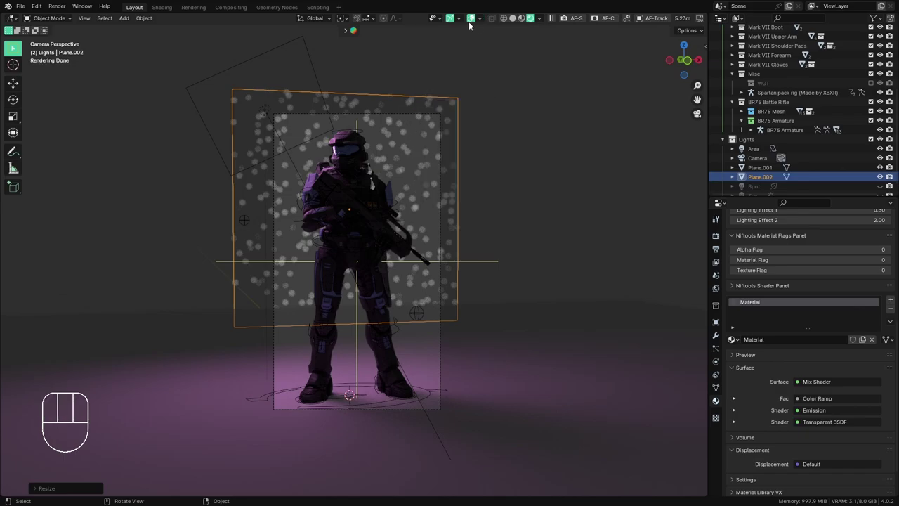
pyautogui.click(476, 17)
# - Push the light-spot plane back along its local Z axis behind the Spartan
pyautogui.moveTo(525, 251); pyautogui.dragTo(479, 289)
pyautogui.moveTo(438, 217); pyautogui.dragTo(396, 288)
pyautogui.moveTo(312, 312); pyautogui.dragTo(356, 302)
pyautogui.press('g')
pyautogui.press('z')
pyautogui.press('z')
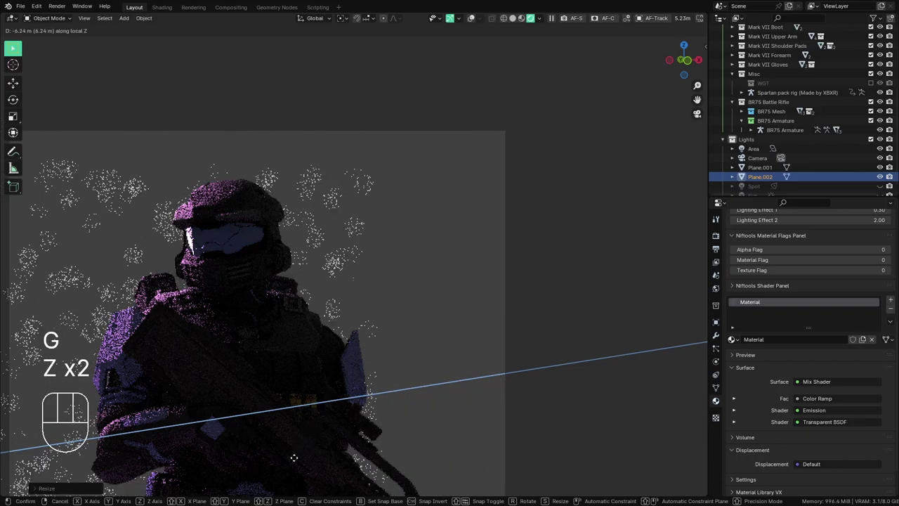
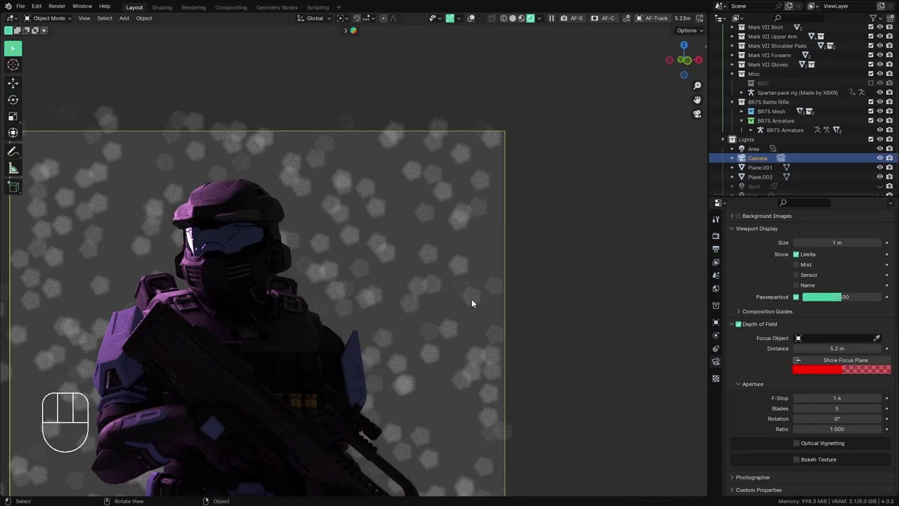
# - Scale up the light-spot plane, save the scene and hide the original backdrop Plane.001
pyautogui.moveTo(365, 311); pyautogui.dragTo(416, 322)
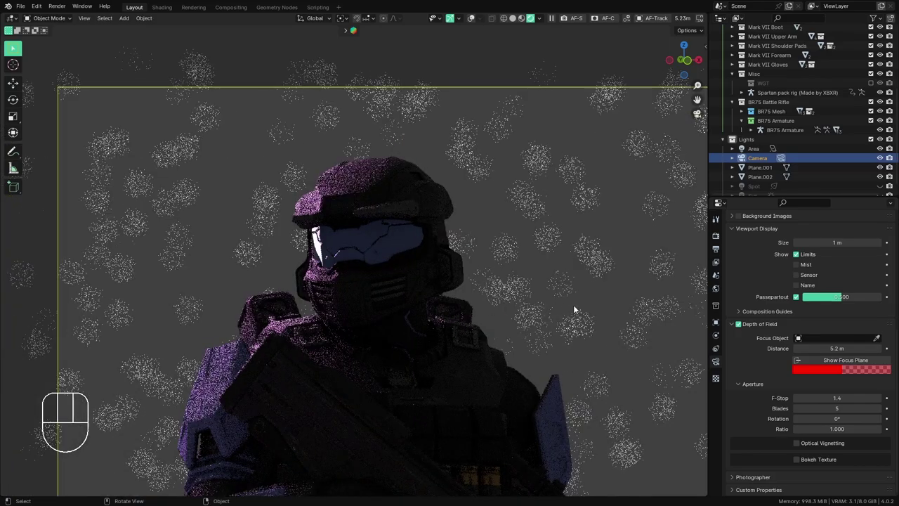
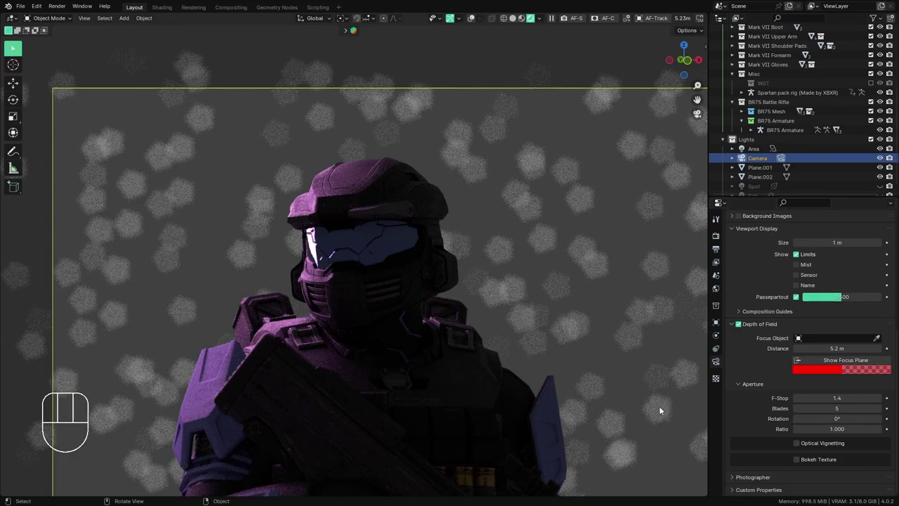
pyautogui.moveTo(546, 320); pyautogui.dragTo(529, 227)
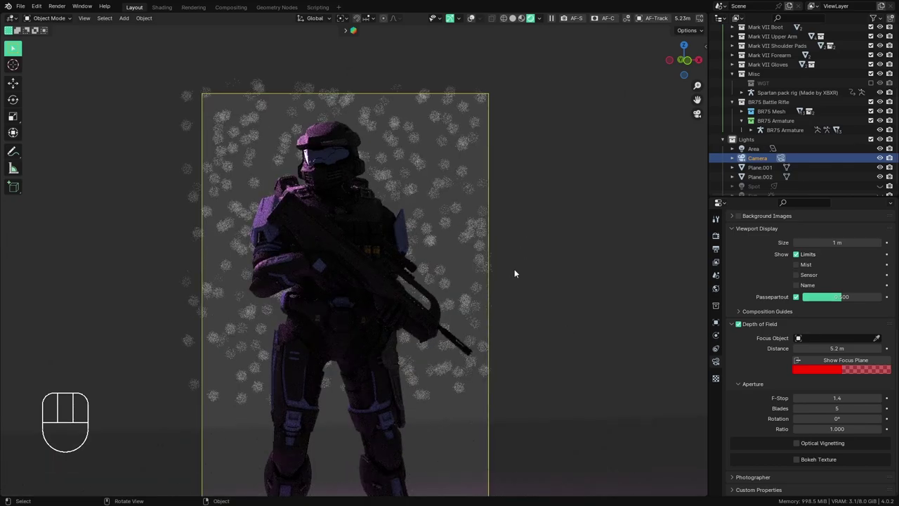
pyautogui.press('s')
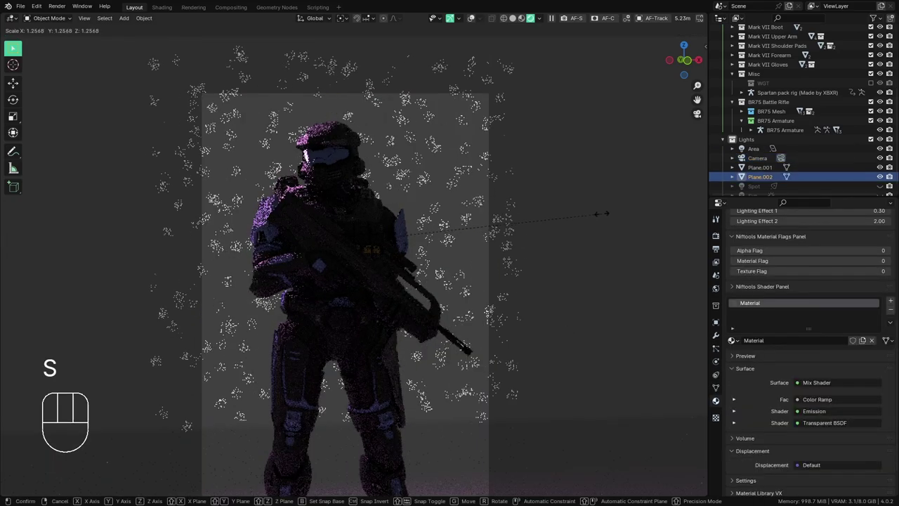
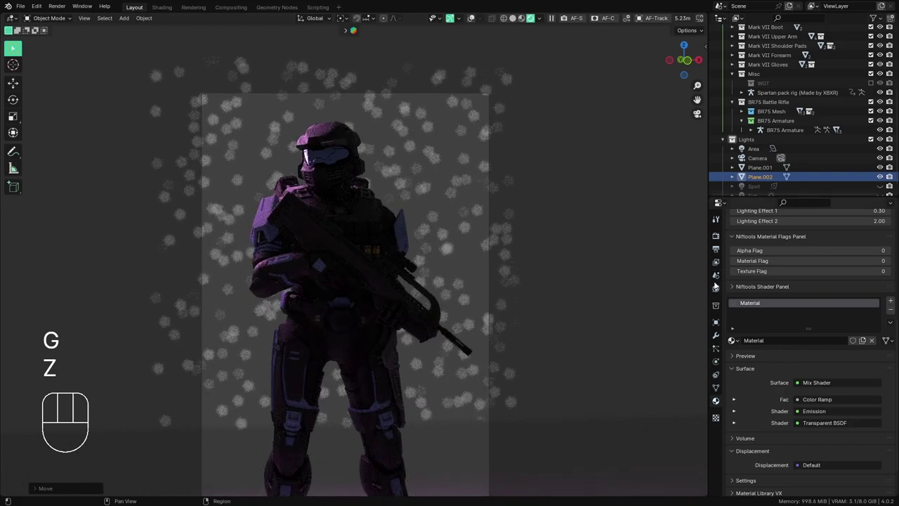
pyautogui.middleClick(513, 346)
pyautogui.press('ctrl+s')
pyautogui.press('h')
pyautogui.click(433, 331)
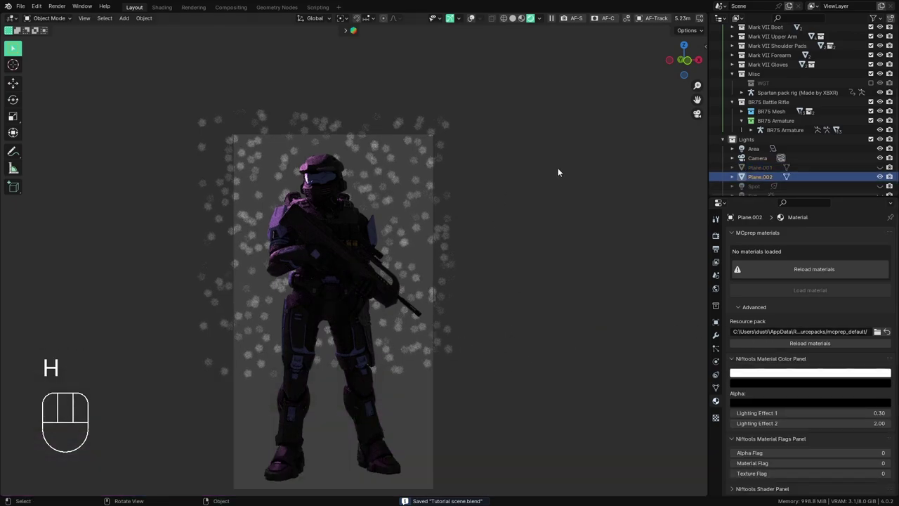
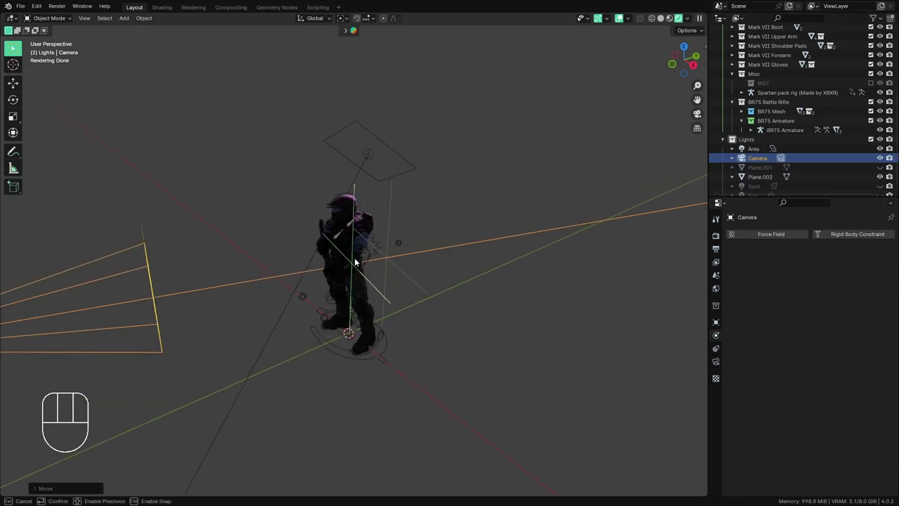
# - Reposition Plane.002 vertically from the camera view, then hide it as well
pyautogui.moveTo(438, 284); pyautogui.dragTo(426, 256)
pyautogui.press('KP_0')
pyautogui.click(477, 17)
pyautogui.moveTo(469, 352); pyautogui.dragTo(470, 317)
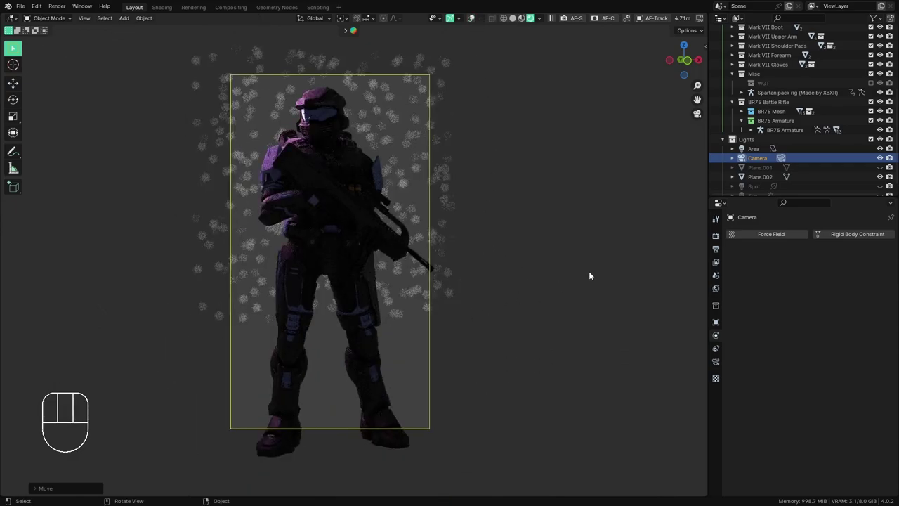
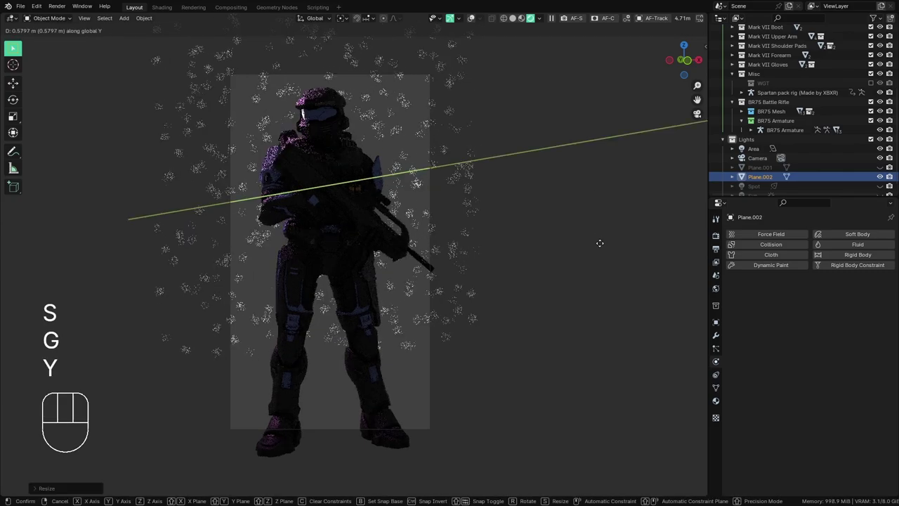
pyautogui.press('Escape')
pyautogui.press('g')
pyautogui.press('z')
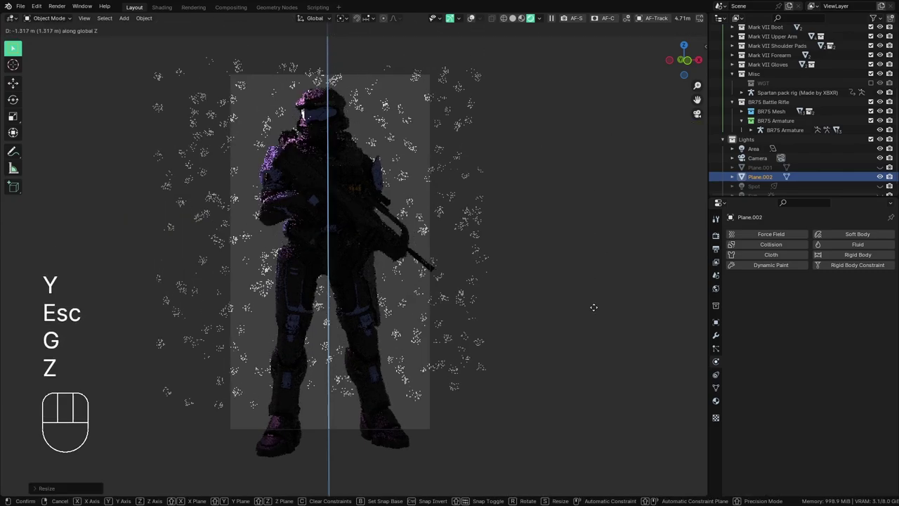
pyautogui.press('s')
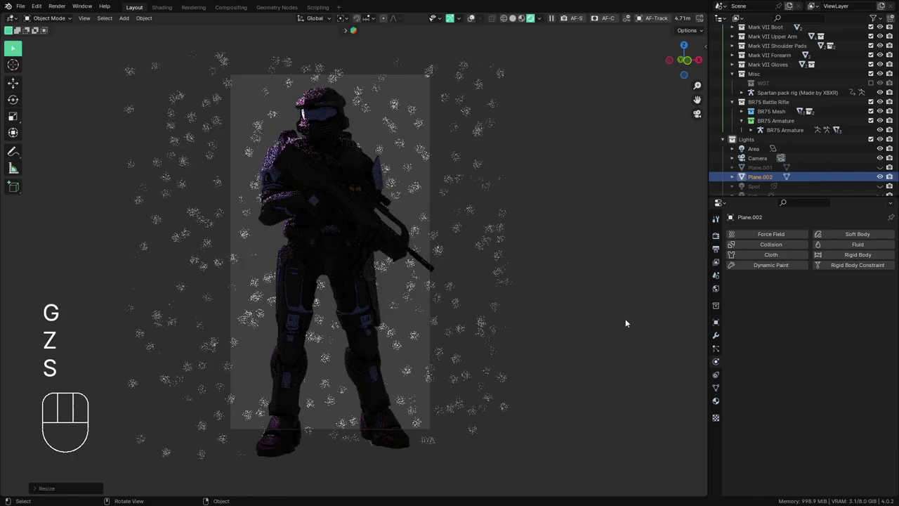
pyautogui.press('h')
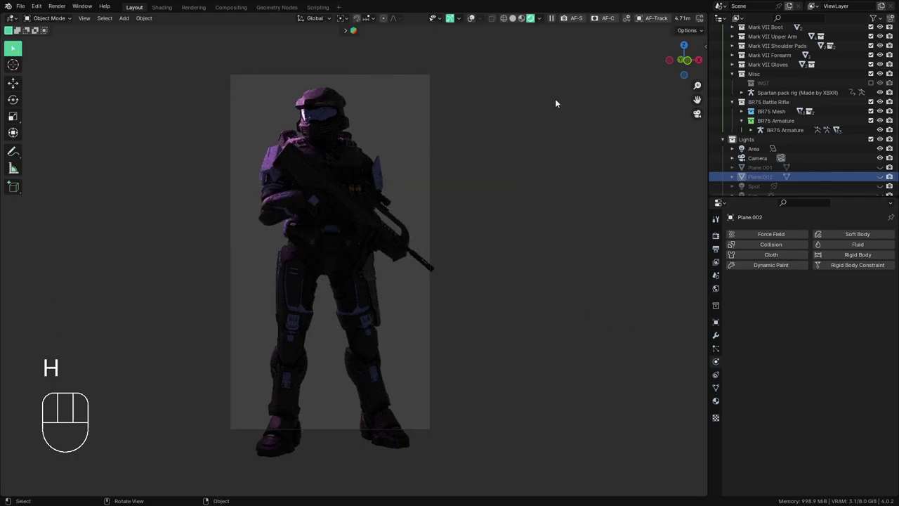
# - Turn the world background strength down to 0
pyautogui.click(720, 296)
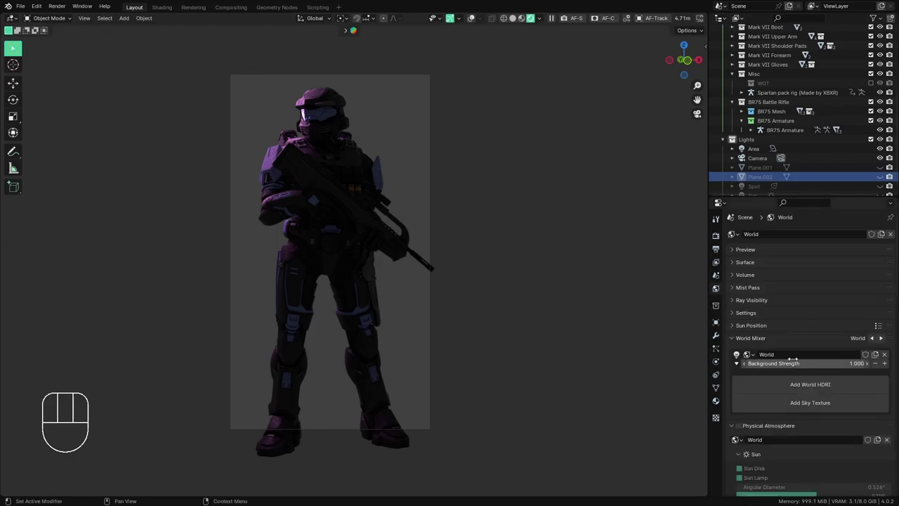
pyautogui.doubleClick(752, 250)
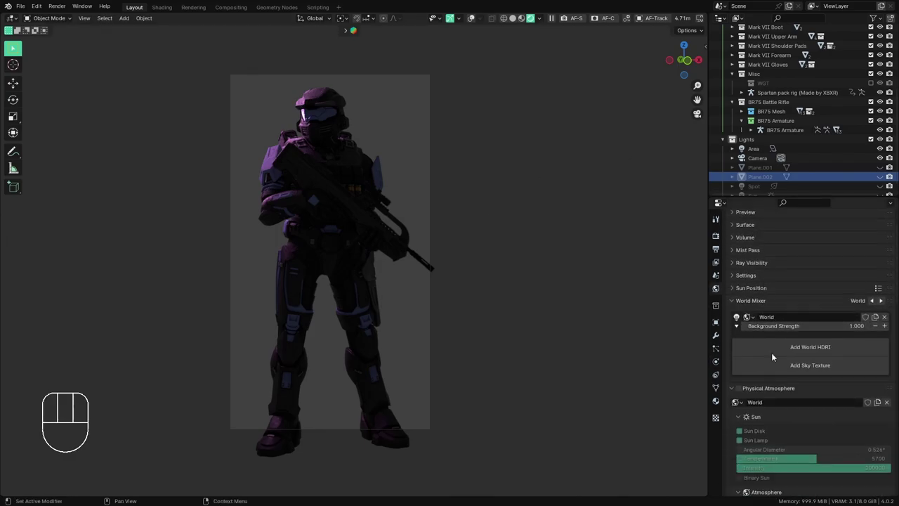
pyautogui.click(735, 311)
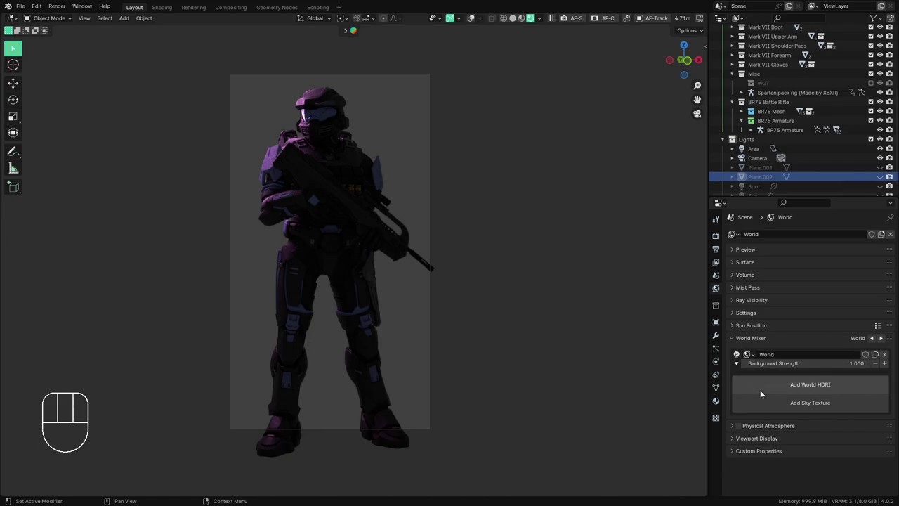
pyautogui.click(770, 440)
pyautogui.moveTo(766, 444); pyautogui.dragTo(755, 400)
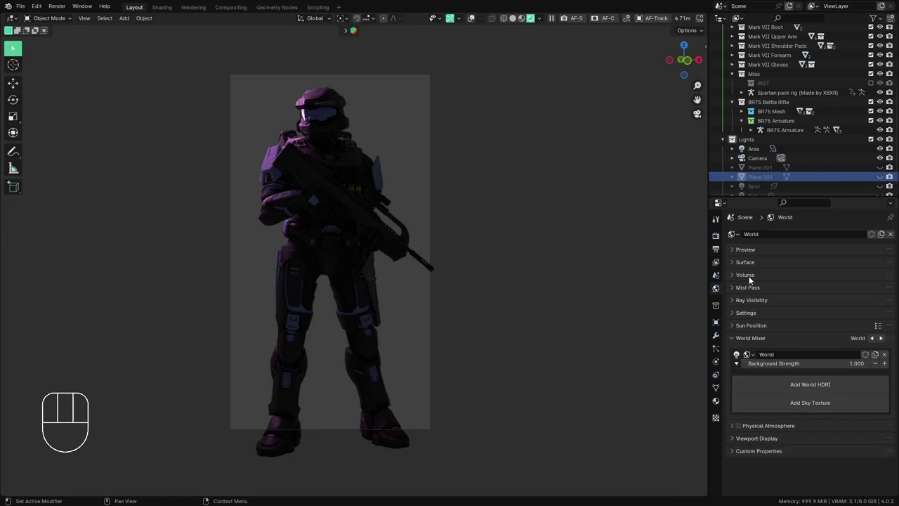
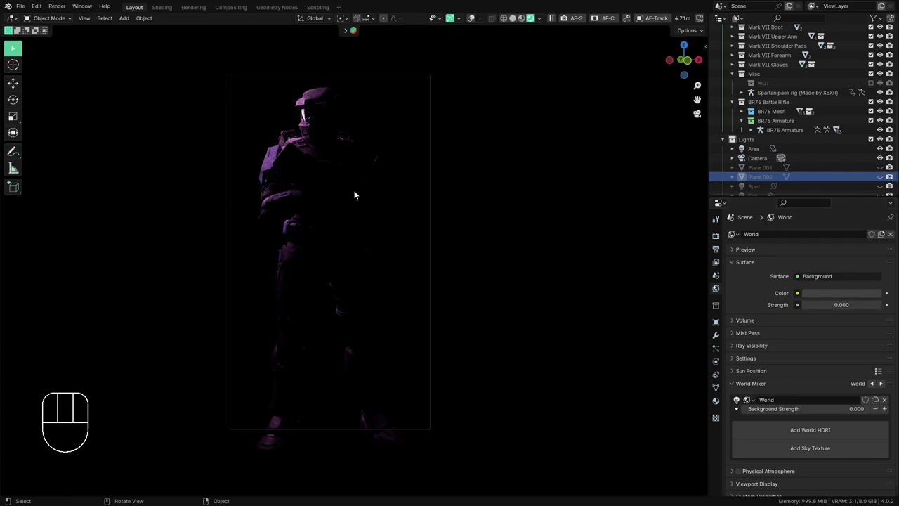
# - Duplicate and rotate the Area light to create additional lights around the Spartan
pyautogui.click(764, 150)
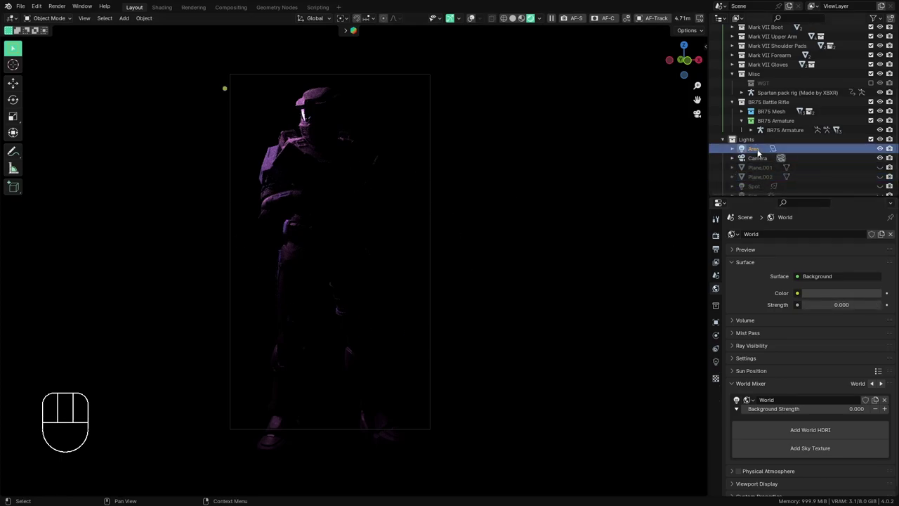
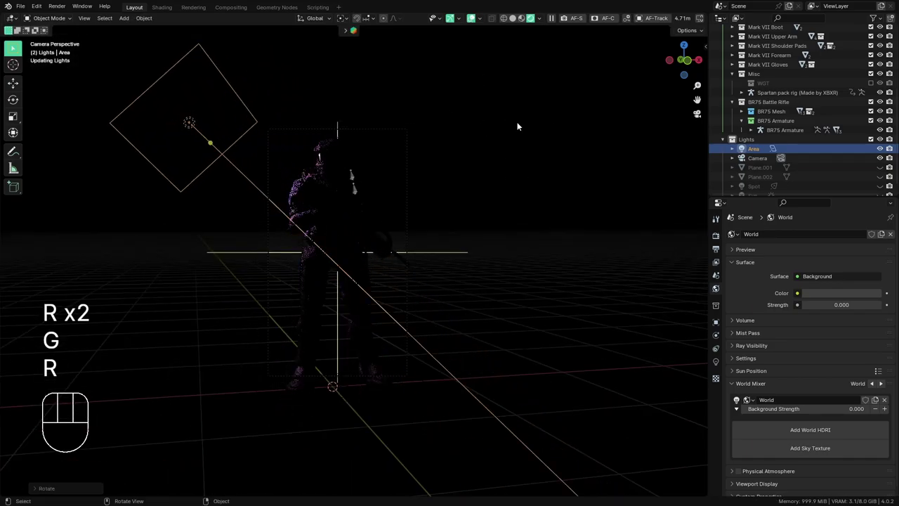
pyautogui.press('alt+d')
pyautogui.press('r')
pyautogui.press('g')
pyautogui.click(344, 259)
pyautogui.moveTo(347, 261); pyautogui.dragTo(456, 316)
pyautogui.moveTo(445, 294); pyautogui.dragTo(382, 325)
pyautogui.press('alt+d')
pyautogui.press('r')
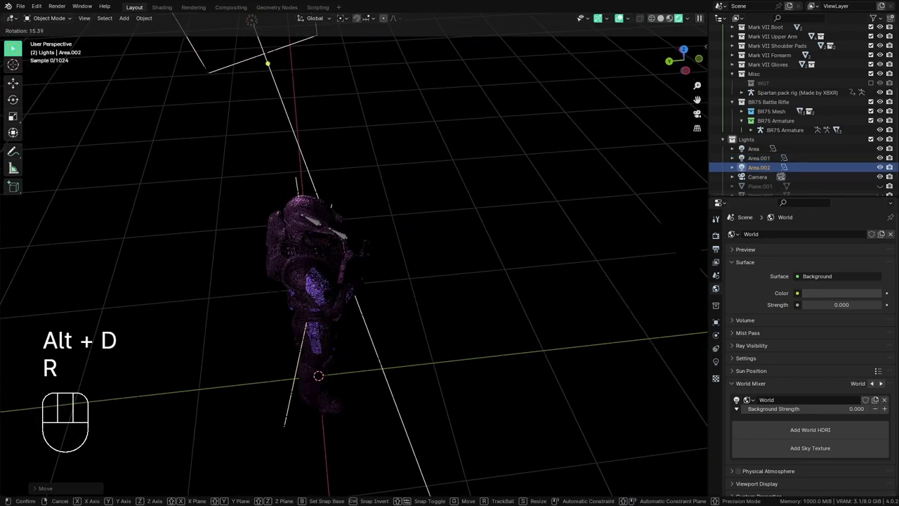
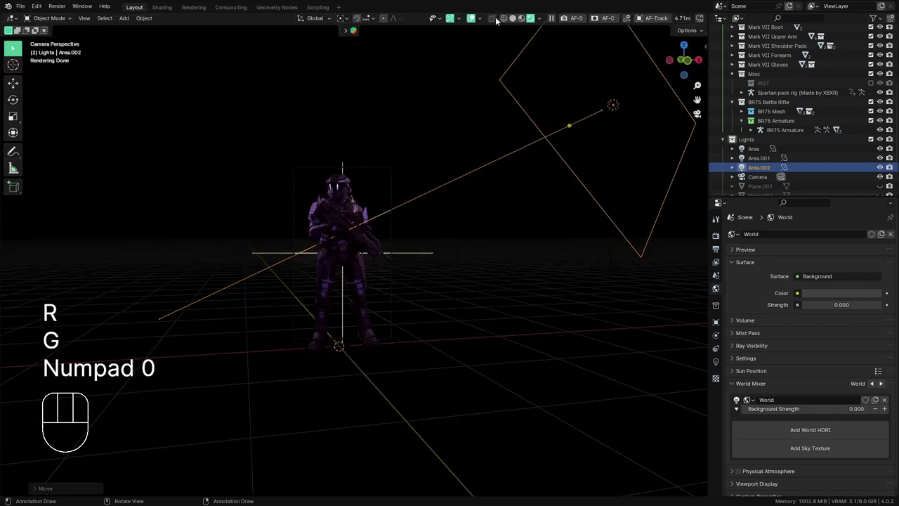
pyautogui.moveTo(480, 21); pyautogui.dragTo(477, 25)
pyautogui.click(475, 18)
pyautogui.moveTo(418, 277); pyautogui.dragTo(420, 302)
# - Give the new area light a pale blue HSV colour and move it along its local Z axis
pyautogui.click(760, 154)
pyautogui.click(723, 358)
pyautogui.click(819, 287)
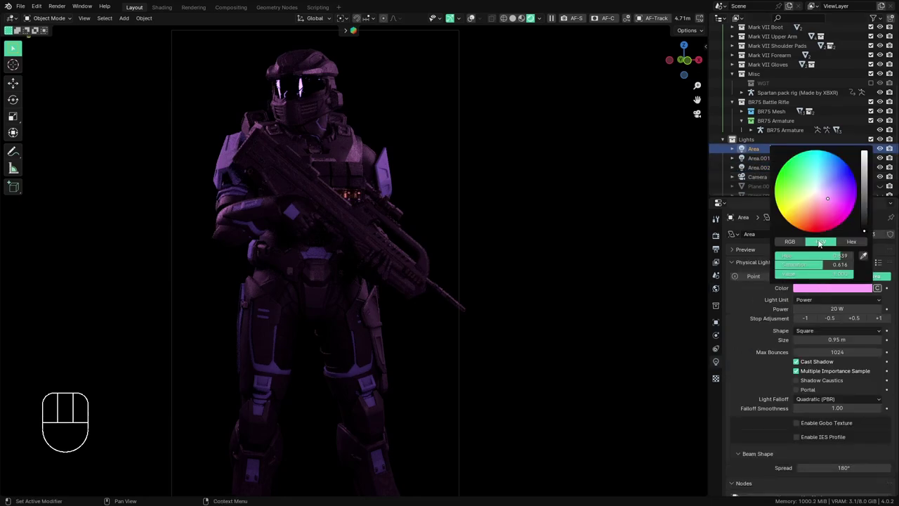
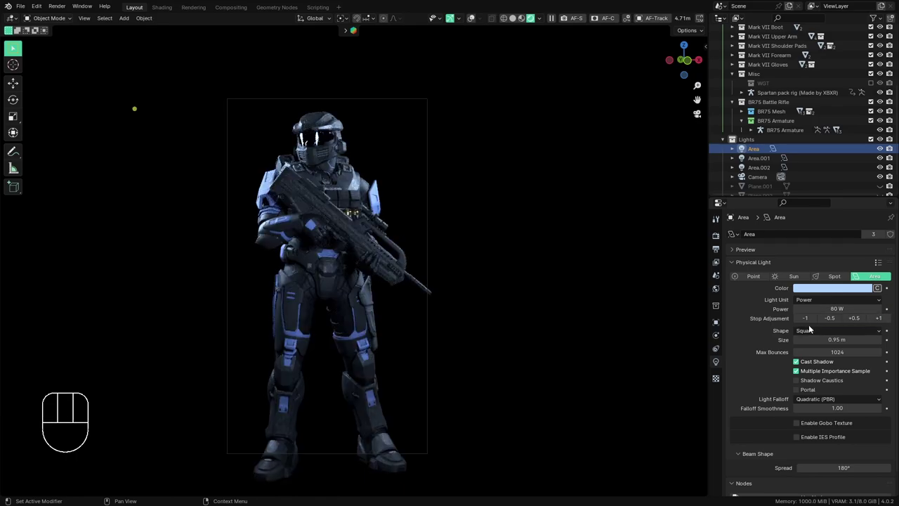
pyautogui.click(811, 329)
pyautogui.click(815, 317)
pyautogui.click(764, 151)
pyautogui.press('g')
pyautogui.press('z')
pyautogui.press('z')
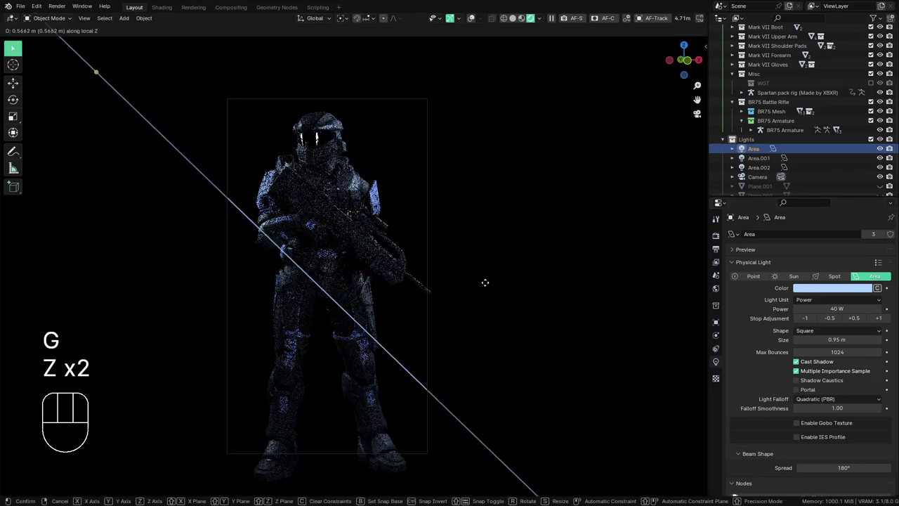
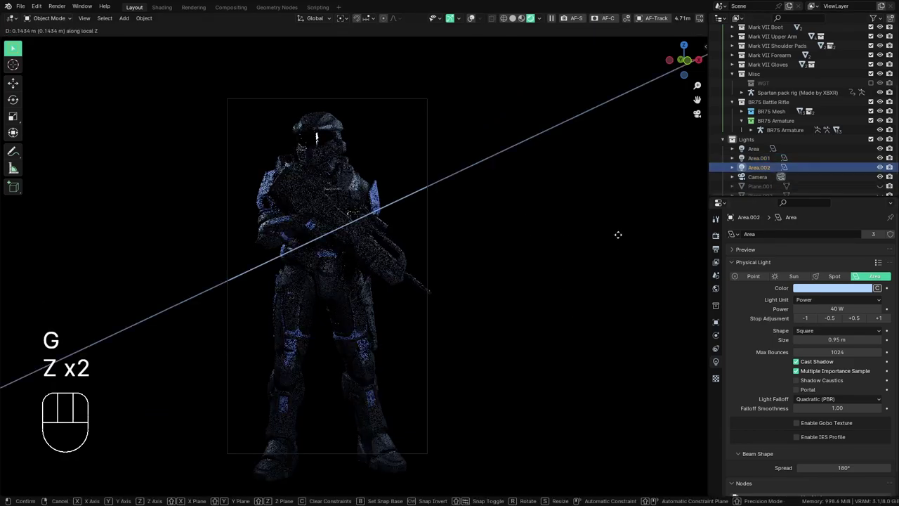
pyautogui.press('Escape')
pyautogui.click(481, 23)
pyautogui.click(477, 23)
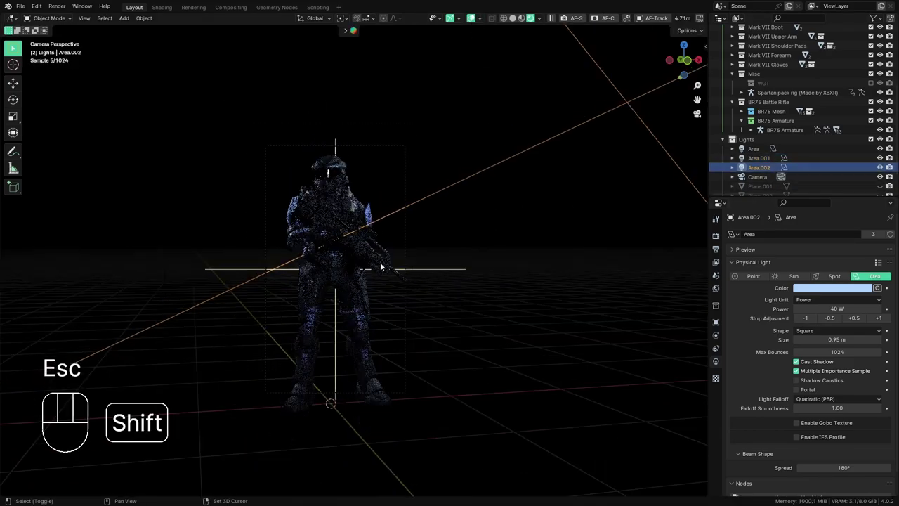
# - Slide Area.002 along its local Z and raise its power from 40 W to 80 W
pyautogui.press('g')
pyautogui.press('z')
pyautogui.press('z')
pyautogui.click(492, 241)
pyautogui.click(472, 17)
pyautogui.click(885, 320)
pyautogui.moveTo(430, 290); pyautogui.dragTo(468, 324)
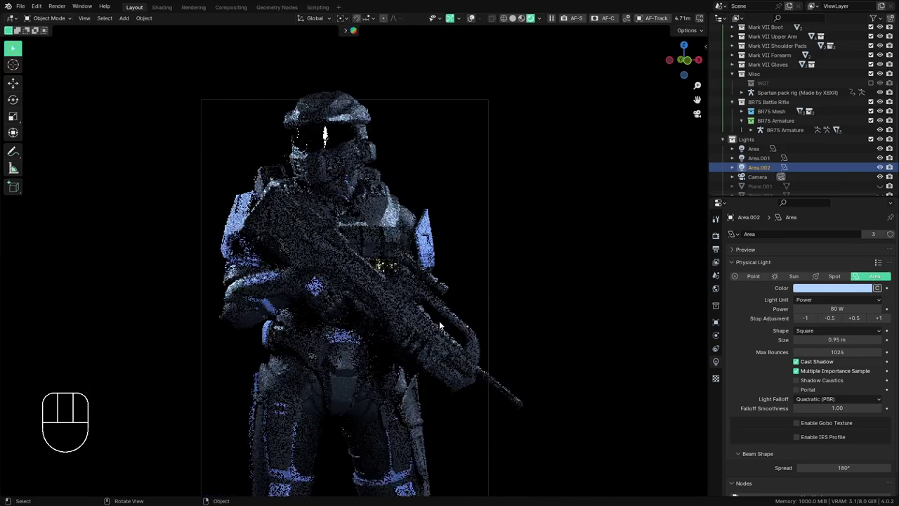
pyautogui.moveTo(436, 339); pyautogui.dragTo(427, 311)
pyautogui.moveTo(421, 425); pyautogui.dragTo(405, 294)
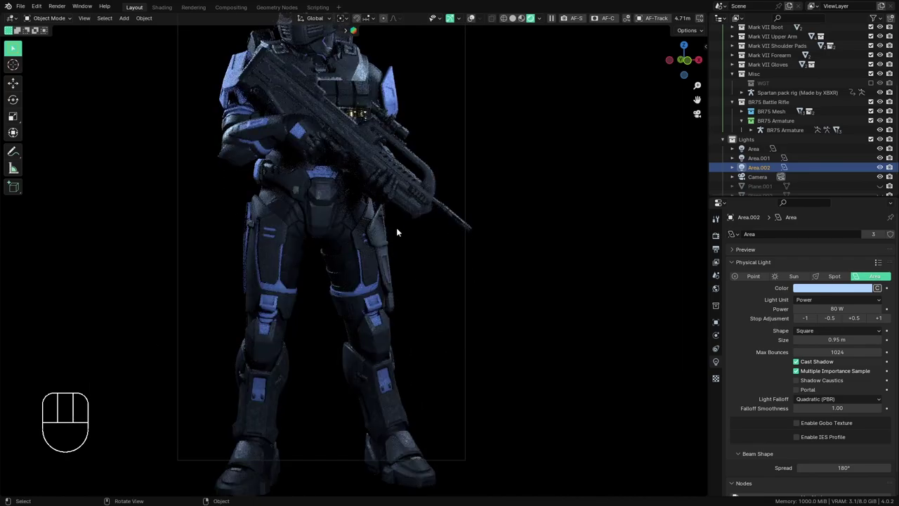
pyautogui.moveTo(435, 316); pyautogui.dragTo(448, 390)
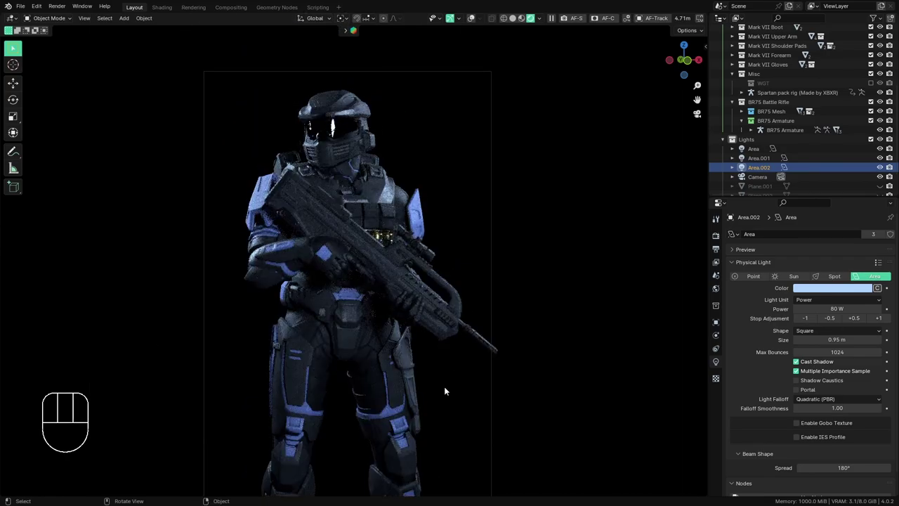
pyautogui.moveTo(414, 386); pyautogui.dragTo(410, 347)
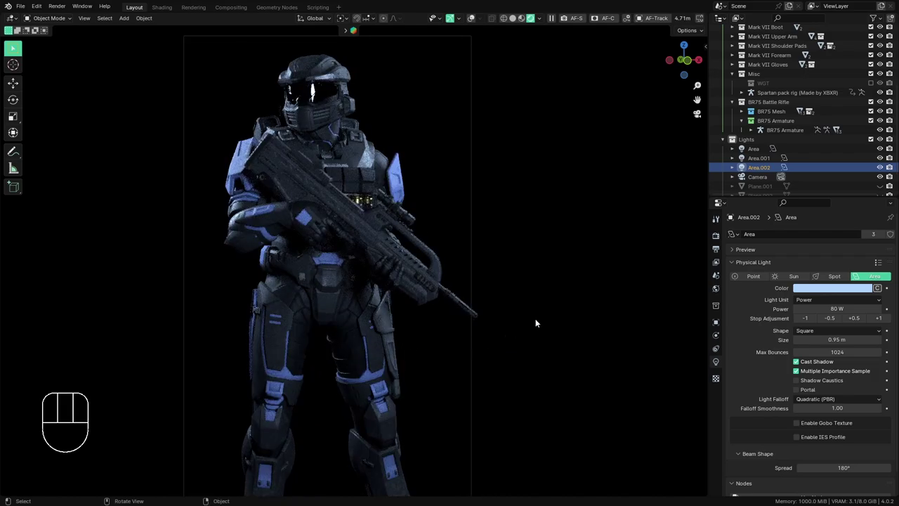
# - Lower the Cycles render Max Samples from 4096 to 500 in the sampling settings
pyautogui.click(716, 243)
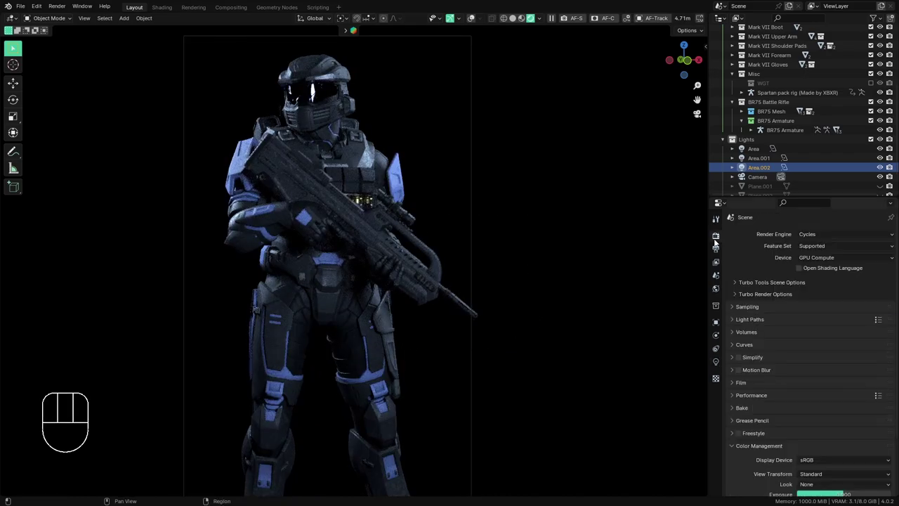
pyautogui.click(768, 306)
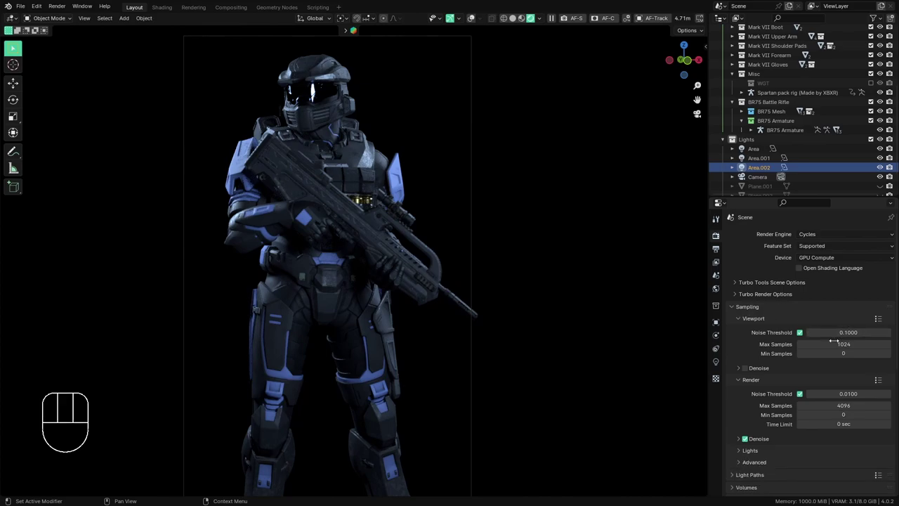
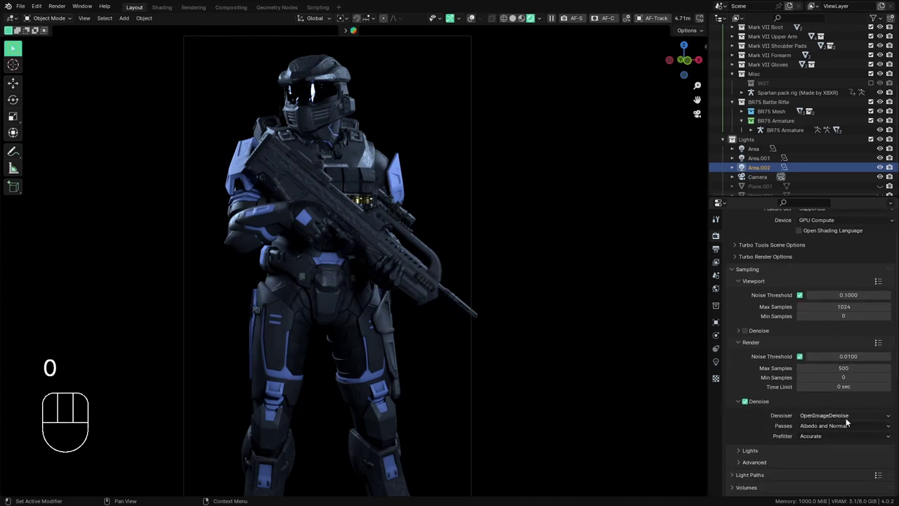
pyautogui.click(743, 449)
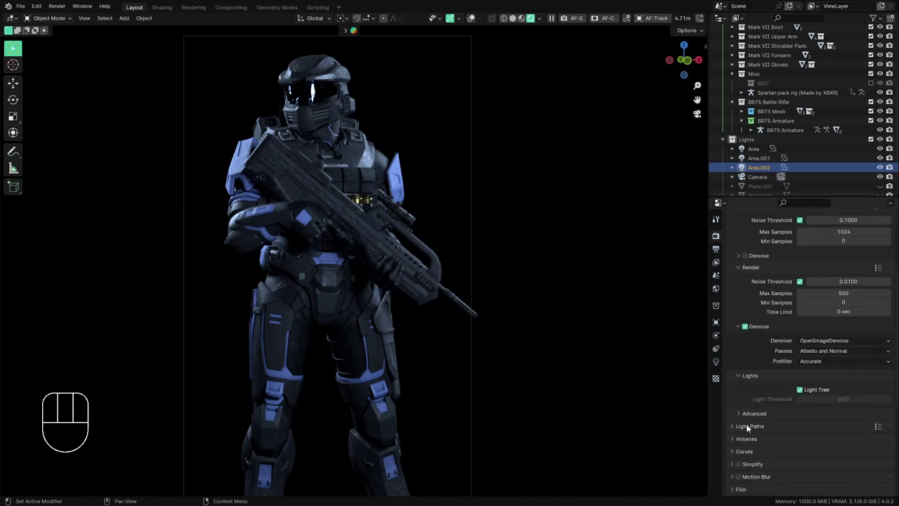
pyautogui.click(753, 416)
pyautogui.moveTo(751, 425); pyautogui.dragTo(770, 423)
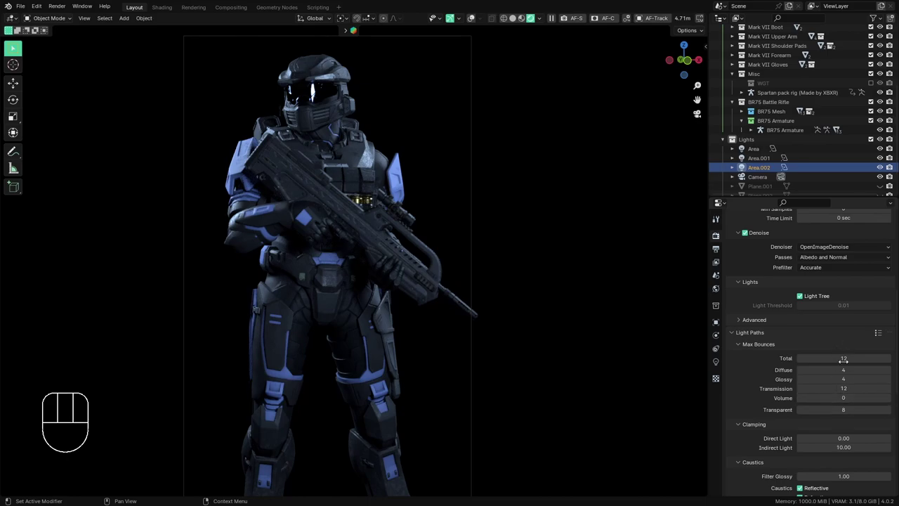
pyautogui.click(779, 346)
pyautogui.click(767, 331)
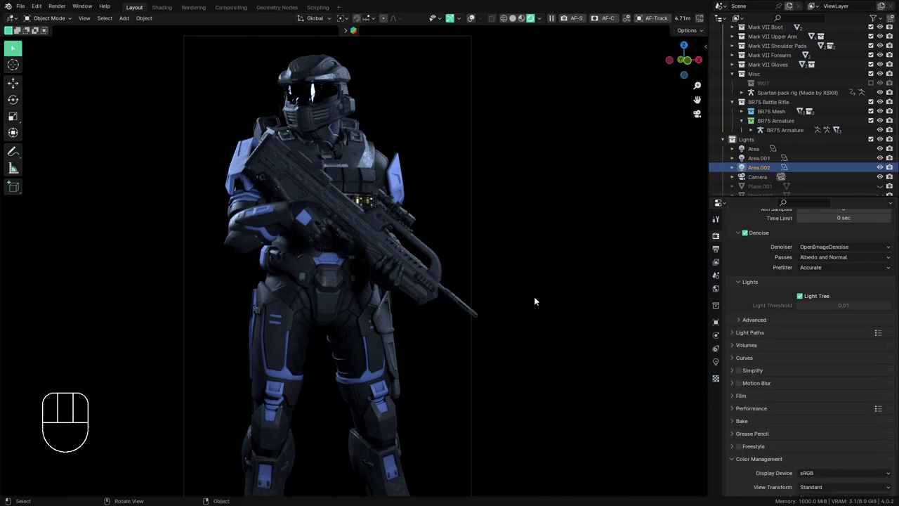
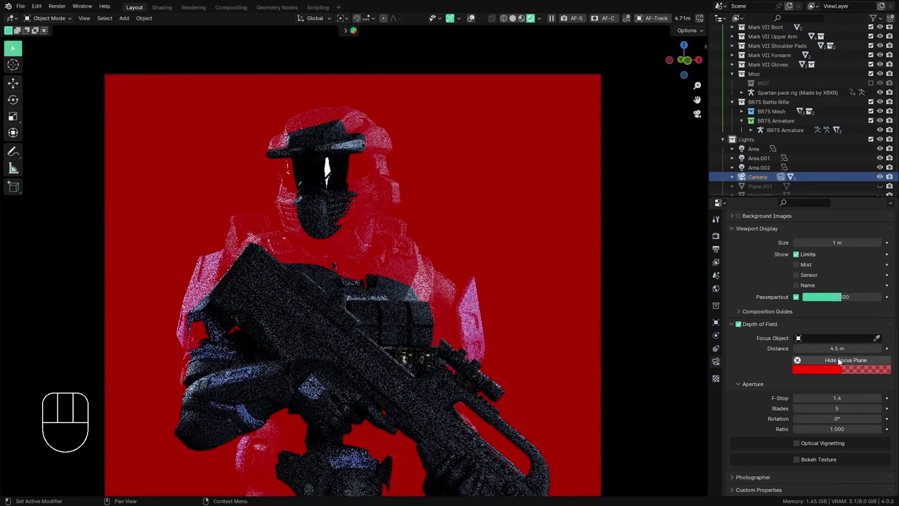
# - Hide the focus plane preview, select the camera and show its clipping limits
pyautogui.click(842, 364)
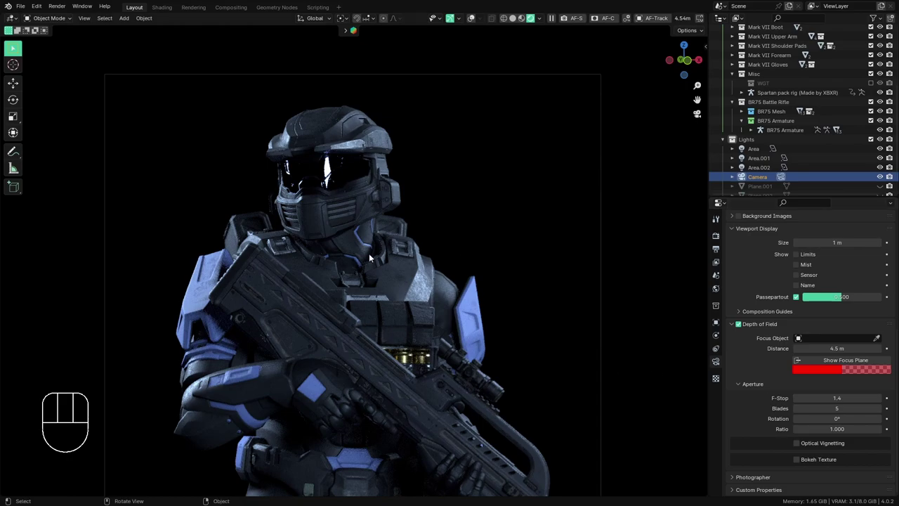
pyautogui.moveTo(387, 318); pyautogui.dragTo(326, 328)
pyautogui.click(624, 22)
pyautogui.moveTo(450, 241); pyautogui.dragTo(428, 243)
pyautogui.click(146, 243)
pyautogui.click(155, 233)
pyautogui.moveTo(389, 293); pyautogui.dragTo(485, 263)
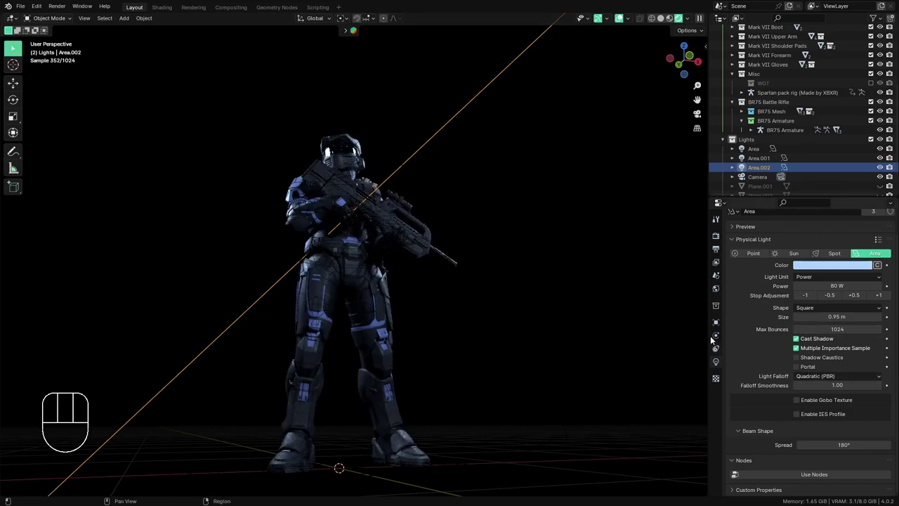
pyautogui.click(759, 175)
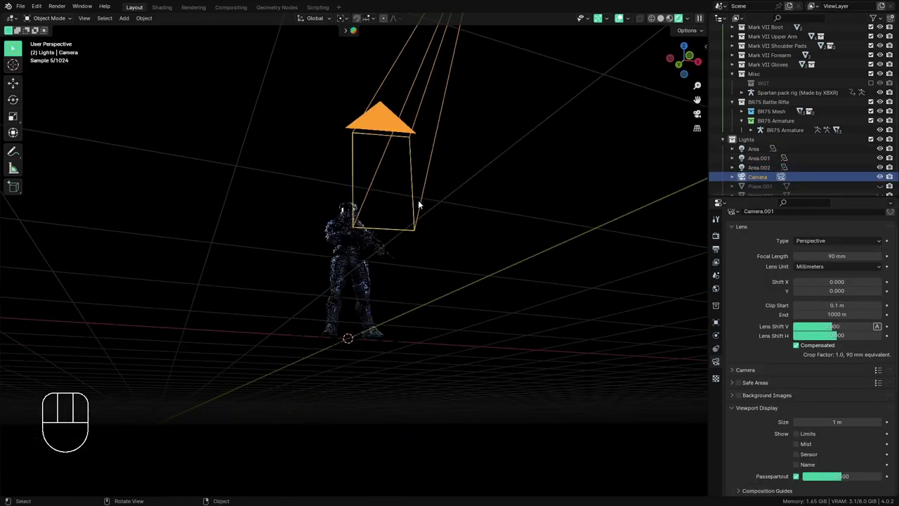
pyautogui.moveTo(412, 230); pyautogui.dragTo(462, 262)
pyautogui.click(813, 434)
# - Orbit around the Spartan to inspect the camera's focus line
pyautogui.moveTo(342, 288); pyautogui.dragTo(358, 275)
pyautogui.moveTo(336, 268); pyautogui.dragTo(319, 282)
pyautogui.moveTo(352, 256); pyautogui.dragTo(380, 360)
pyautogui.moveTo(441, 322); pyautogui.dragTo(340, 281)
pyautogui.middleClick(365, 277)
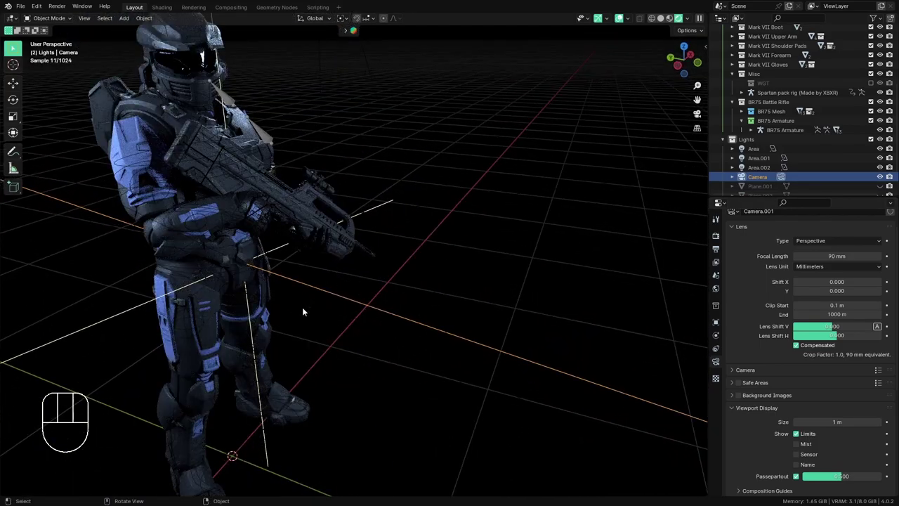
pyautogui.middleClick(312, 312)
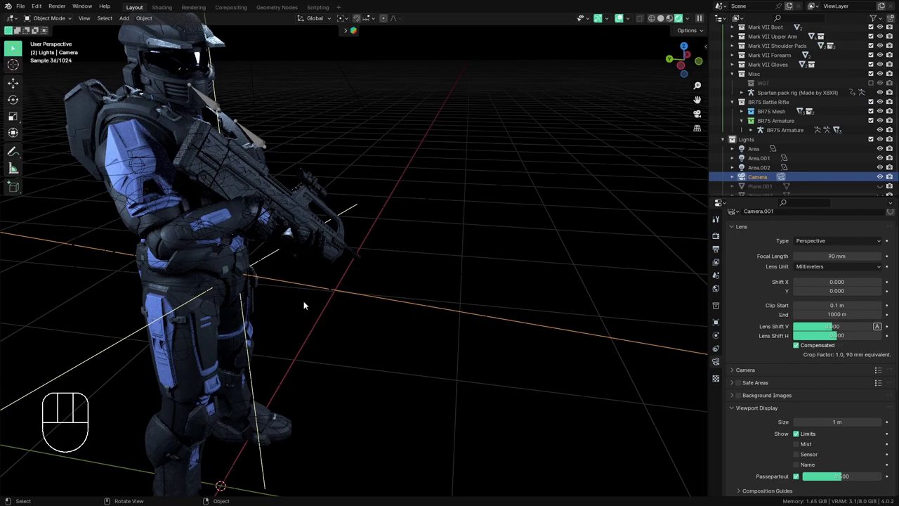
pyautogui.middleClick(316, 292)
pyautogui.middleClick(291, 289)
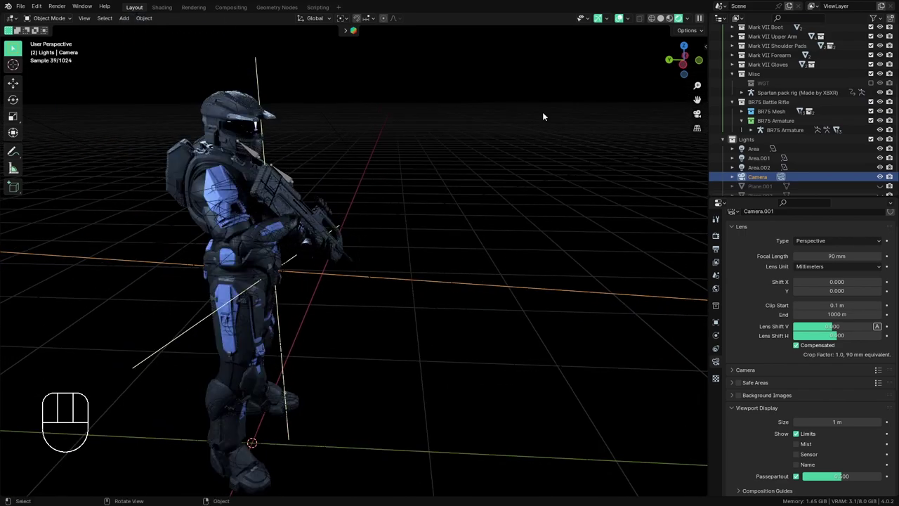
pyautogui.moveTo(413, 222); pyautogui.dragTo(382, 231)
pyautogui.moveTo(412, 356); pyautogui.dragTo(419, 344)
pyautogui.moveTo(333, 378); pyautogui.dragTo(431, 343)
pyautogui.moveTo(419, 347); pyautogui.dragTo(404, 351)
# - Add a sphere-shaped empty beside the Spartan and switch to solid shading
pyautogui.press('shift+a')
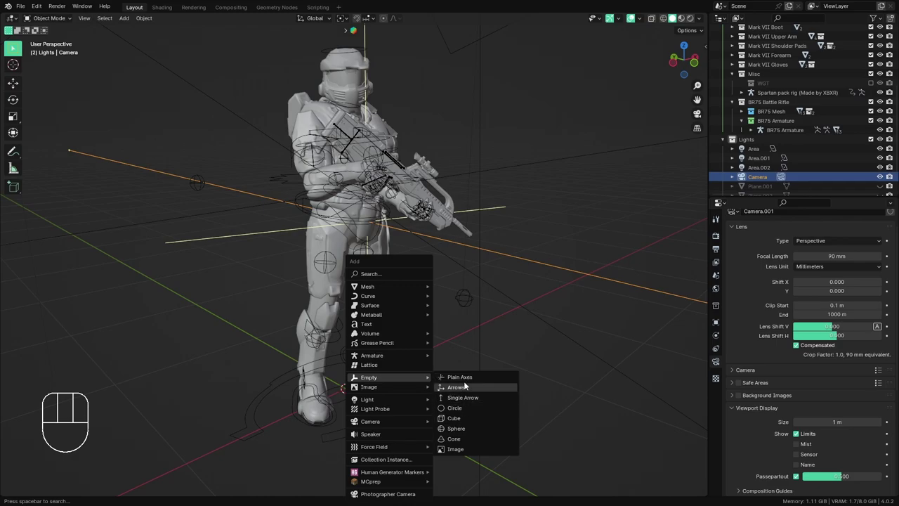
pyautogui.press('x')
pyautogui.press('shift+a')
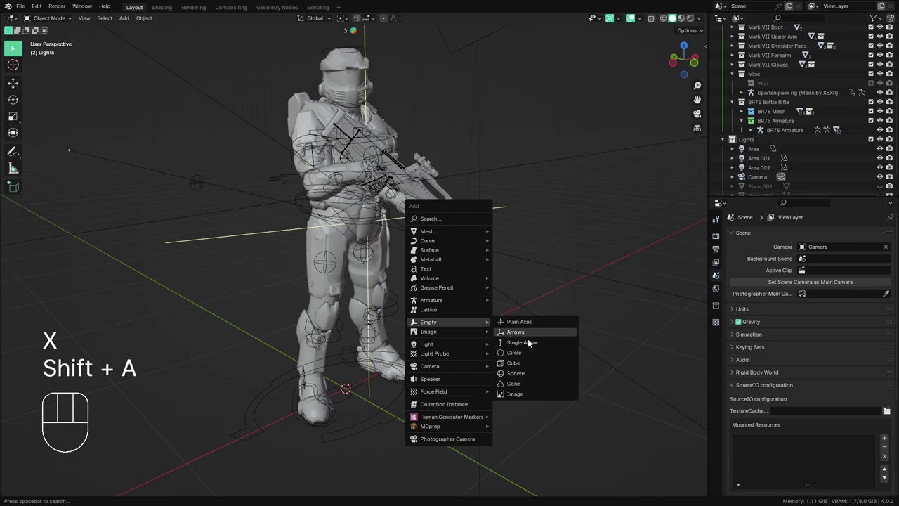
pyautogui.press('g')
pyautogui.press('g')
pyautogui.press('g')
pyautogui.click(690, 32)
pyautogui.click(625, 23)
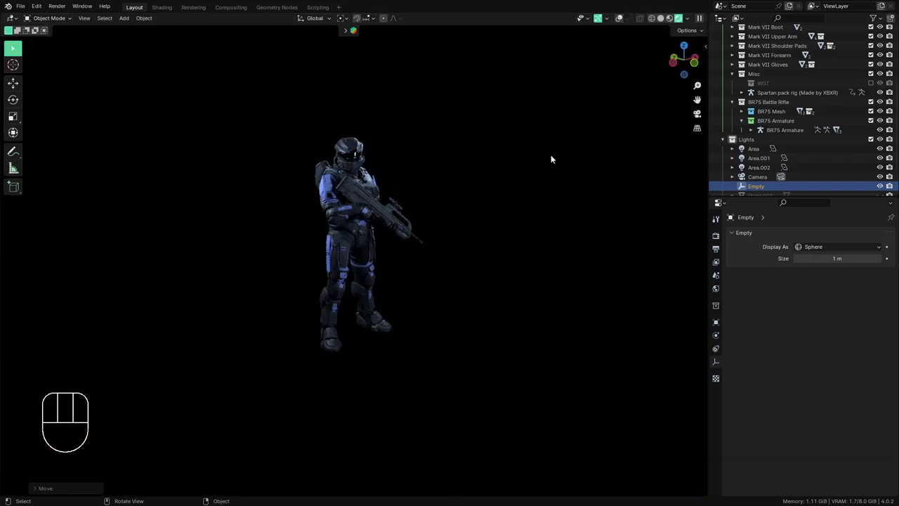
pyautogui.click(624, 20)
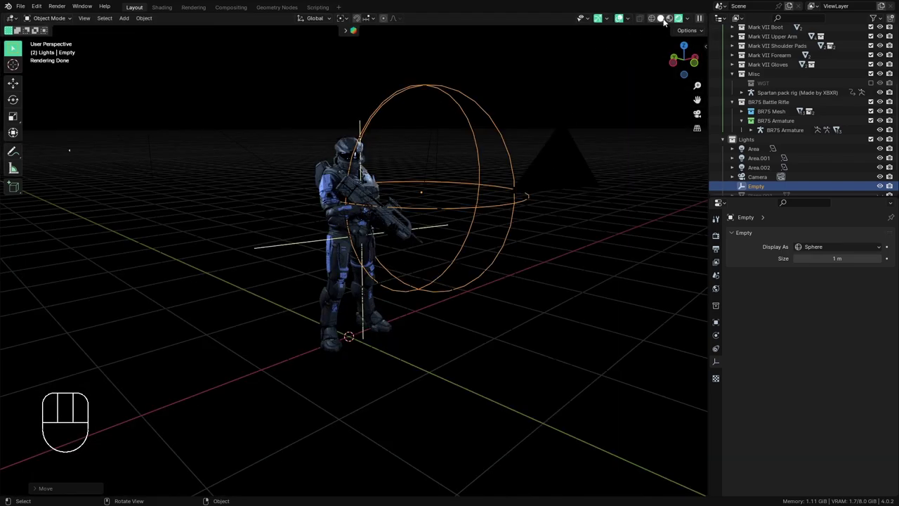
pyautogui.click(666, 23)
# - Rename the new empty to Camera focus and select the camera again
pyautogui.moveTo(463, 260); pyautogui.dragTo(430, 314)
pyautogui.middleClick(432, 321)
pyautogui.moveTo(503, 282); pyautogui.dragTo(440, 283)
pyautogui.middleClick(422, 303)
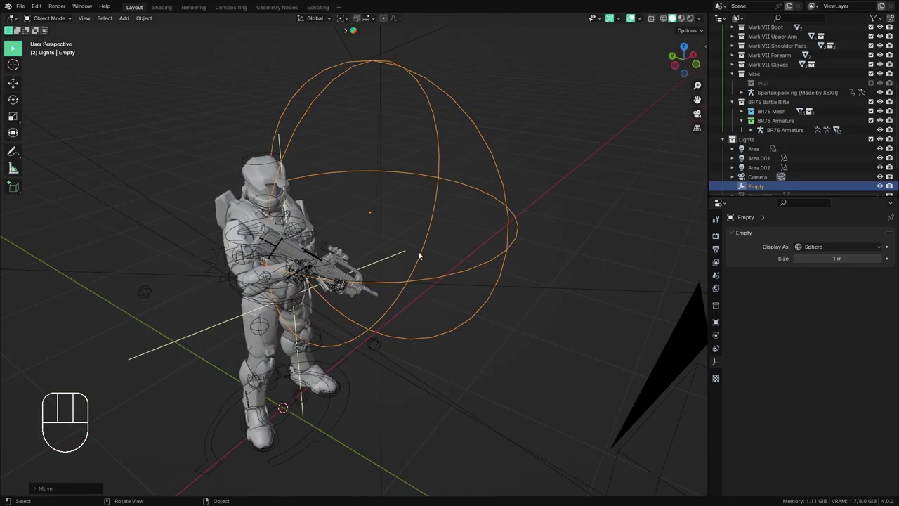
pyautogui.middleClick(382, 357)
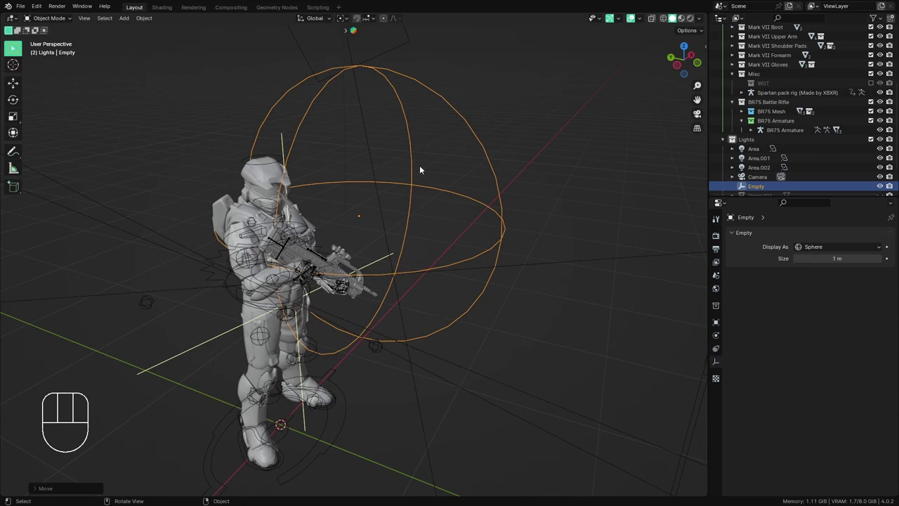
pyautogui.middleClick(414, 328)
pyautogui.click(448, 244)
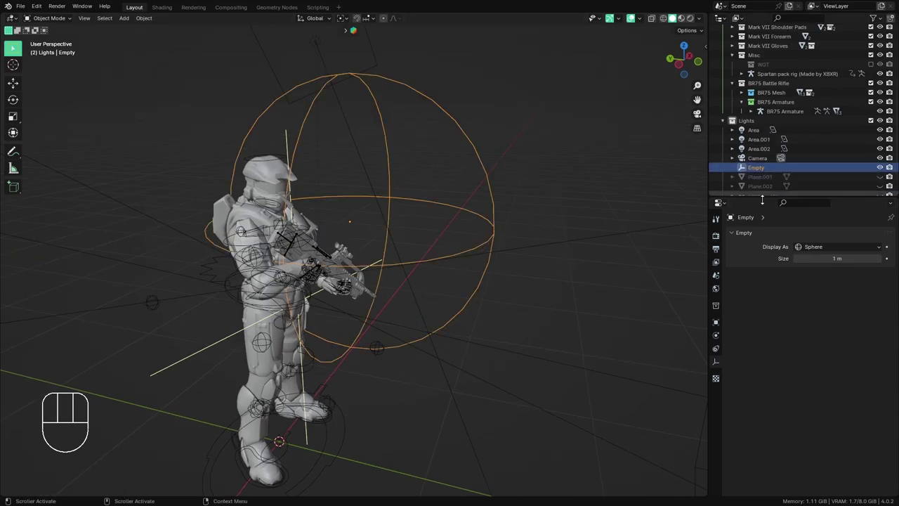
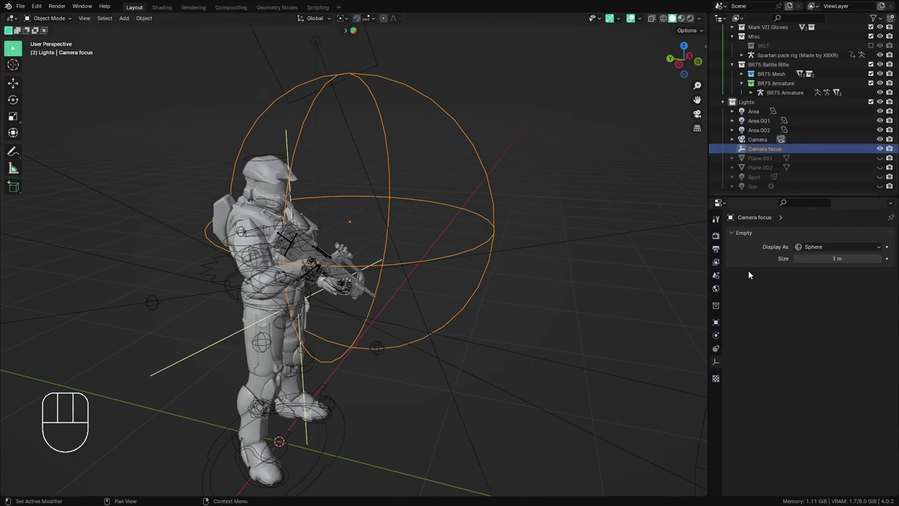
pyautogui.click(763, 143)
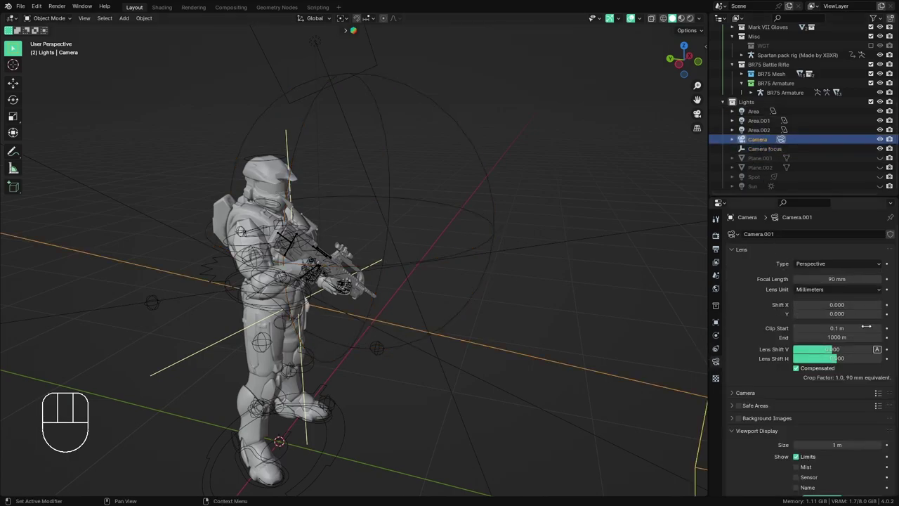
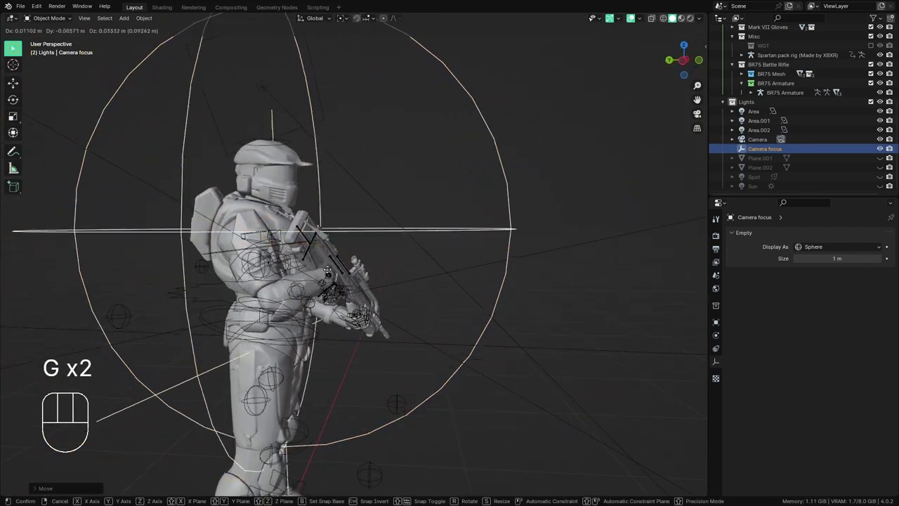
# - Move the Camera focus empty with axis-constrained grabs toward the Spartan's helmet
pyautogui.press('g')
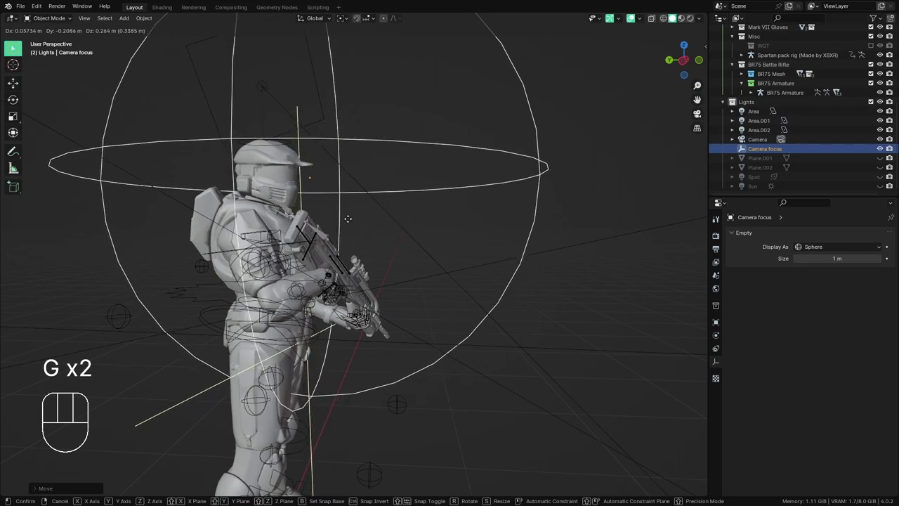
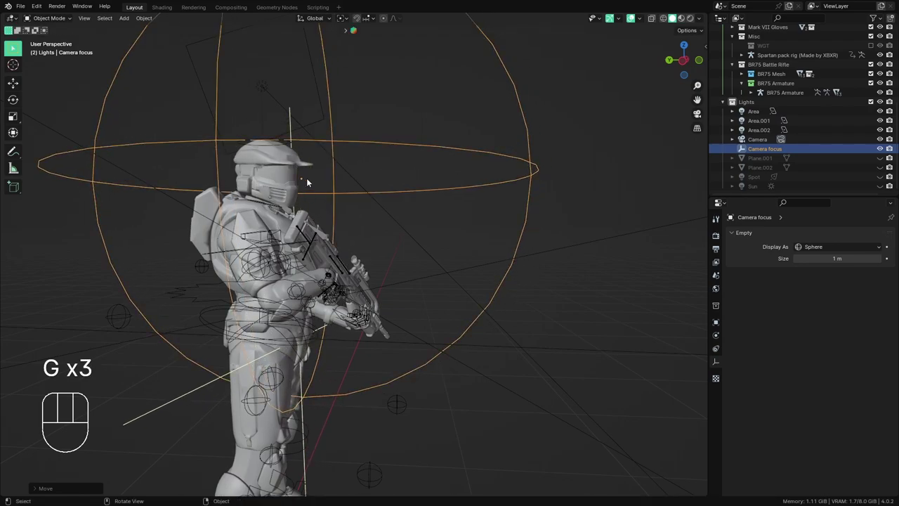
pyautogui.middleClick(307, 184)
pyautogui.press('g')
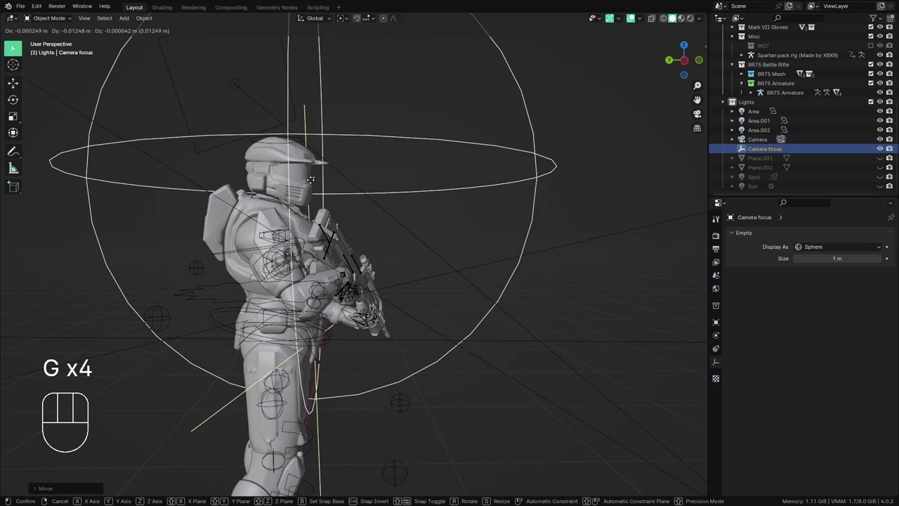
pyautogui.moveTo(334, 208); pyautogui.dragTo(305, 220)
pyautogui.press('g')
pyautogui.moveTo(301, 215); pyautogui.dragTo(279, 227)
pyautogui.moveTo(288, 241); pyautogui.dragTo(312, 269)
pyautogui.middleClick(294, 265)
pyautogui.press('g')
pyautogui.press('x')
pyautogui.click(222, 256)
# - Slide the focus empty along X so it sits inside the helmet, checking from other angles
pyautogui.moveTo(251, 287); pyautogui.dragTo(248, 314)
pyautogui.moveTo(255, 321); pyautogui.dragTo(297, 310)
pyautogui.press('g')
pyautogui.press('x')
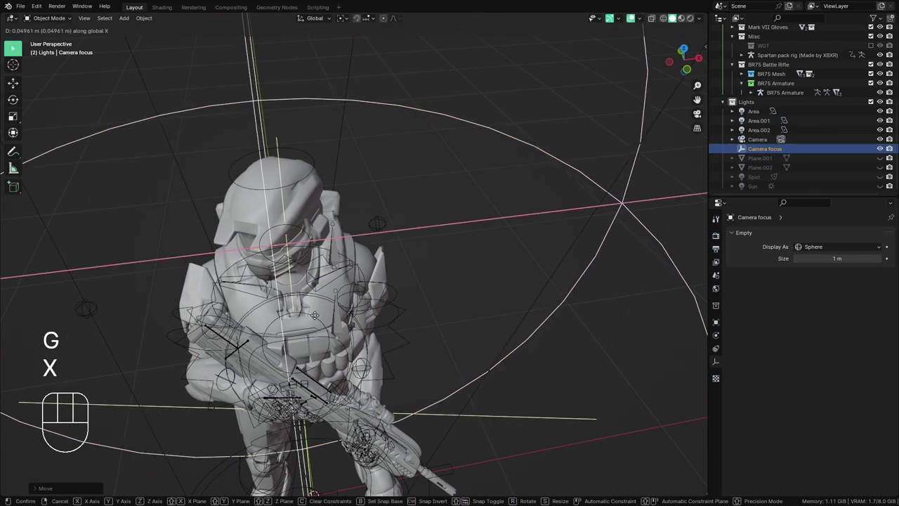
pyautogui.moveTo(290, 318); pyautogui.dragTo(351, 284)
pyautogui.moveTo(382, 274); pyautogui.dragTo(403, 271)
pyautogui.press('g')
pyautogui.moveTo(322, 281); pyautogui.dragTo(300, 271)
pyautogui.middleClick(299, 325)
# - Look through the scene camera and switch the viewport to Rendered shading
pyautogui.press('KP_0')
pyautogui.moveTo(351, 253); pyautogui.dragTo(351, 310)
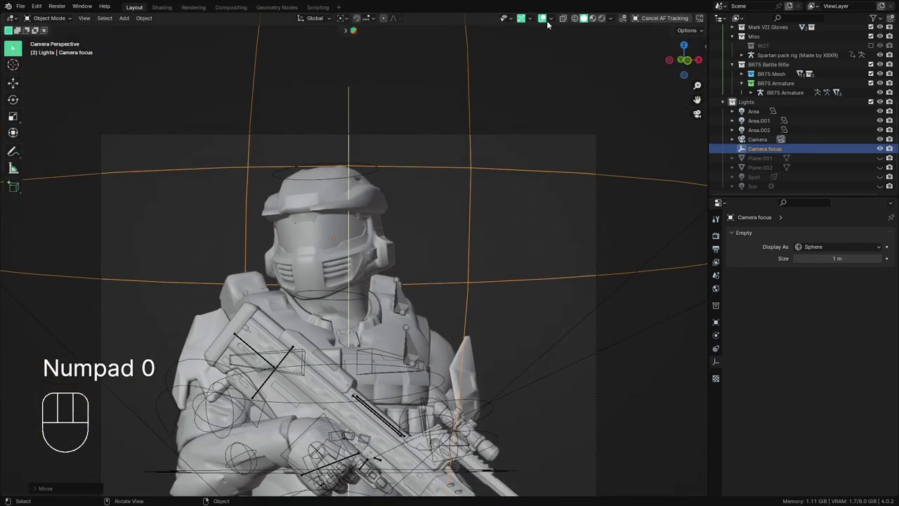
pyautogui.click(550, 18)
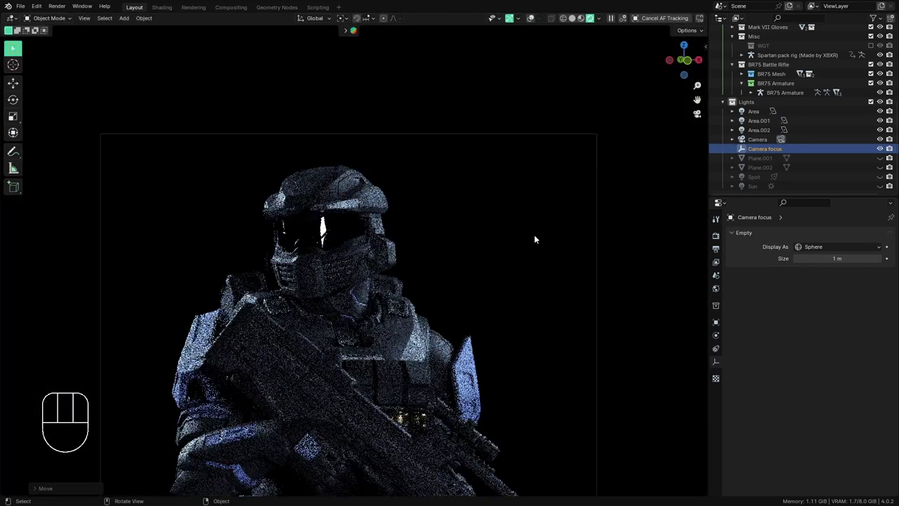
# - Zoom into the helmet, chest armour and rifle to check the depth of field
pyautogui.middleClick(326, 371)
pyautogui.moveTo(277, 460); pyautogui.dragTo(297, 399)
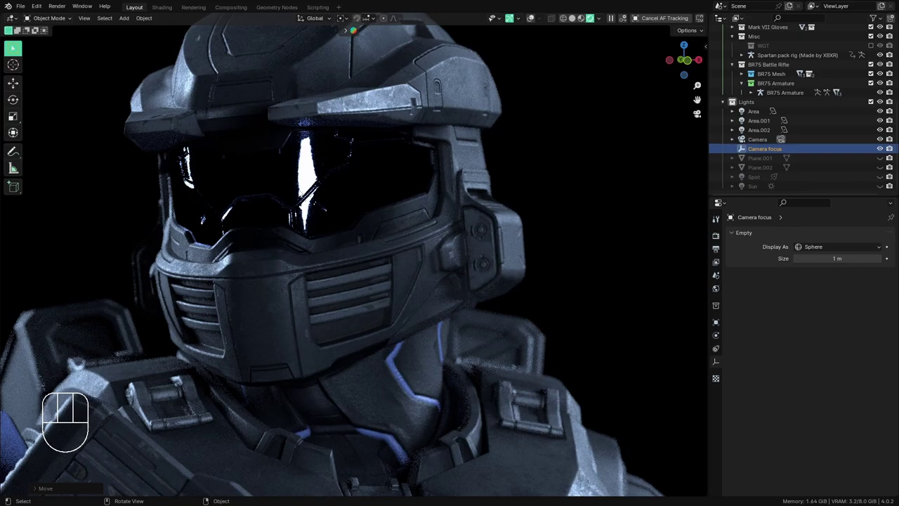
pyautogui.moveTo(332, 354); pyautogui.dragTo(310, 194)
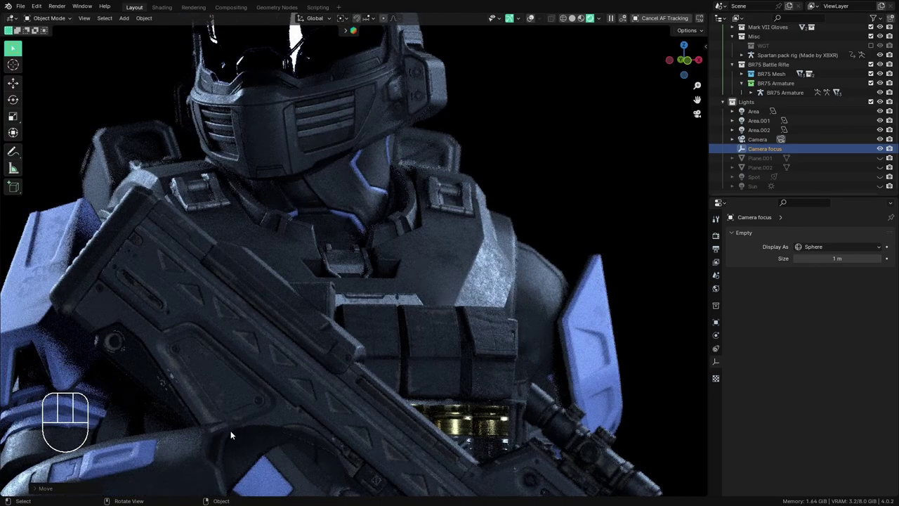
pyautogui.moveTo(243, 374); pyautogui.dragTo(309, 274)
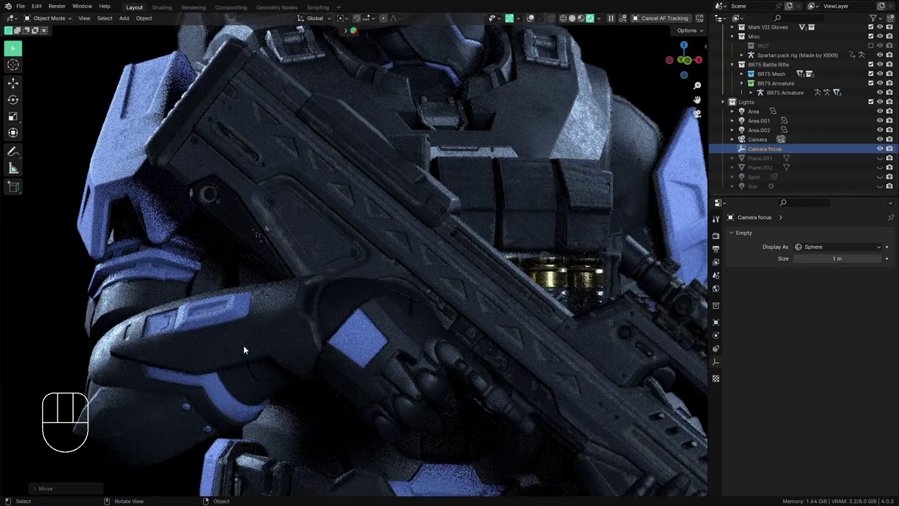
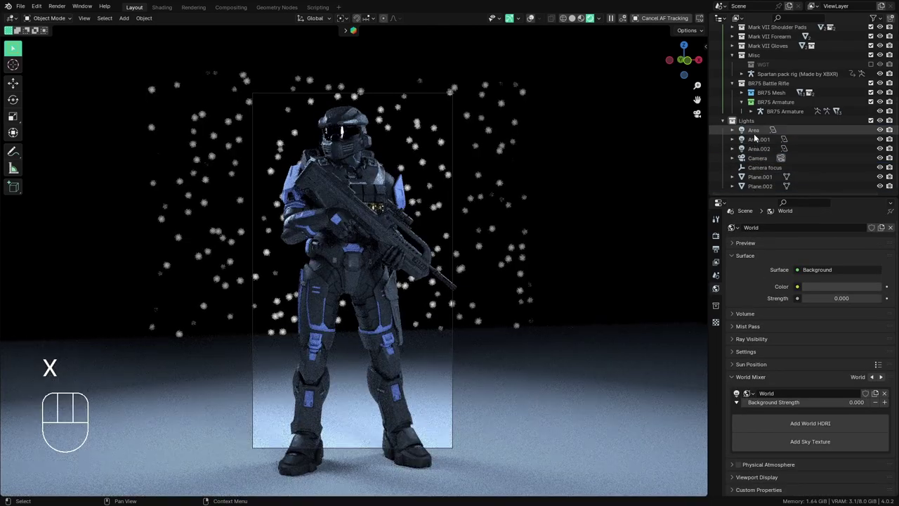
# - Delete Plane.002 from the Outliner so its white specks leave the shot
pyautogui.click(761, 188)
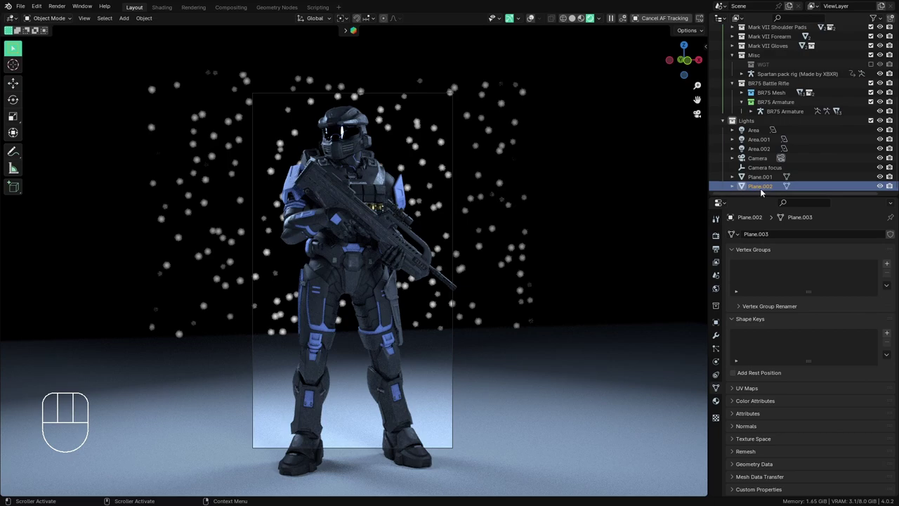
pyautogui.press('x')
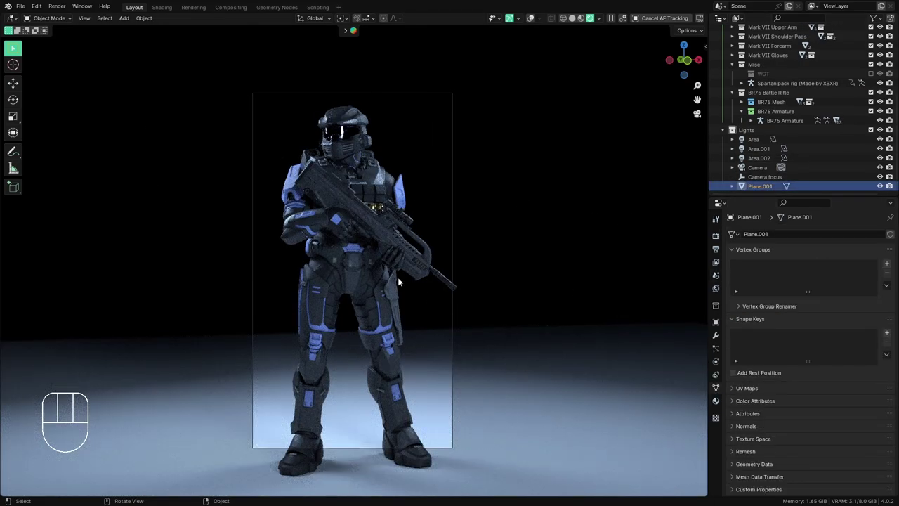
# - Leave camera view, show overlays again and select the floor plane Plane.001
pyautogui.middleClick(317, 398)
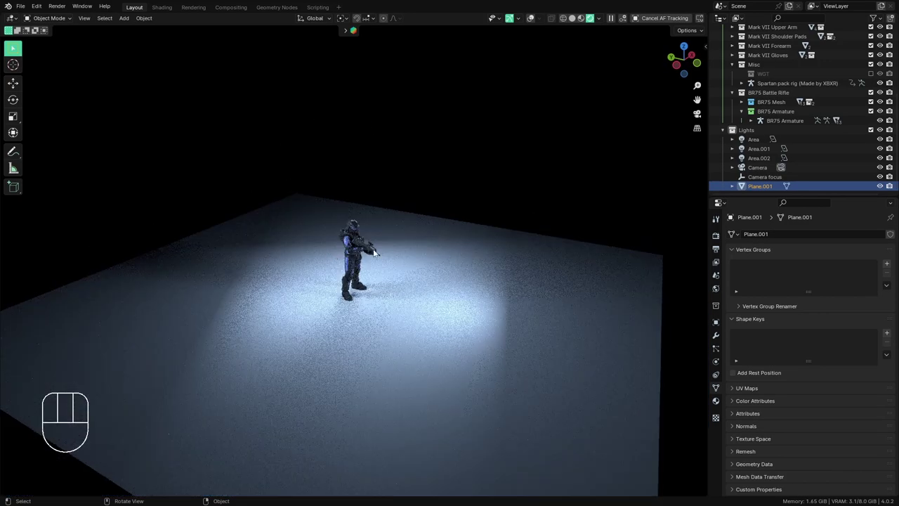
pyautogui.middleClick(354, 343)
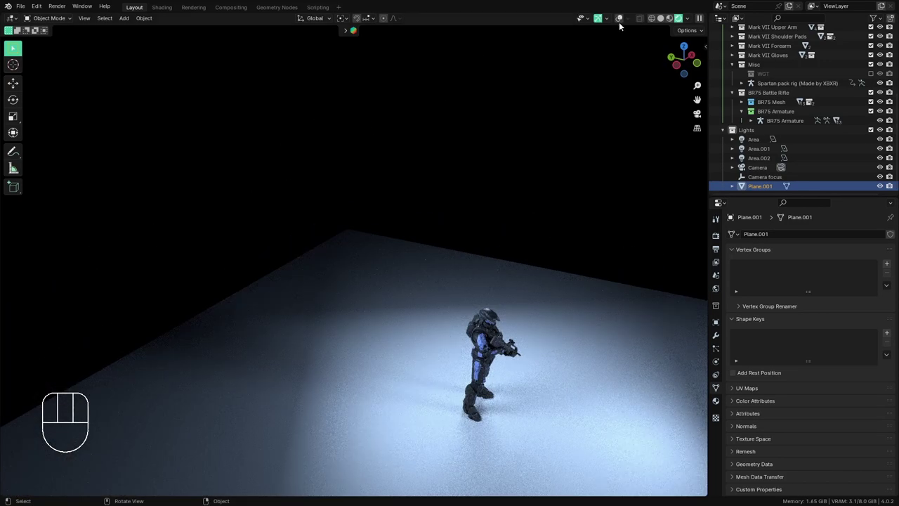
pyautogui.click(623, 26)
pyautogui.click(634, 21)
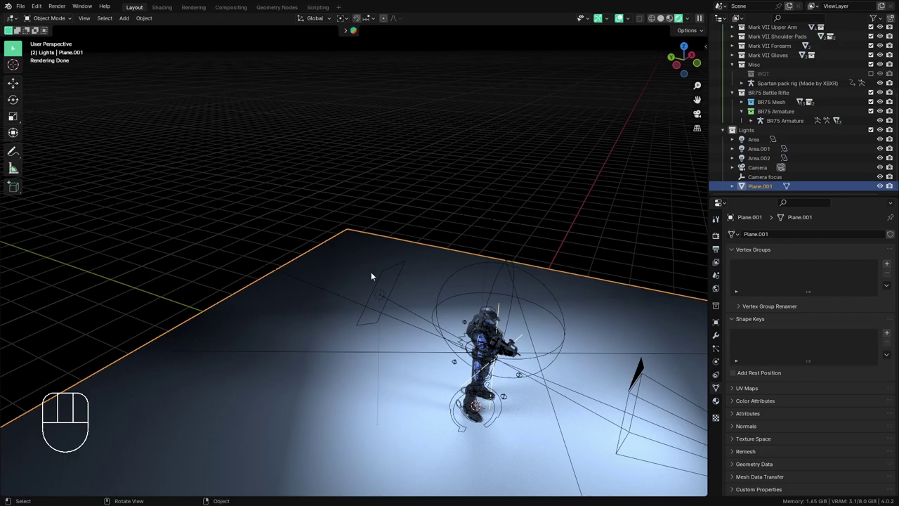
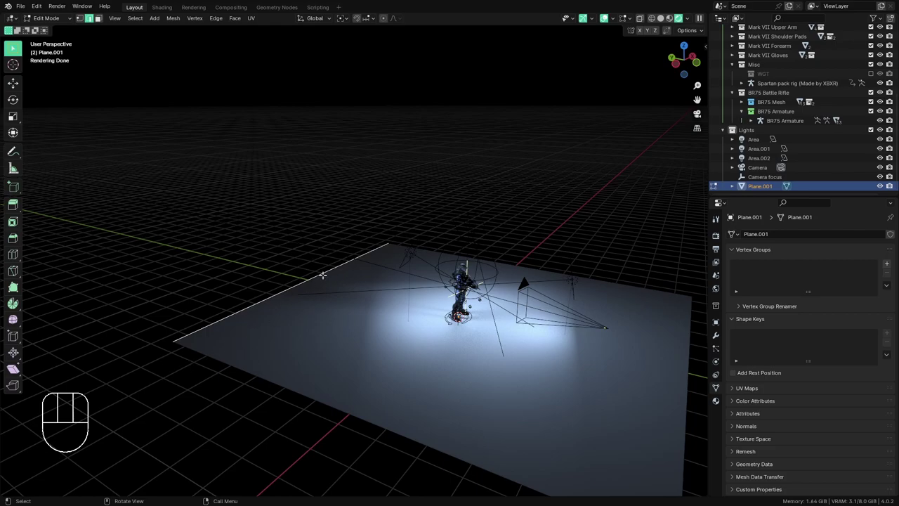
# - Extrude the floor's back edge upward into a vertical backdrop wall and inspect the corner
pyautogui.press('e')
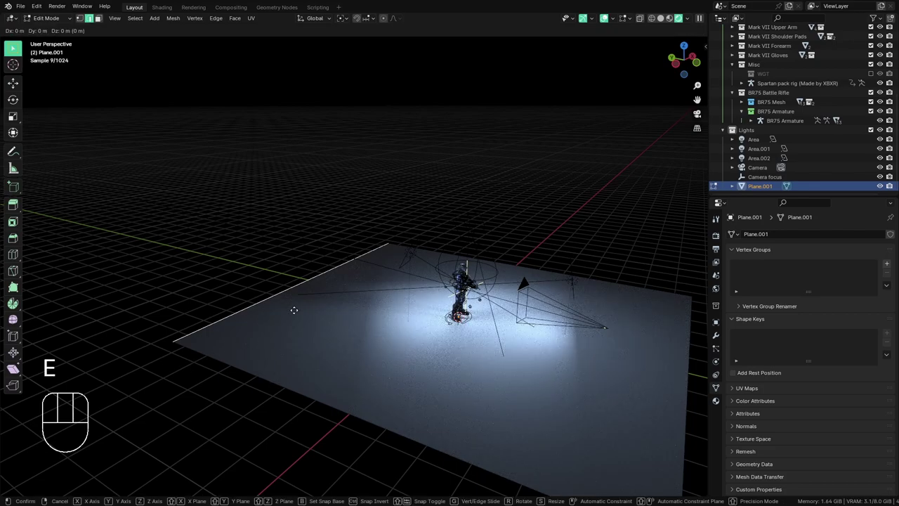
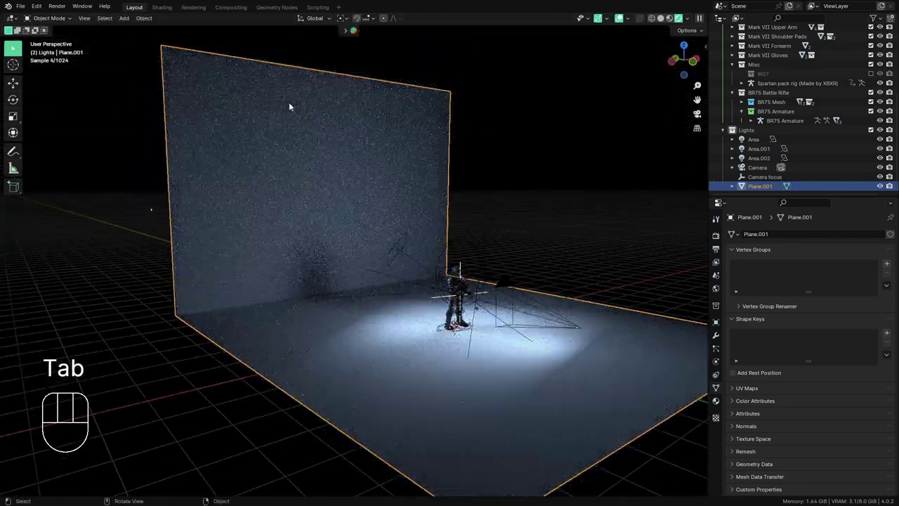
pyautogui.moveTo(315, 280); pyautogui.dragTo(381, 288)
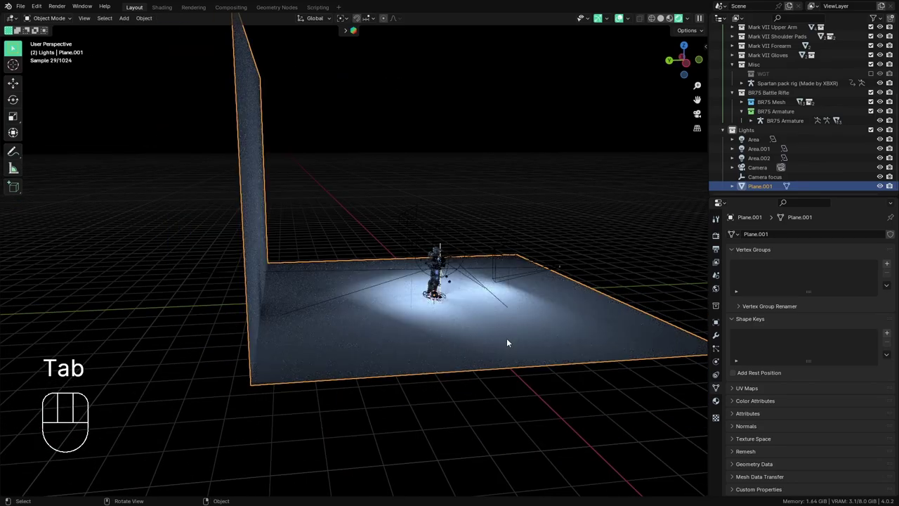
pyautogui.moveTo(287, 316); pyautogui.dragTo(222, 304)
pyautogui.moveTo(374, 348); pyautogui.dragTo(415, 358)
pyautogui.middleClick(393, 324)
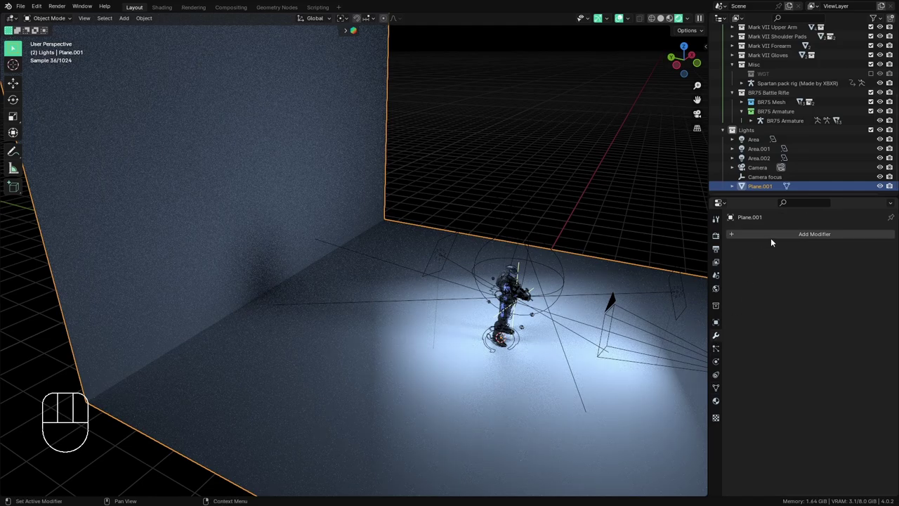
# - Add a Bevel modifier of 0.32 m width and 25 segments to curve the floor-to-wall corner
pyautogui.moveTo(784, 238); pyautogui.dragTo(784, 238)
pyautogui.middleClick(268, 371)
pyautogui.moveTo(278, 358); pyautogui.dragTo(392, 313)
pyautogui.middleClick(333, 344)
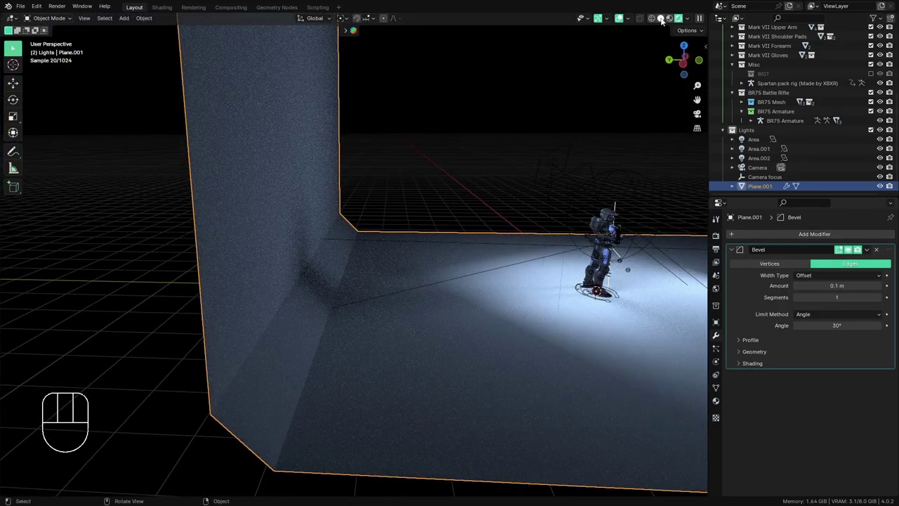
pyautogui.moveTo(666, 23); pyautogui.dragTo(666, 36)
pyautogui.moveTo(393, 382); pyautogui.dragTo(384, 373)
pyautogui.moveTo(386, 371); pyautogui.dragTo(413, 359)
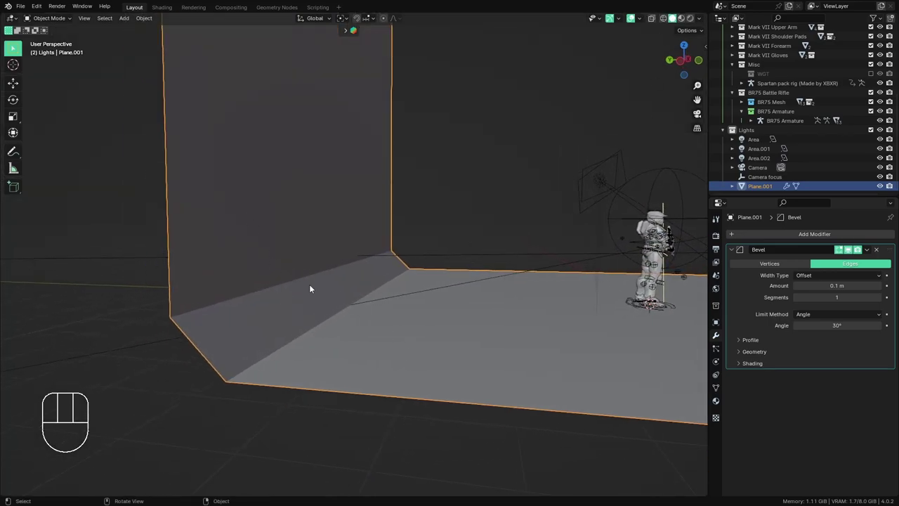
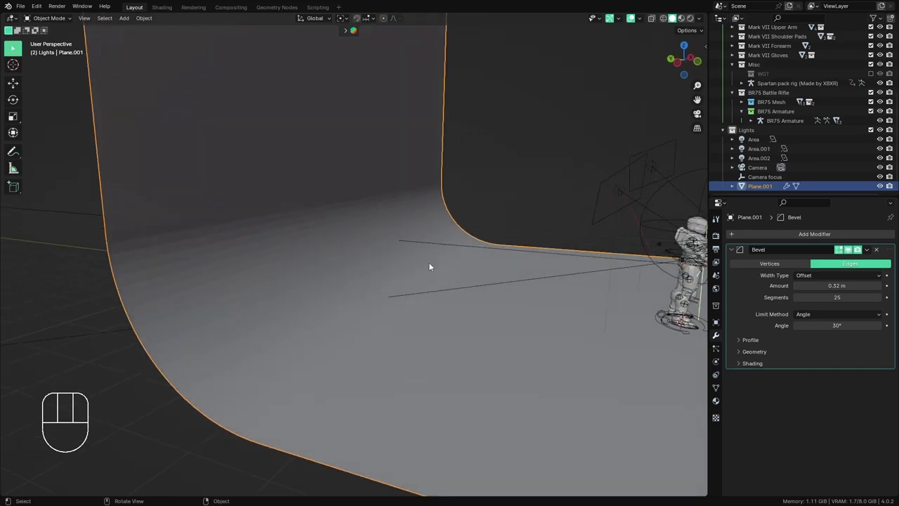
pyautogui.moveTo(363, 322); pyautogui.dragTo(337, 314)
# - View the 0.67 m curved cyclorama through the camera in Rendered shading
pyautogui.press('KP_0')
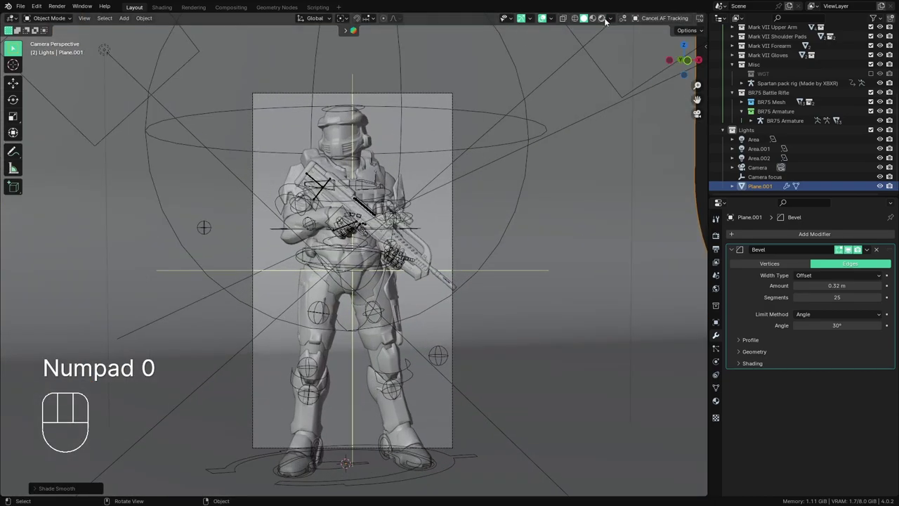
pyautogui.click(596, 22)
pyautogui.click(535, 20)
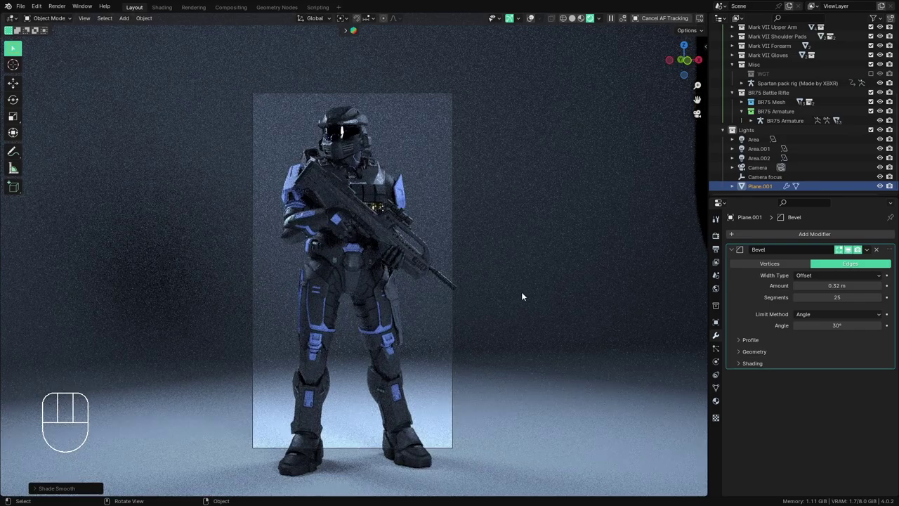
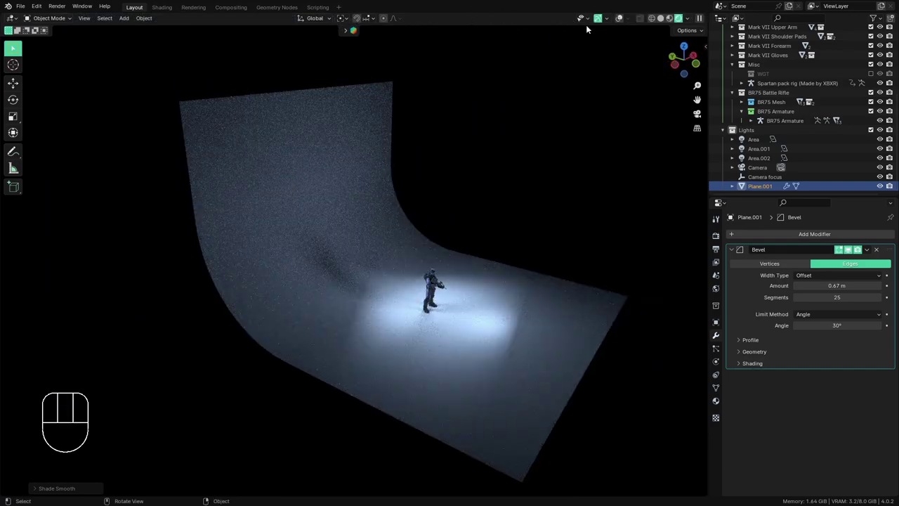
# - Move the backdrop plane along the Y axis behind the Spartan
pyautogui.moveTo(624, 20); pyautogui.dragTo(610, 56)
pyautogui.middleClick(564, 295)
pyautogui.press('g')
pyautogui.press('y')
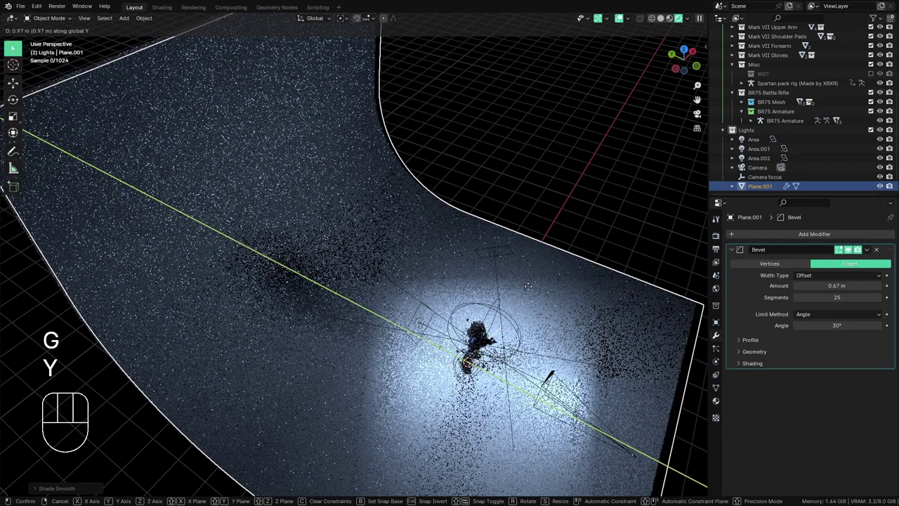
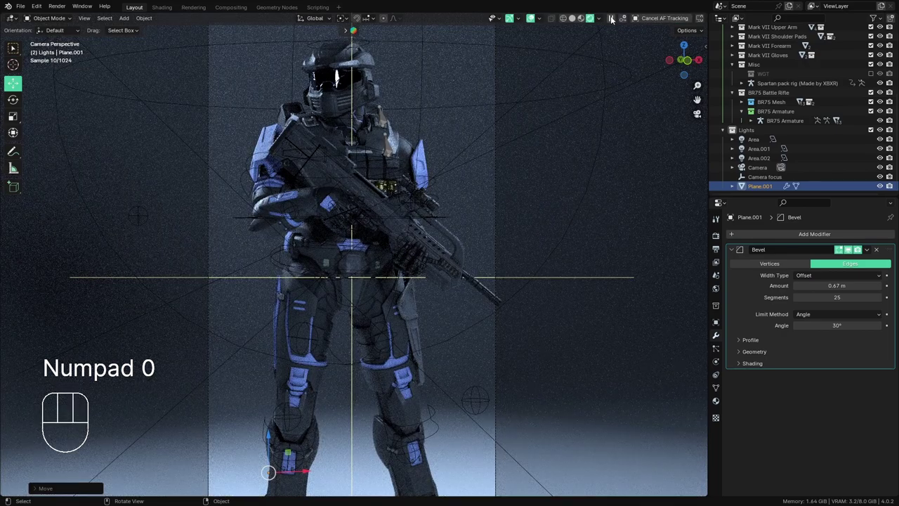
# - Set the Bevel to Edges, 0.67 m, 25 segments with a 30° angle limit
pyautogui.click(532, 22)
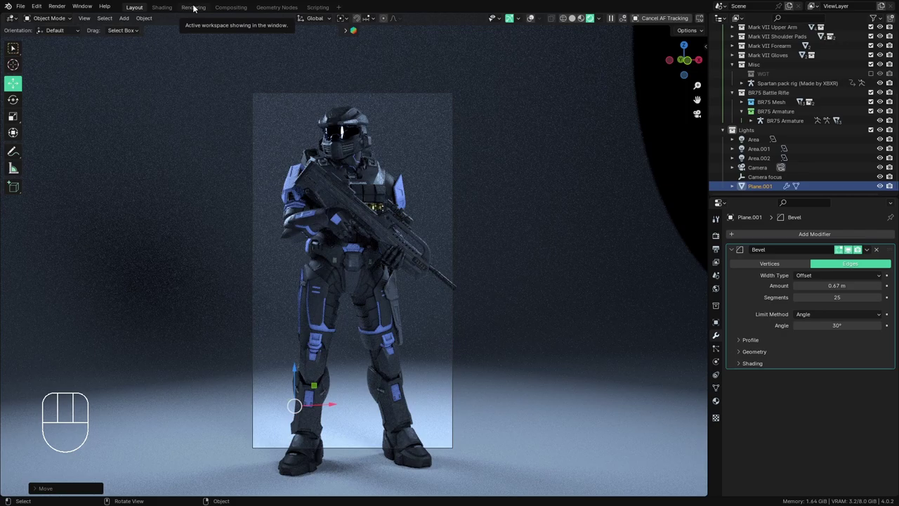
pyautogui.click(586, 327)
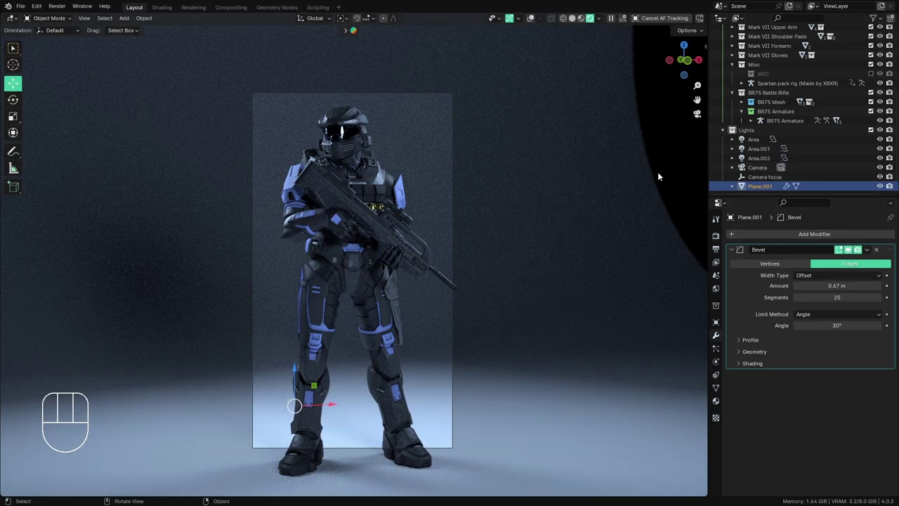
pyautogui.click(14, 54)
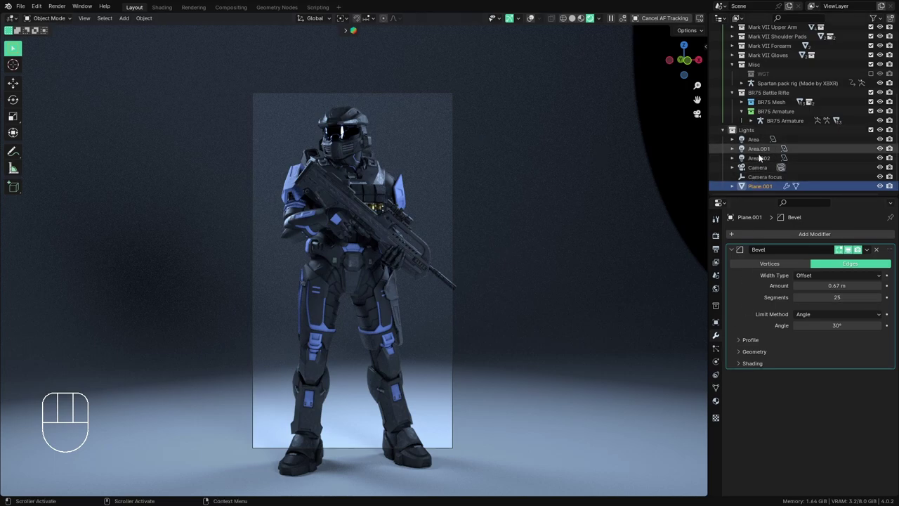
# - Raise the Camera's Passepartout under Viewport Display to black out everything outside the frame
pyautogui.click(759, 171)
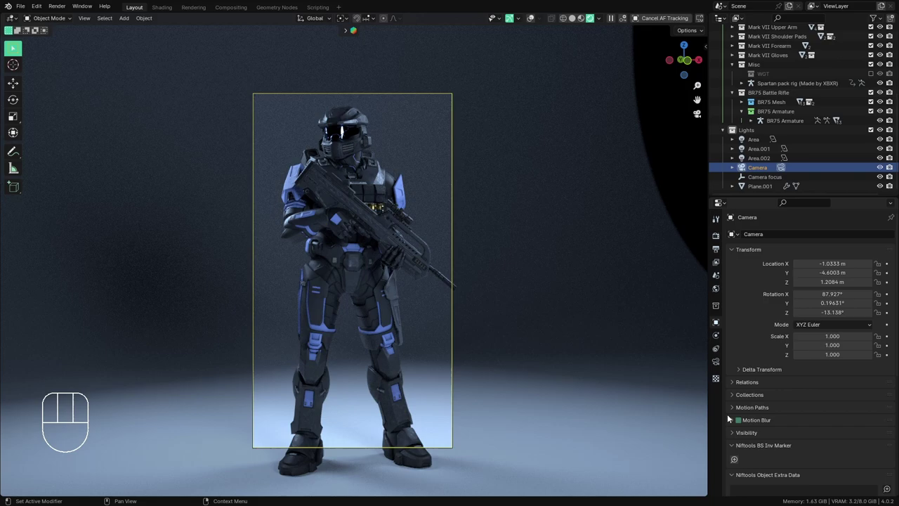
pyautogui.click(720, 364)
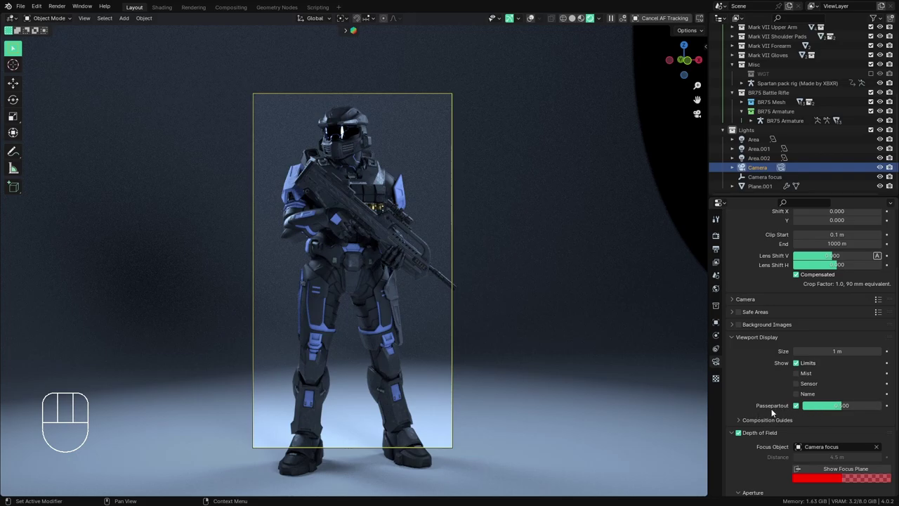
pyautogui.moveTo(834, 406); pyautogui.dragTo(861, 401)
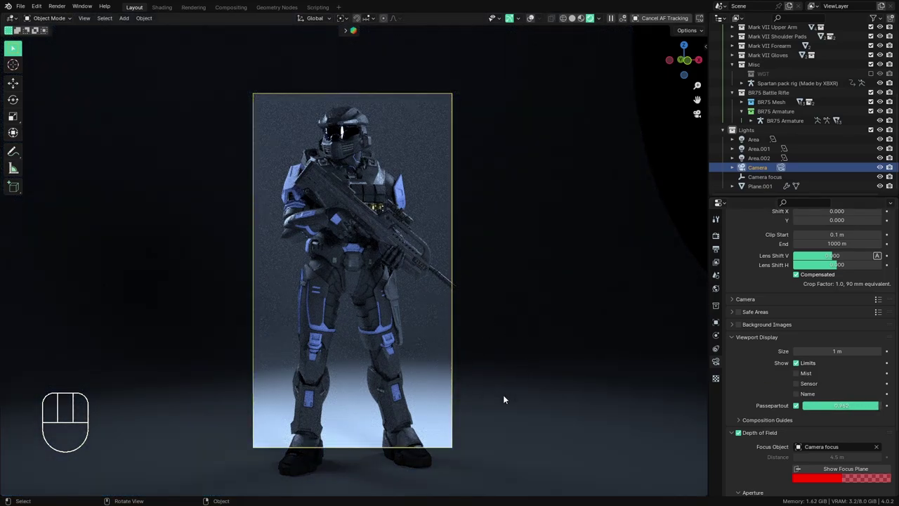
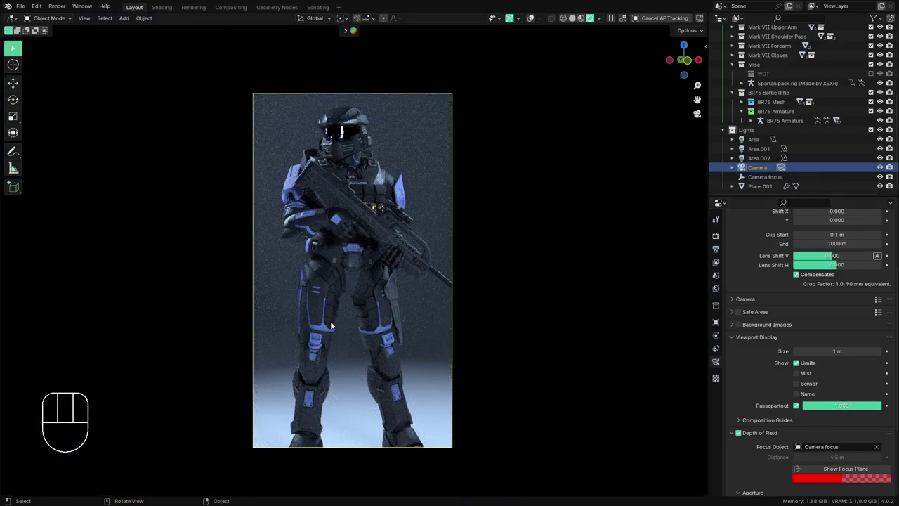
# - Move the camera along its local Z viewing axis to reframe the Spartan and confirm
pyautogui.click(752, 166)
pyautogui.press('g')
pyautogui.press('z')
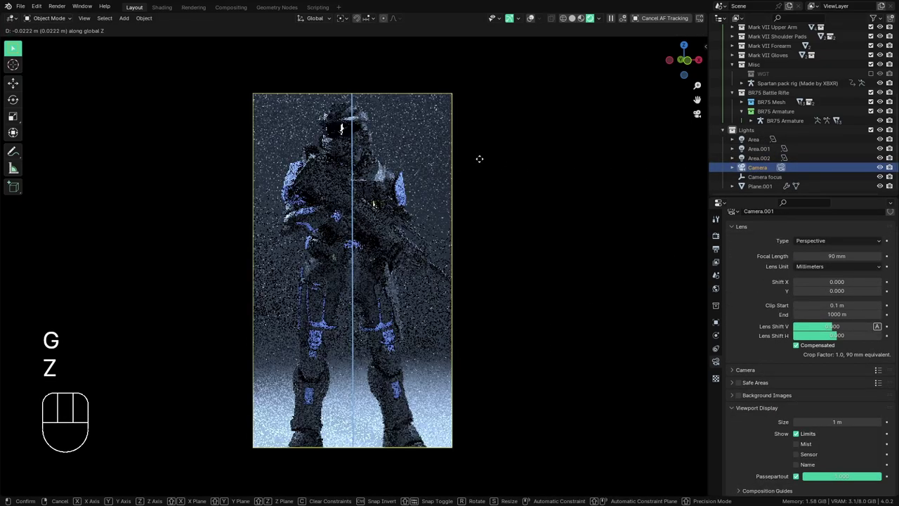
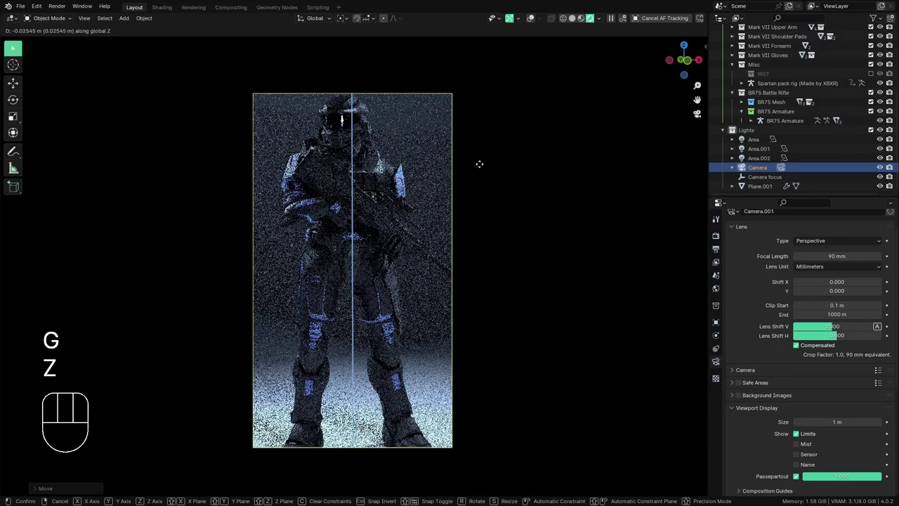
pyautogui.press('Escape')
pyautogui.press('g')
pyautogui.press('z')
pyautogui.press('z')
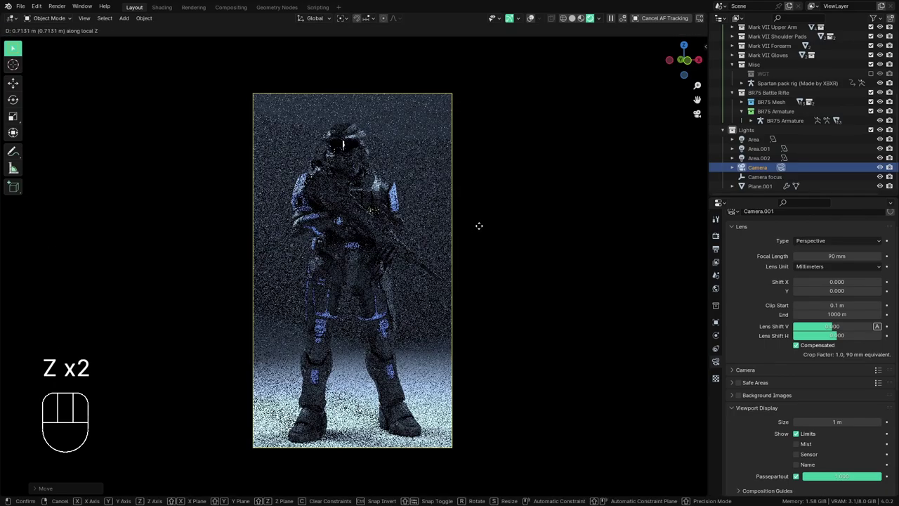
pyautogui.click(484, 229)
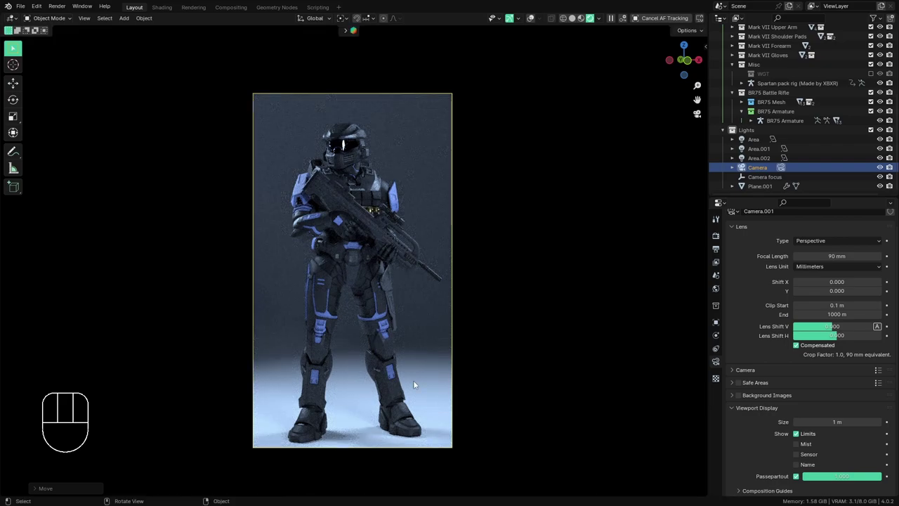
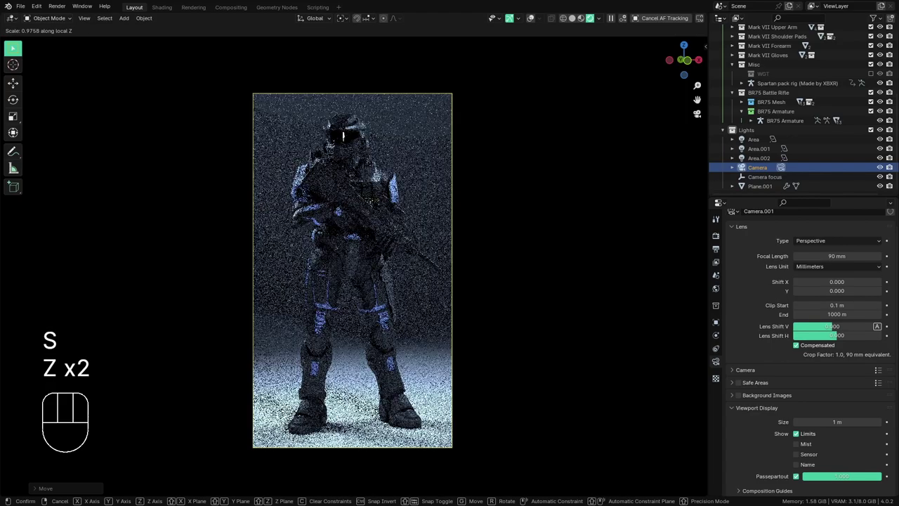
# - Nudge the camera further along its local Z axis and check the framing
pyautogui.press('Escape')
pyautogui.press('g')
pyautogui.press('z')
pyautogui.press('z')
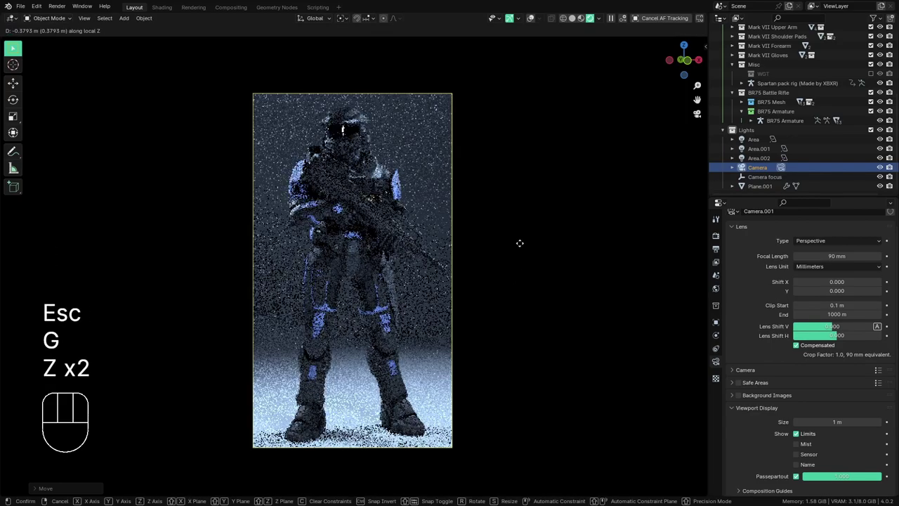
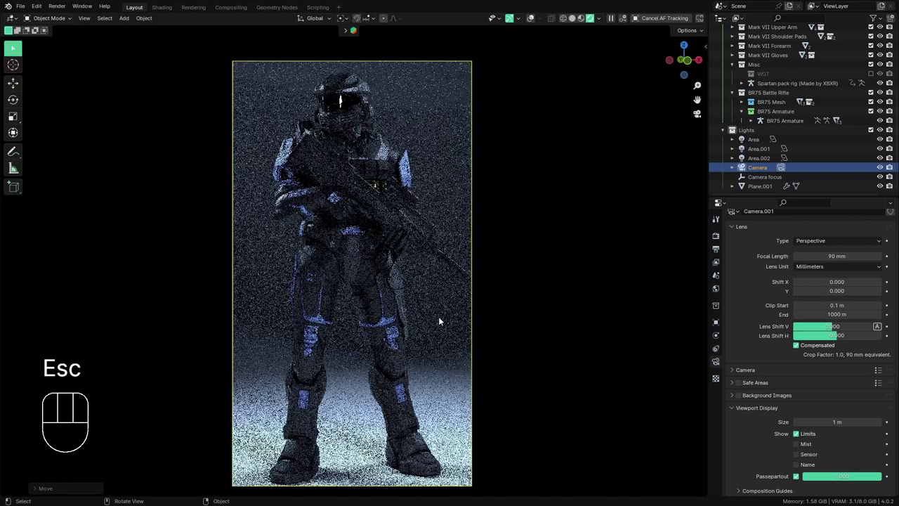
pyautogui.middleClick(438, 346)
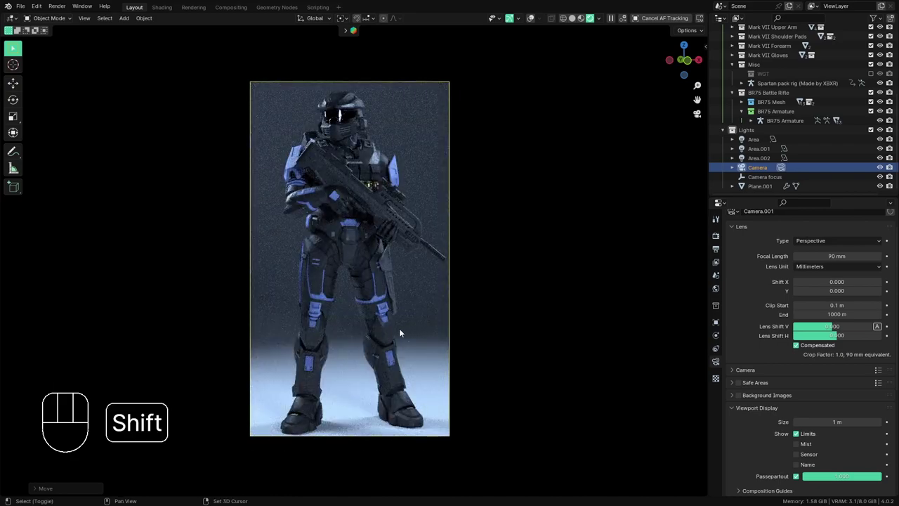
pyautogui.middleClick(376, 360)
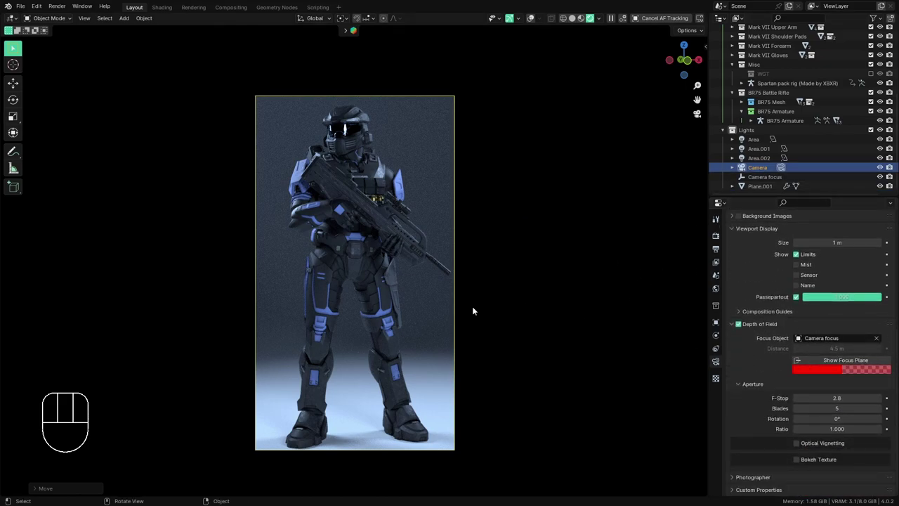
# - Show viewport overlays, orbit around the scene and stop moving the camera
pyautogui.click(534, 16)
pyautogui.moveTo(498, 198); pyautogui.dragTo(466, 222)
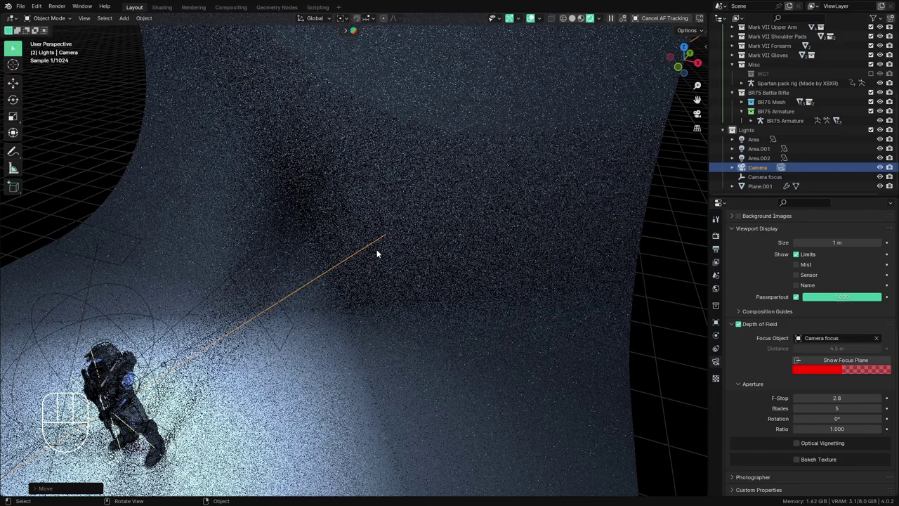
pyautogui.moveTo(314, 284); pyautogui.dragTo(400, 241)
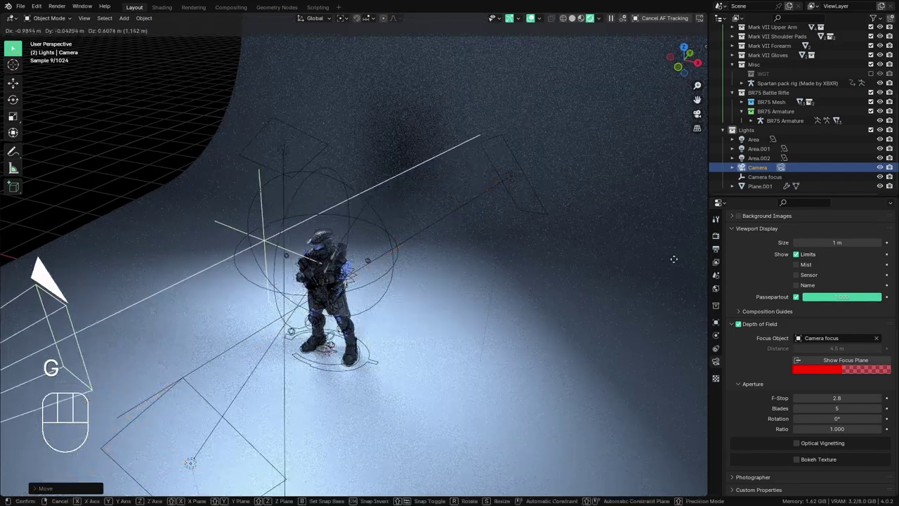
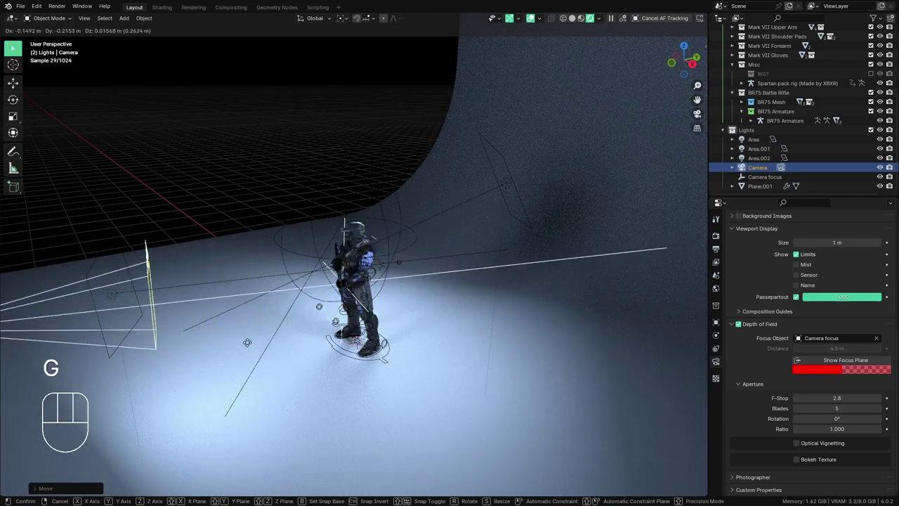
pyautogui.press('Escape')
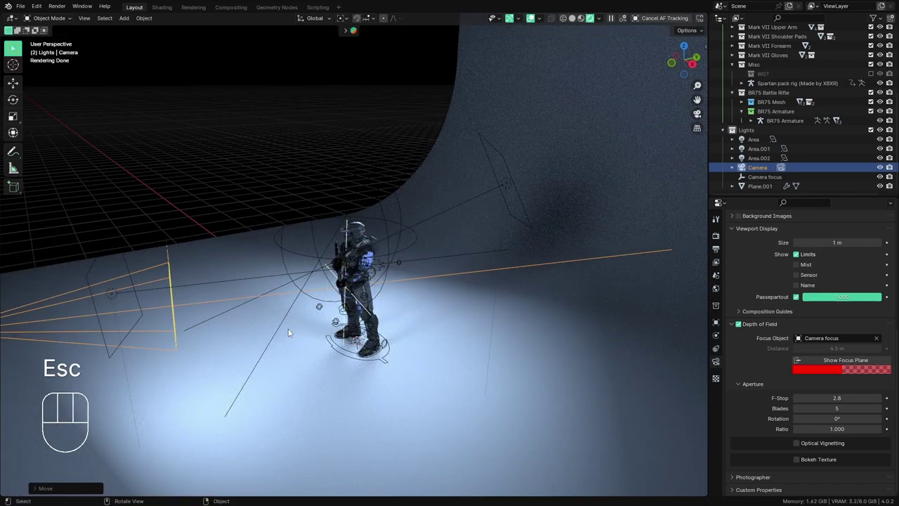